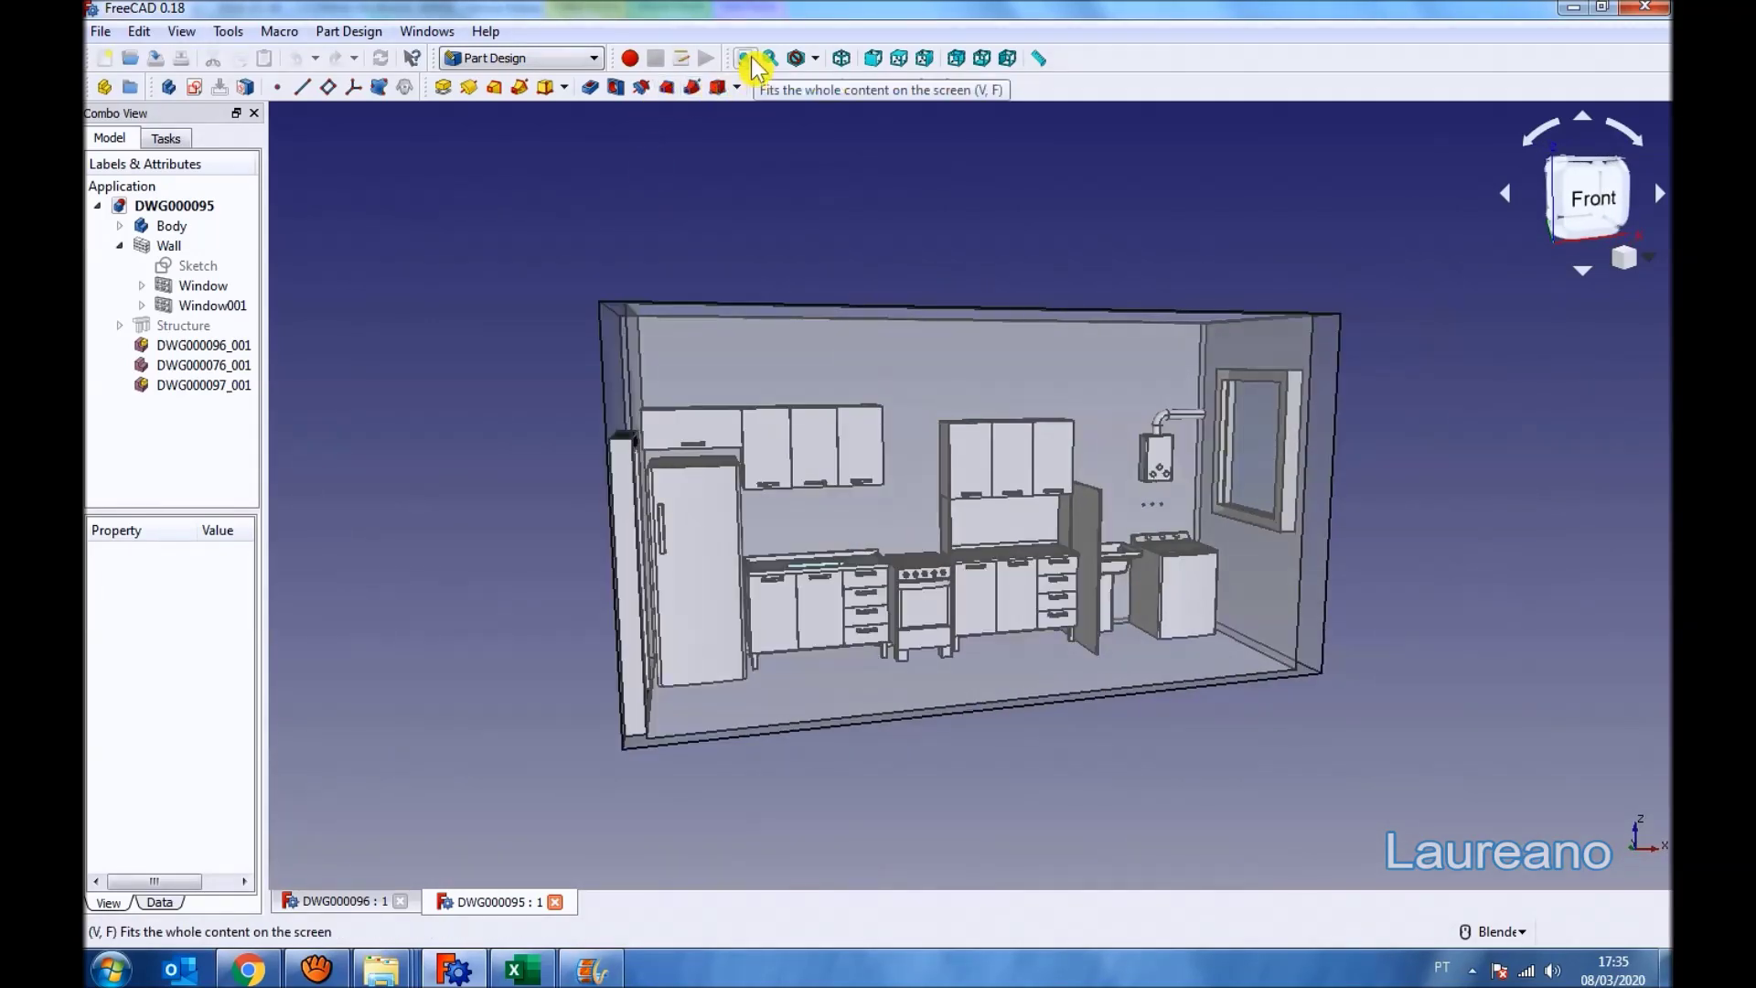
- Save the new document as DWG000095 and start a sketch on the XY plane
left_click(759, 69)
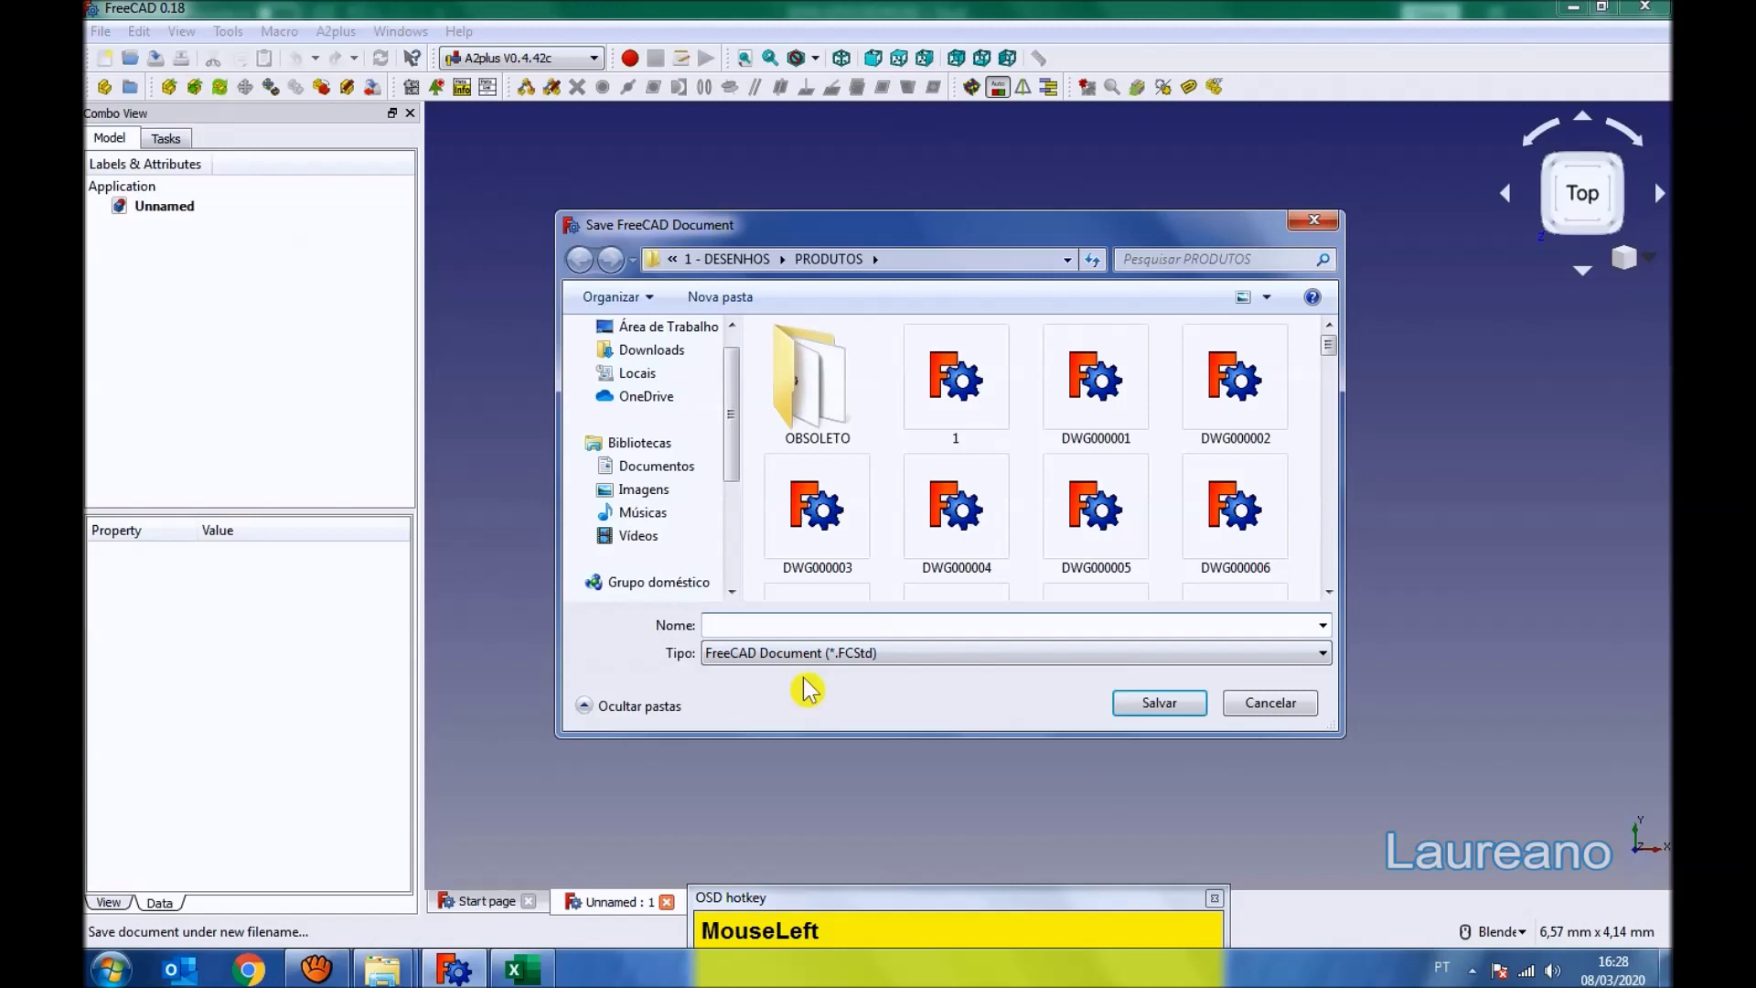
left_click_drag(1164, 714, 778, 86)
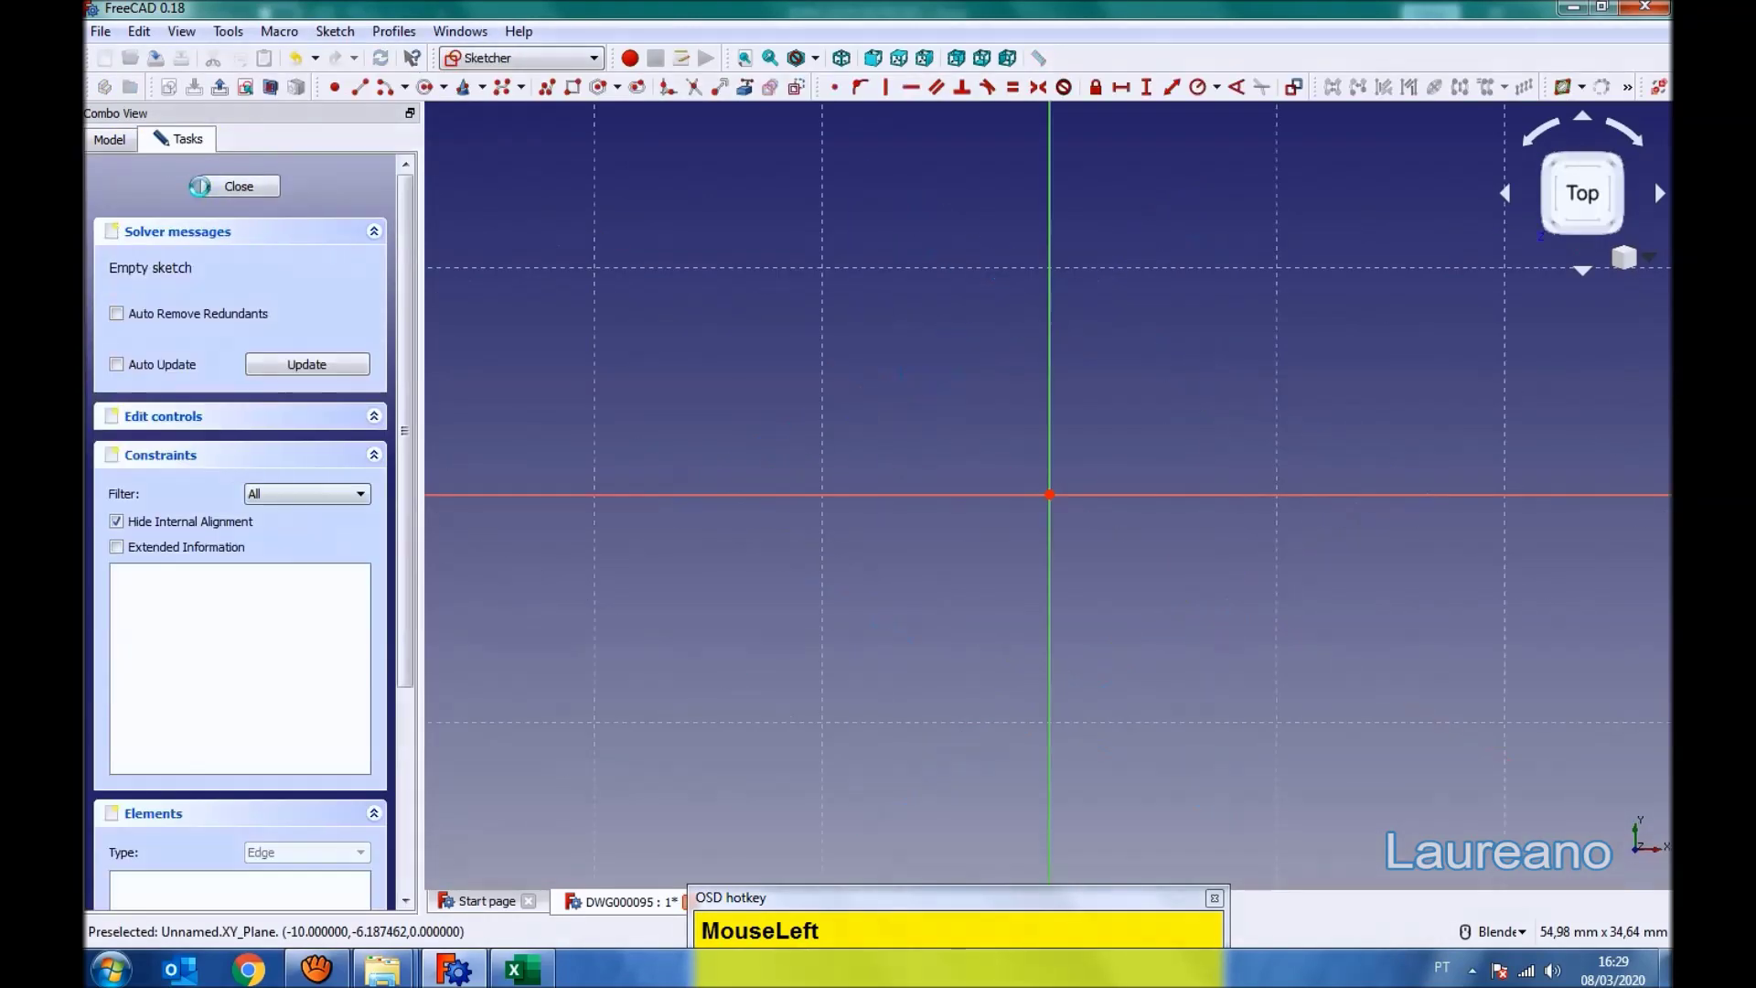
- Draw a rectangle on the XY plane around the origin
scroll("down", 3)
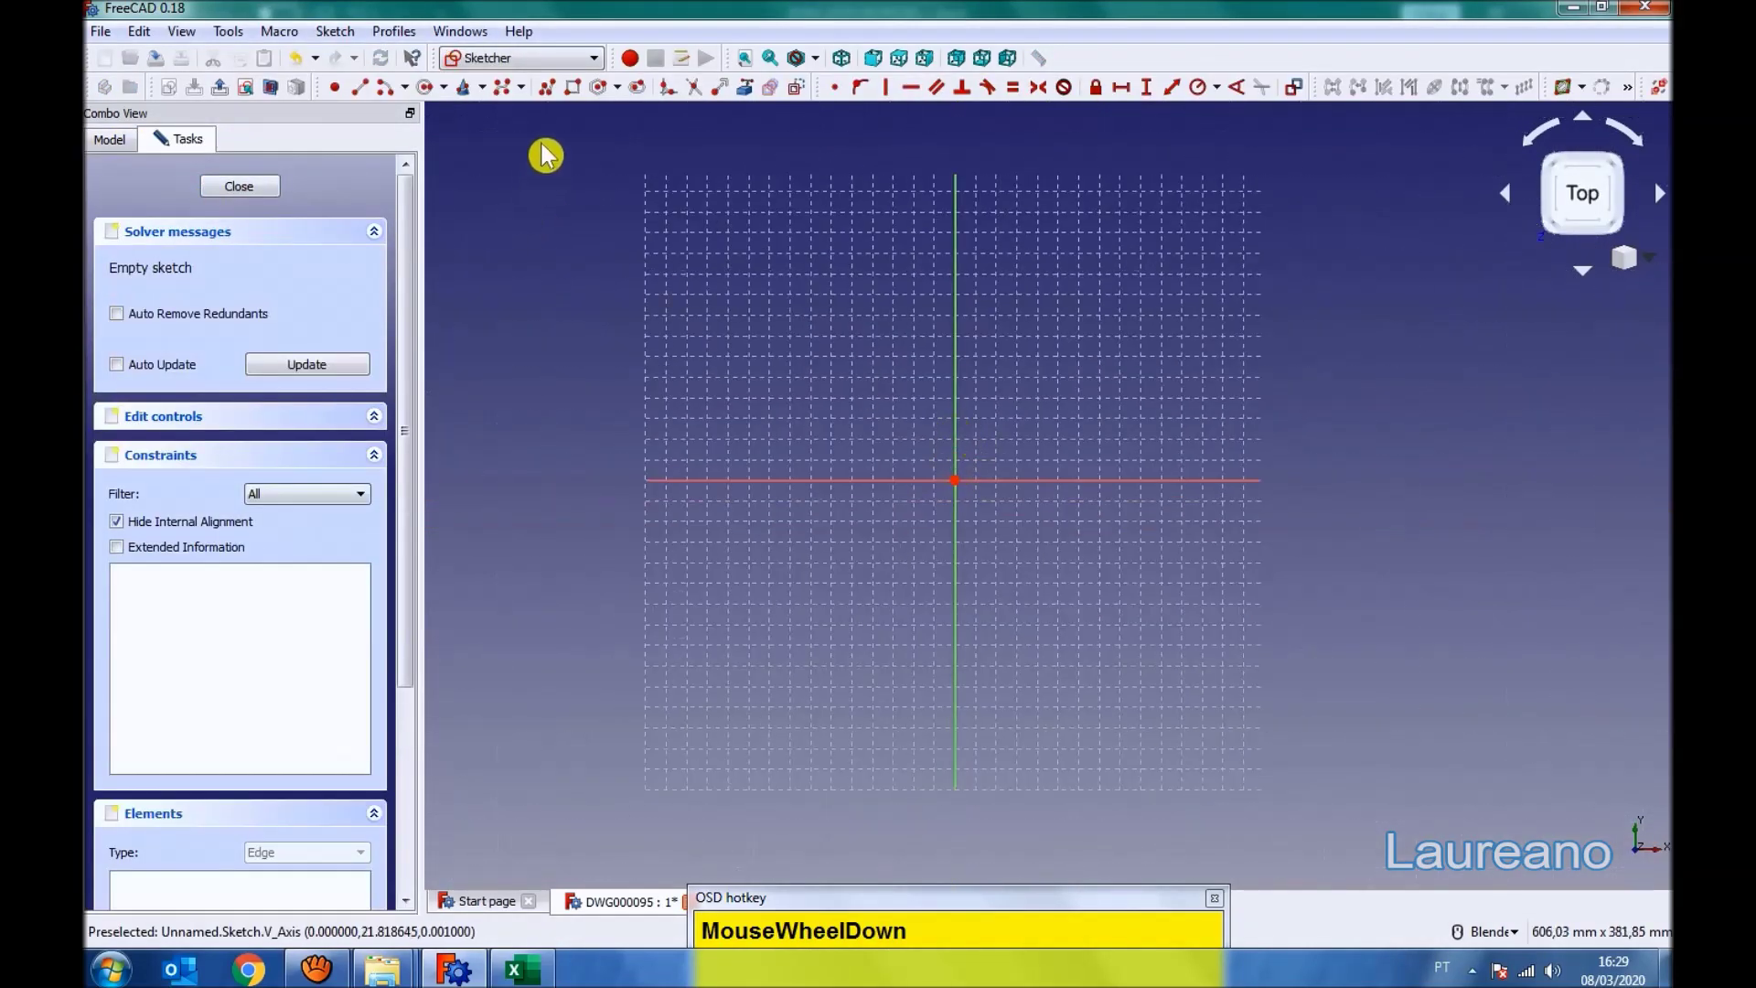
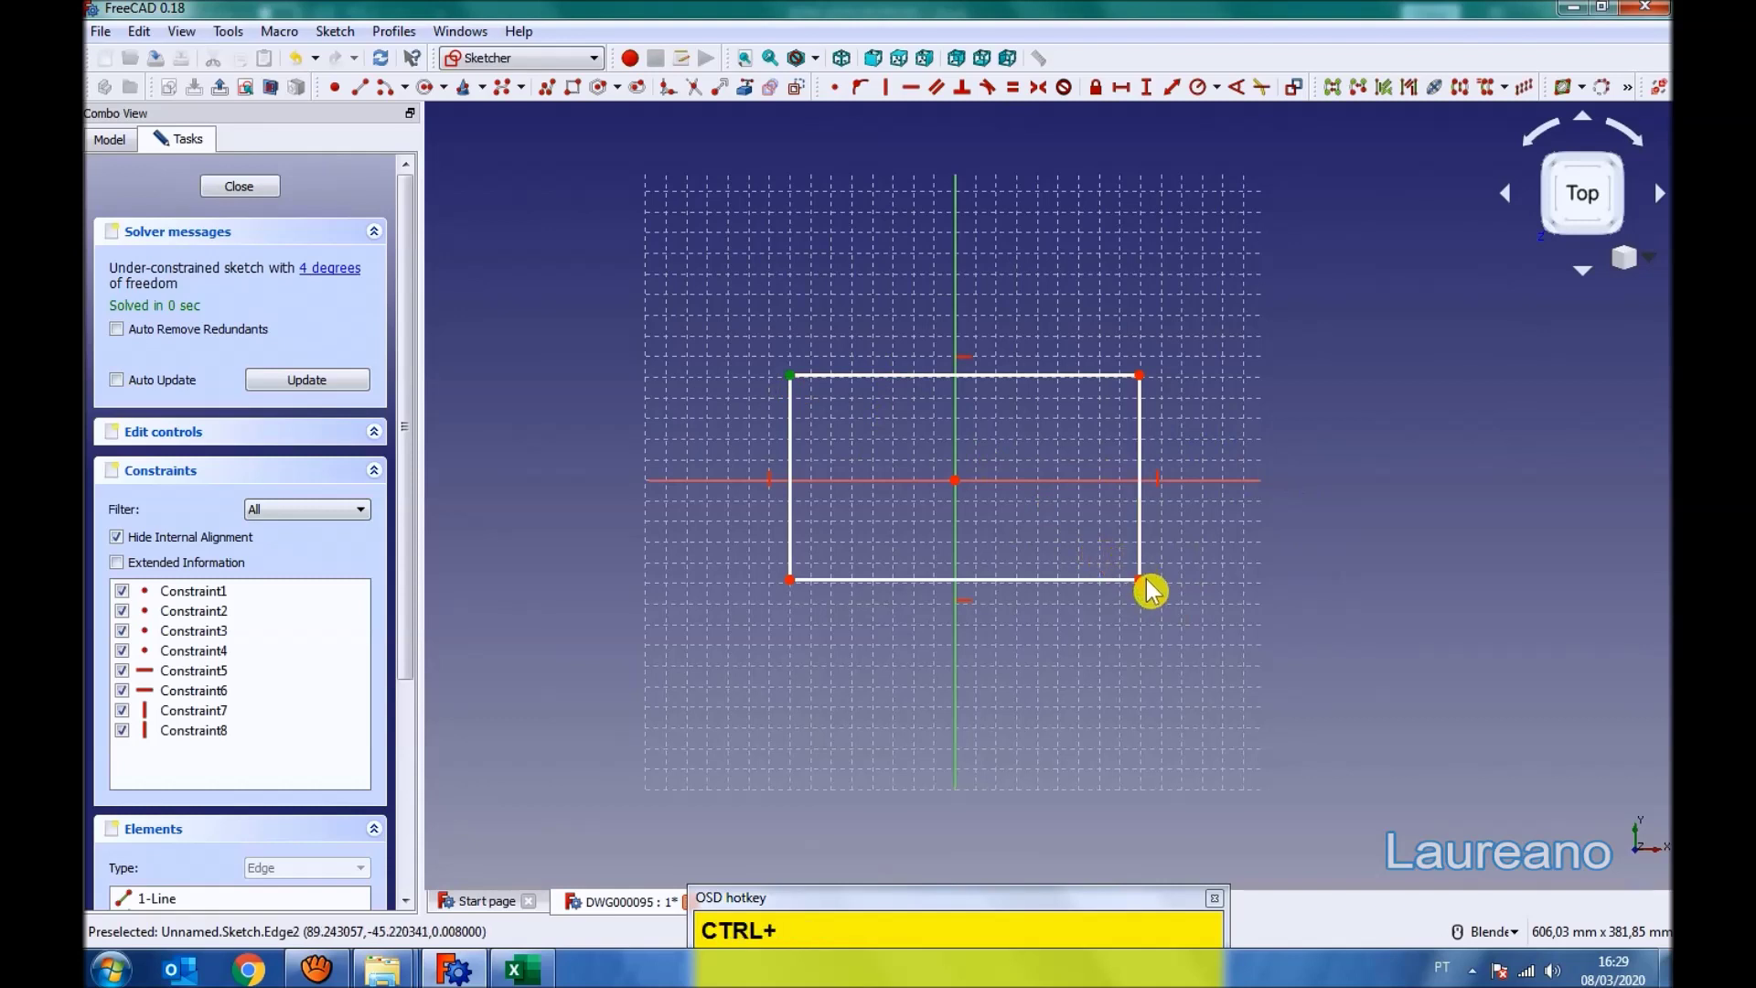
left_click(1153, 596)
left_click(963, 495)
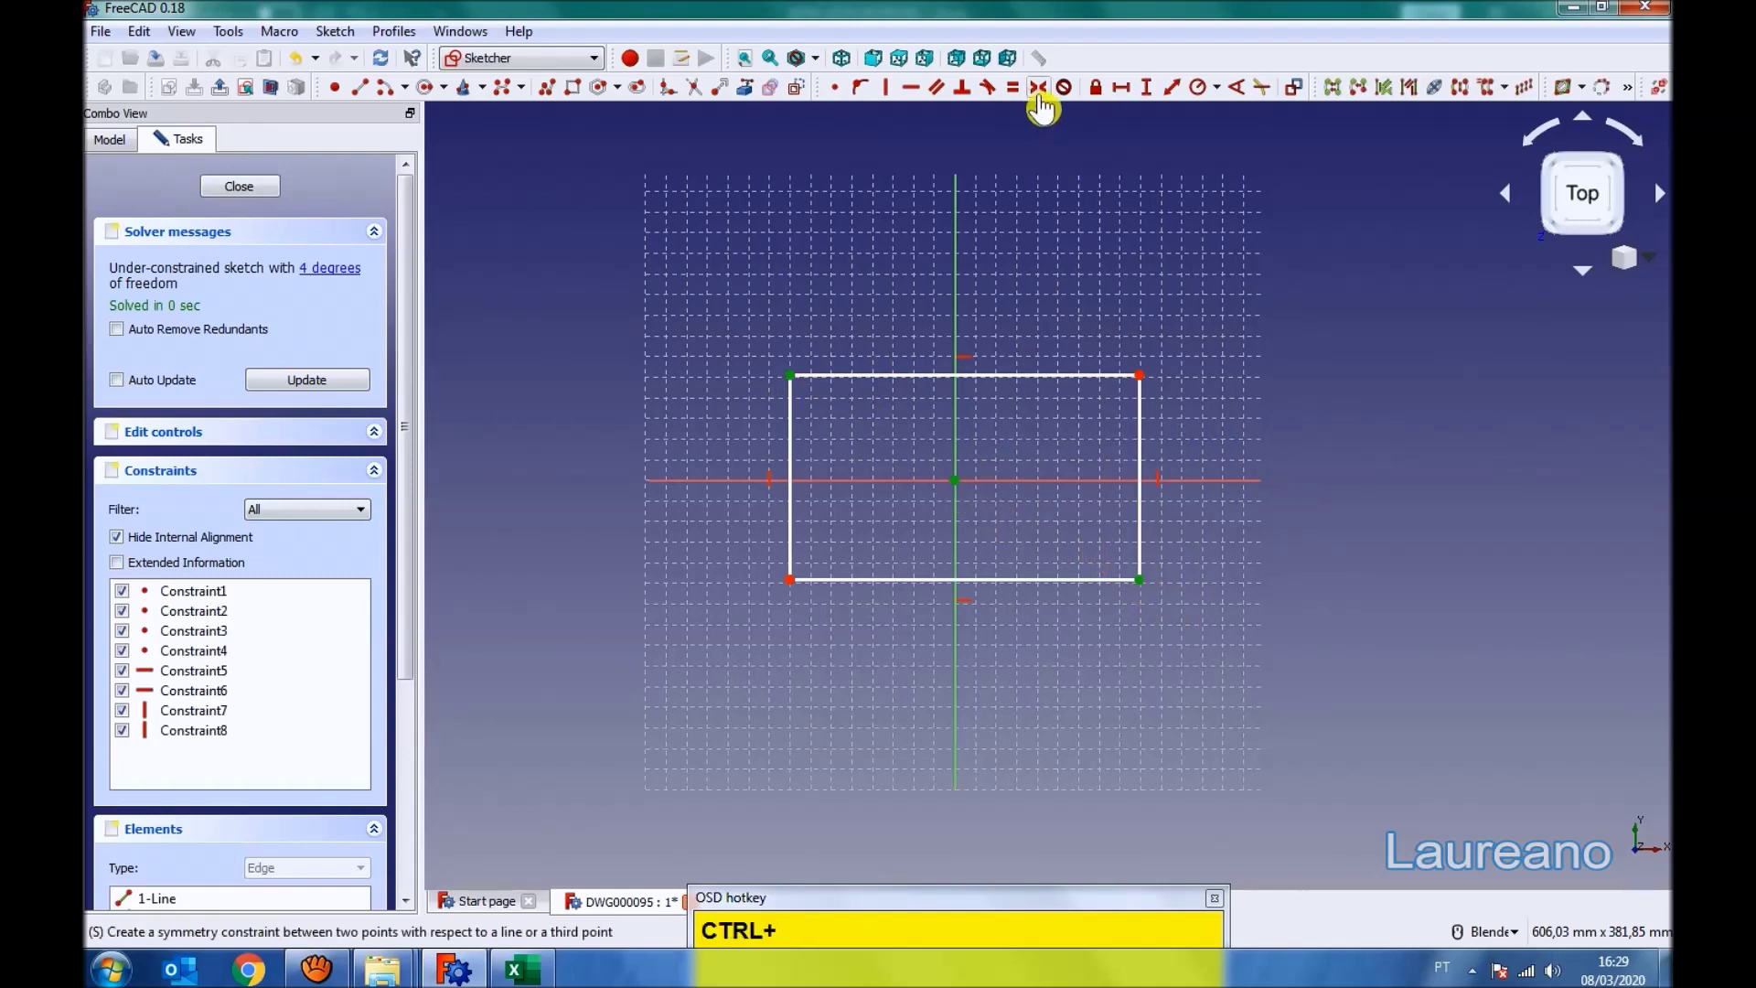
- Constrain the rectangle's width and height so the sketch is fully constrained
left_click(1055, 104)
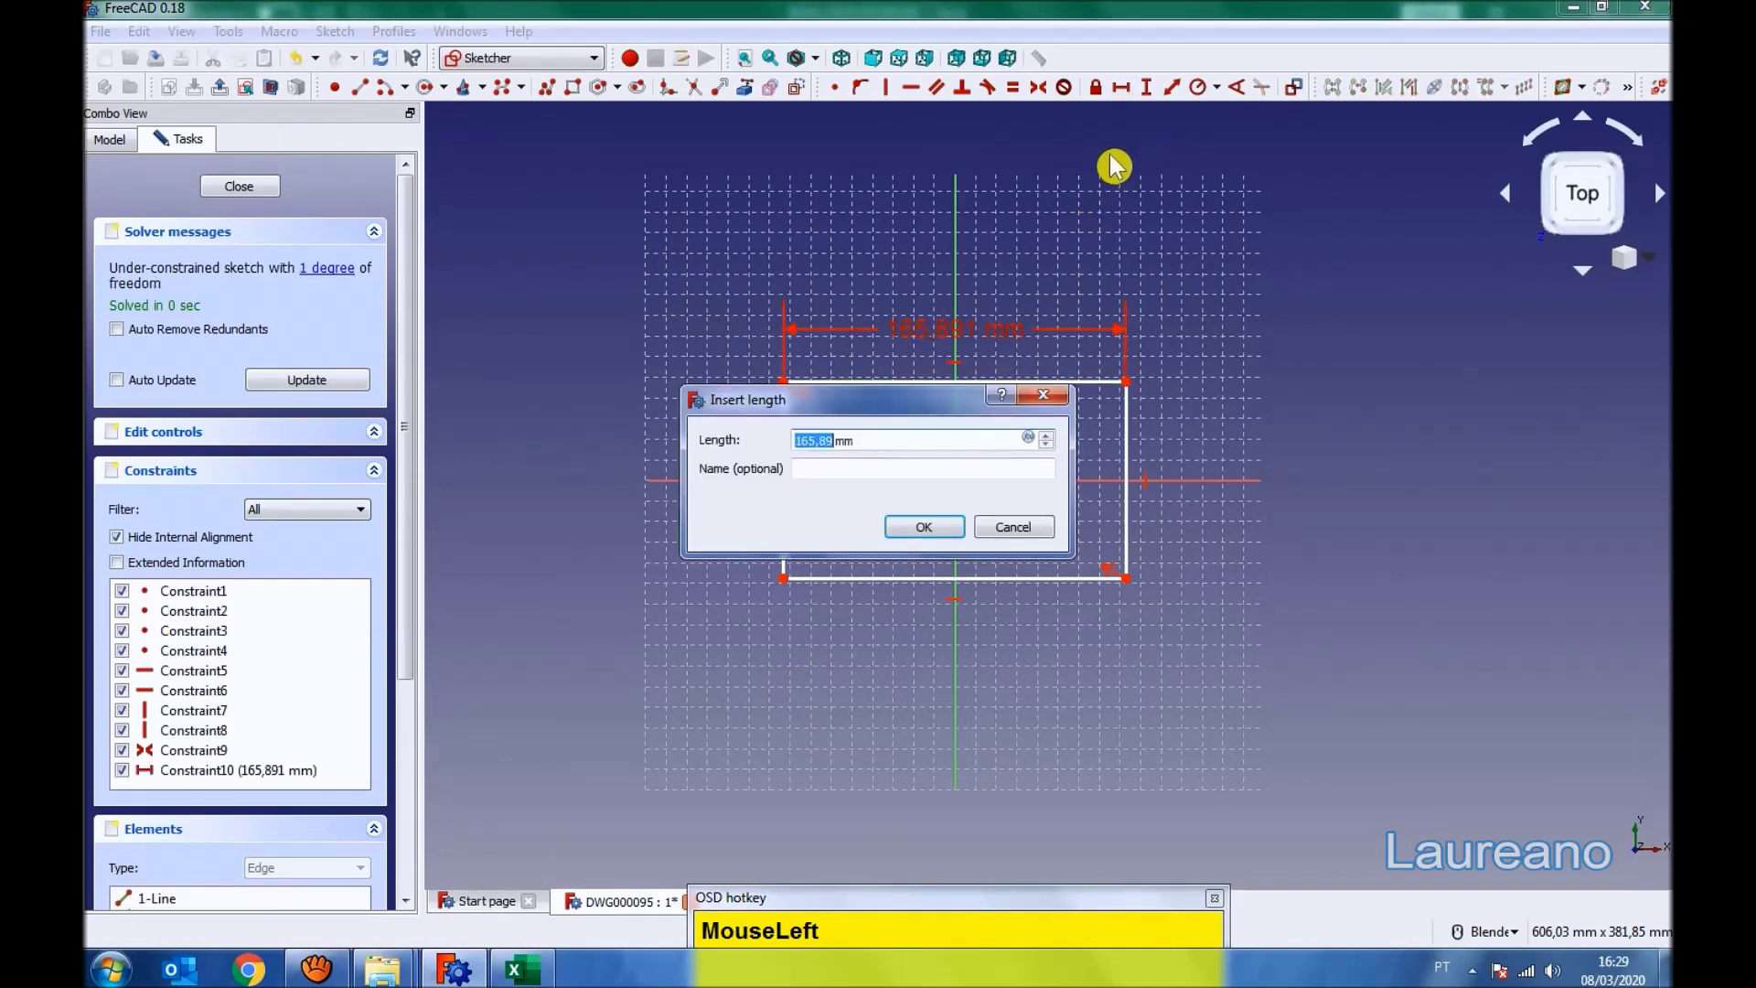
key("KP_5")
scroll("down", 3)
scroll("up", 3)
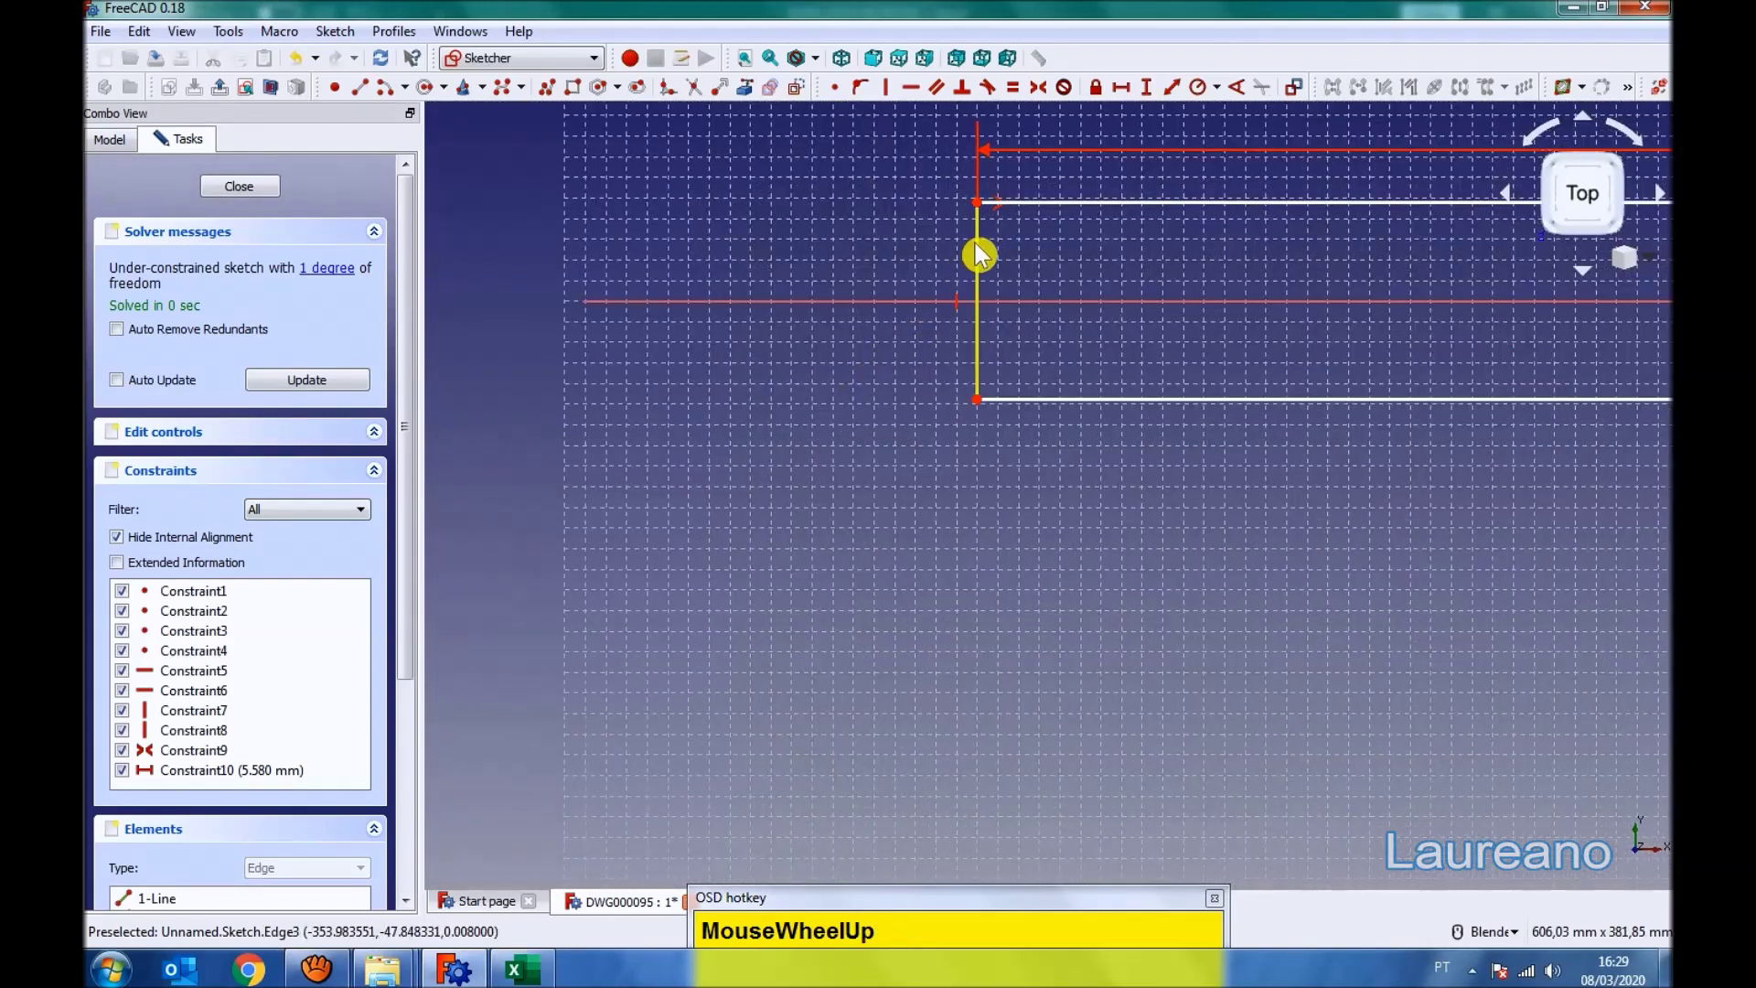
left_click(986, 256)
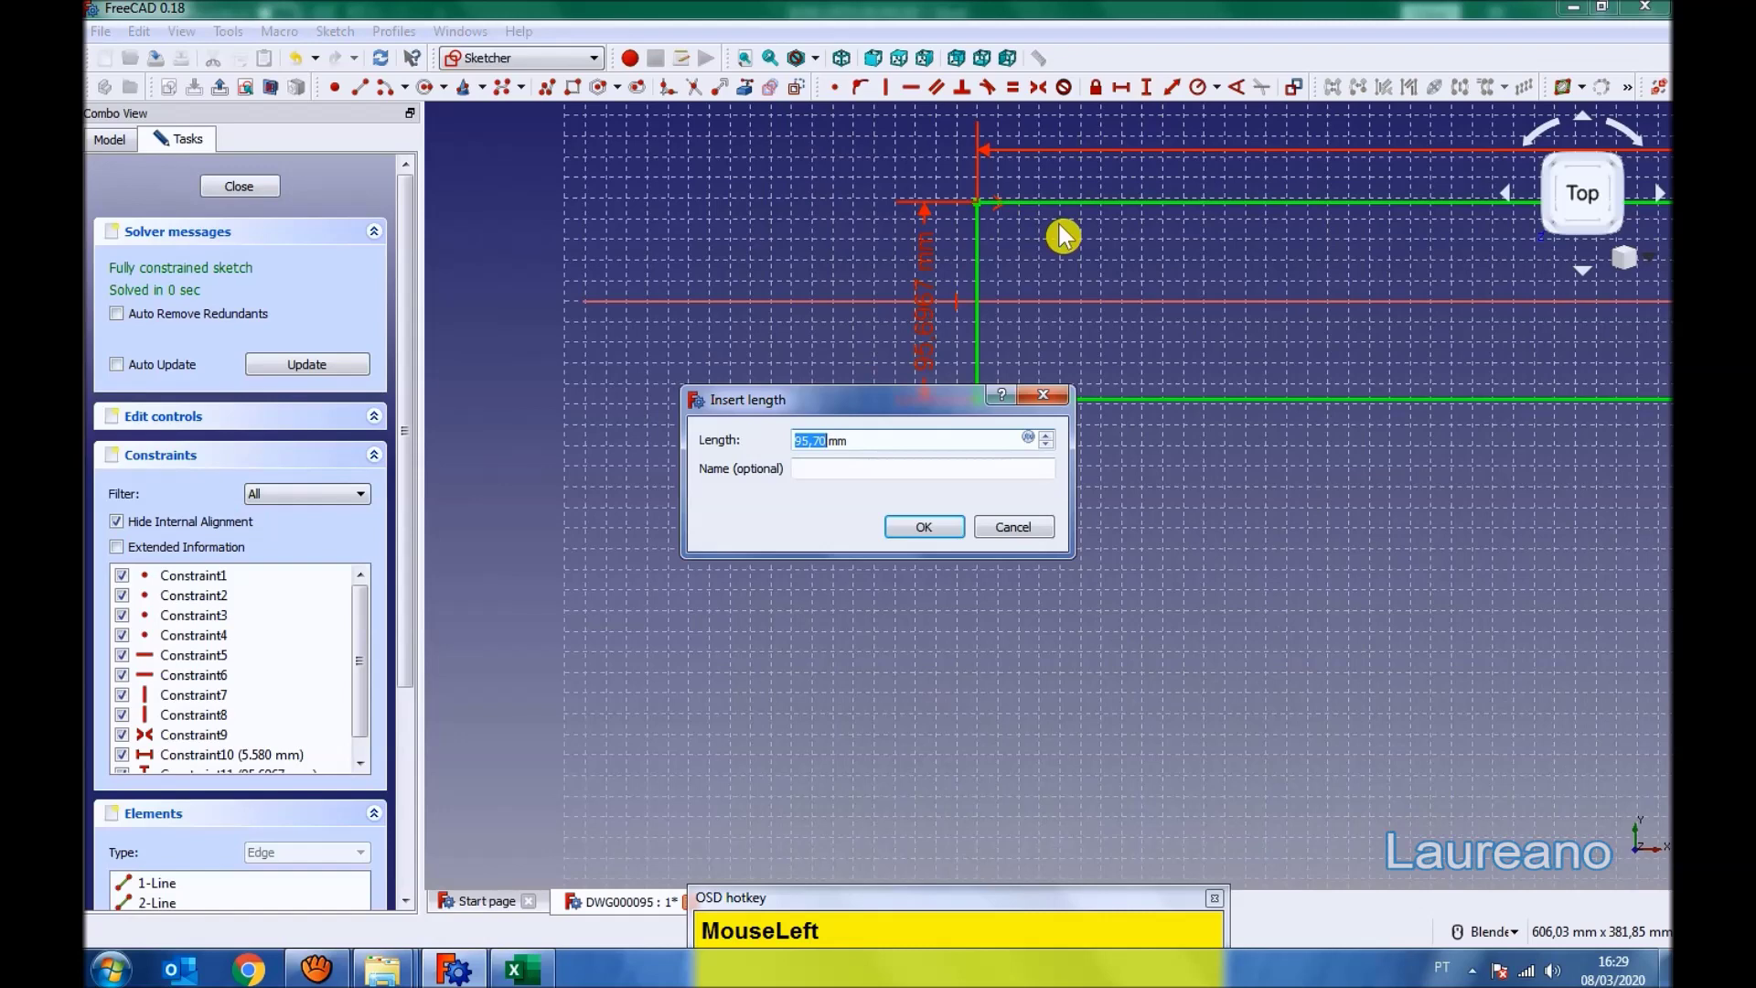
key("KP_2")
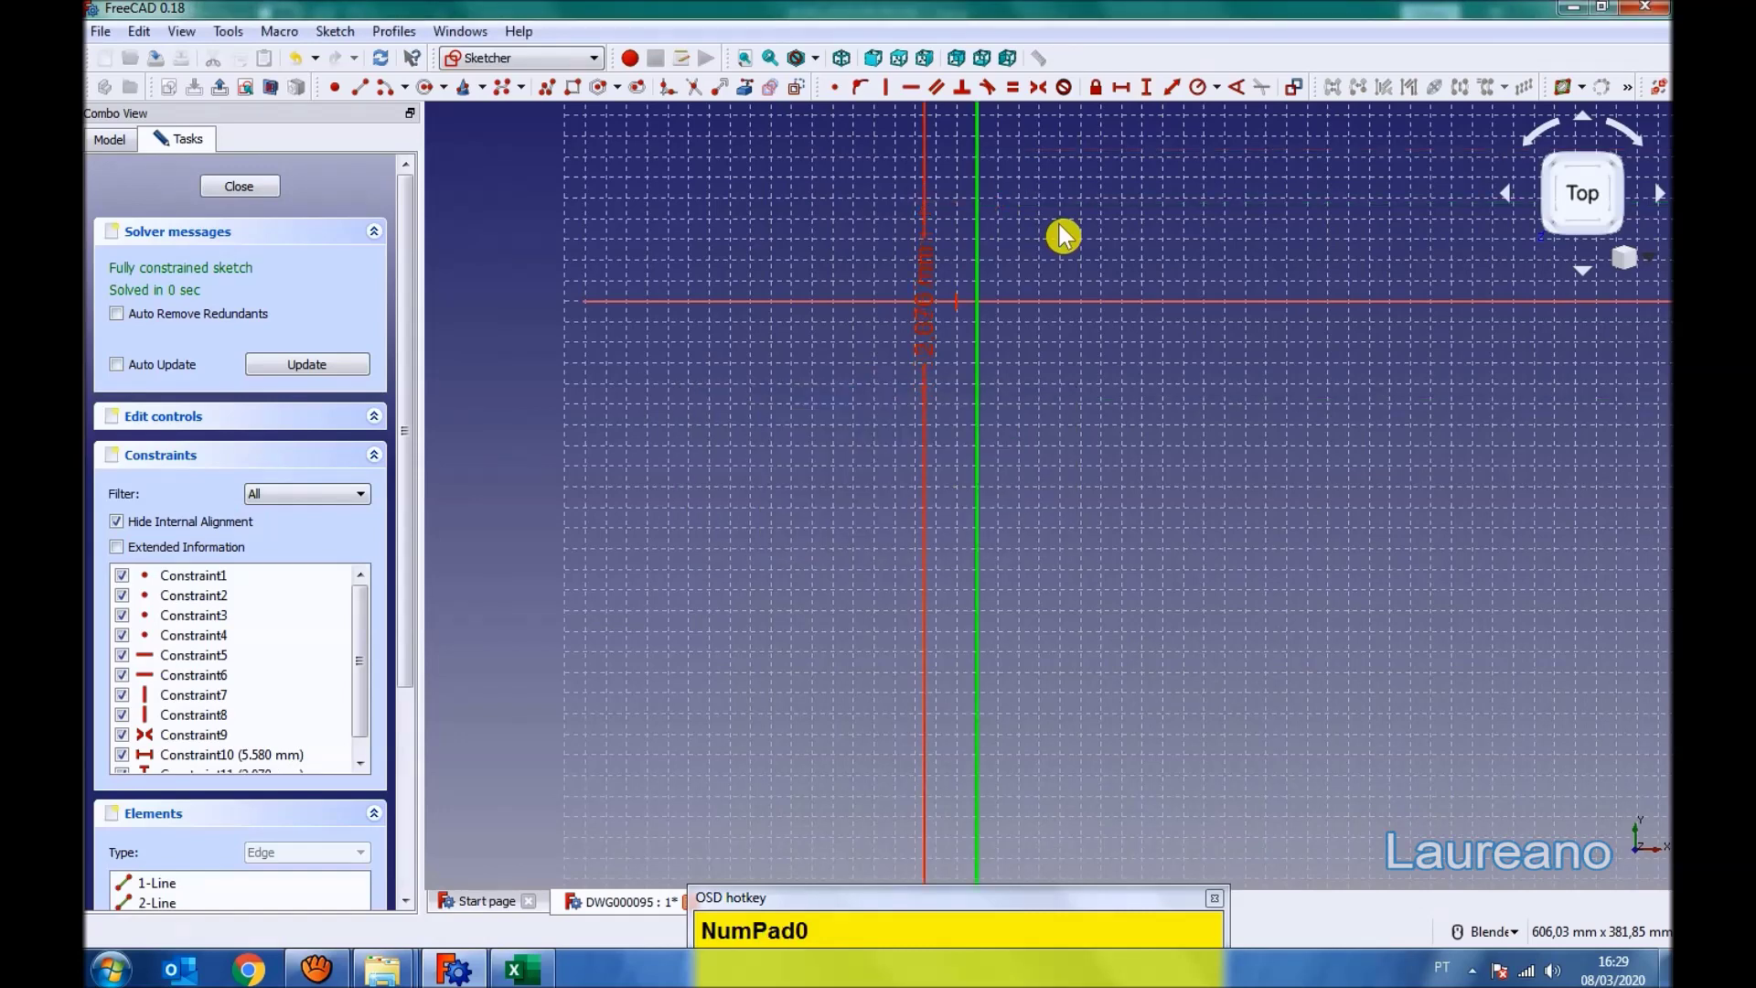
- Raise a 3000 mm Arch wall from the rectangle sketch
left_click_drag(753, 73, 691, 428)
scroll("down", 3)
scroll("up", 3)
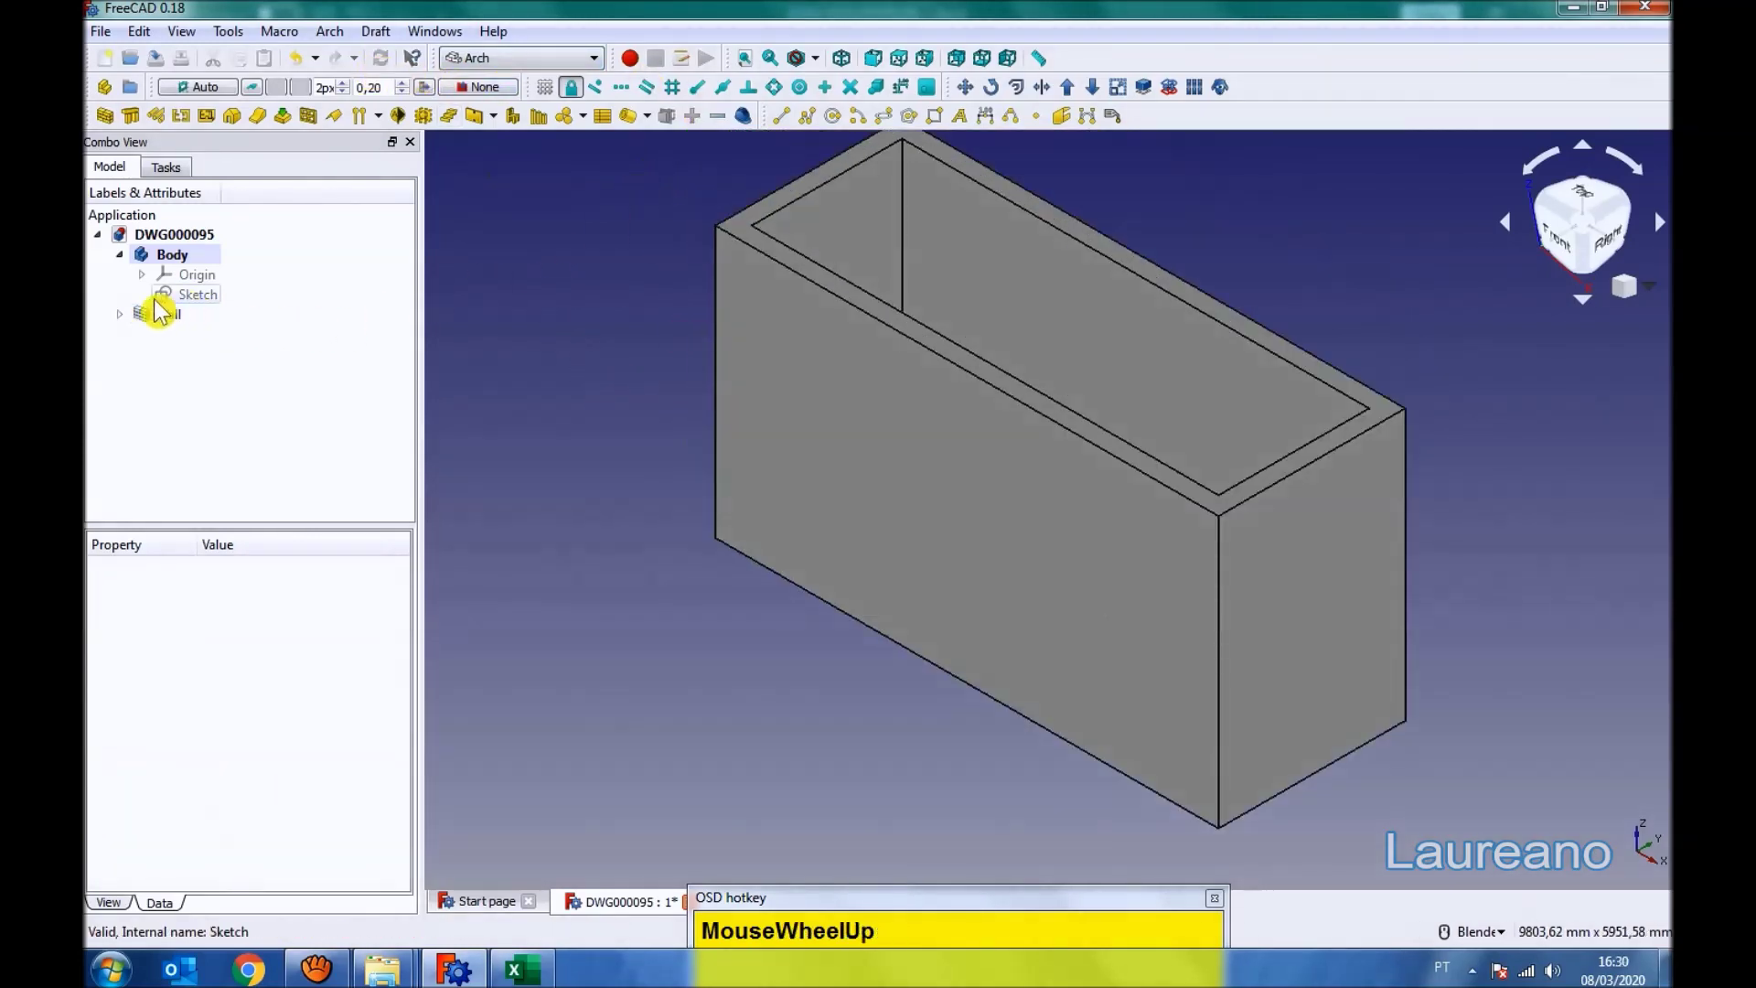
- Set the wall thickness to 150 mm in its Data properties
left_click(155, 320)
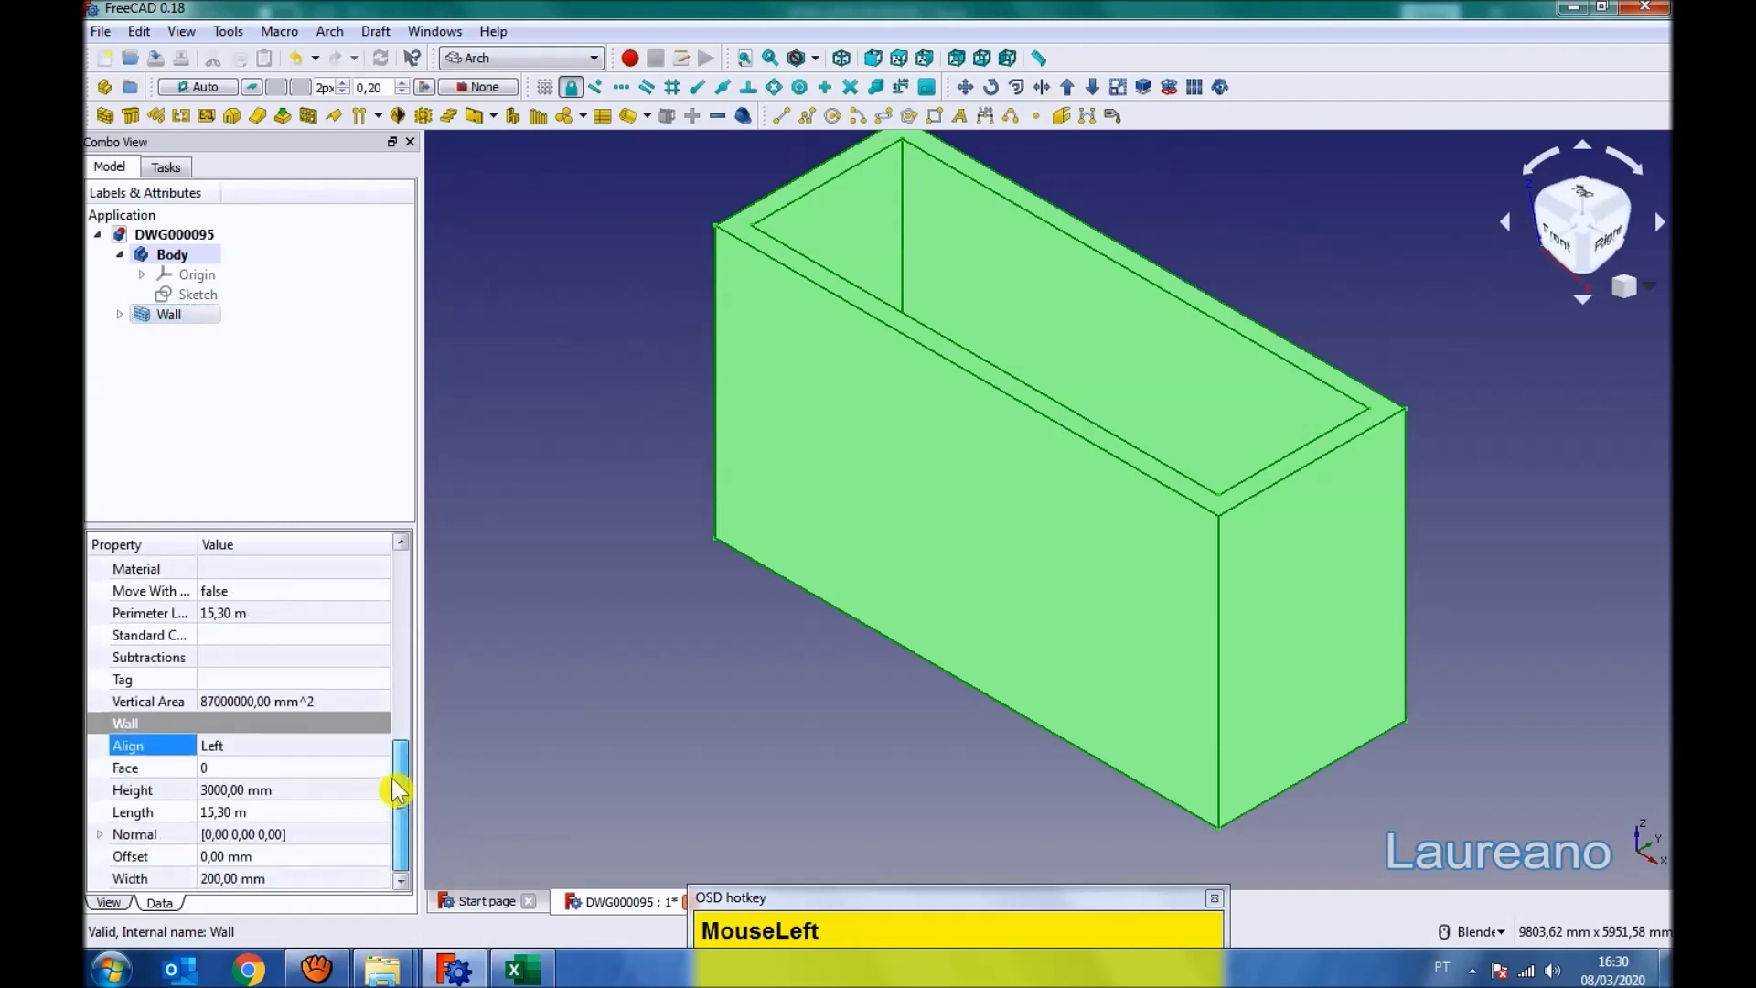
left_click(300, 880)
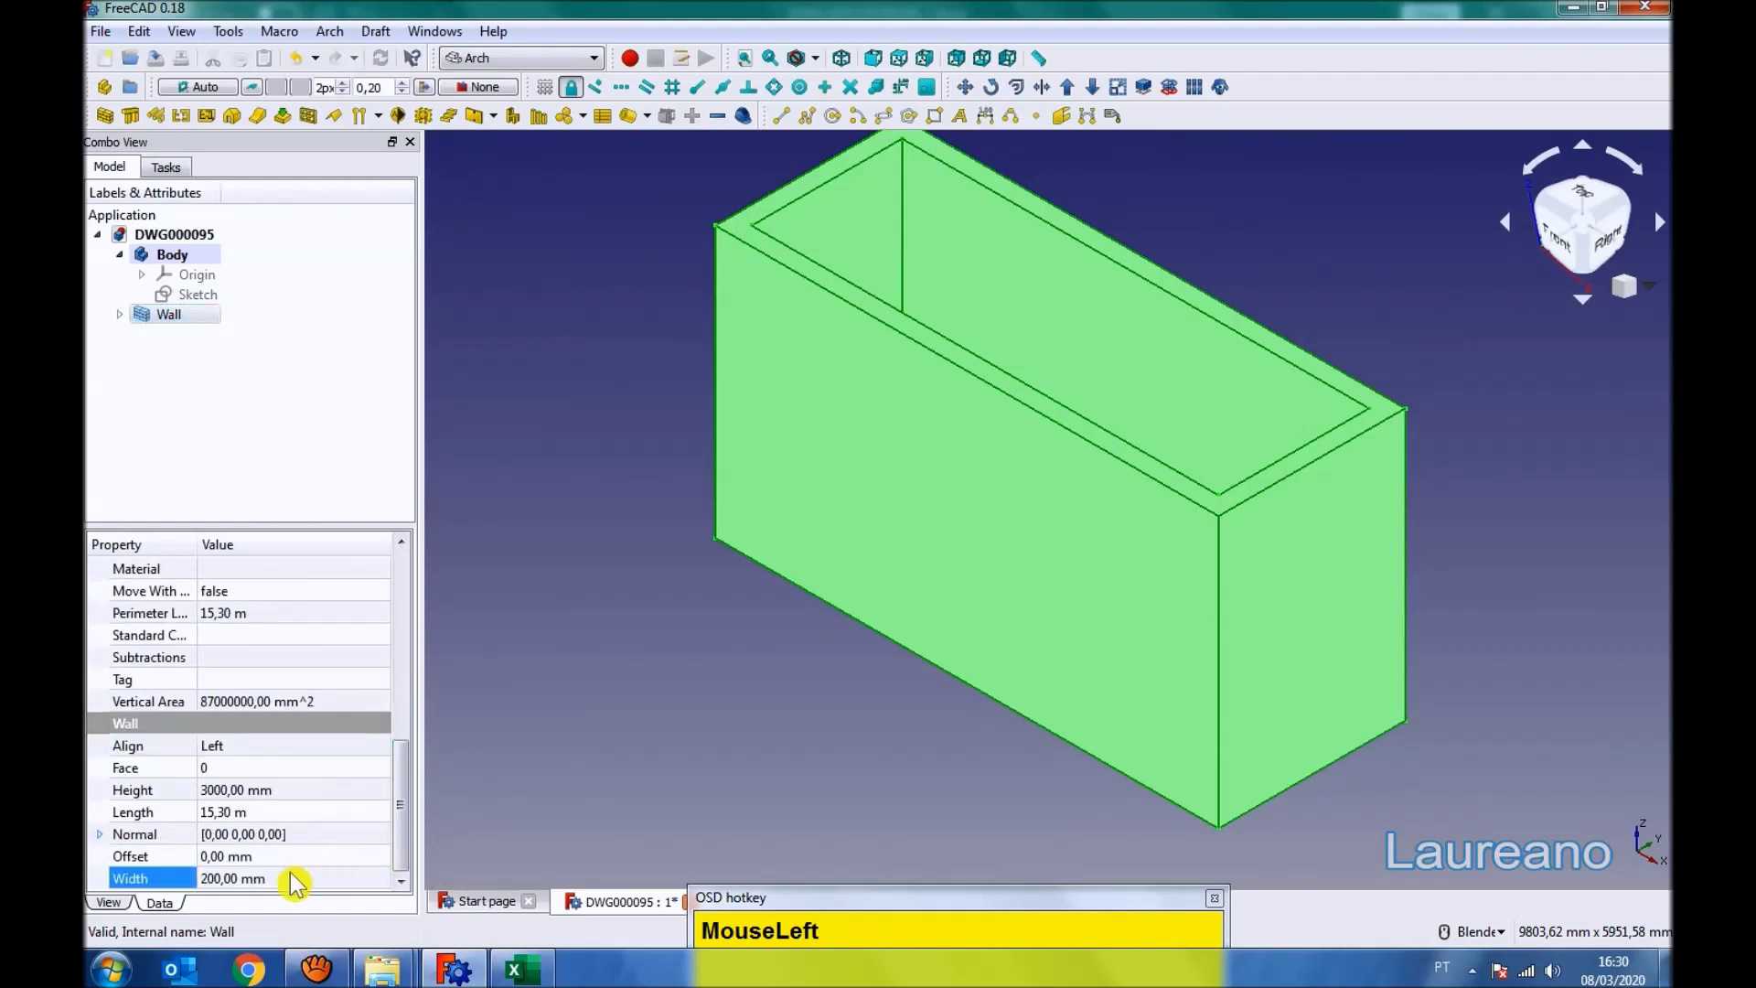
key("KP_1")
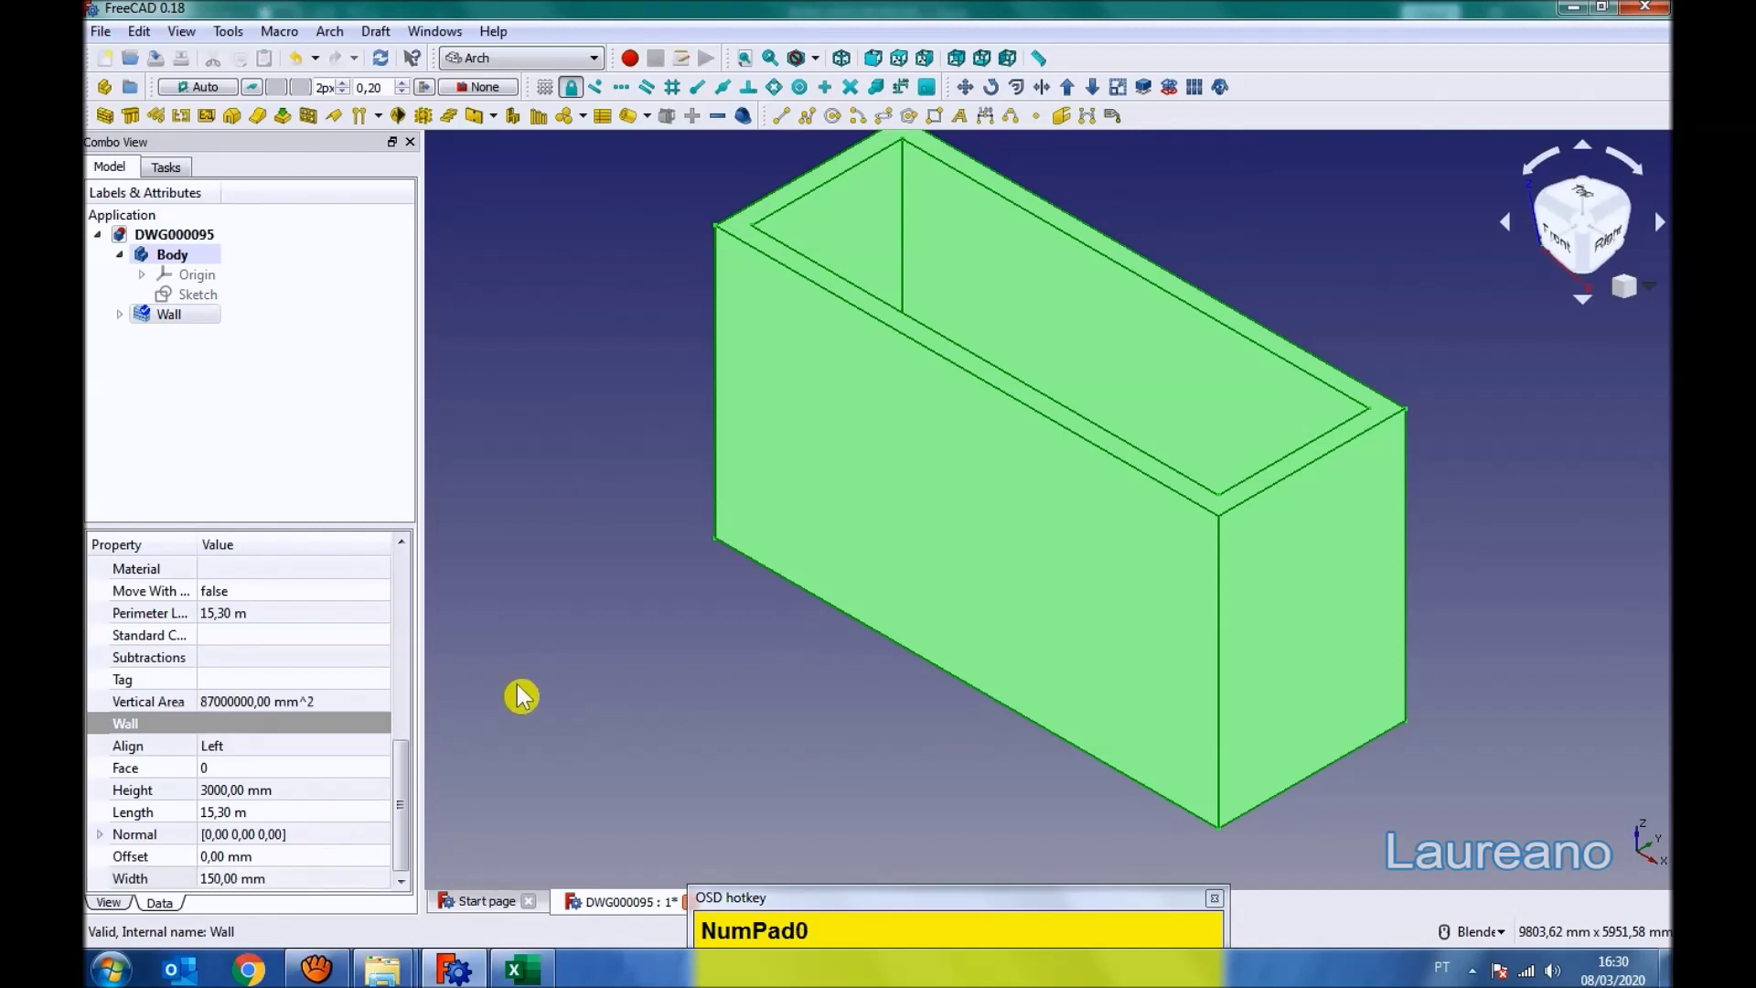
left_click(387, 72)
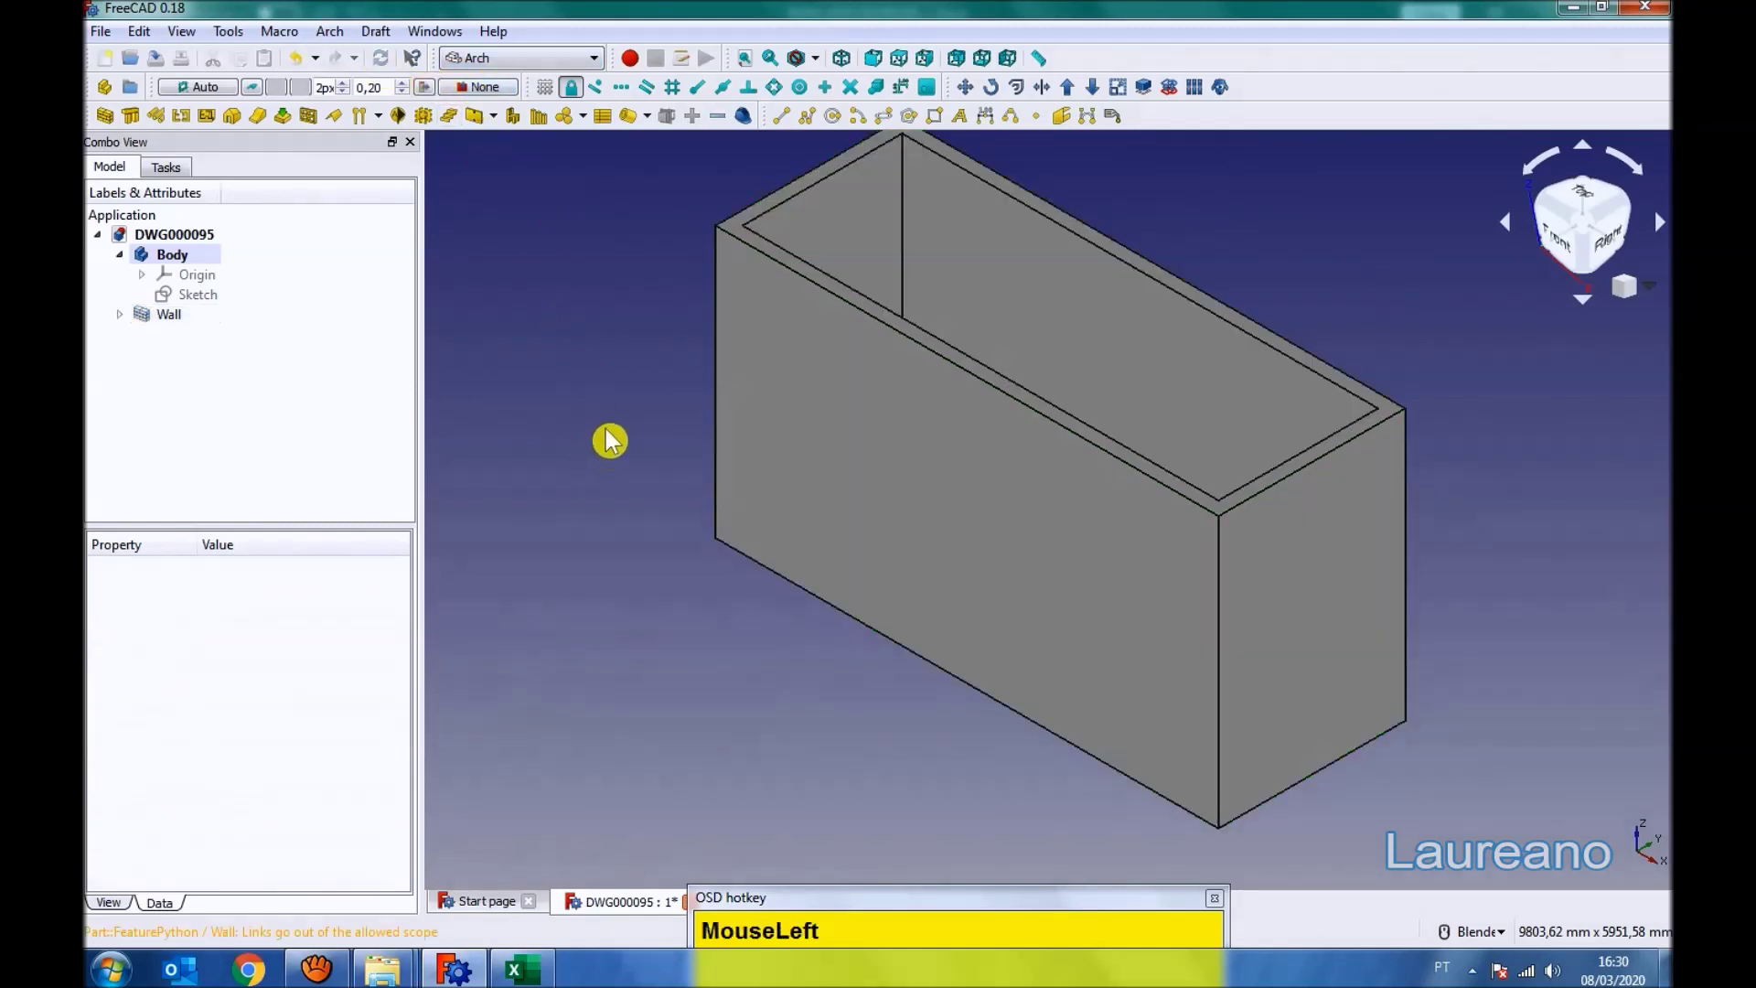
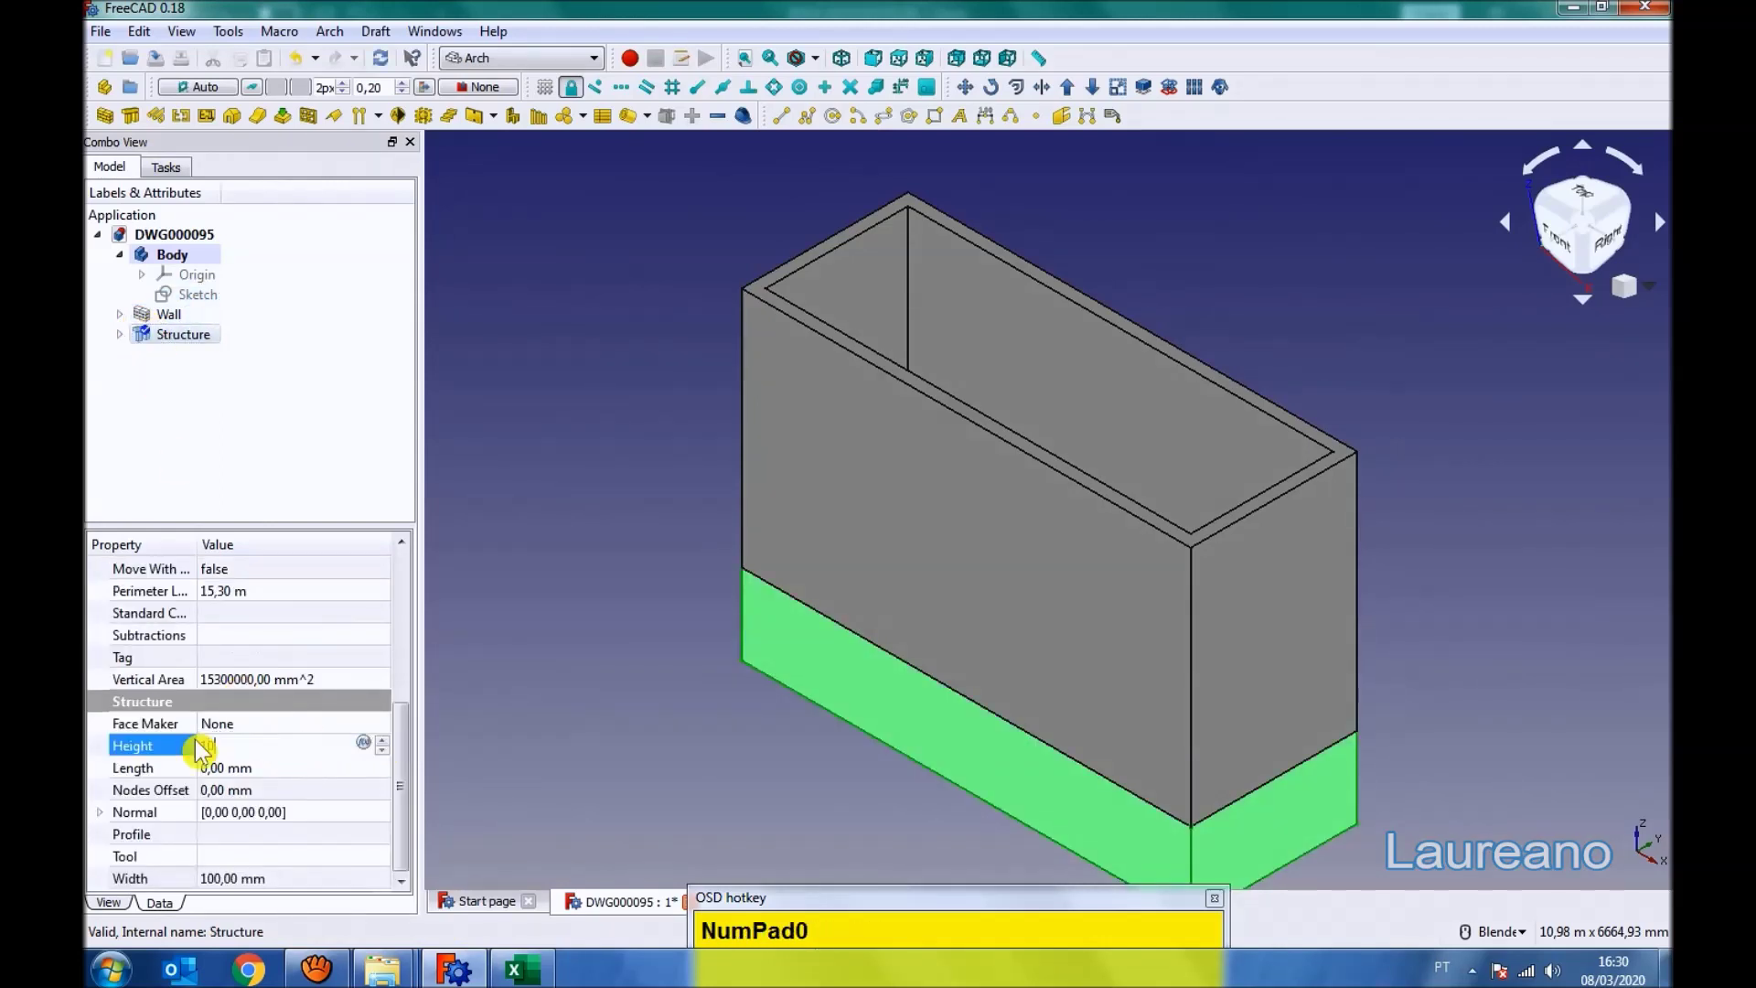
- Add a floor slab beneath the walls and set the wall transparency to 70
left_click_drag(614, 525, 200, 893)
key("KP_7")
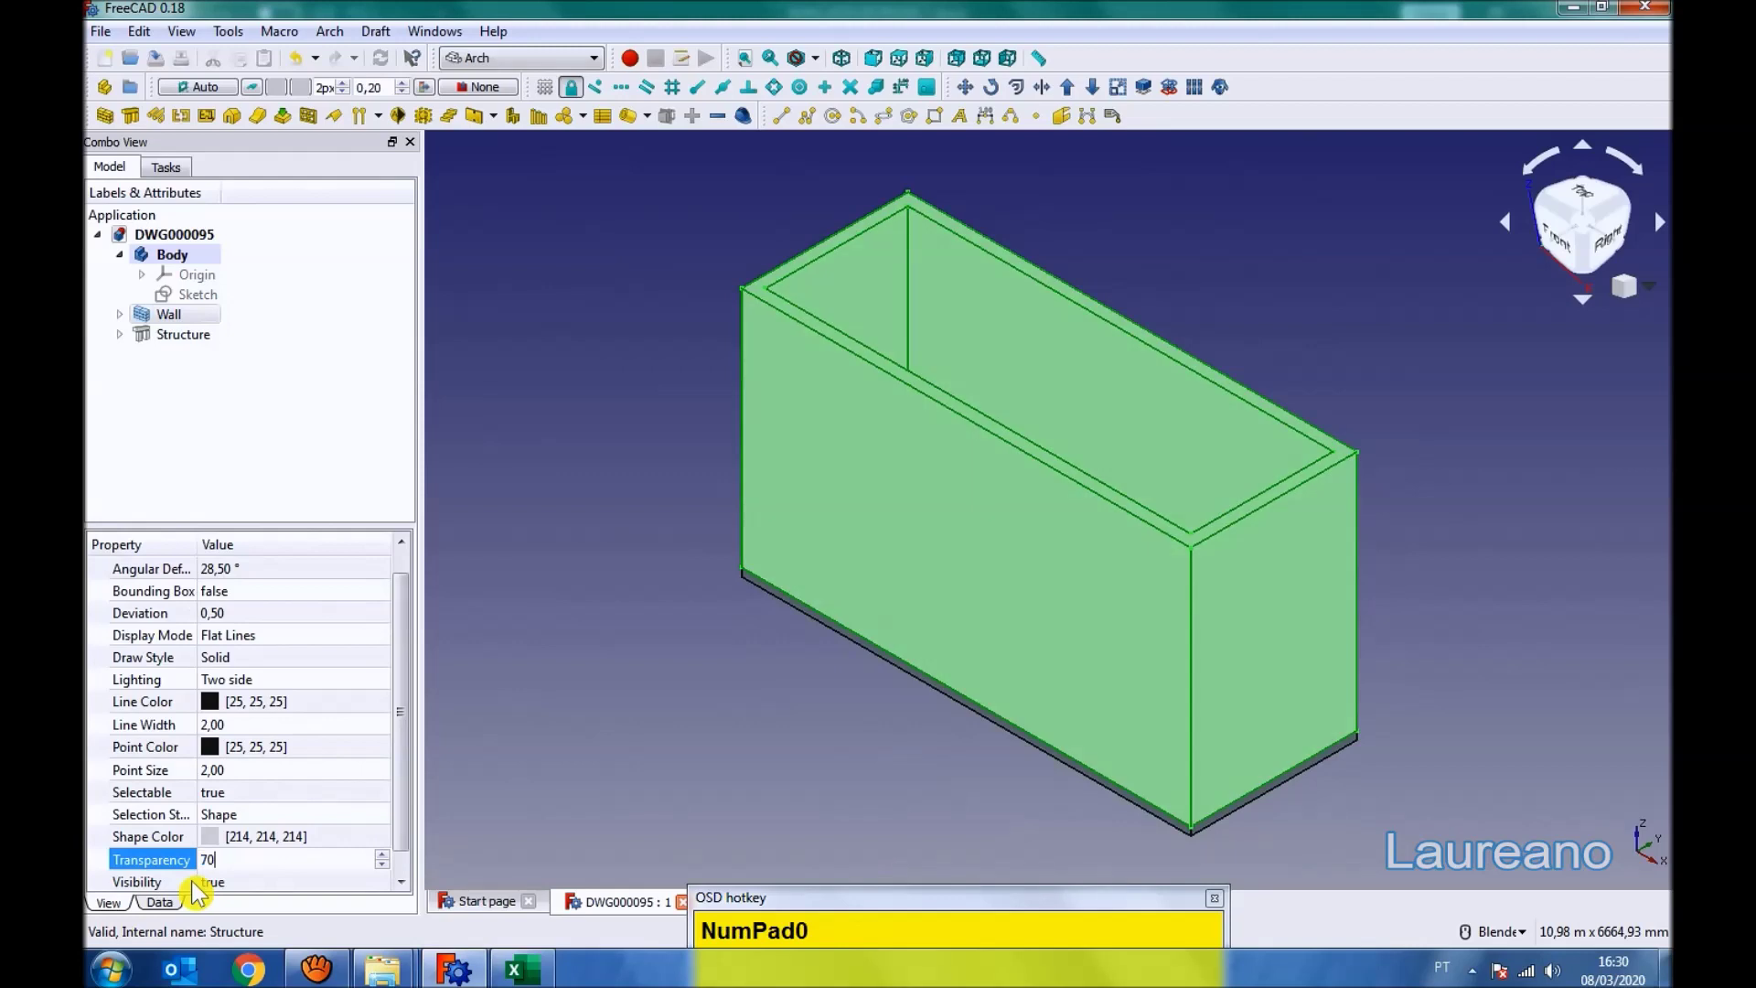
- Set the window to width 1400, height 1140 and frame W1 150 mm
left_click_drag(601, 599, 120, 582)
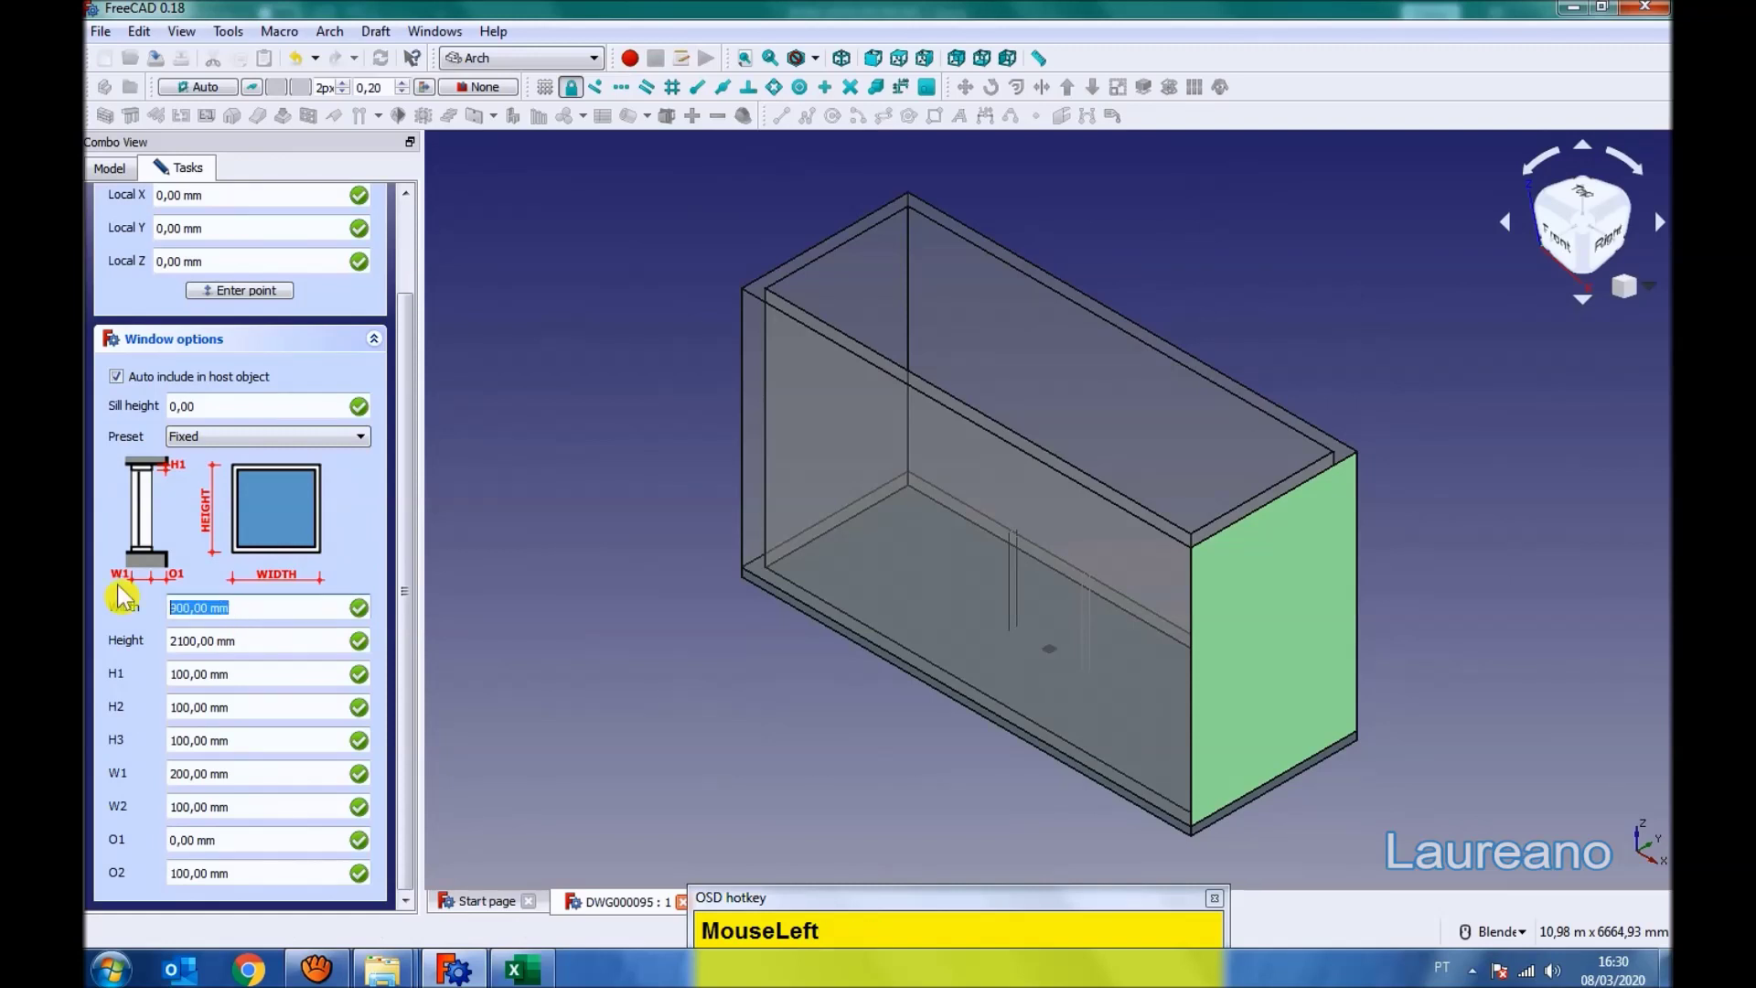
key("KP_1")
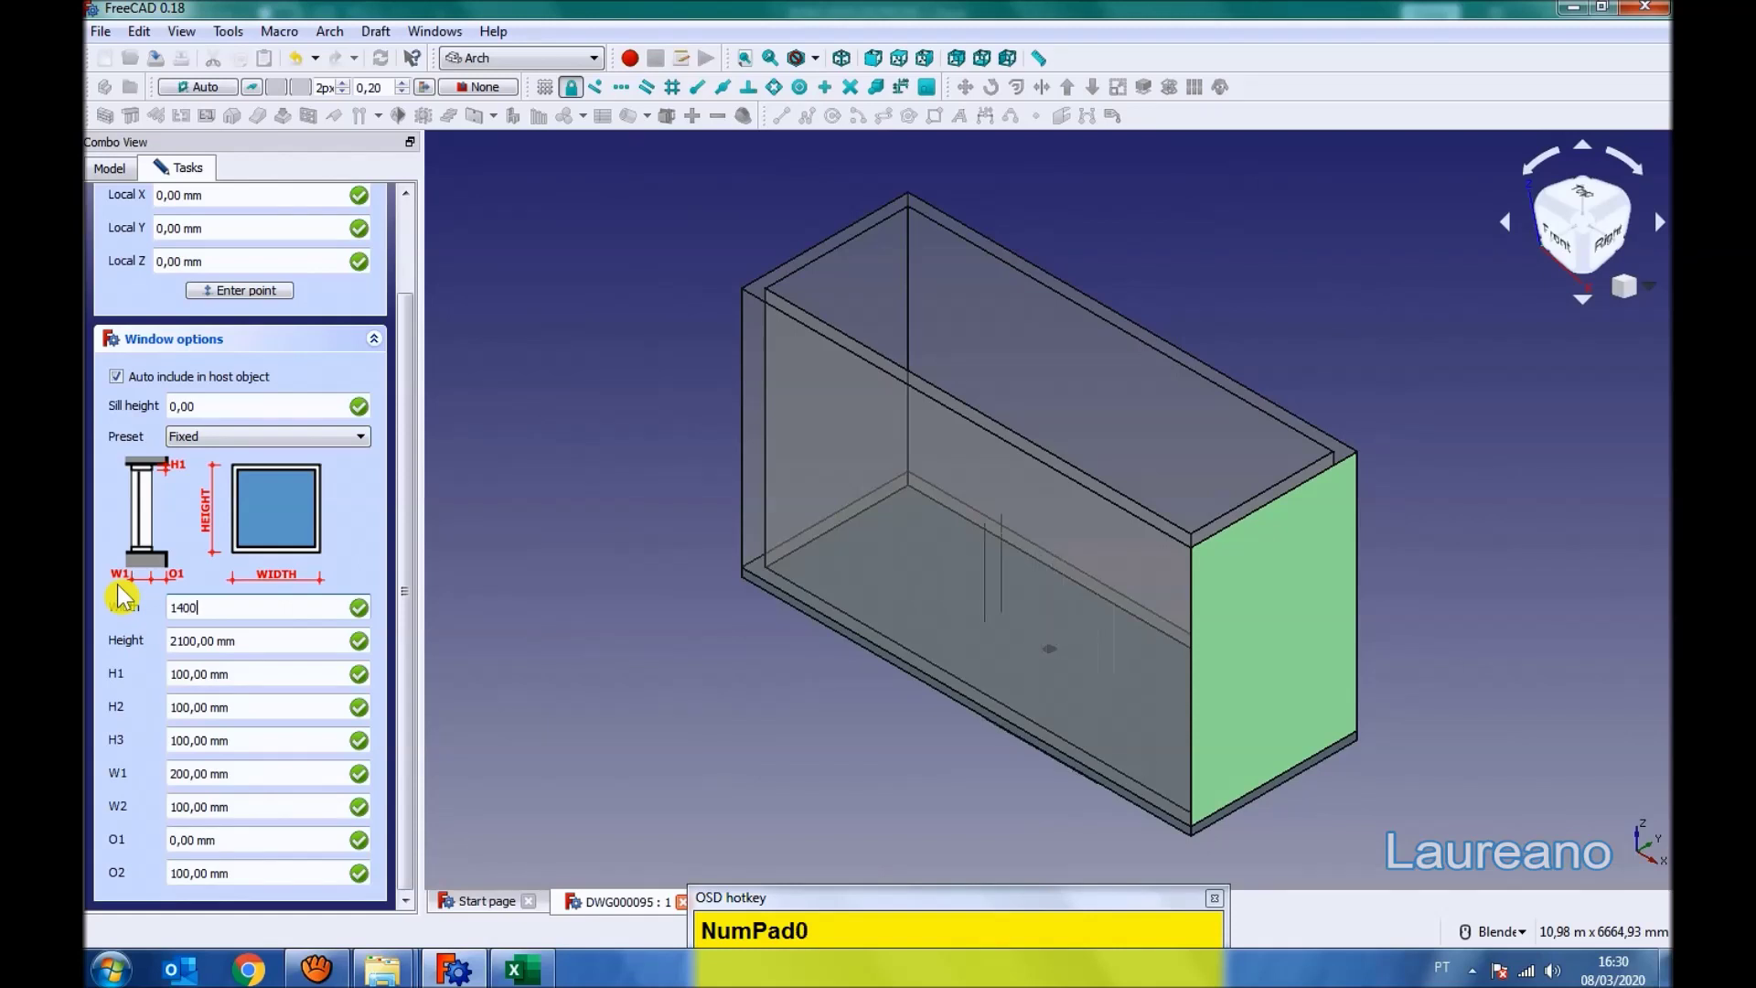
left_click(199, 634)
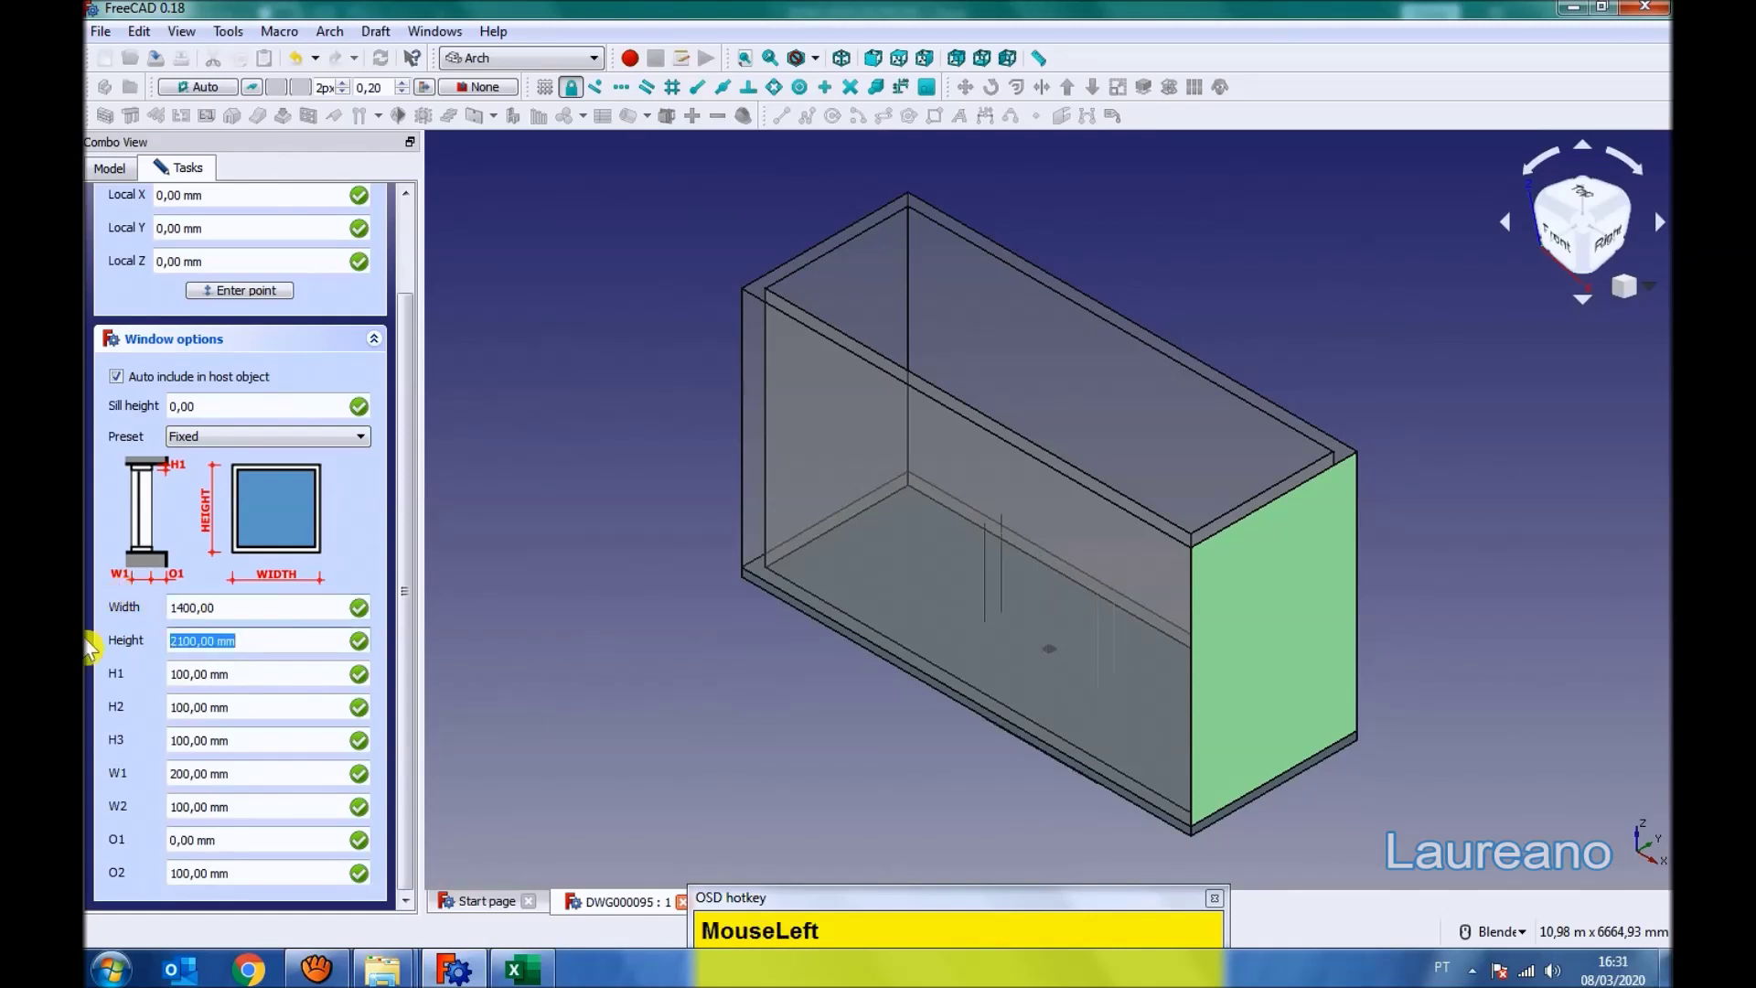
key("KP_1")
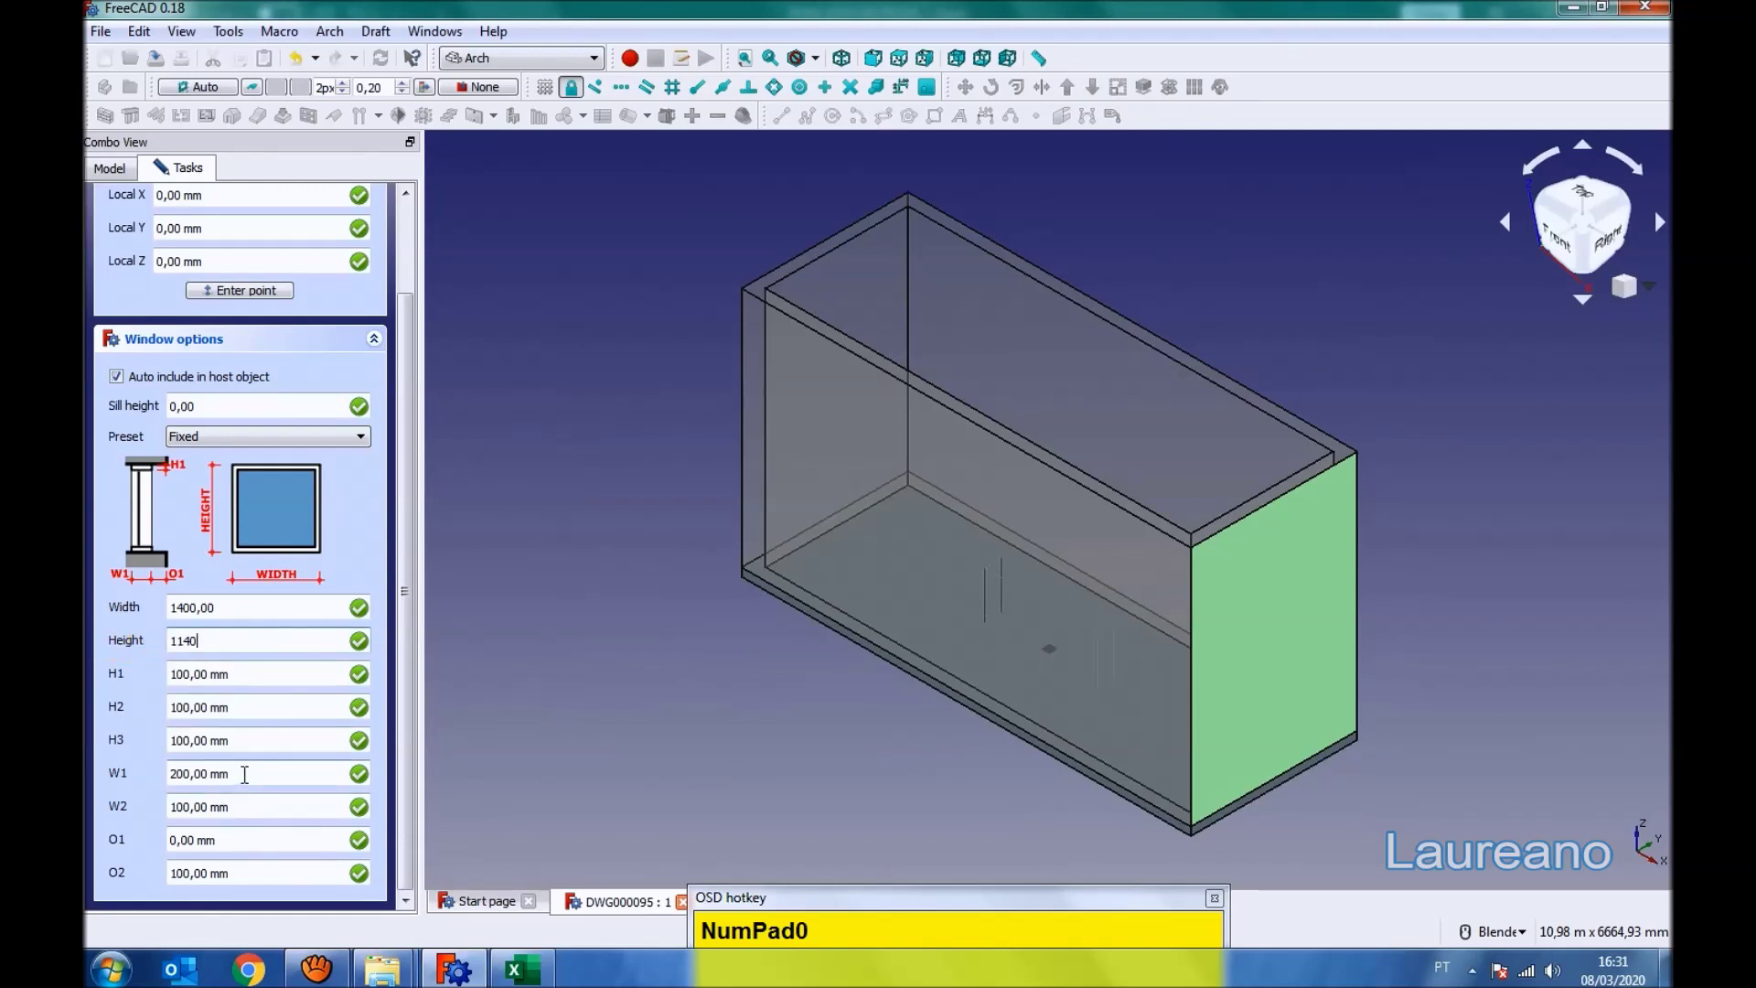
left_click_drag(245, 771, 322, 772)
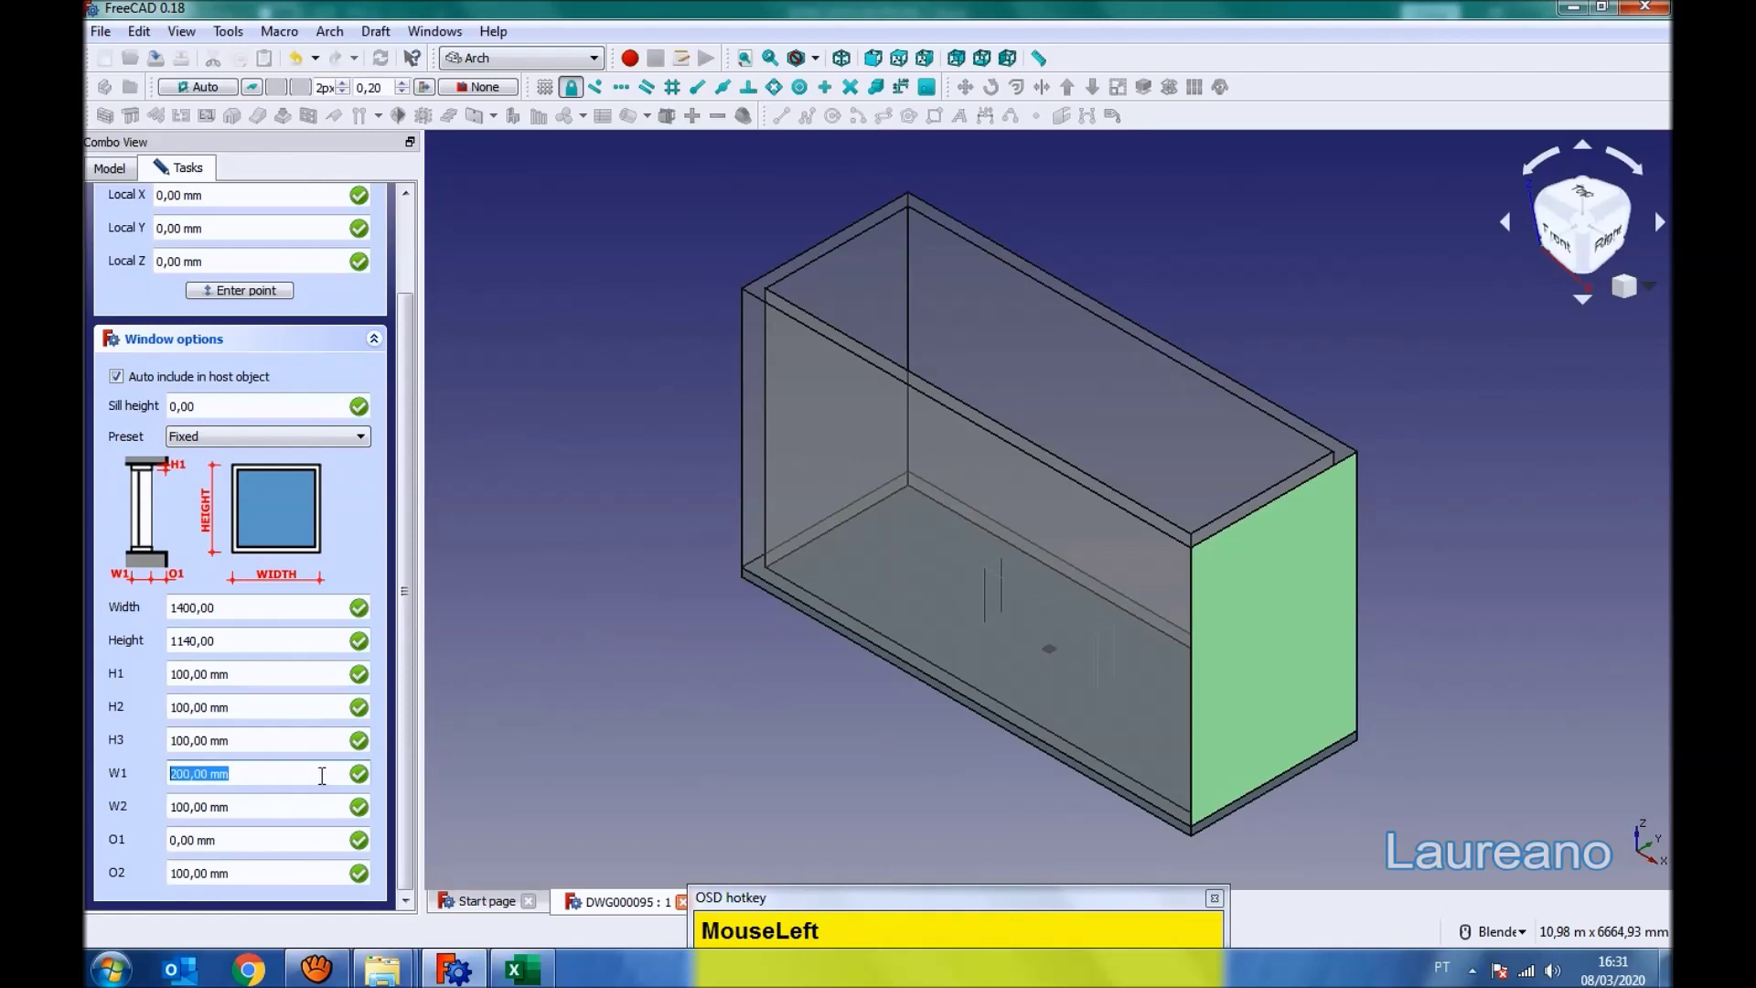
key("KP_1")
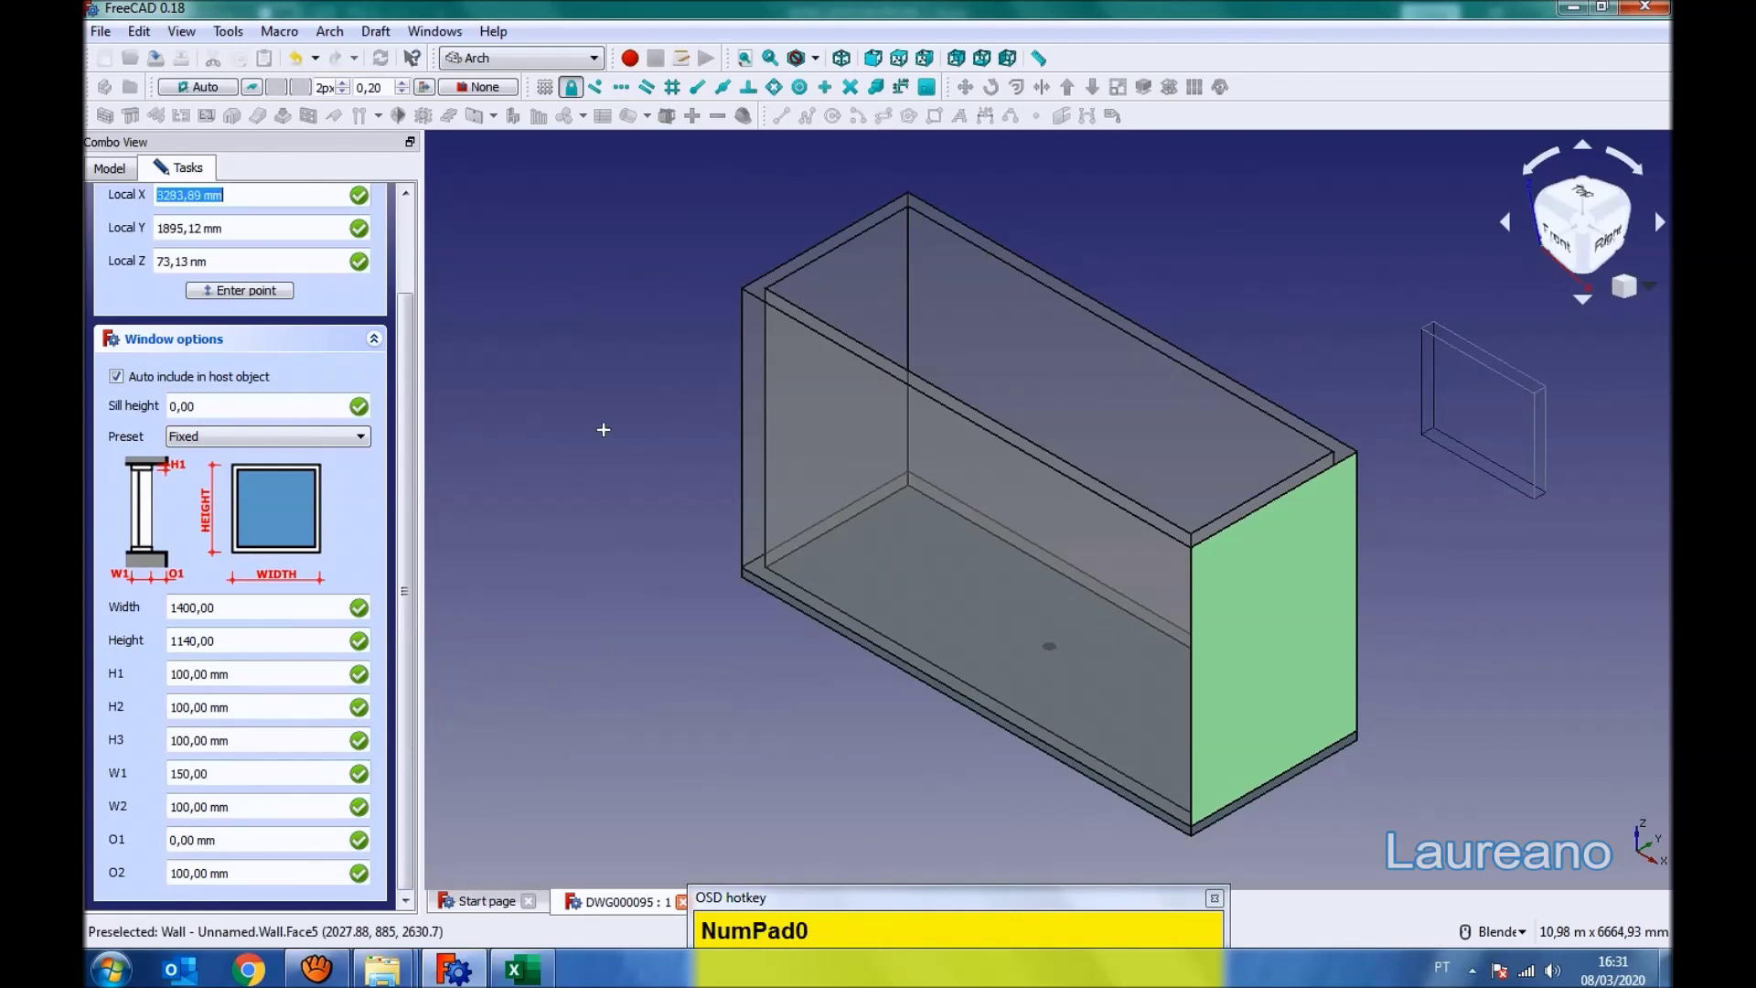
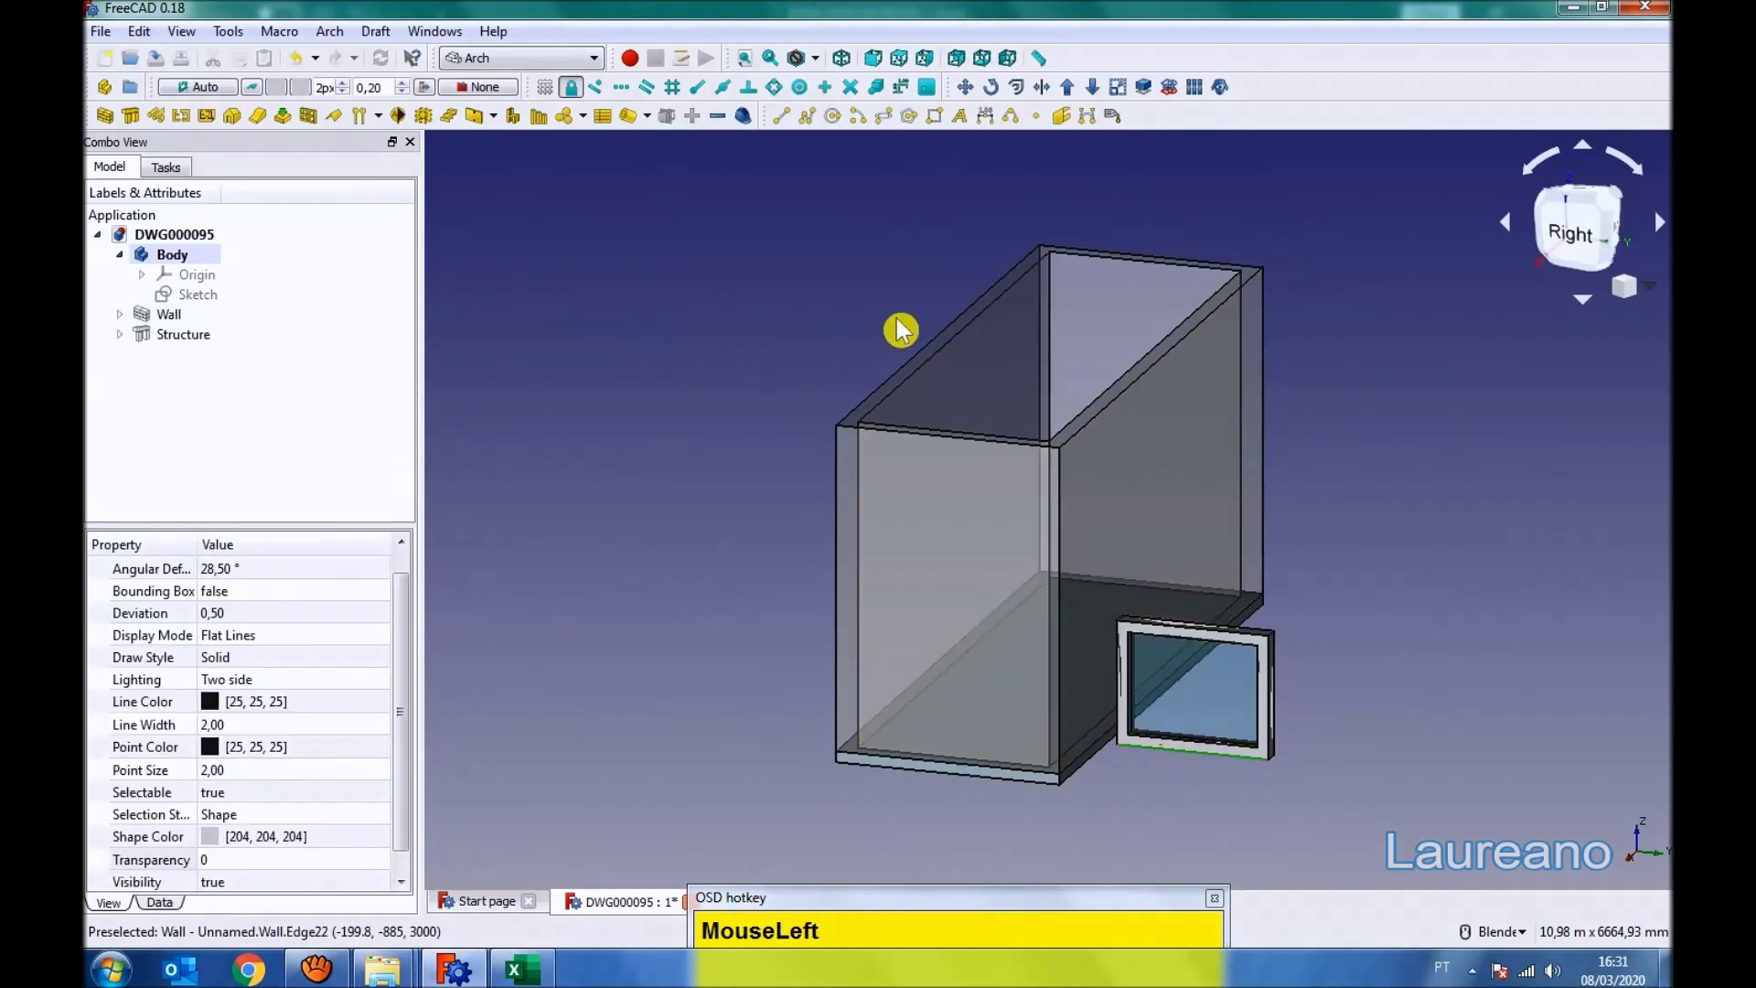
- Orbit the room and start a Draft move of the misplaced window
middle_click(704, 424)
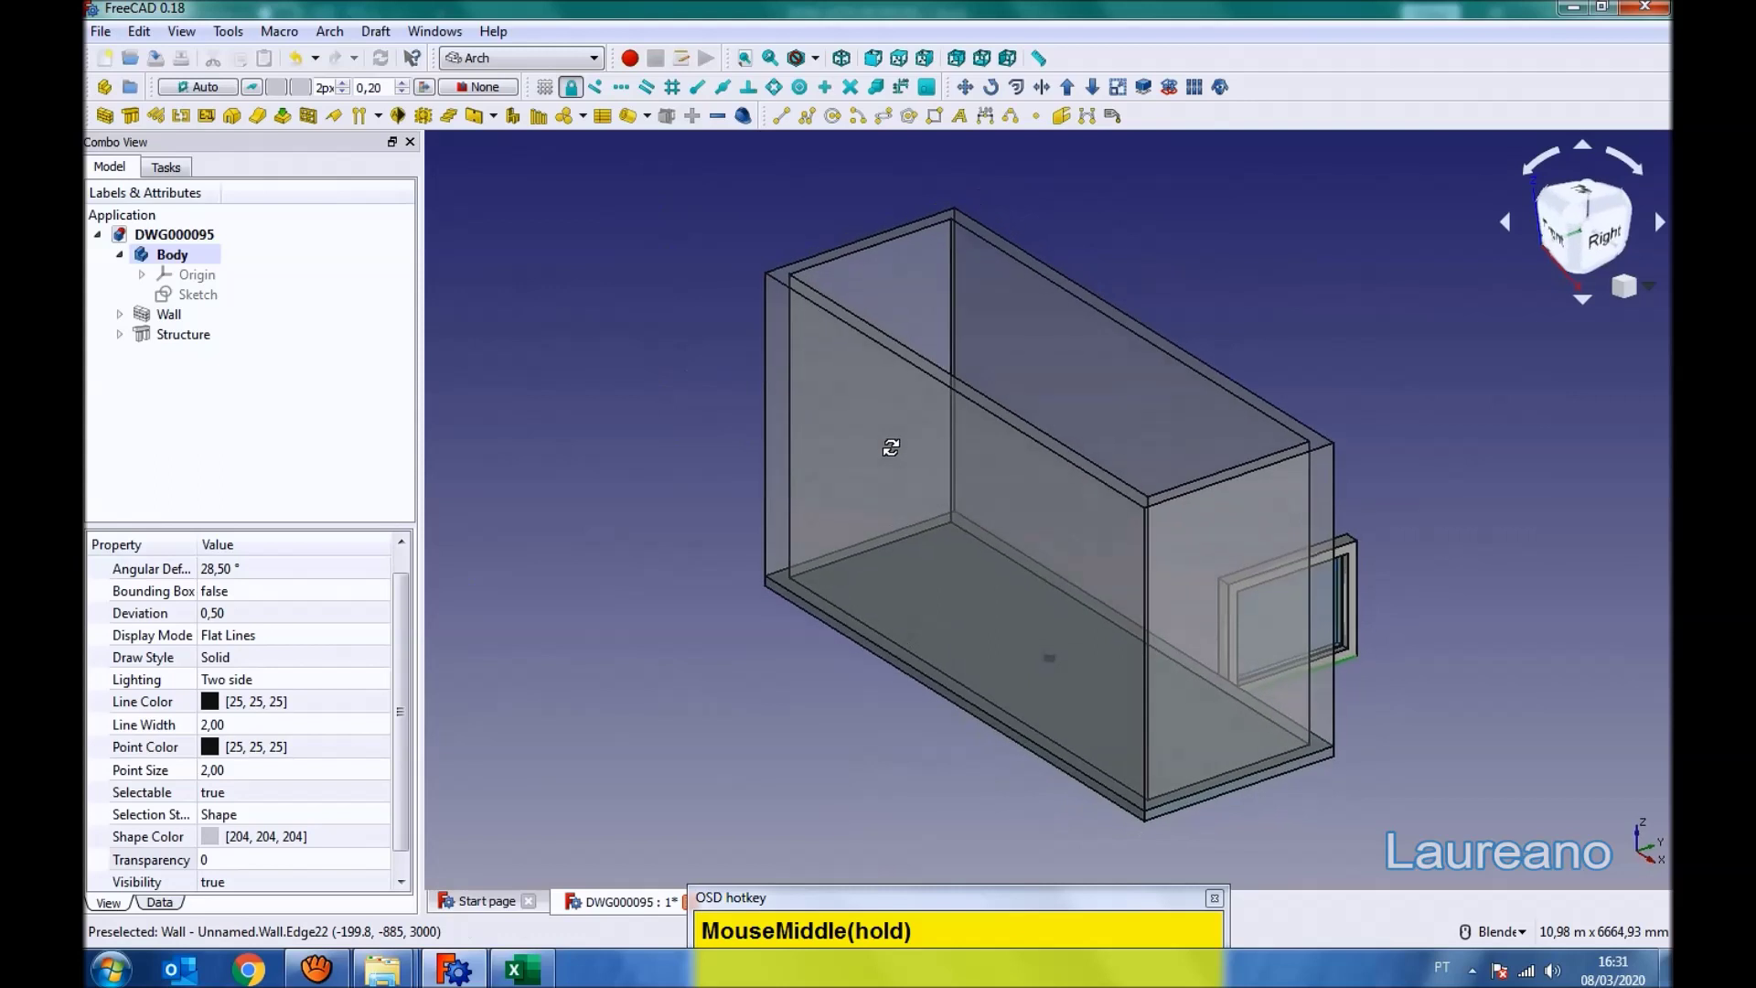
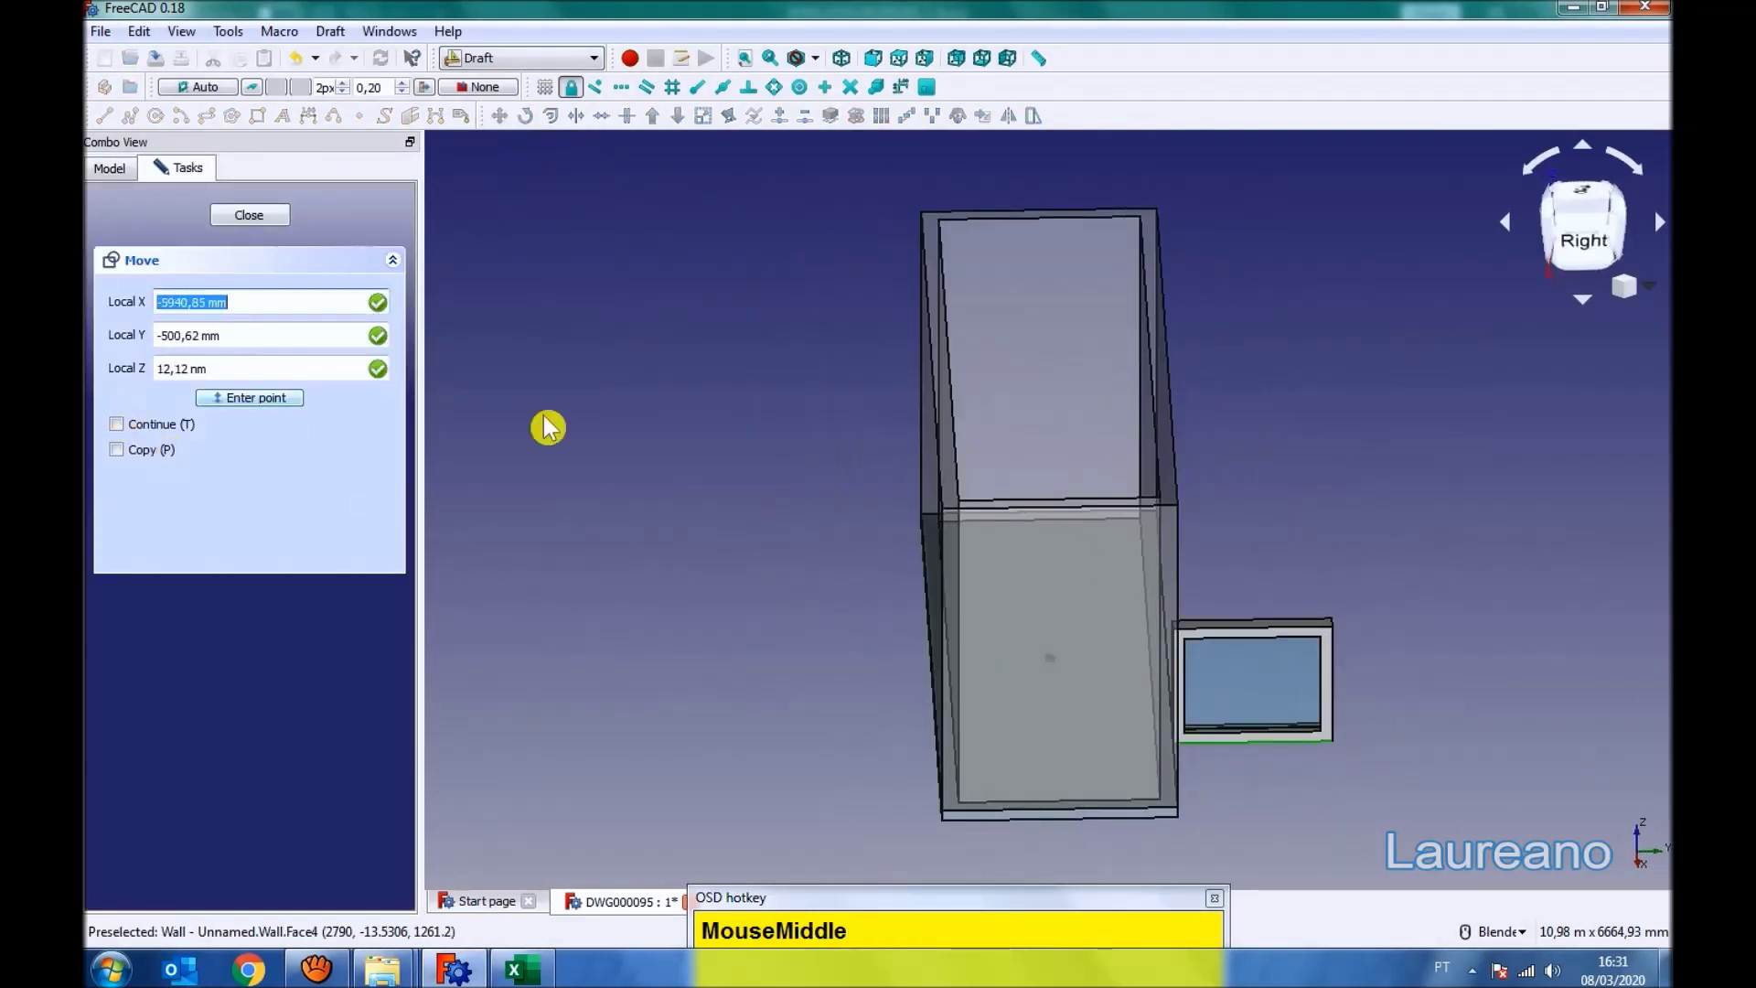
left_click(1342, 756)
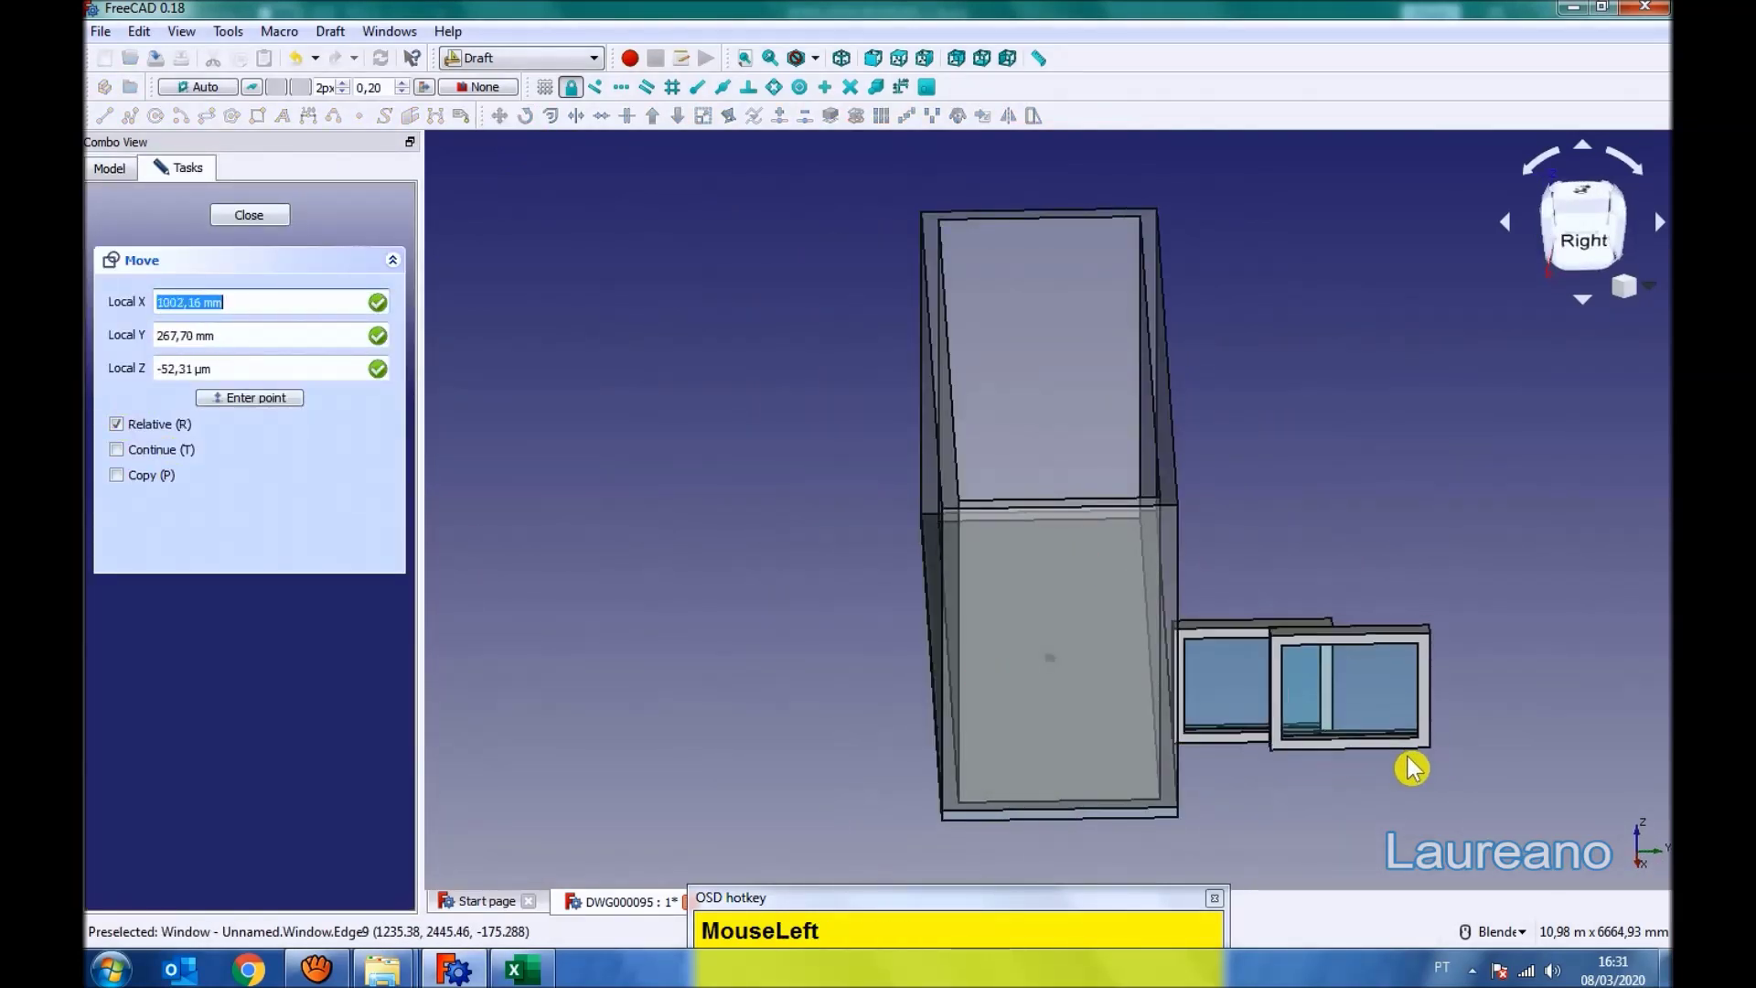
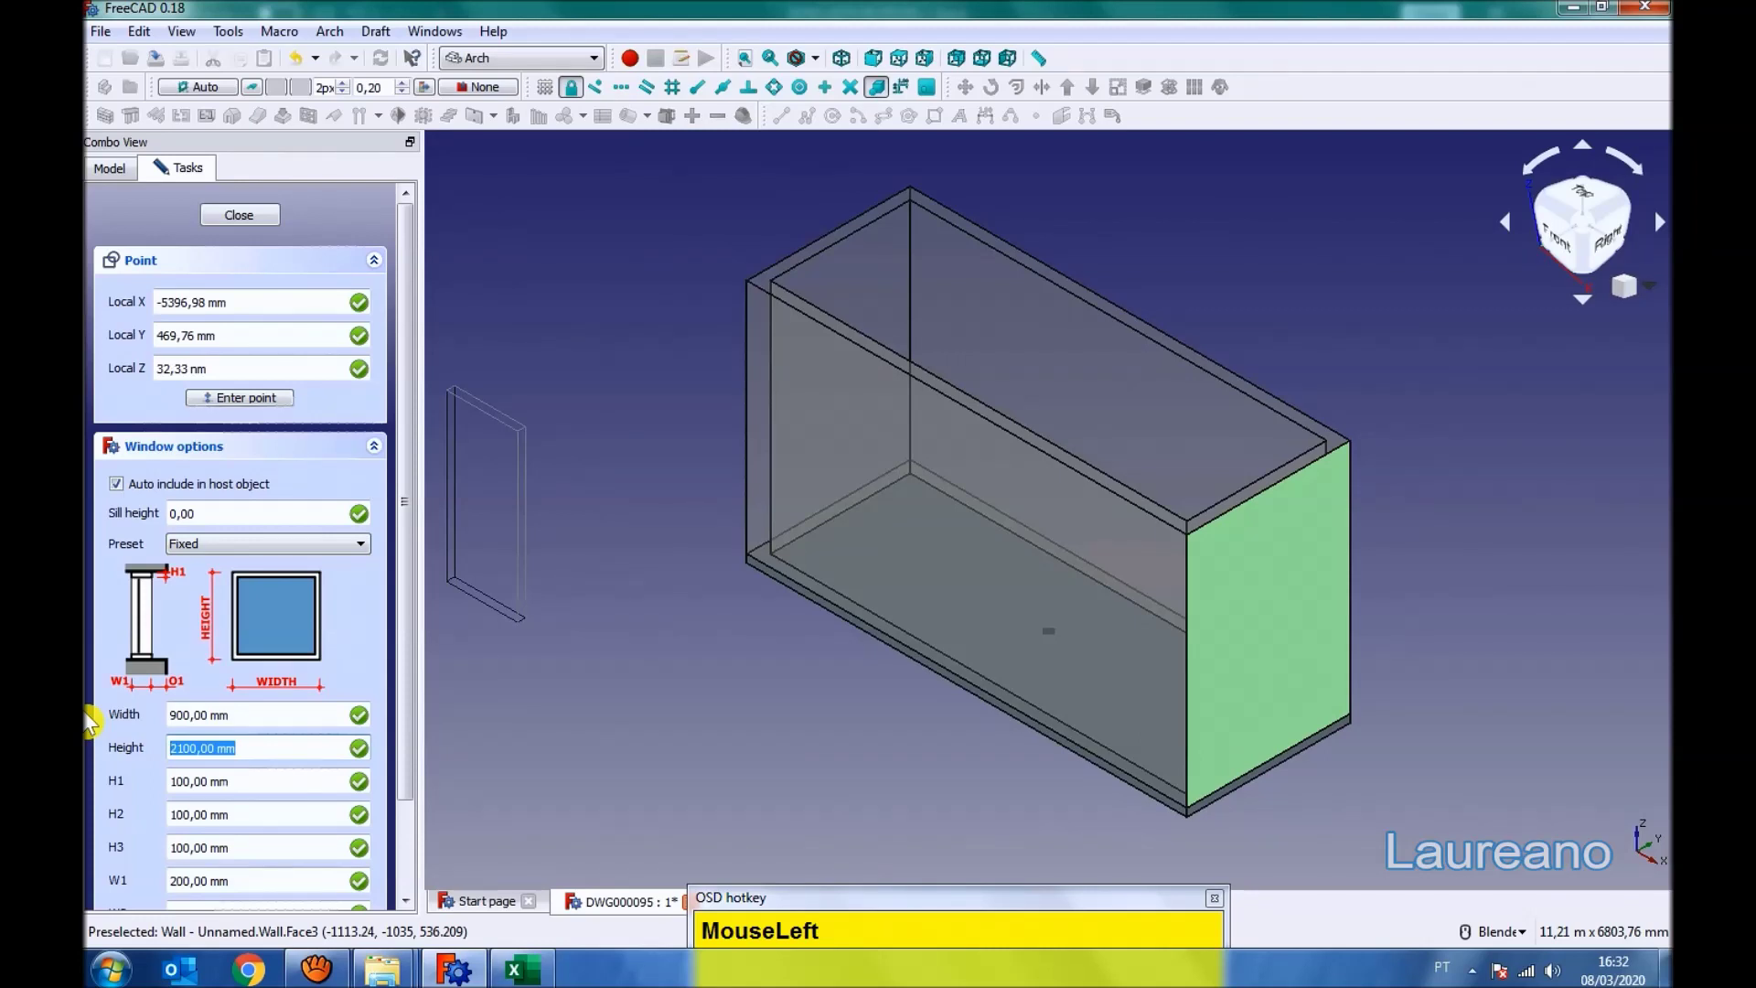
- Create a 1400 x 1140 fixed window and place it on the room's end wall
key("KP_1")
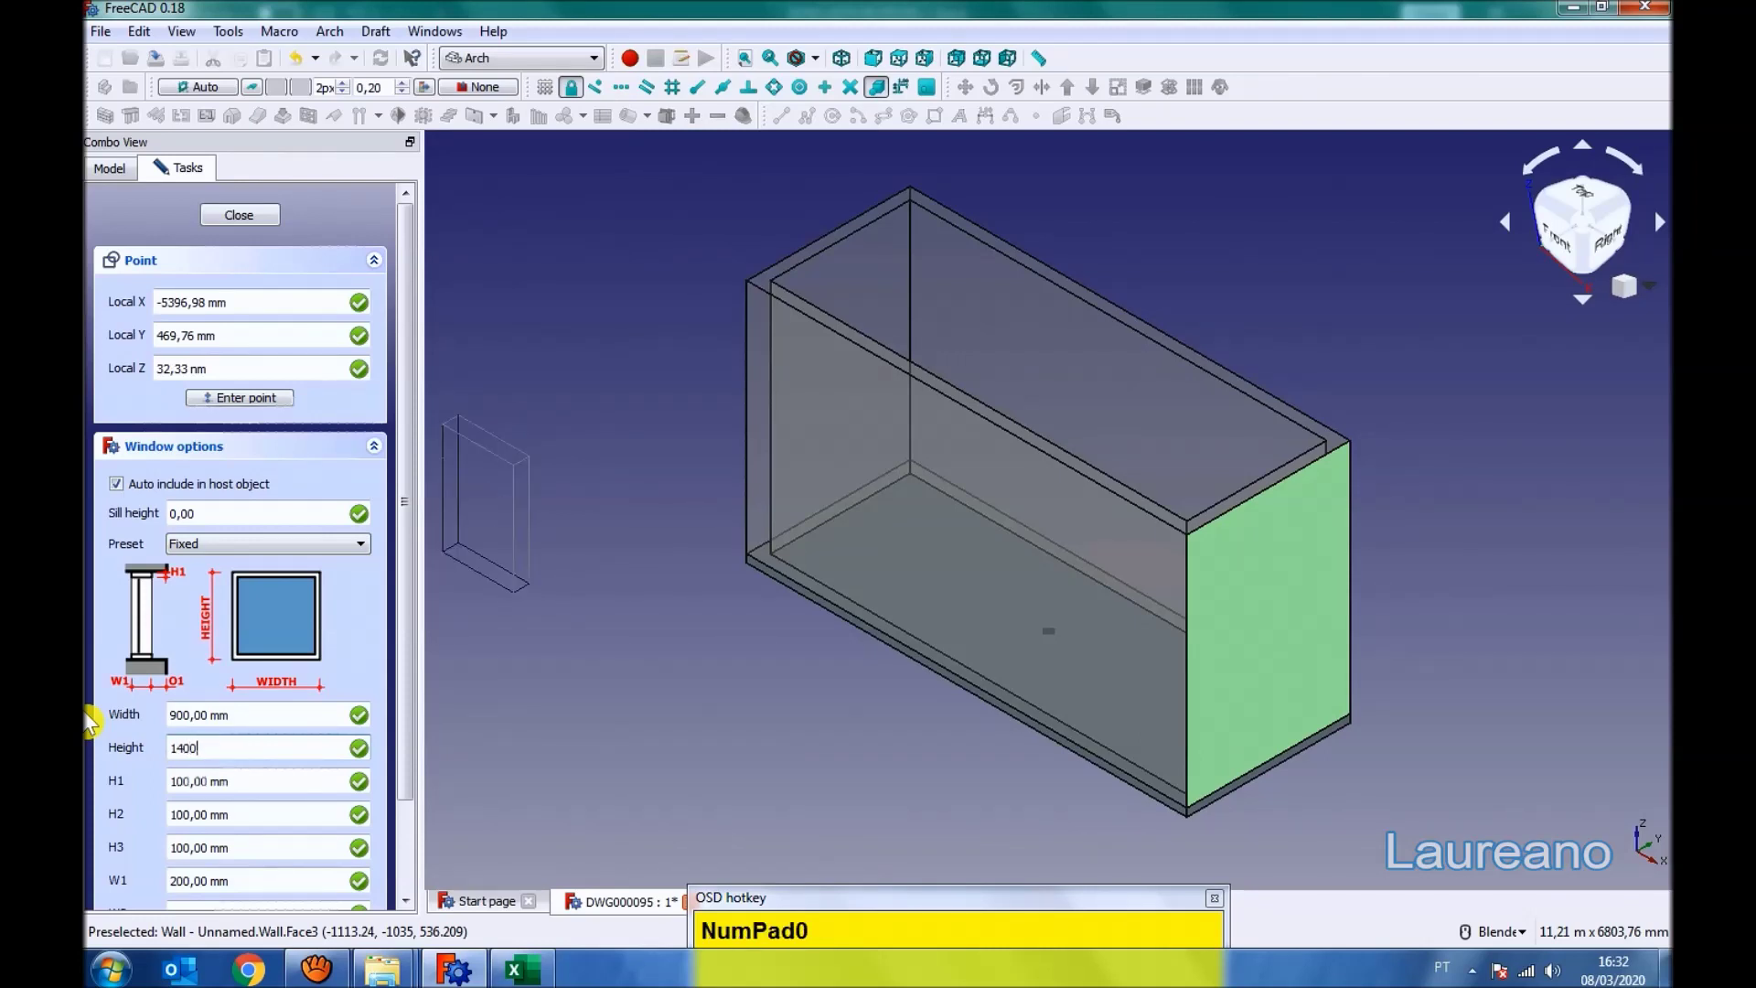
key("BackSpace")
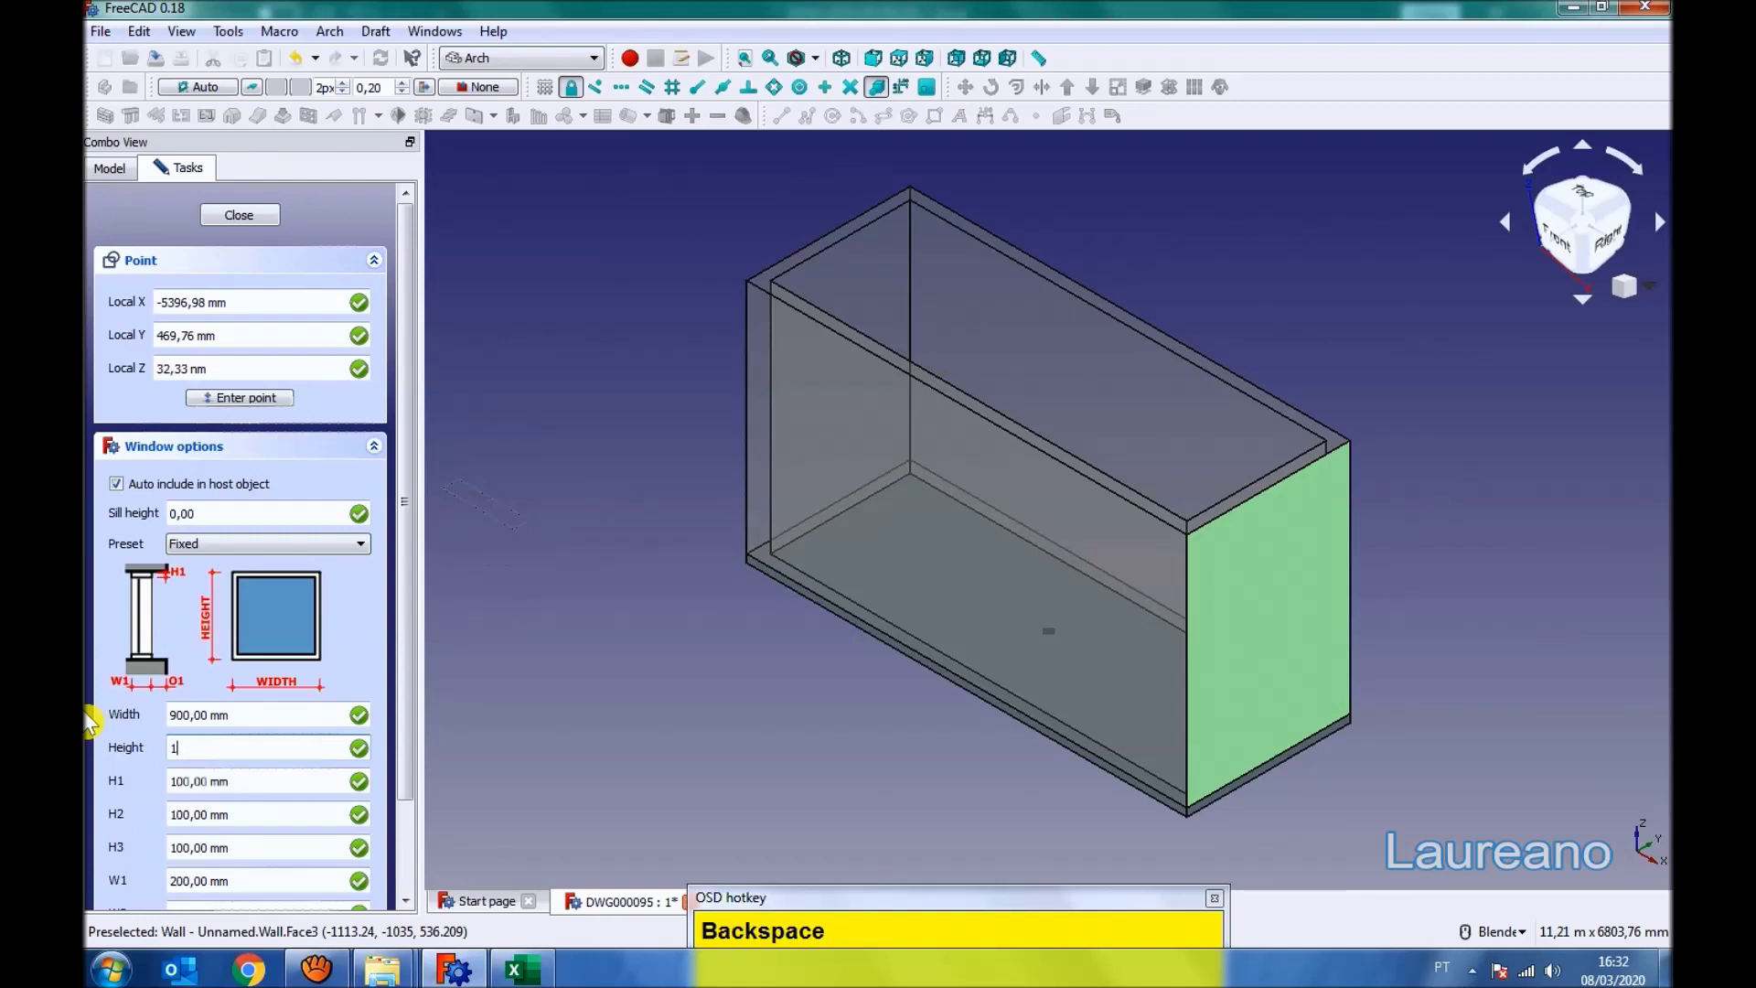
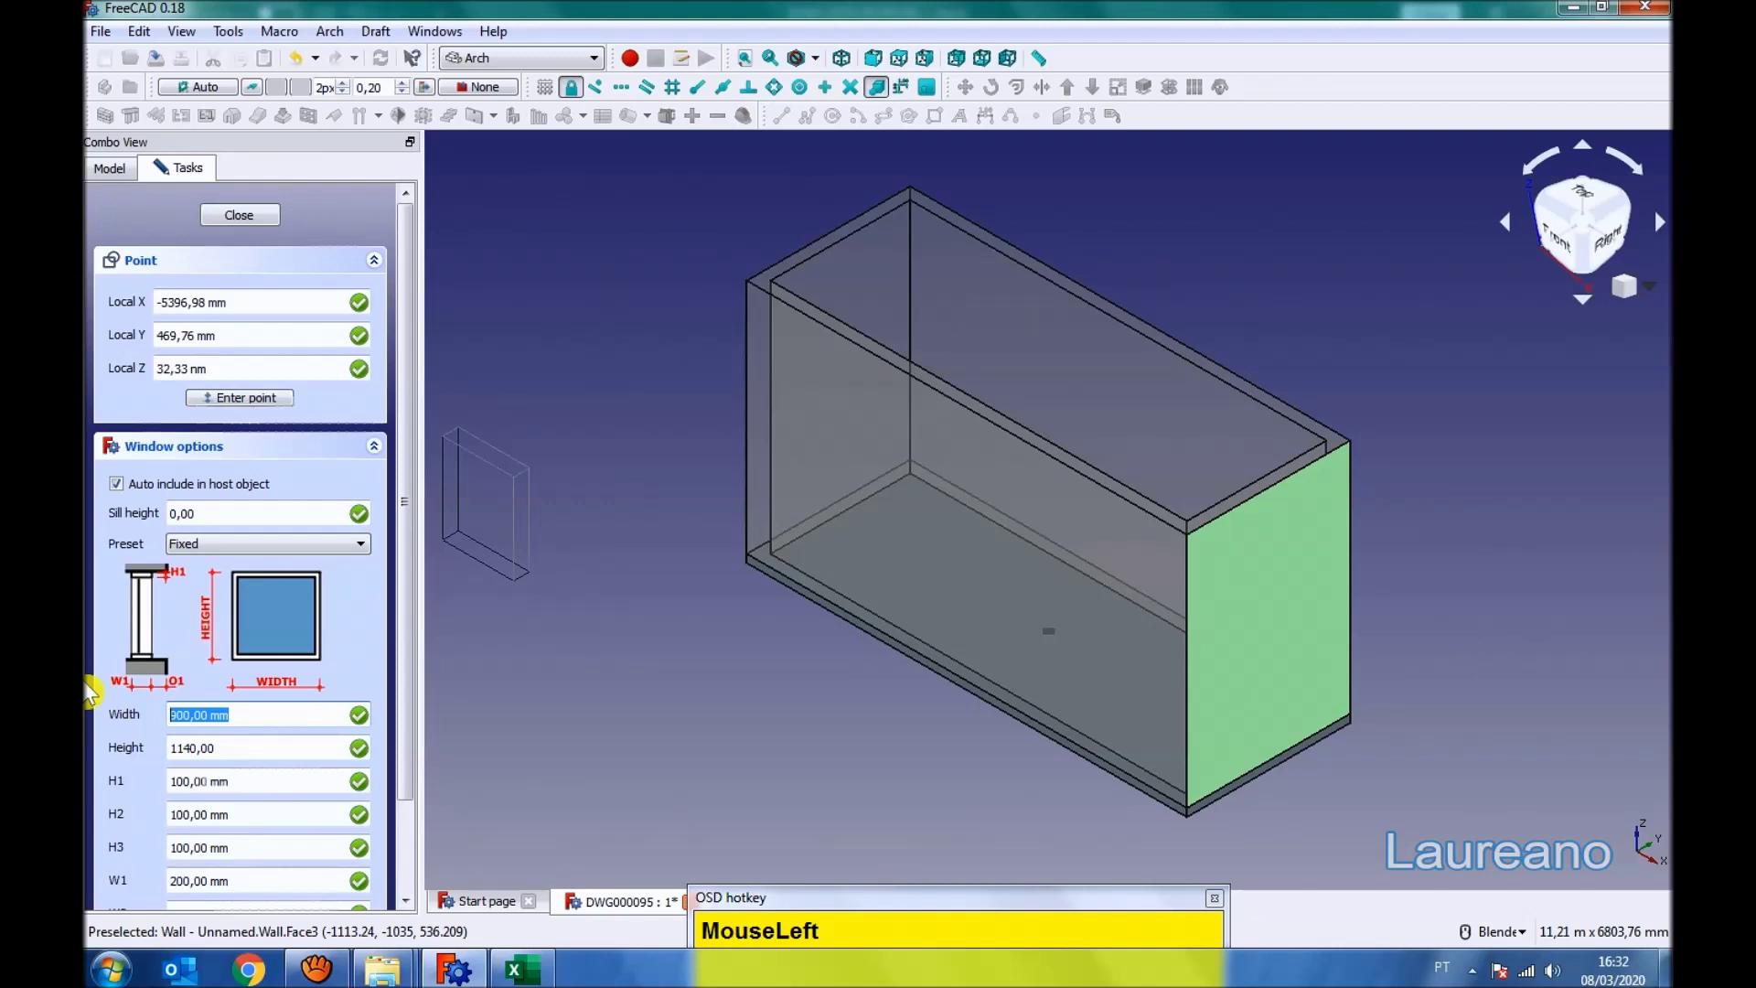
key("KP_1")
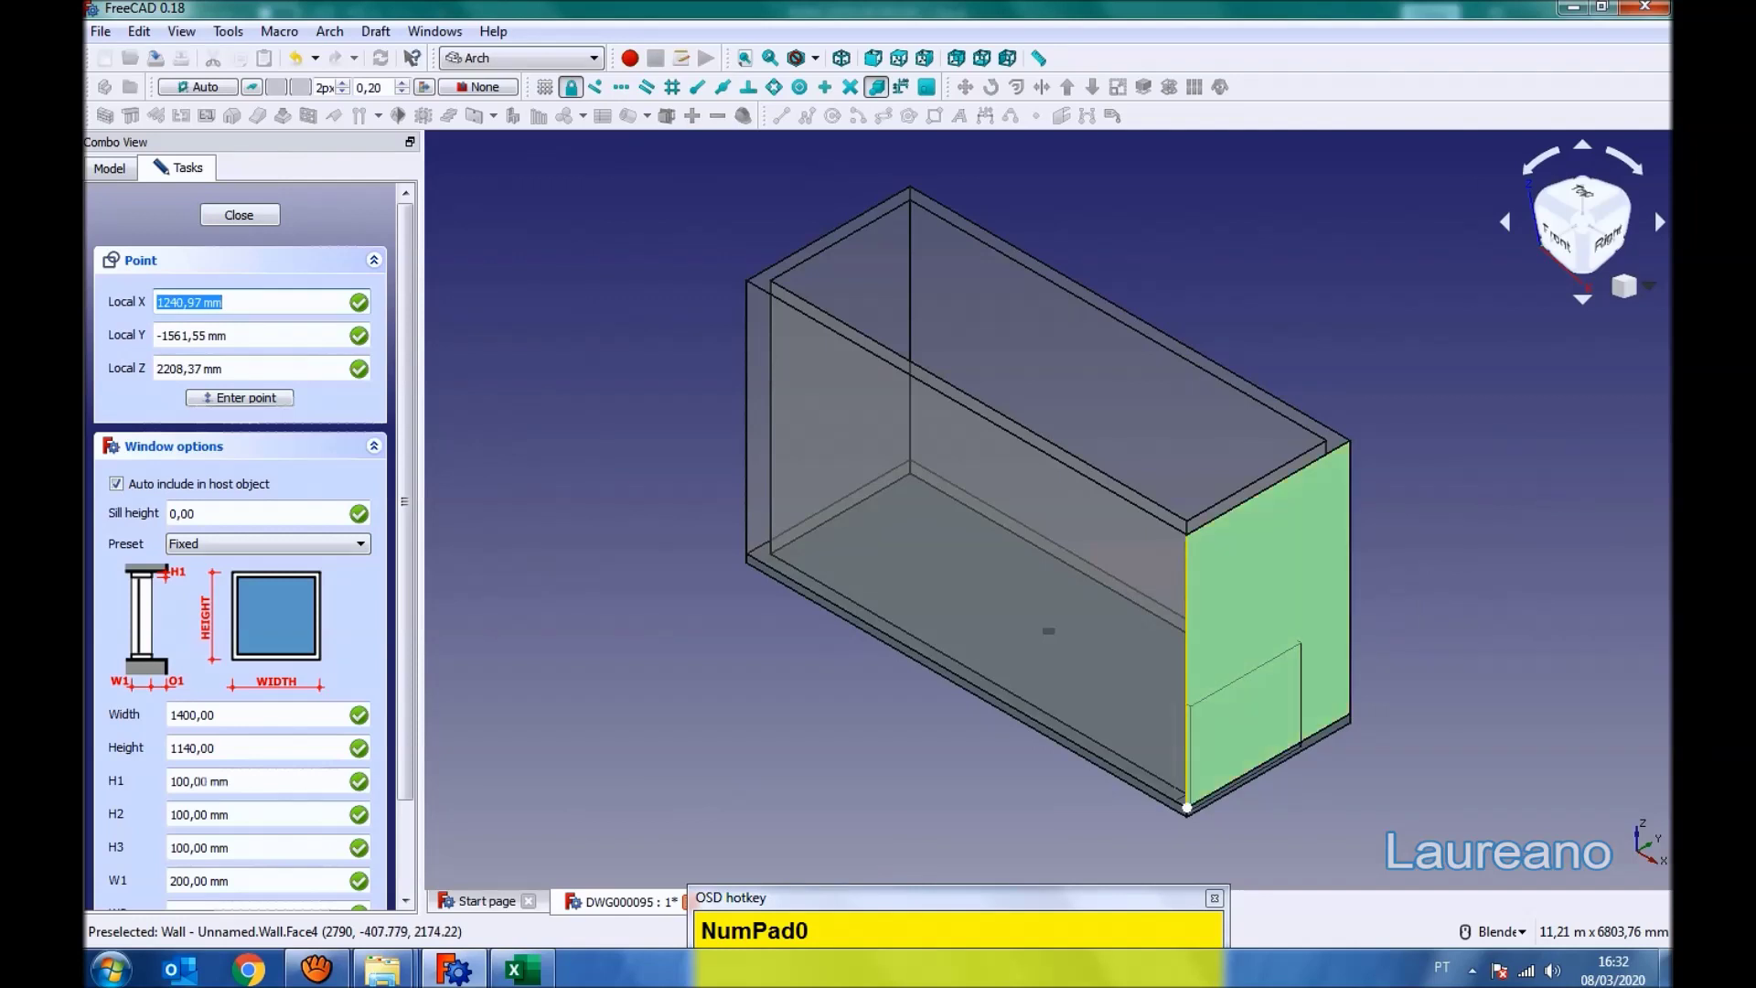
left_click(888, 97)
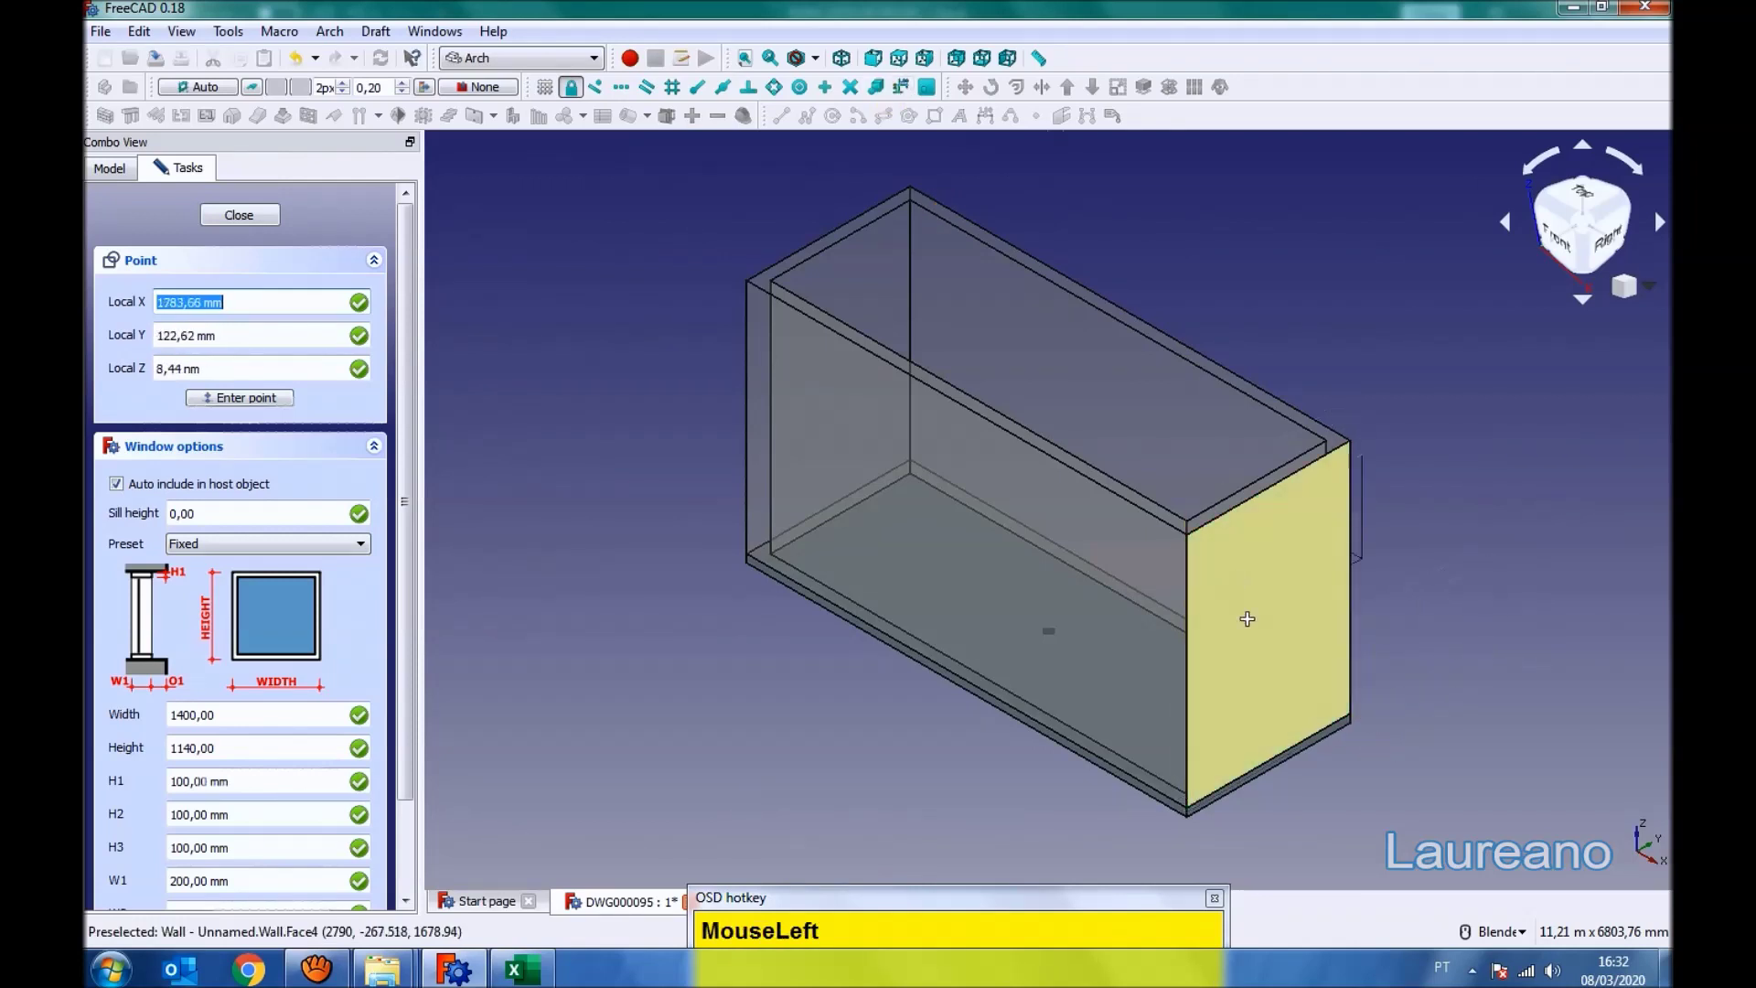
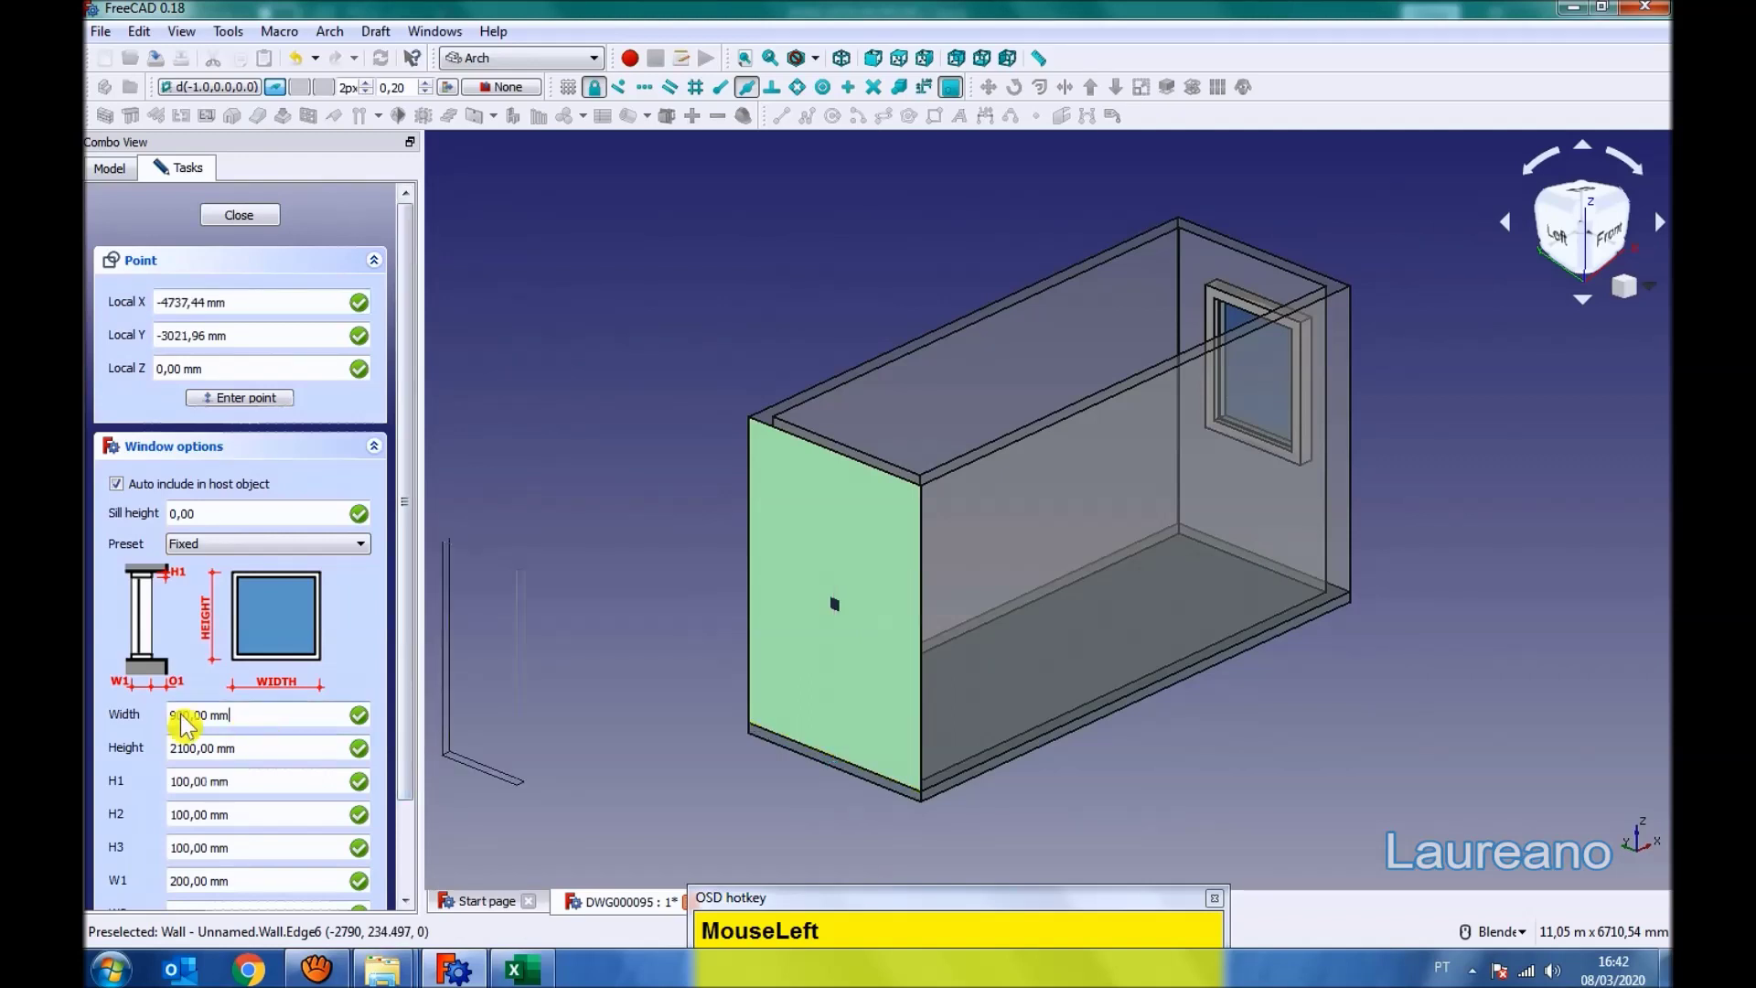
- Set the door width to 800 mm and its frame W1 to 150 mm
key("KP_8")
key("Tab")
key("KP_1")
key("Tab")
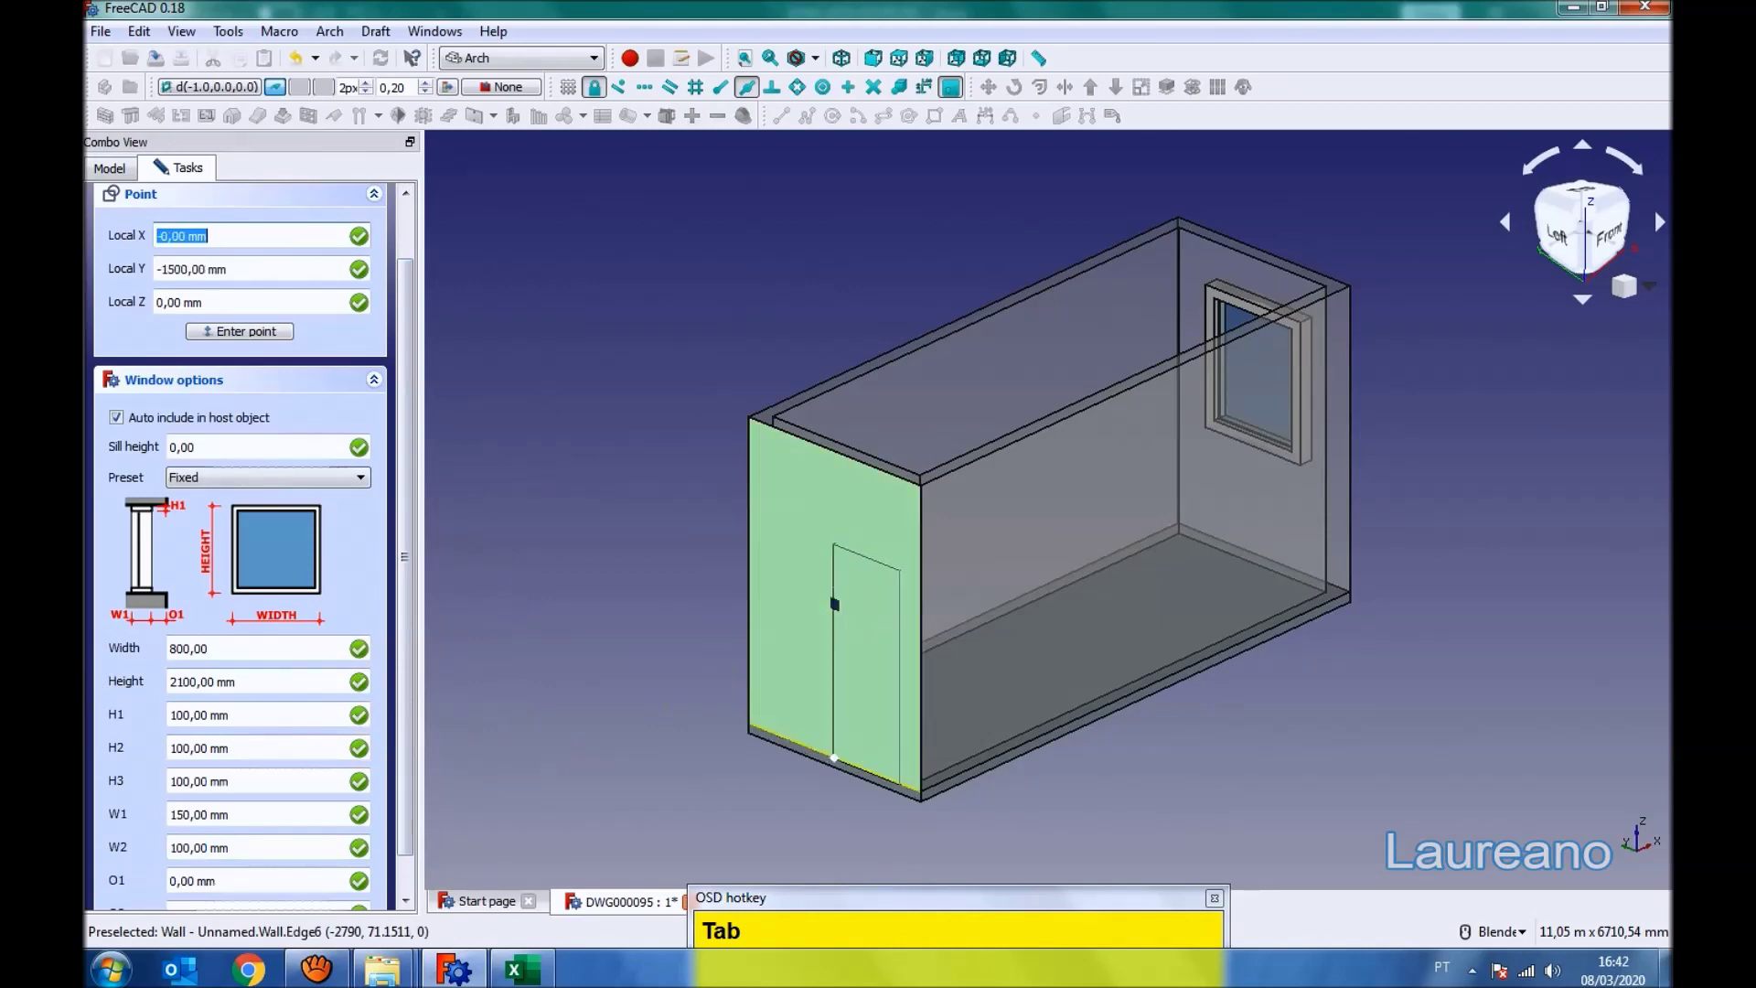
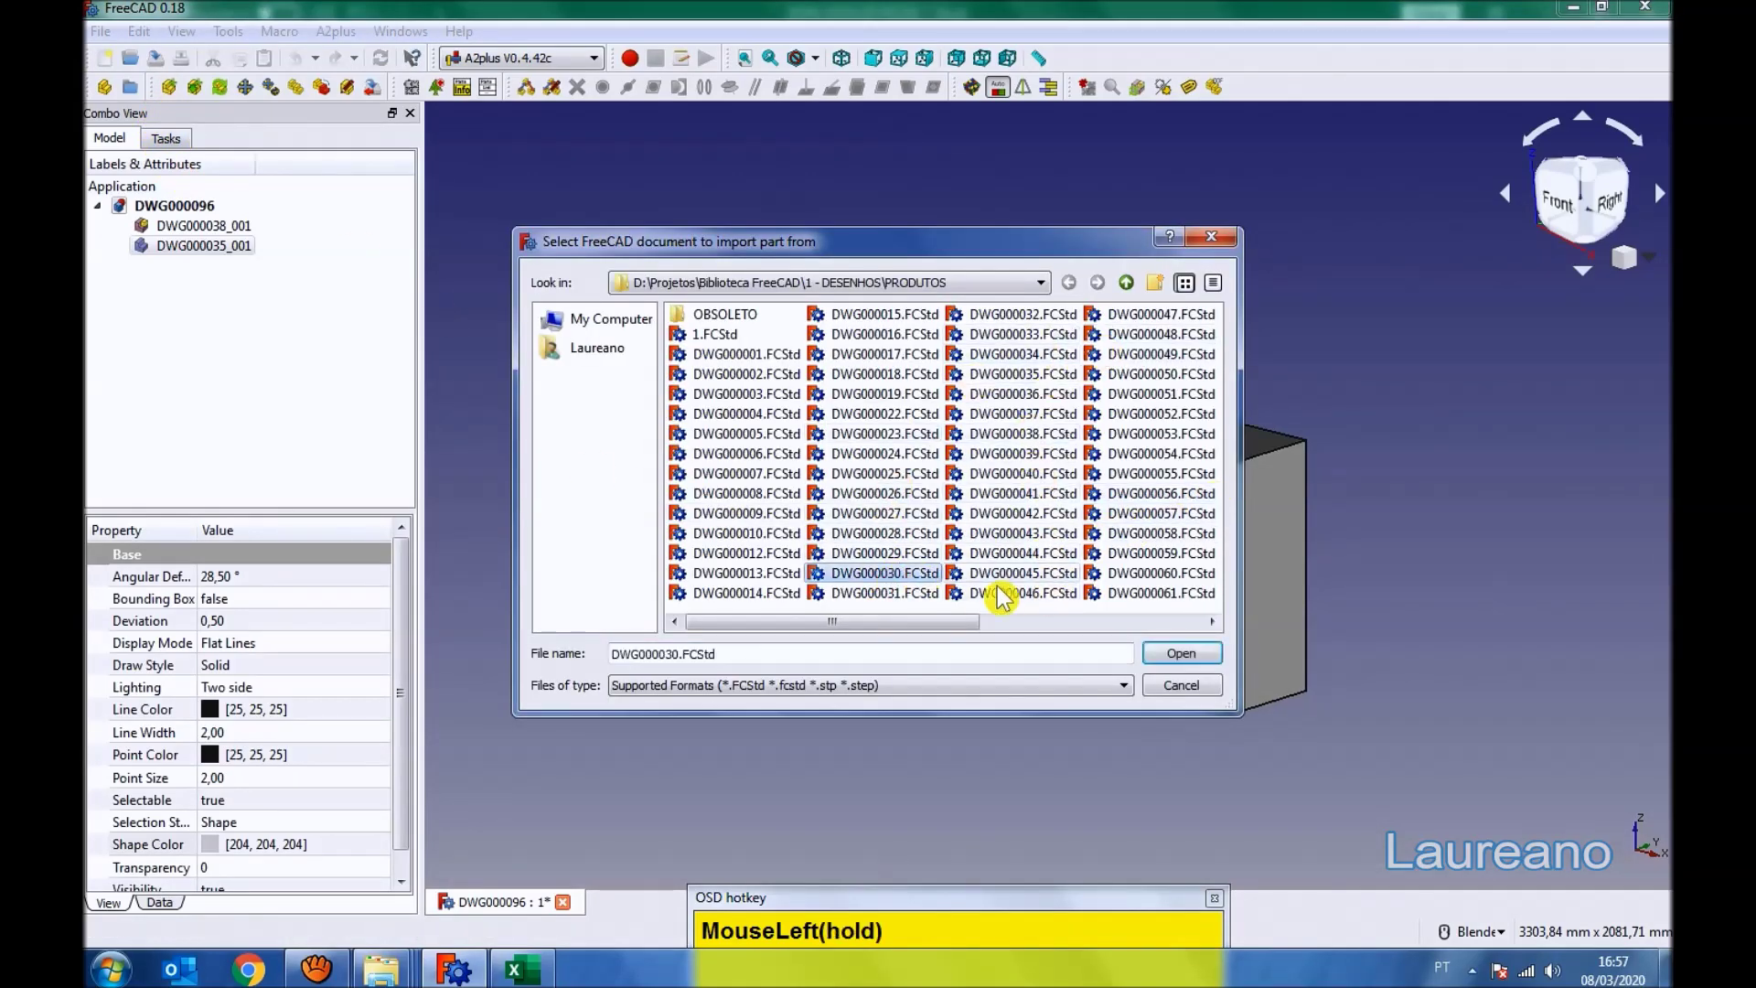
- Import the sink cabinet, stove, cupboard unit and fridge parts and place them in the scene
scroll("down", 3)
left_click(1419, 592)
scroll("down", 3)
scroll("up", 3)
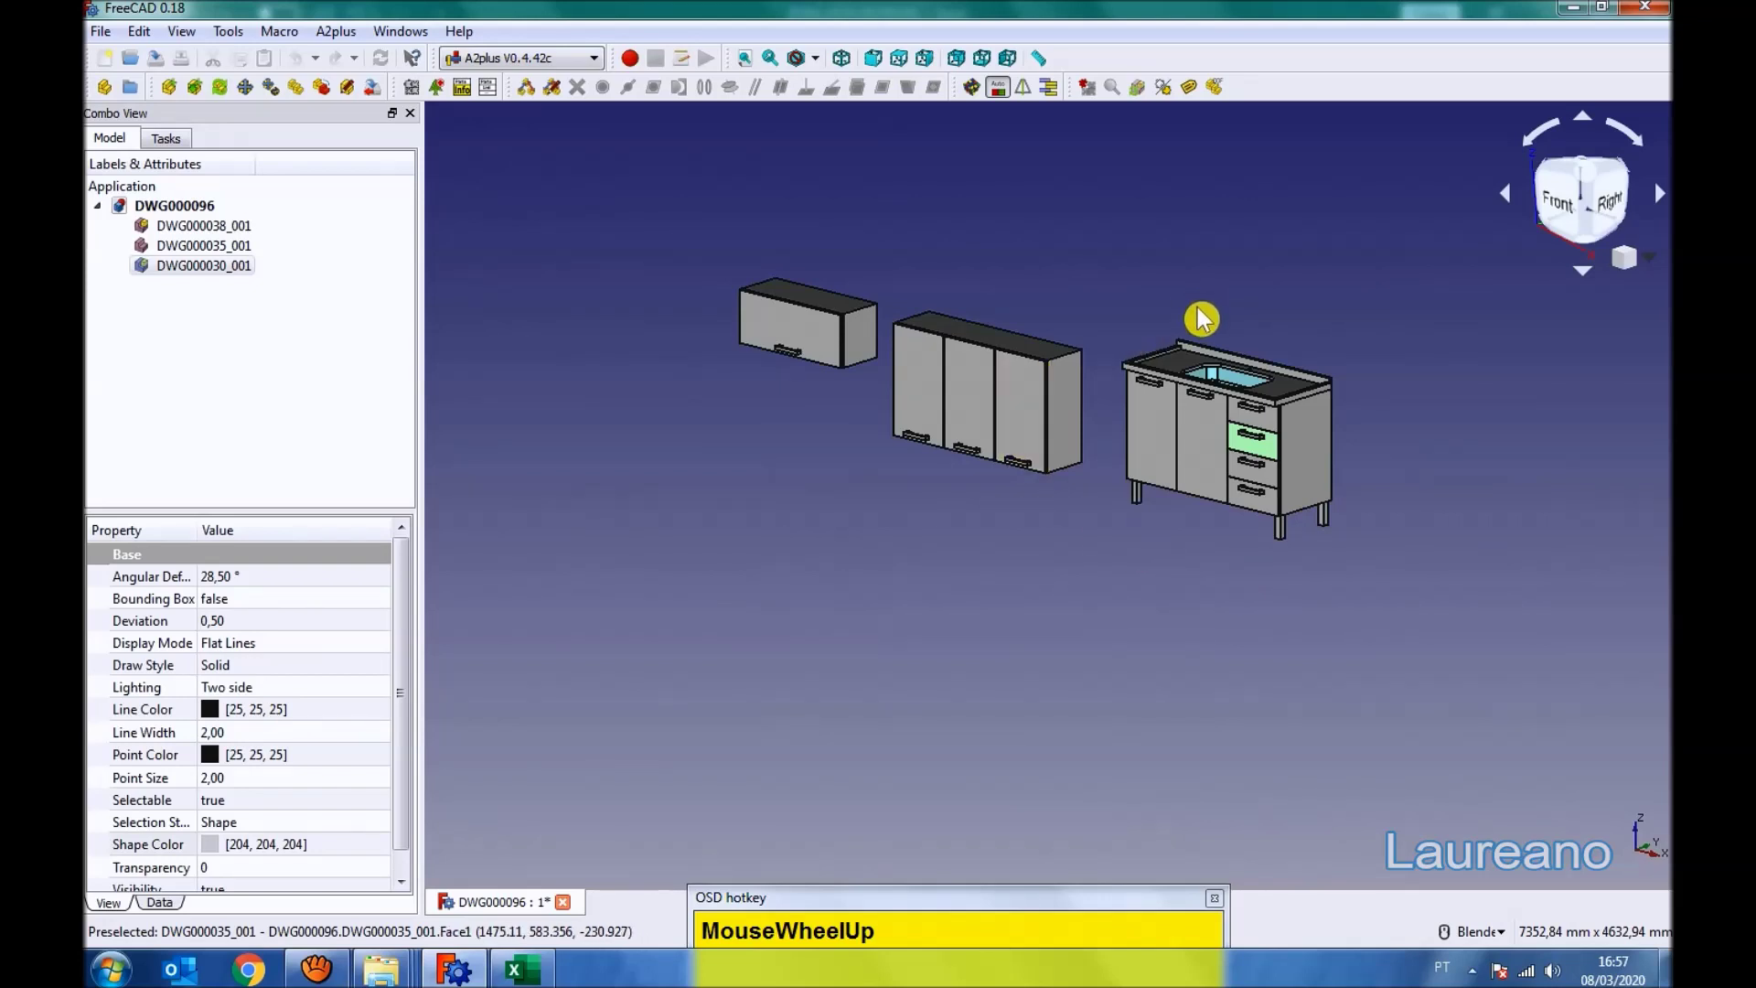
left_click(177, 107)
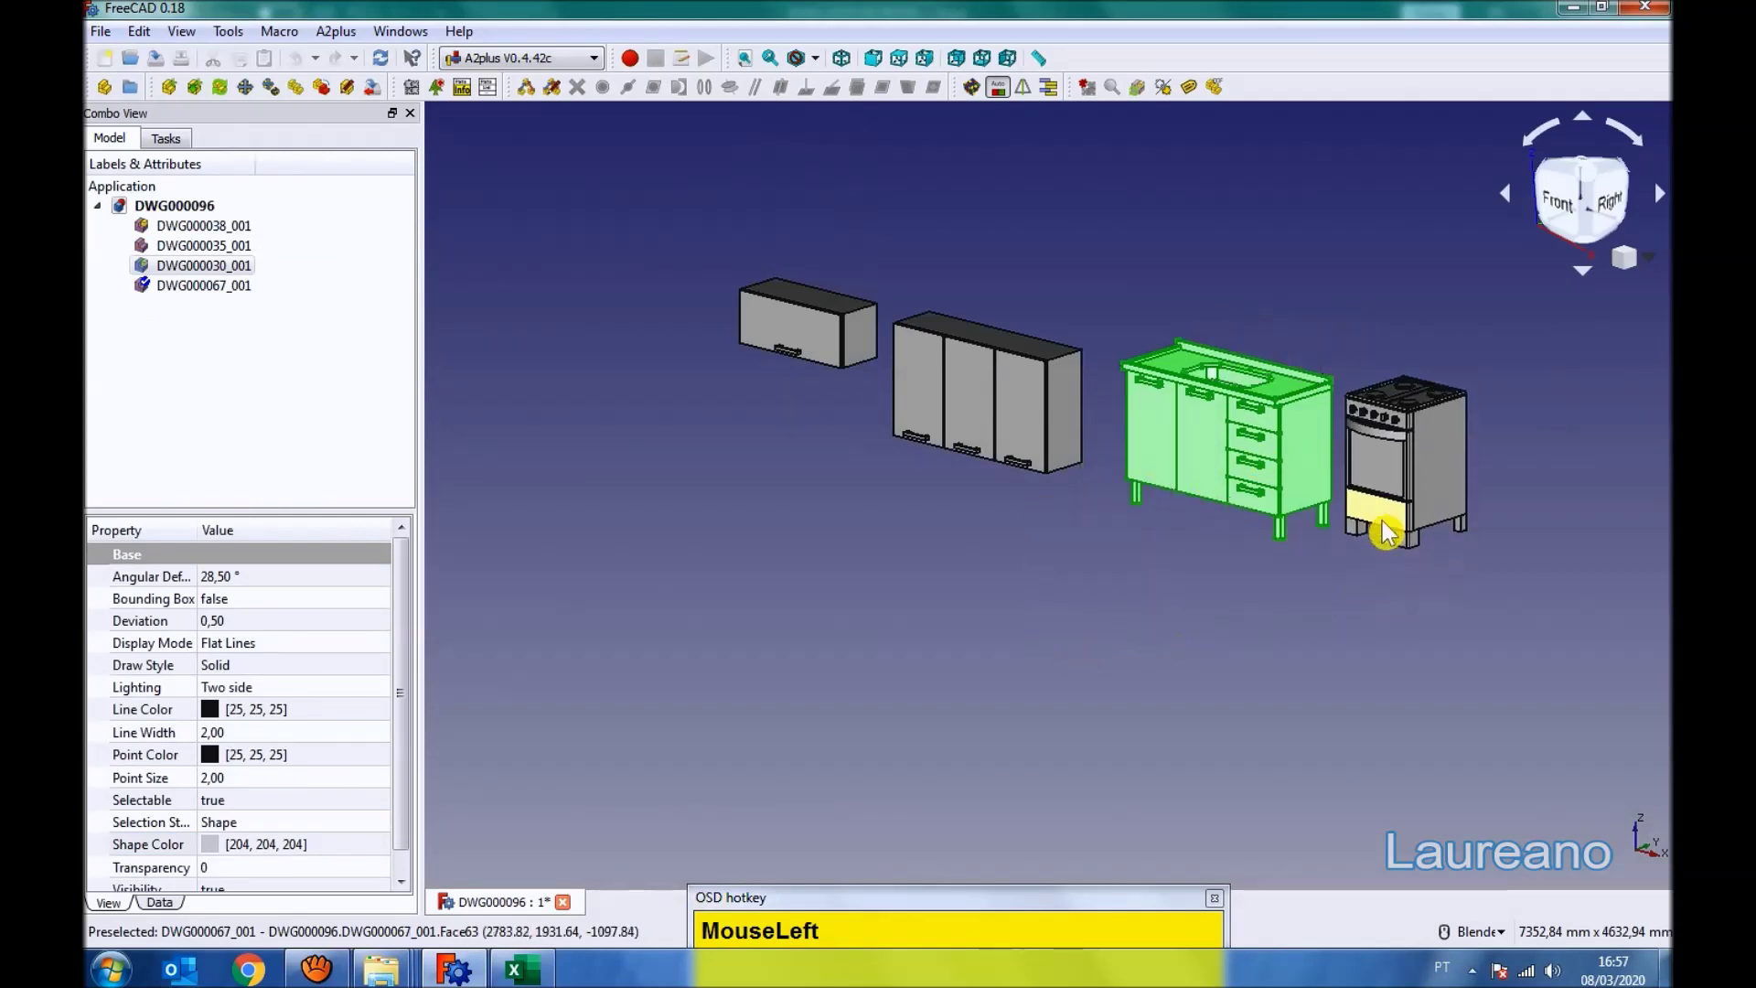
left_click_drag(1431, 545, 1078, 414)
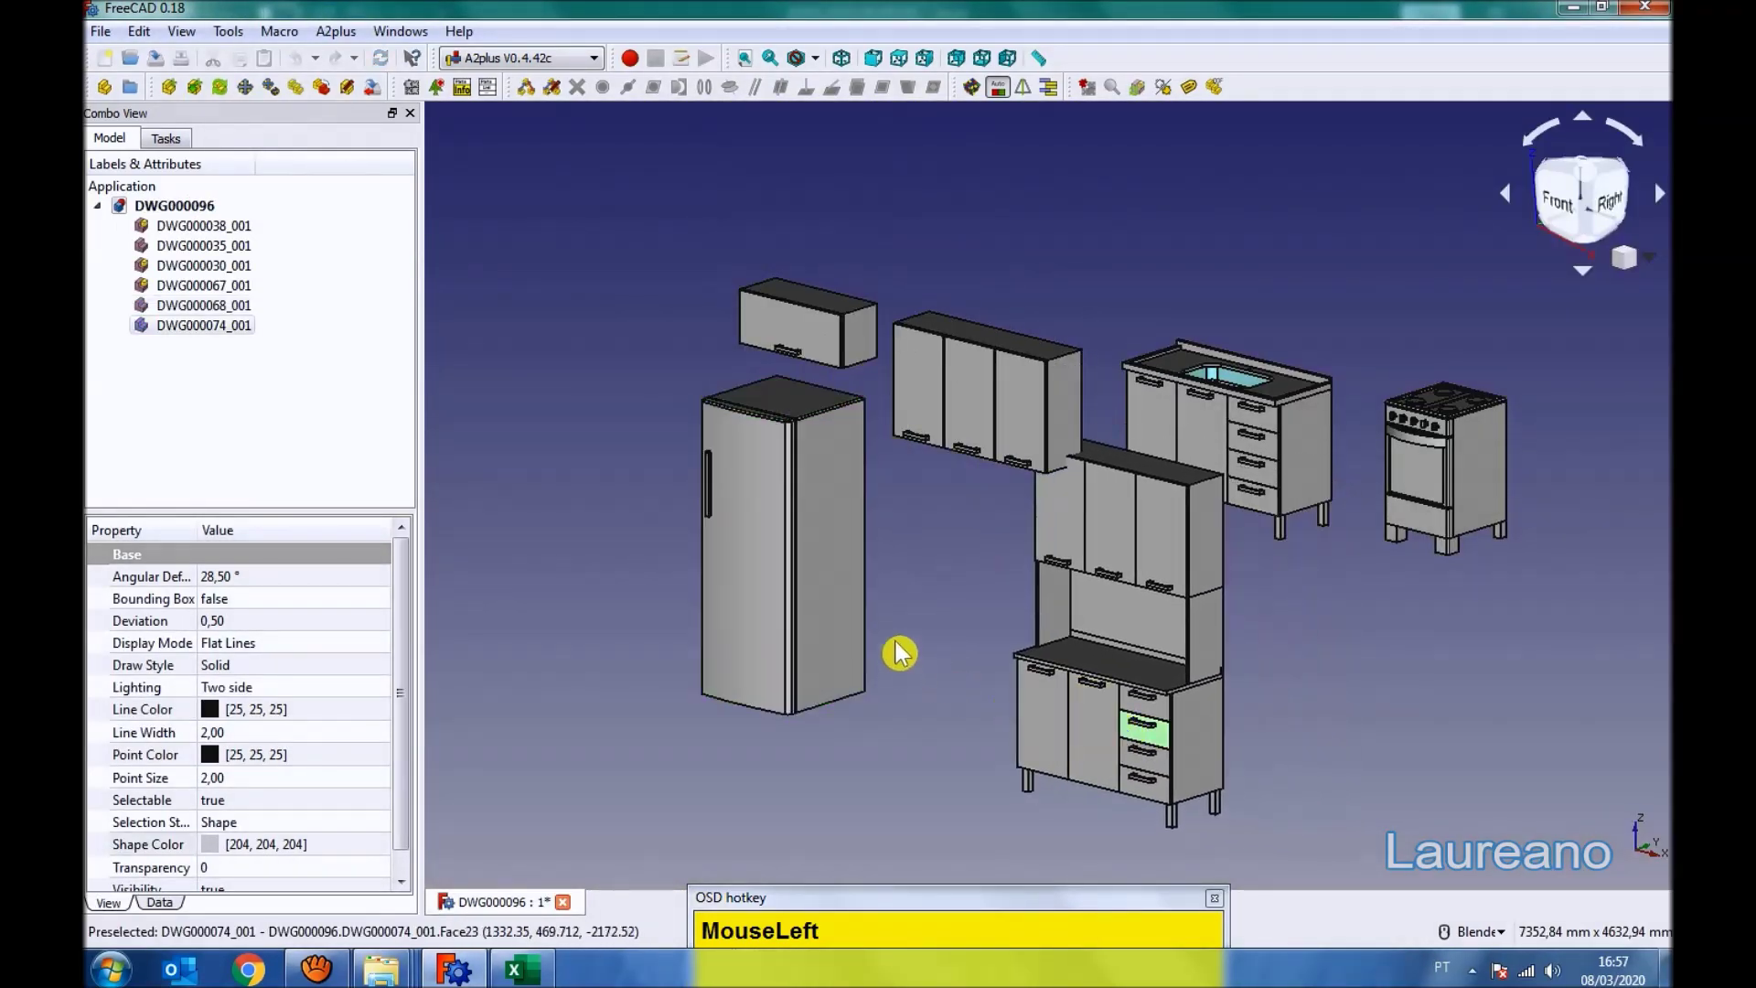
- Make the tops of the two wall cabinets plane-coincident
scroll("up", 3)
left_click(995, 569)
scroll("down", 3)
scroll("up", 3)
left_click(862, 375)
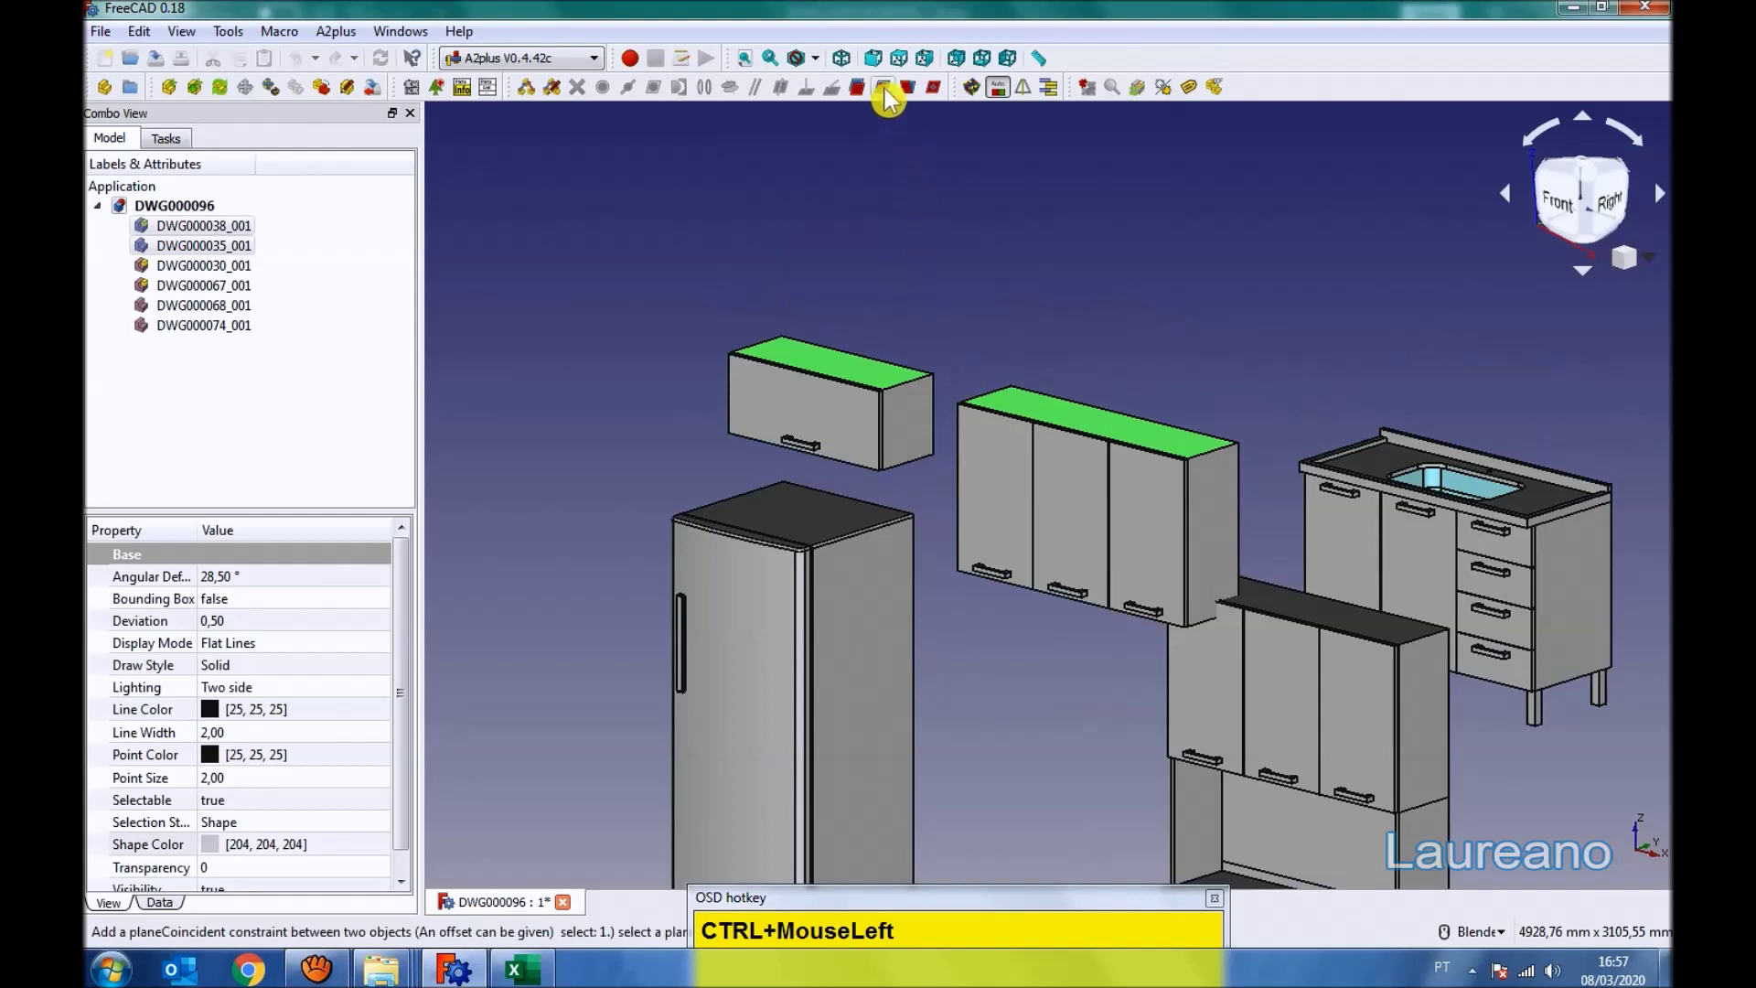
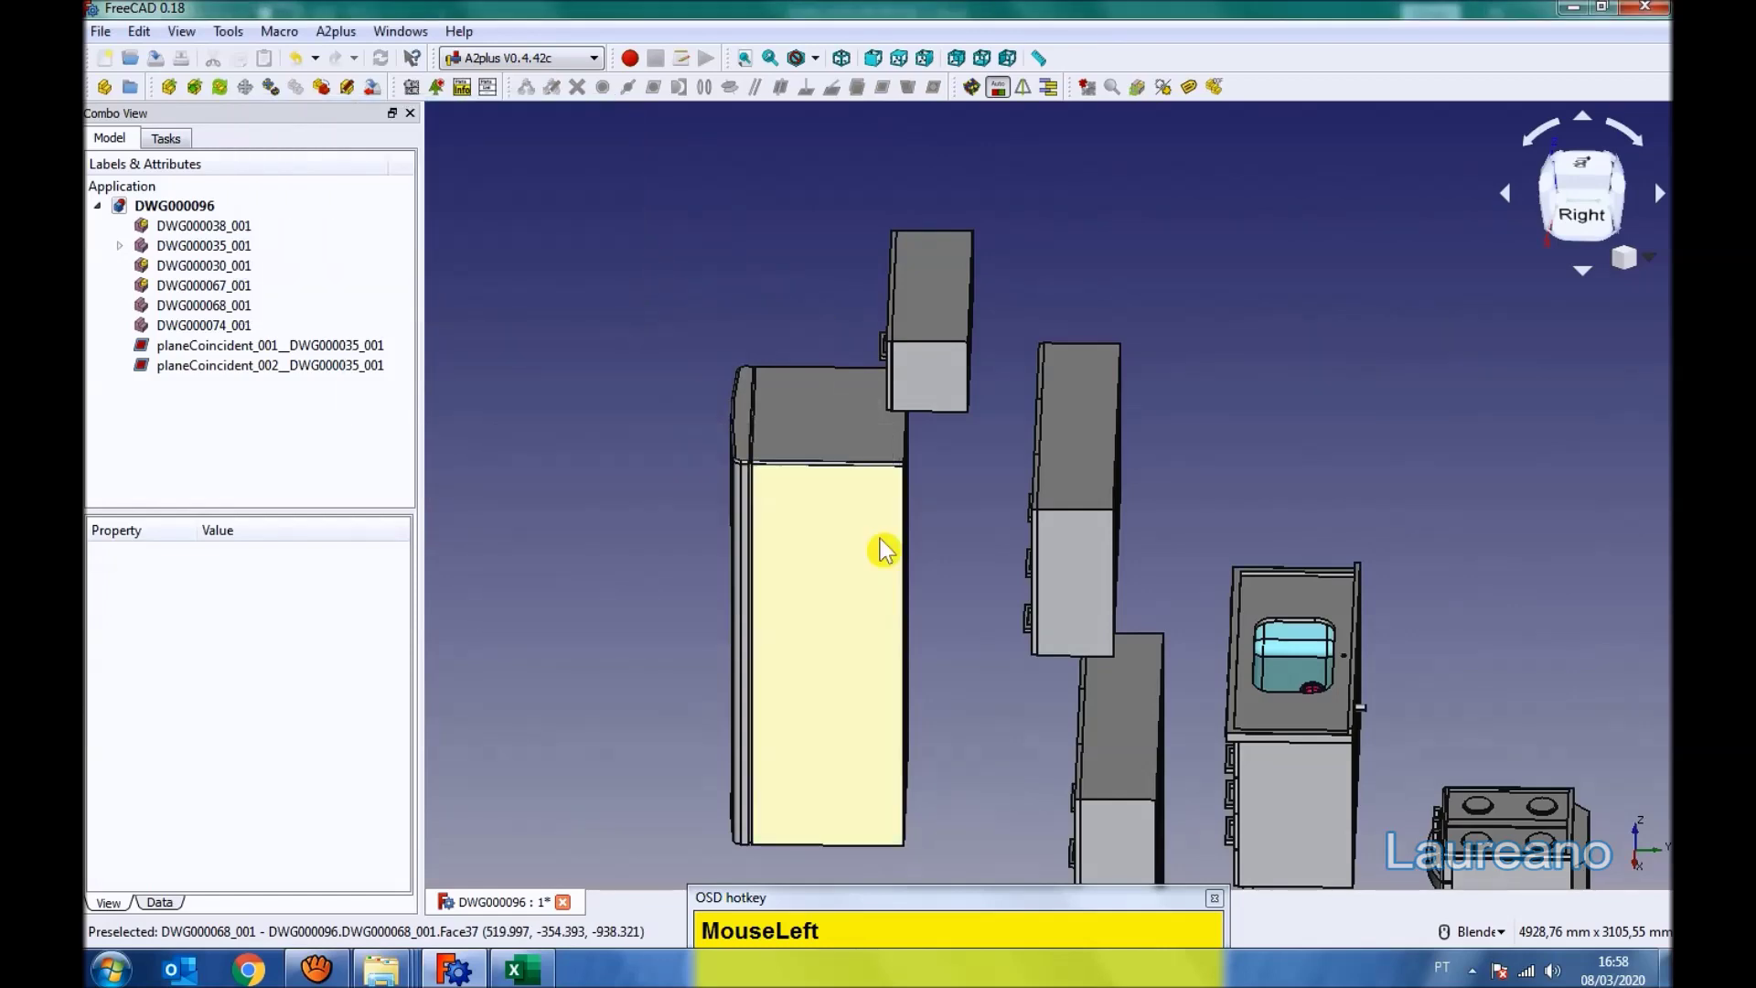
- Constrain the fridge top to the wall cabinet underside with a 100 mm offset
middle_click(1118, 322)
left_click(1087, 513)
left_click(1132, 328)
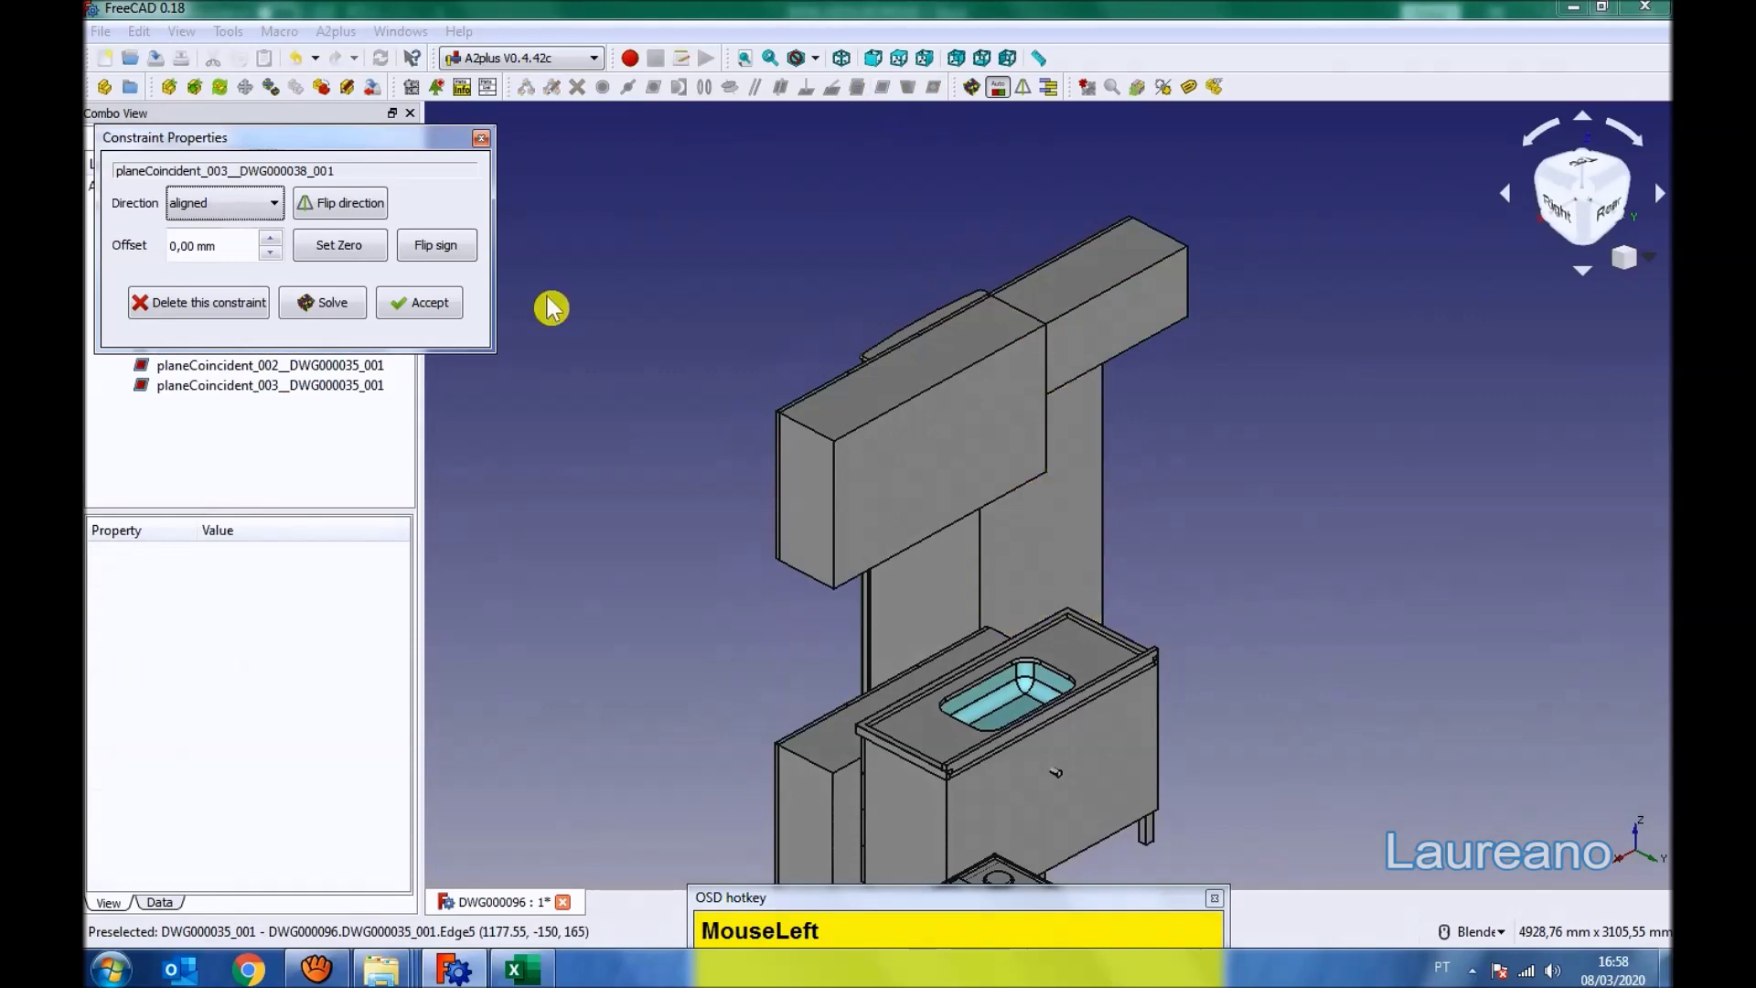
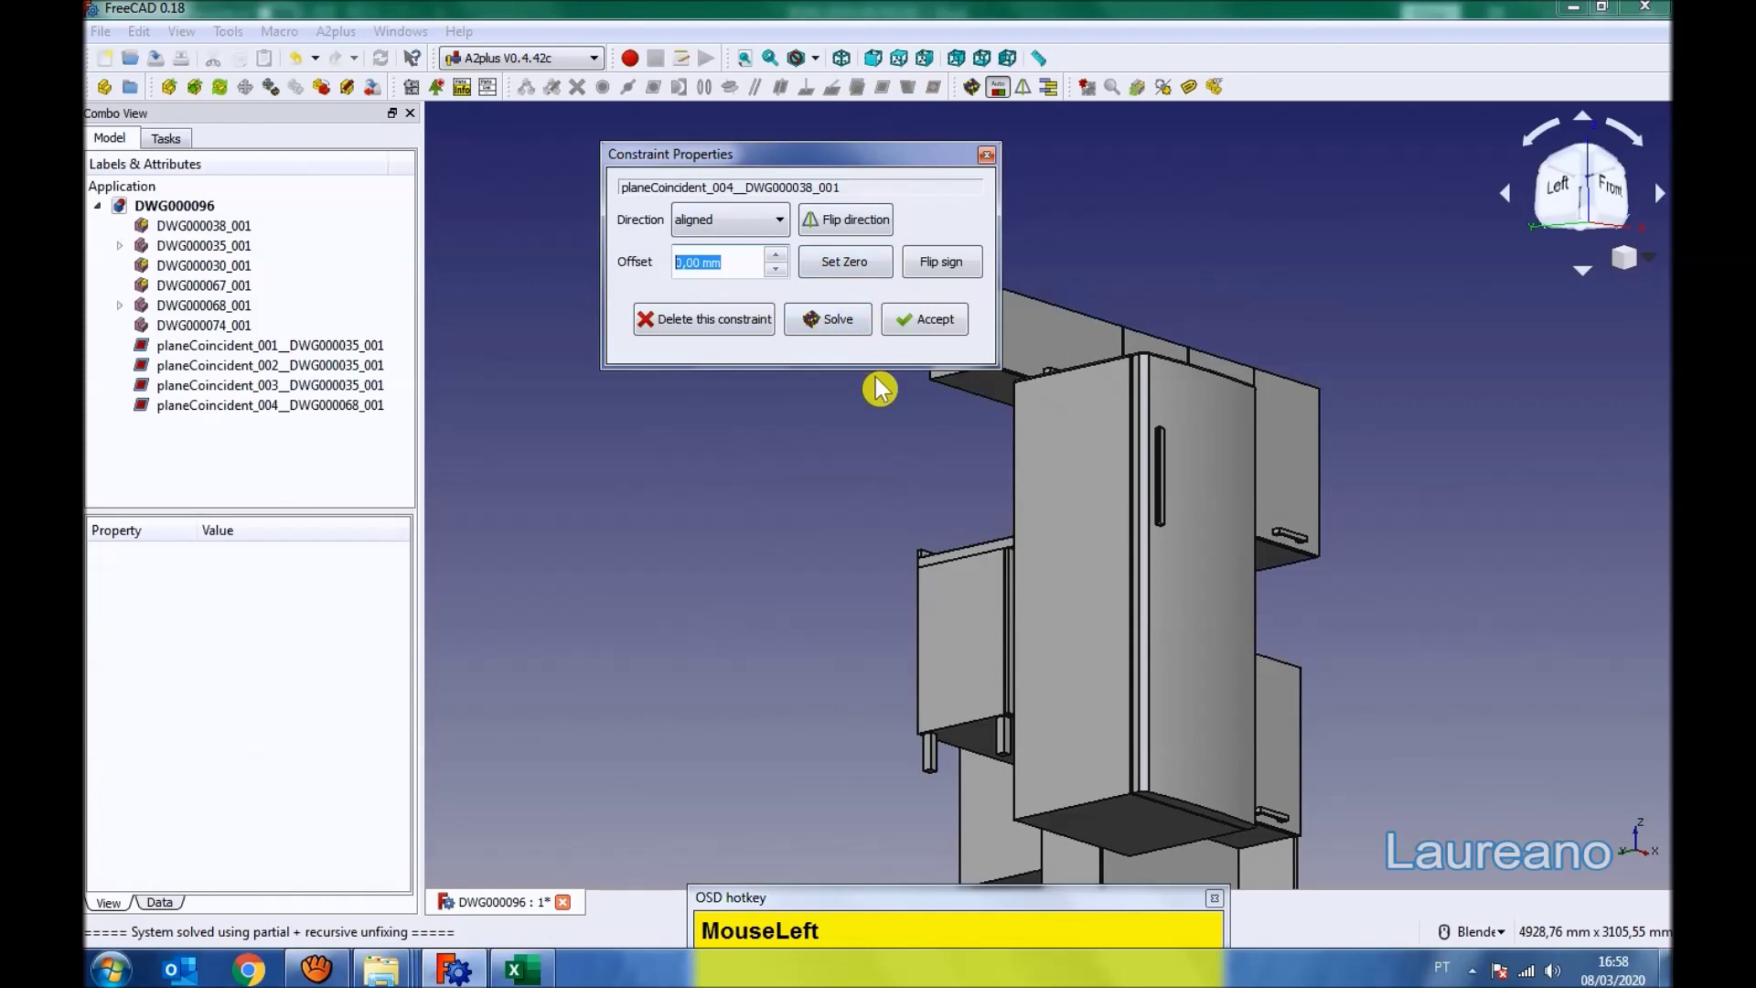
key("KP_1")
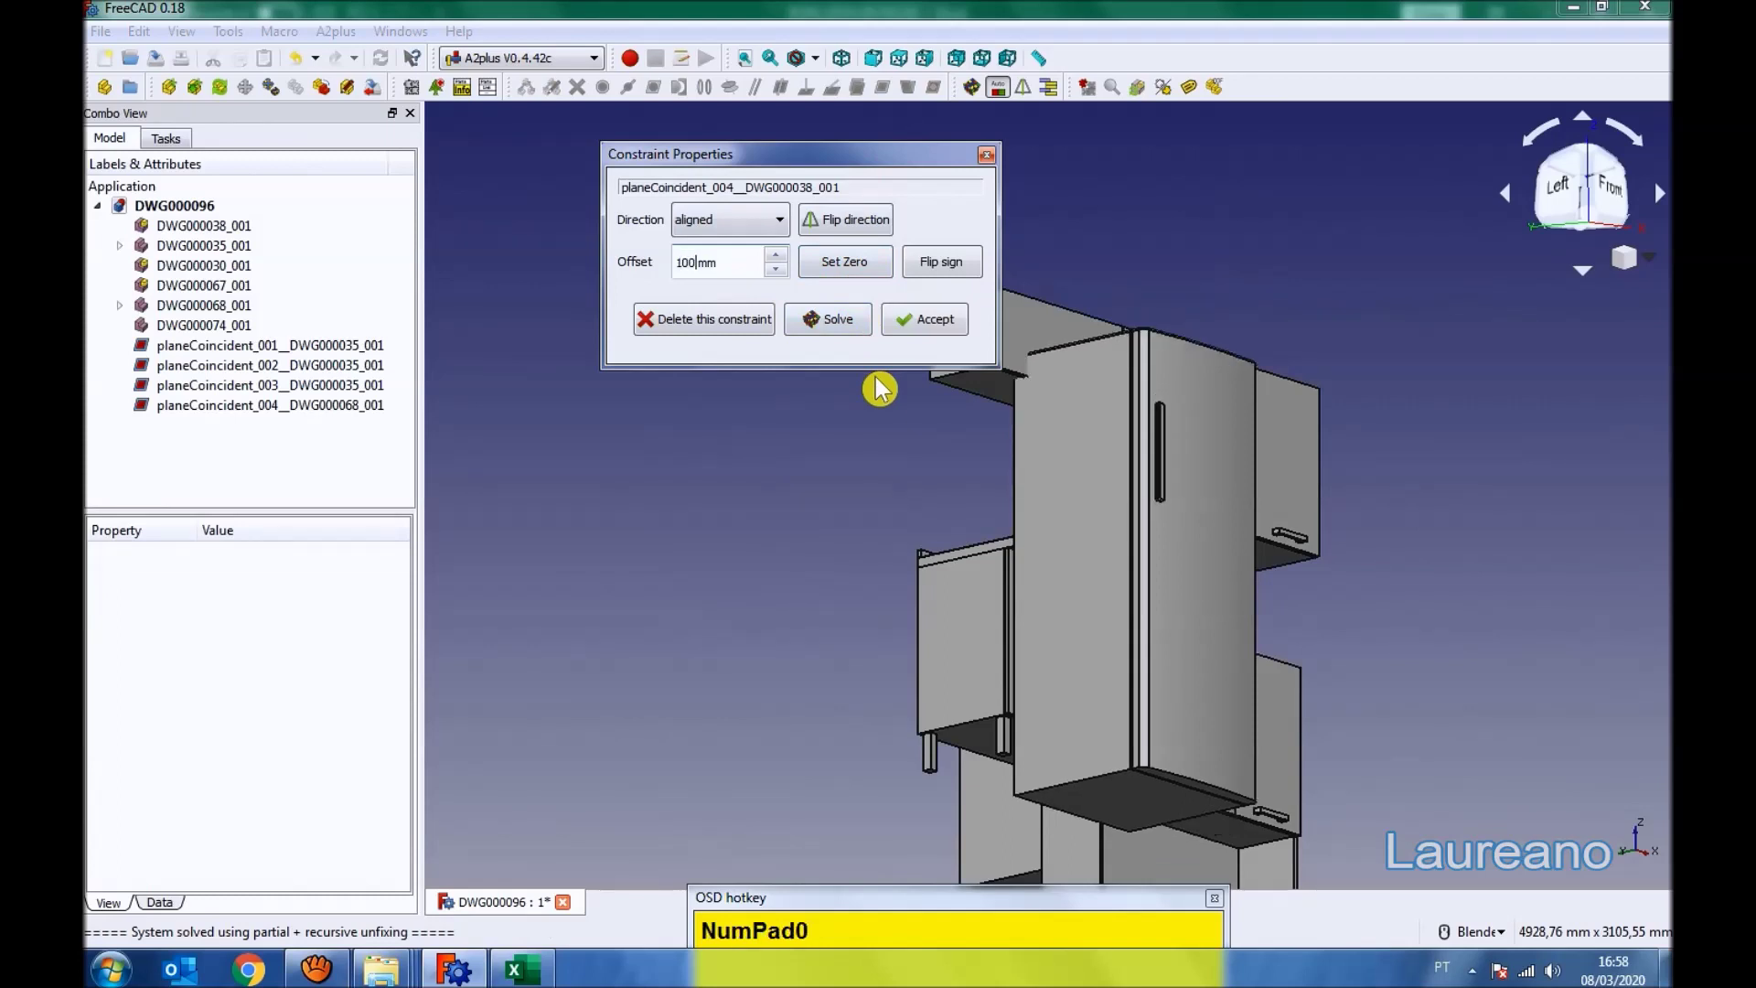
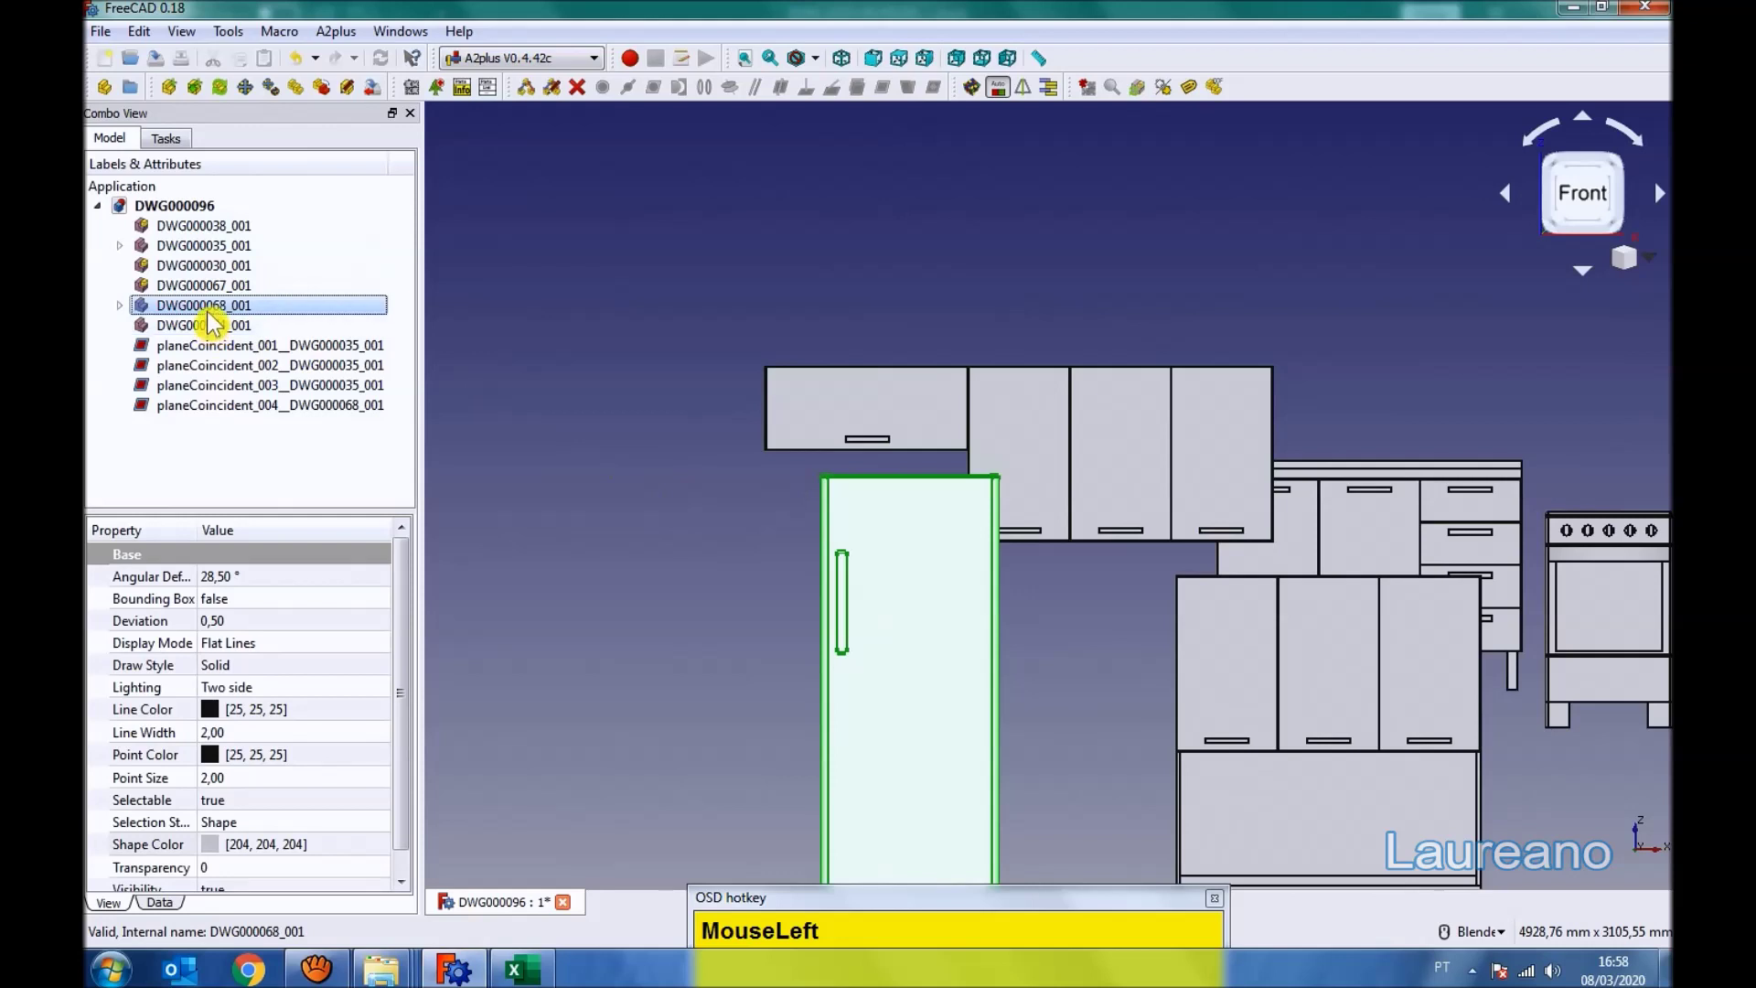
- Slide the tall cupboard unit sideways with Transform and confirm the move
scroll("down", 3)
left_click_drag(1146, 810, 738, 653)
middle_click(793, 561)
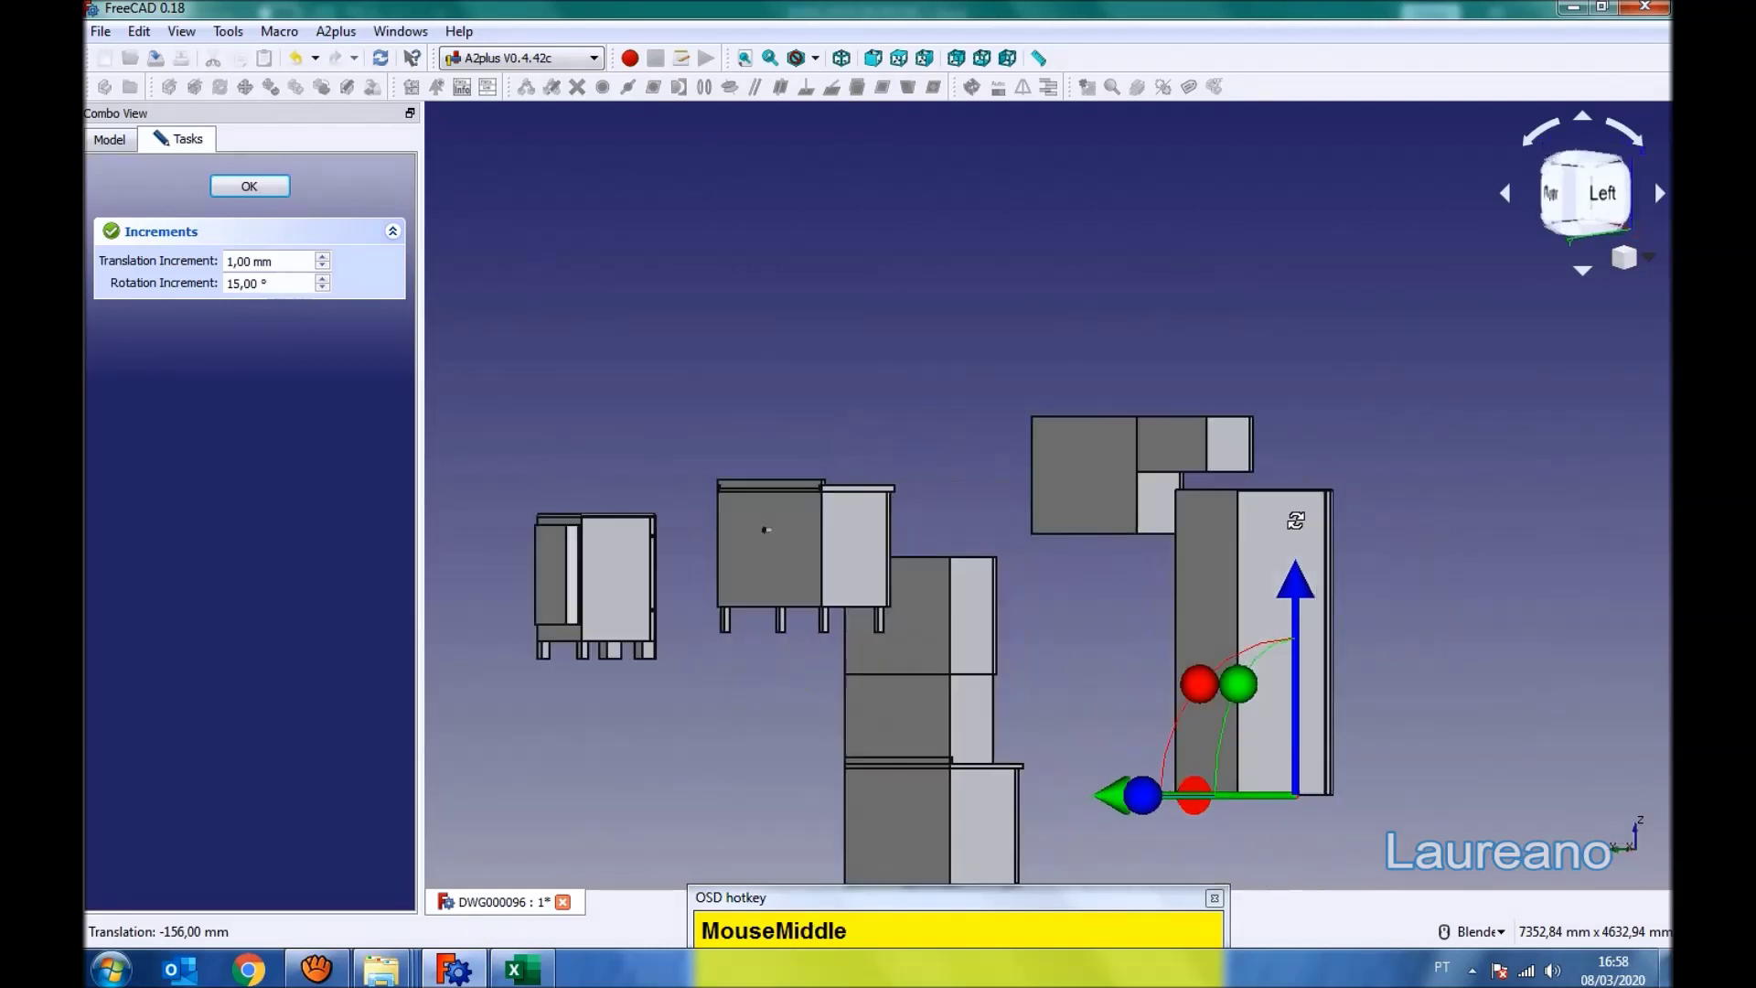
scroll("up", 3)
left_click(1496, 318)
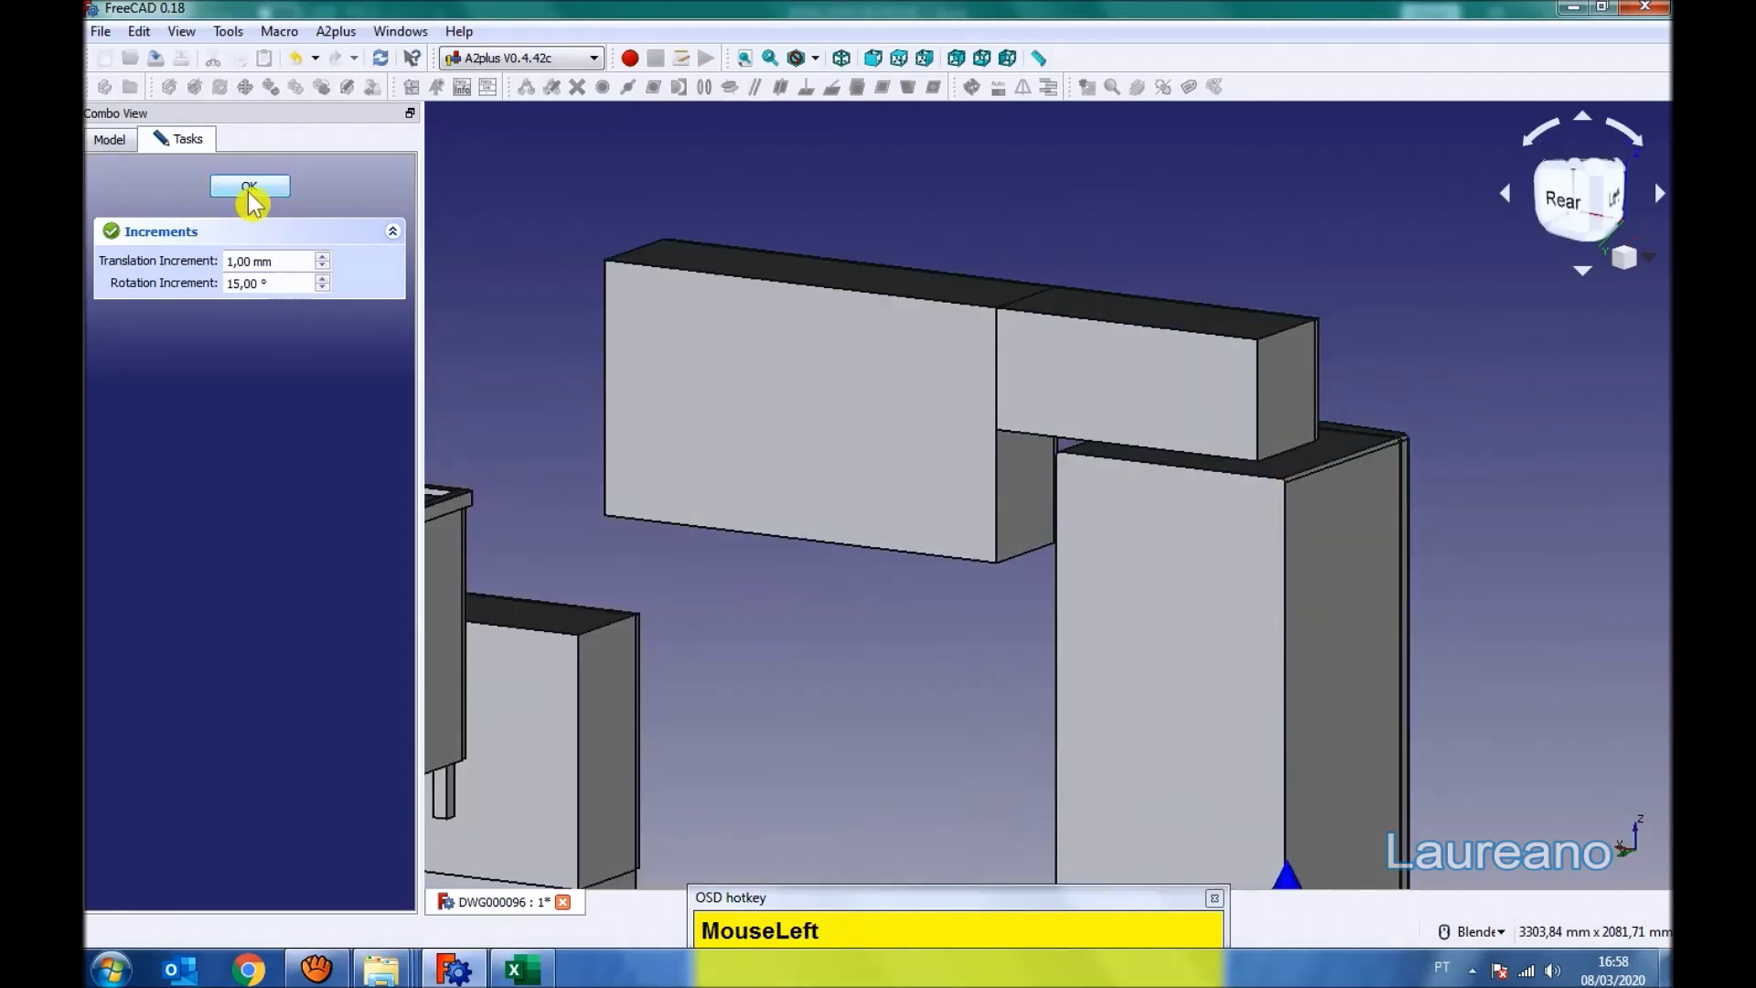
- Constrain the fridge plane-coincident to the small wall cabinet with a 50 mm offset
left_click(1164, 413)
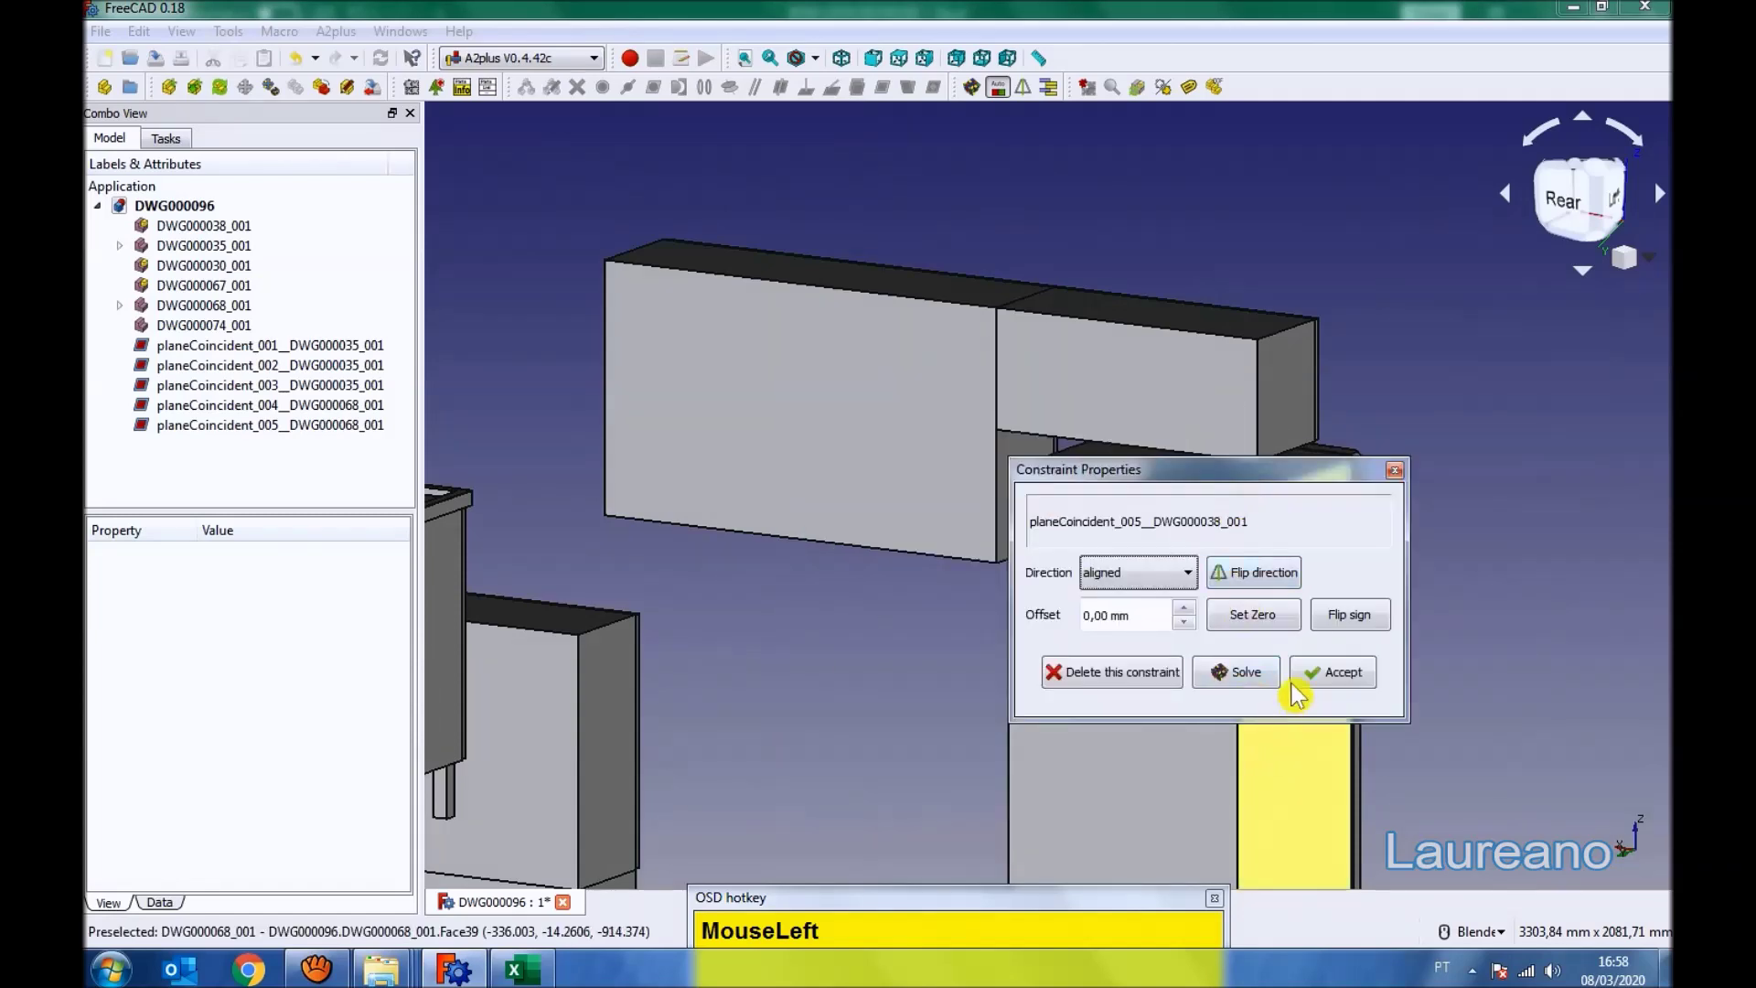
left_click_drag(937, 563, 1023, 466)
left_click(1023, 466)
left_click_drag(966, 523, 1067, 578)
left_click(1067, 578)
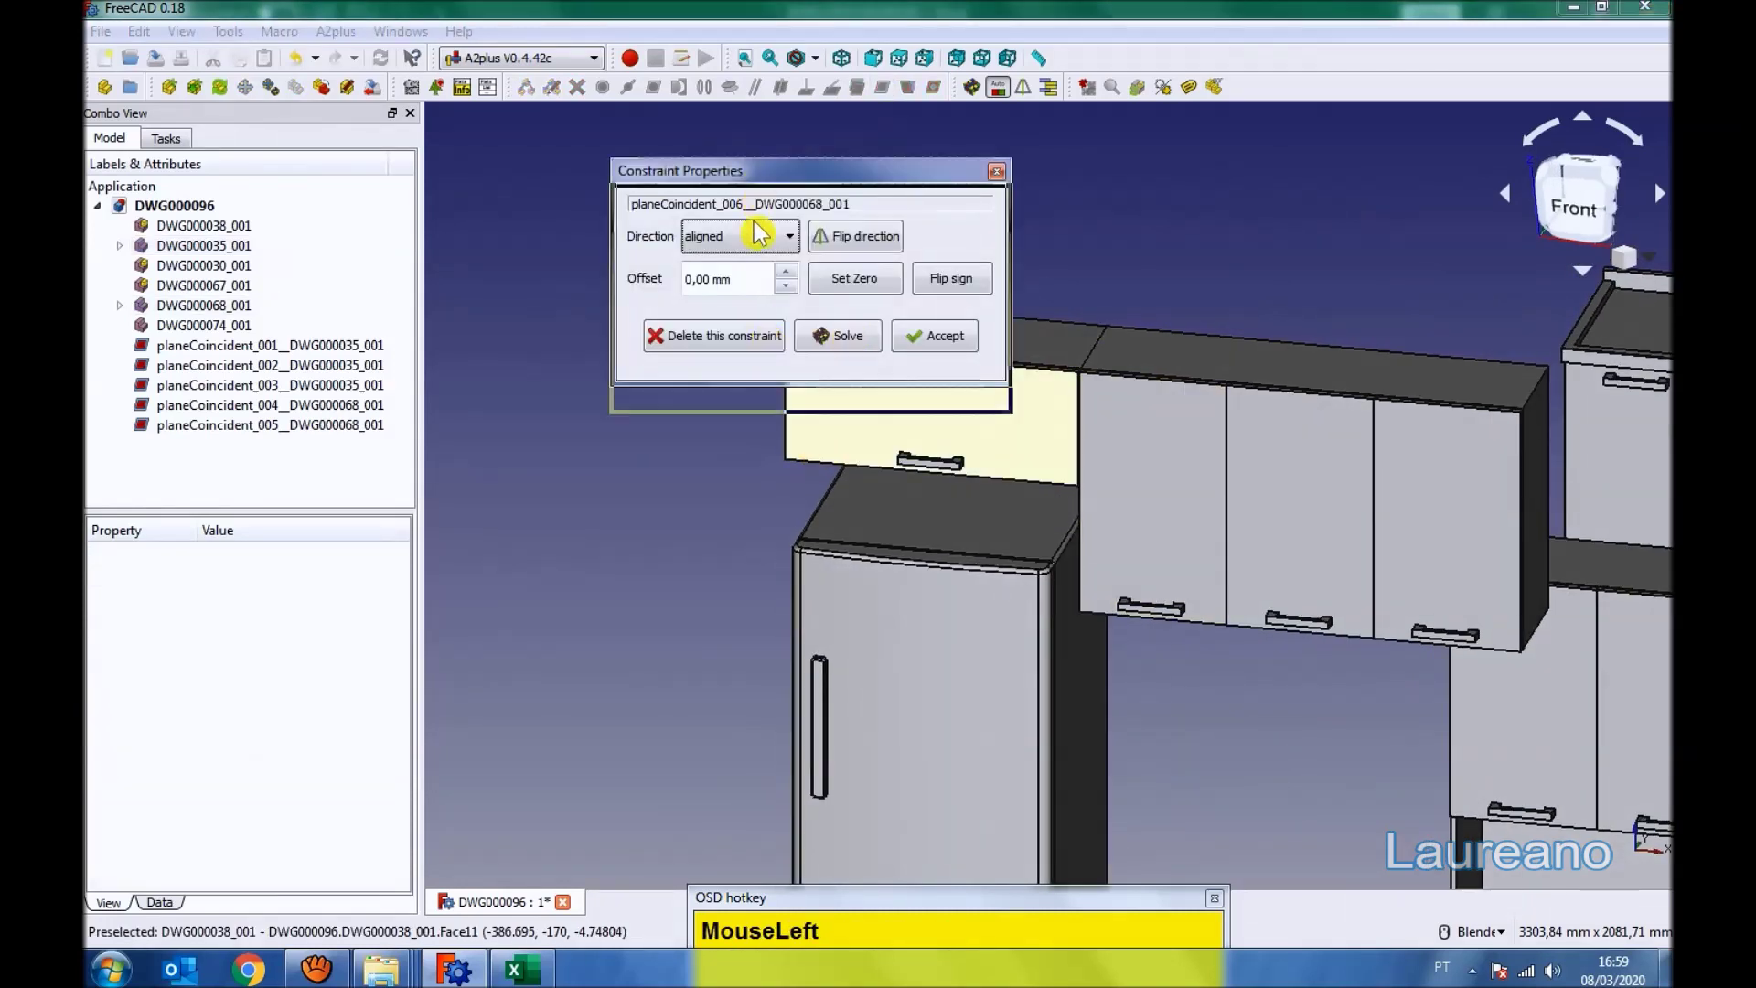
key("KP_5")
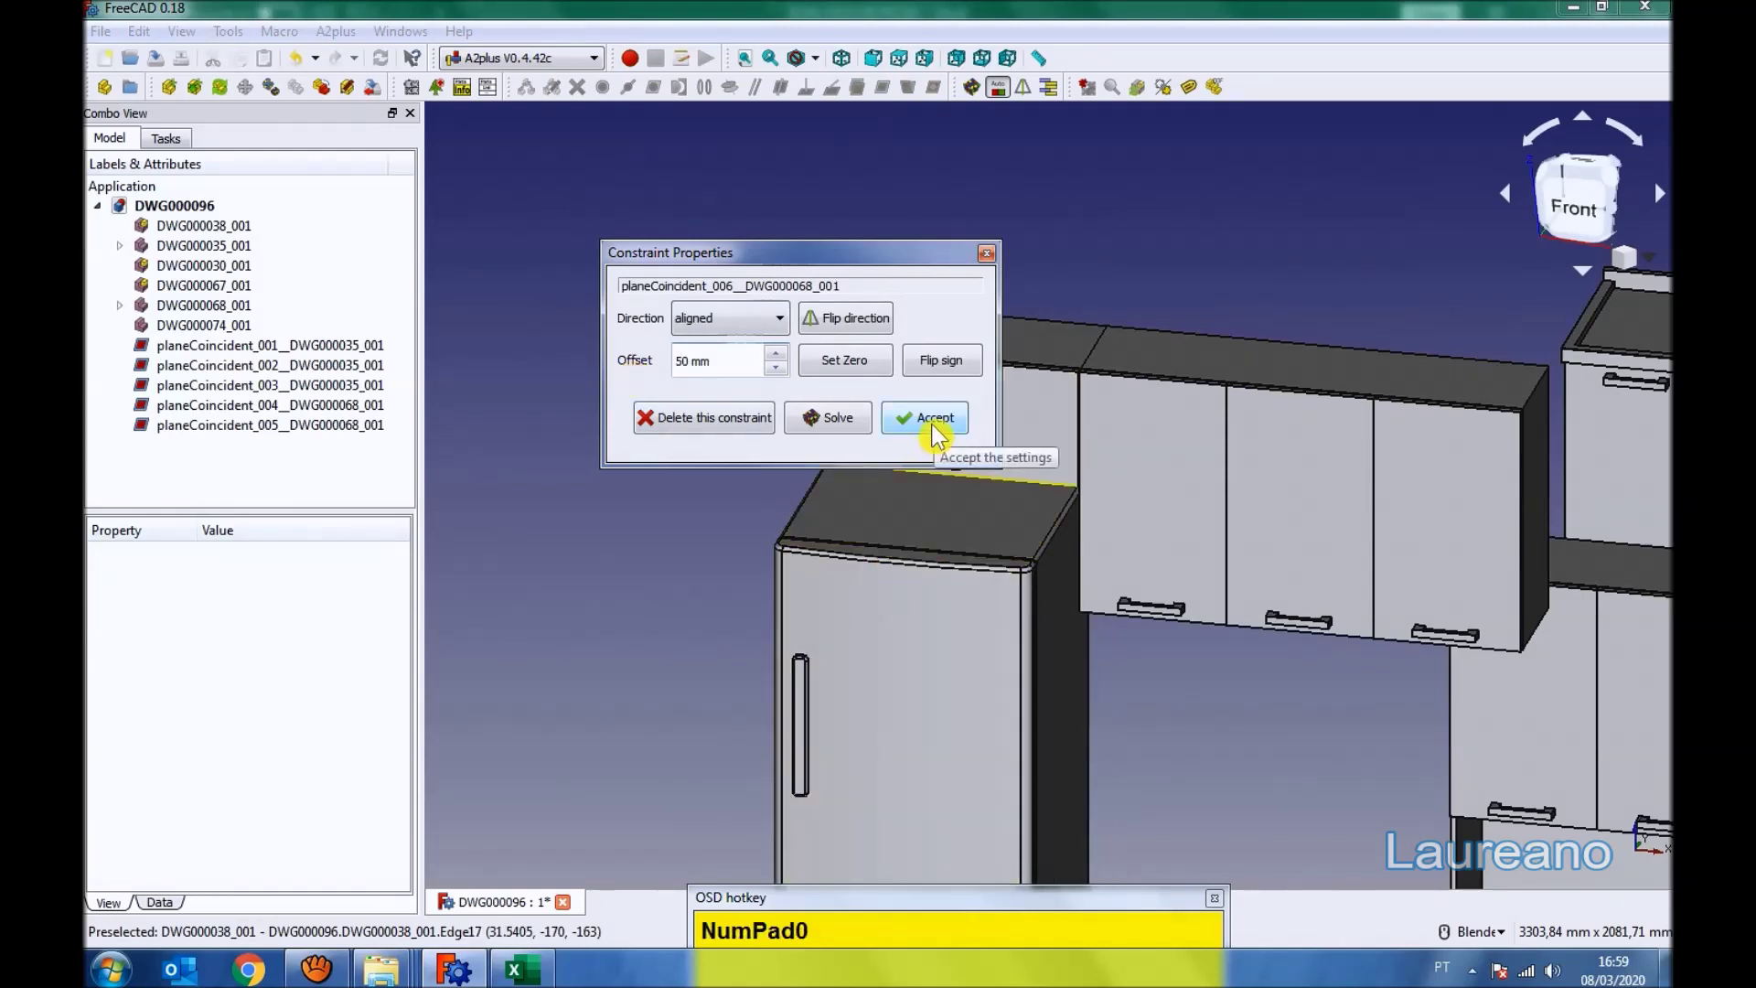
left_click_drag(940, 436, 880, 69)
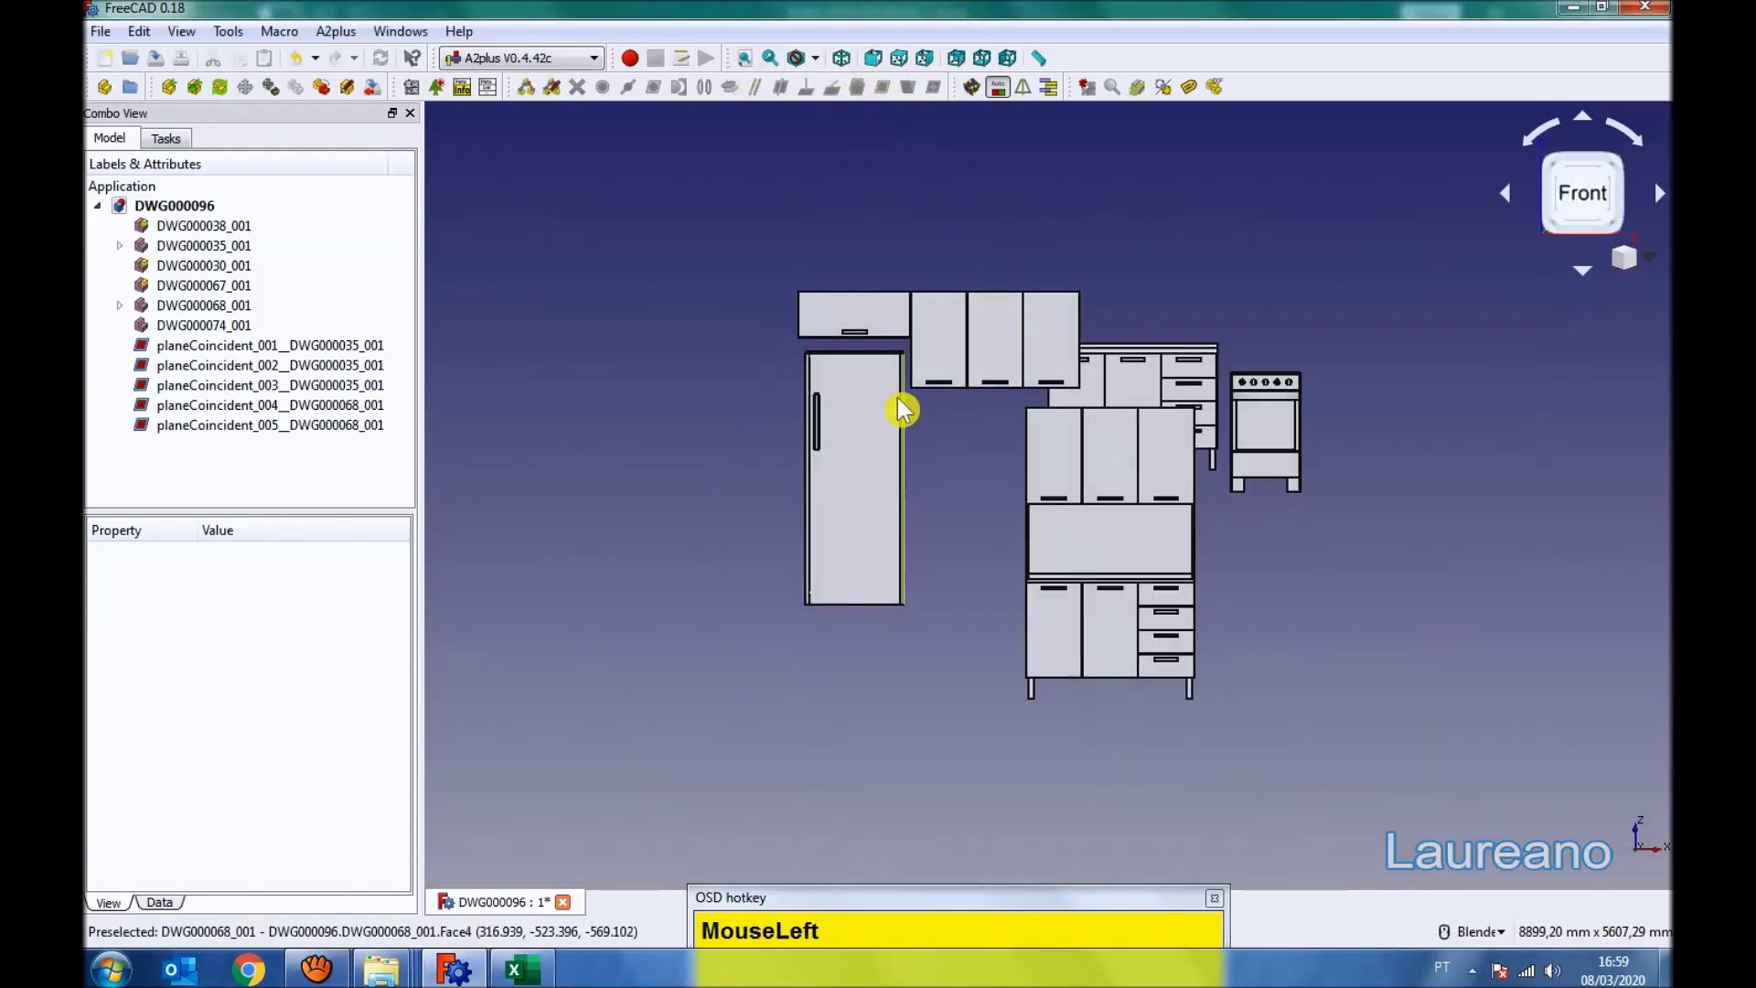
- Pick matching faces on the sink cabinet and wall cabinet and inspect the join underneath
left_click_drag(924, 460, 1099, 462)
scroll("up", 3)
left_click(1172, 430)
scroll("down", 3)
scroll("up", 3)
left_click(974, 311)
scroll("down", 3)
left_click_drag(892, 98, 1552, 588)
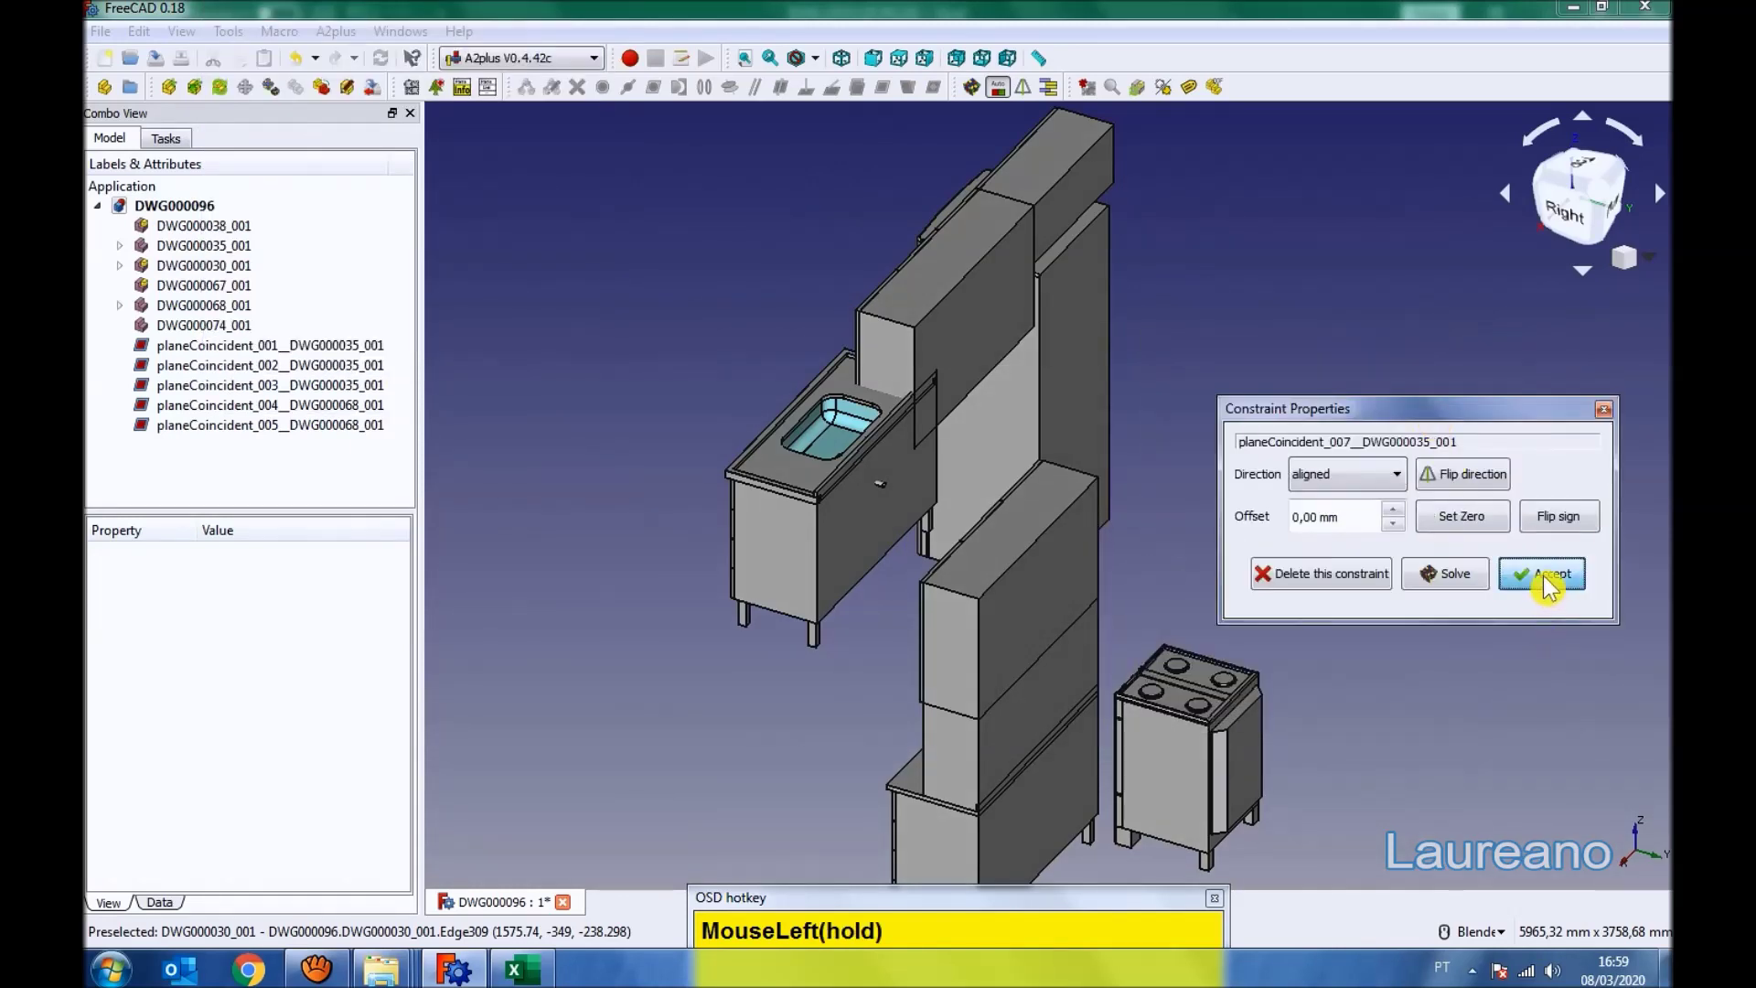
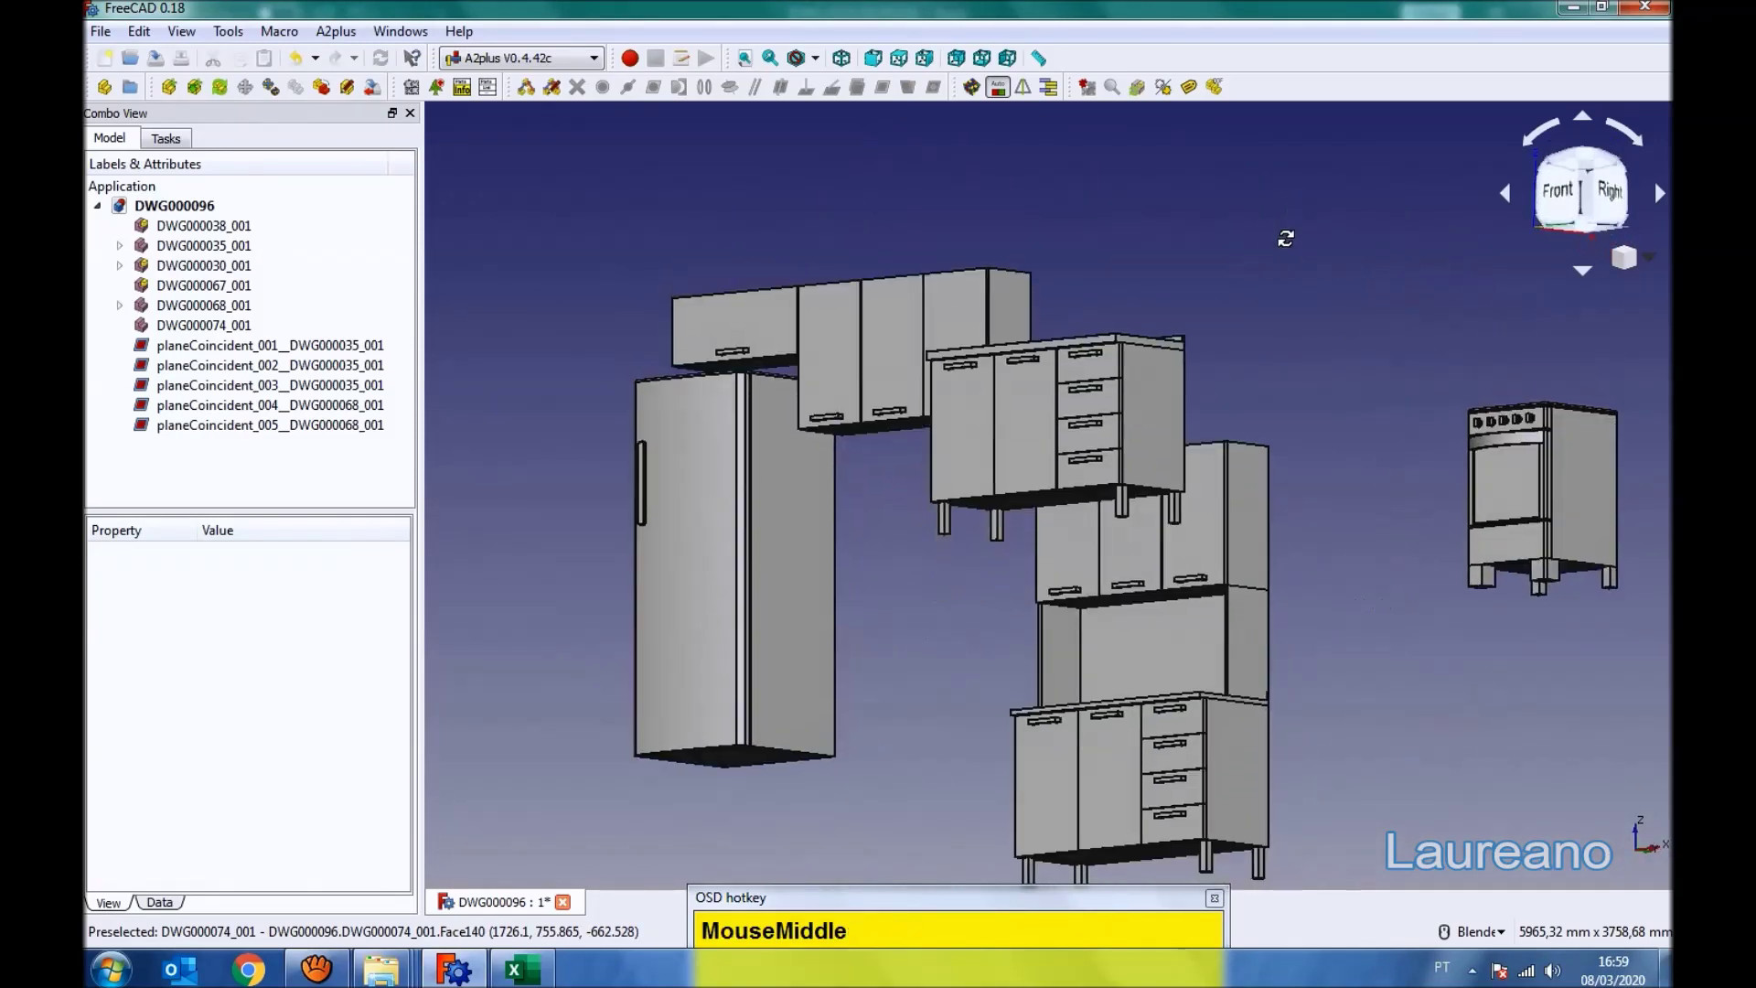
scroll("up", 3)
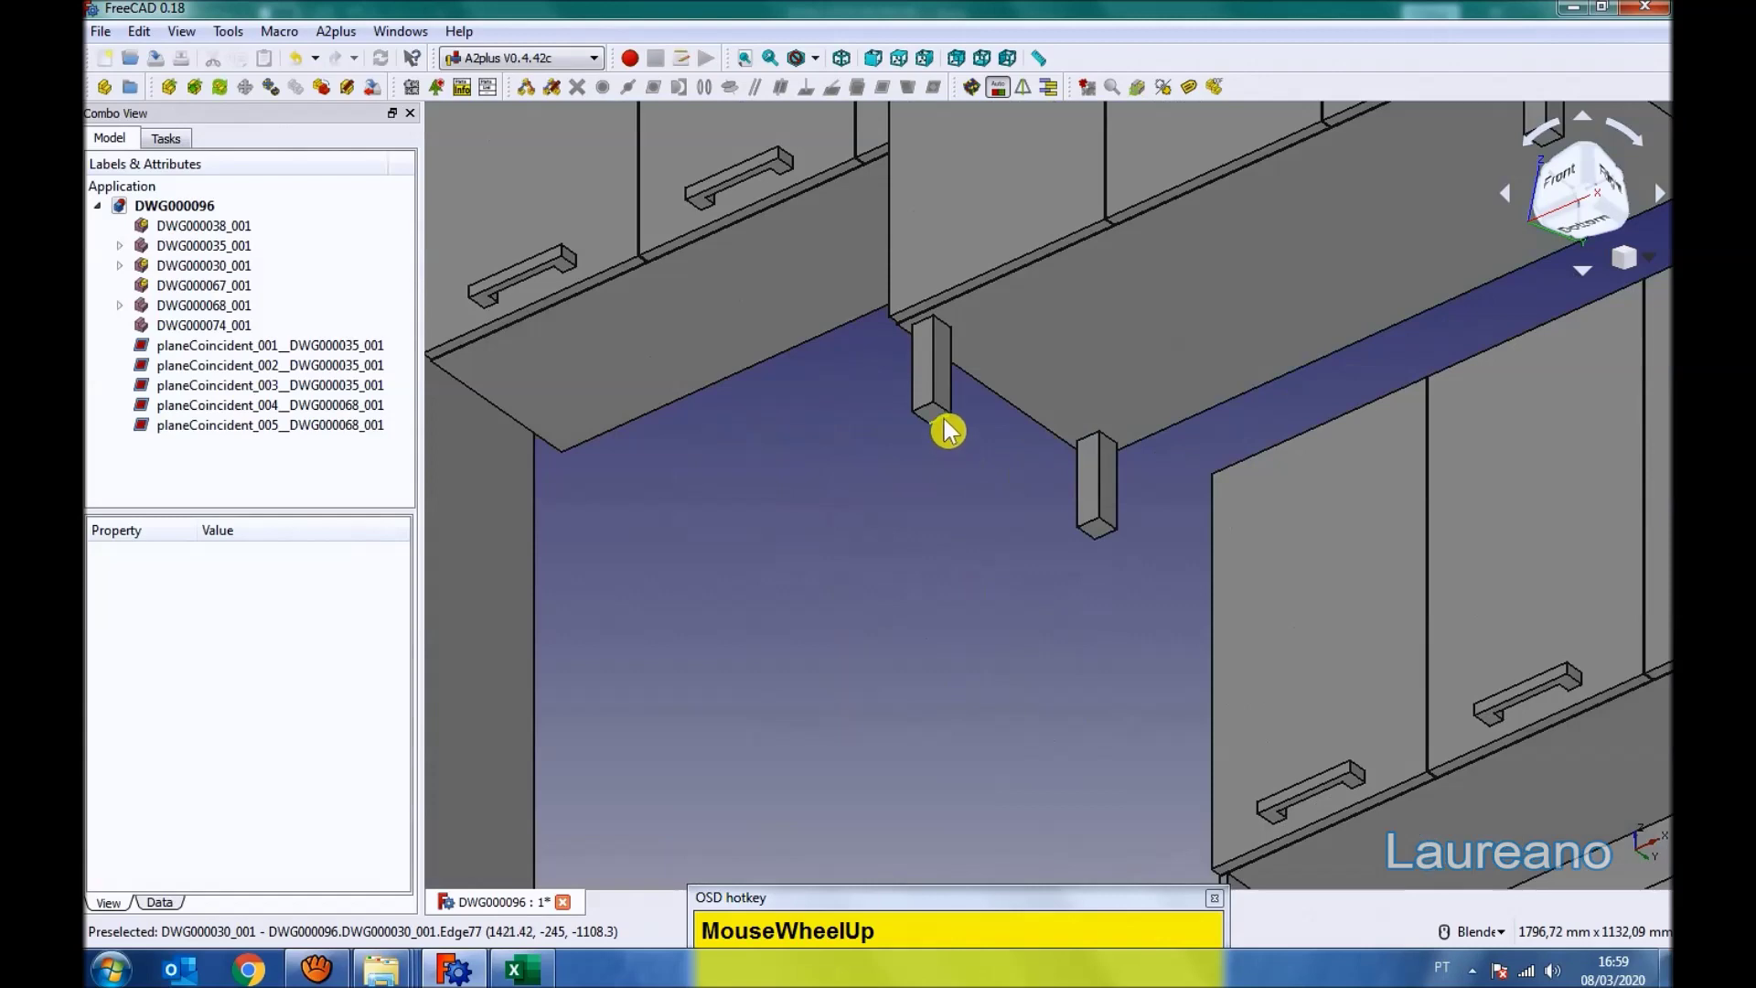
left_click(945, 428)
scroll("down", 3)
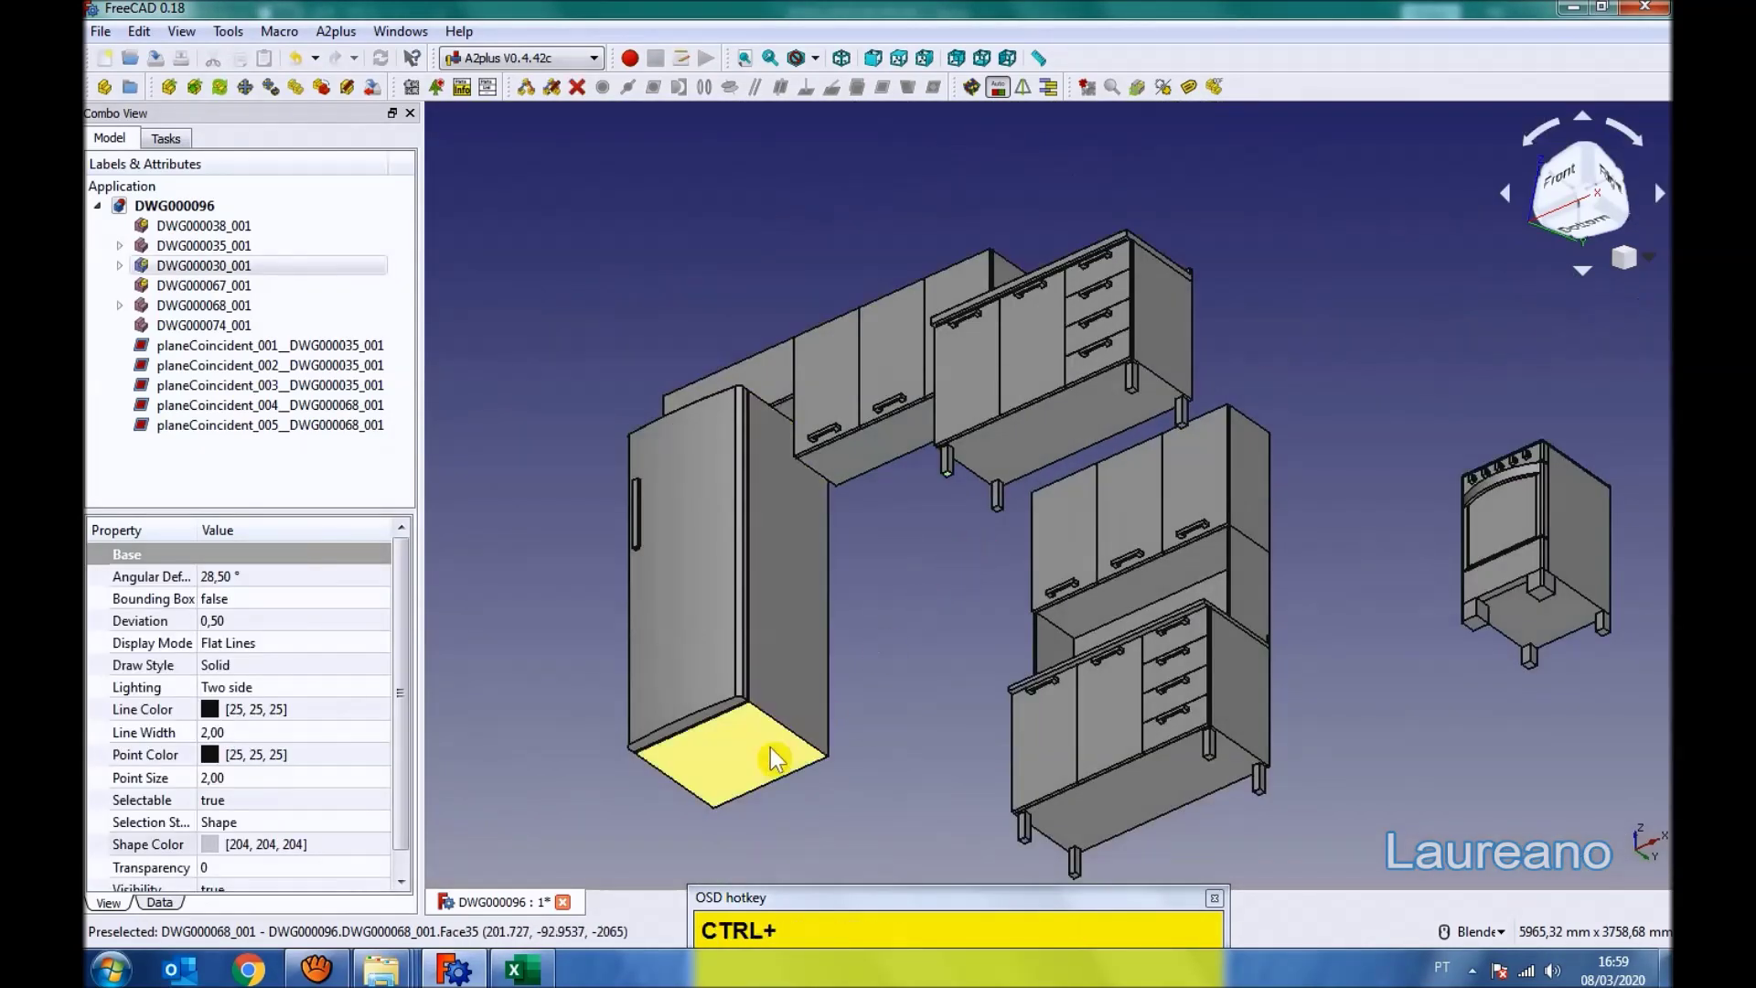
- Apply the plane-coincident constraint drawing the sink unit under the upper cabinets, then view from above
left_click(778, 763)
scroll("down", 3)
left_click_drag(893, 96, 1209, 566)
middle_click(888, 604)
scroll("up", 3)
left_click(1085, 720)
scroll("up", 3)
left_click(957, 602)
middle_click(998, 613)
scroll("down", 3)
left_click_drag(887, 103, 958, 560)
scroll("down", 3)
left_click_drag(978, 588, 1403, 487)
left_click(911, 71)
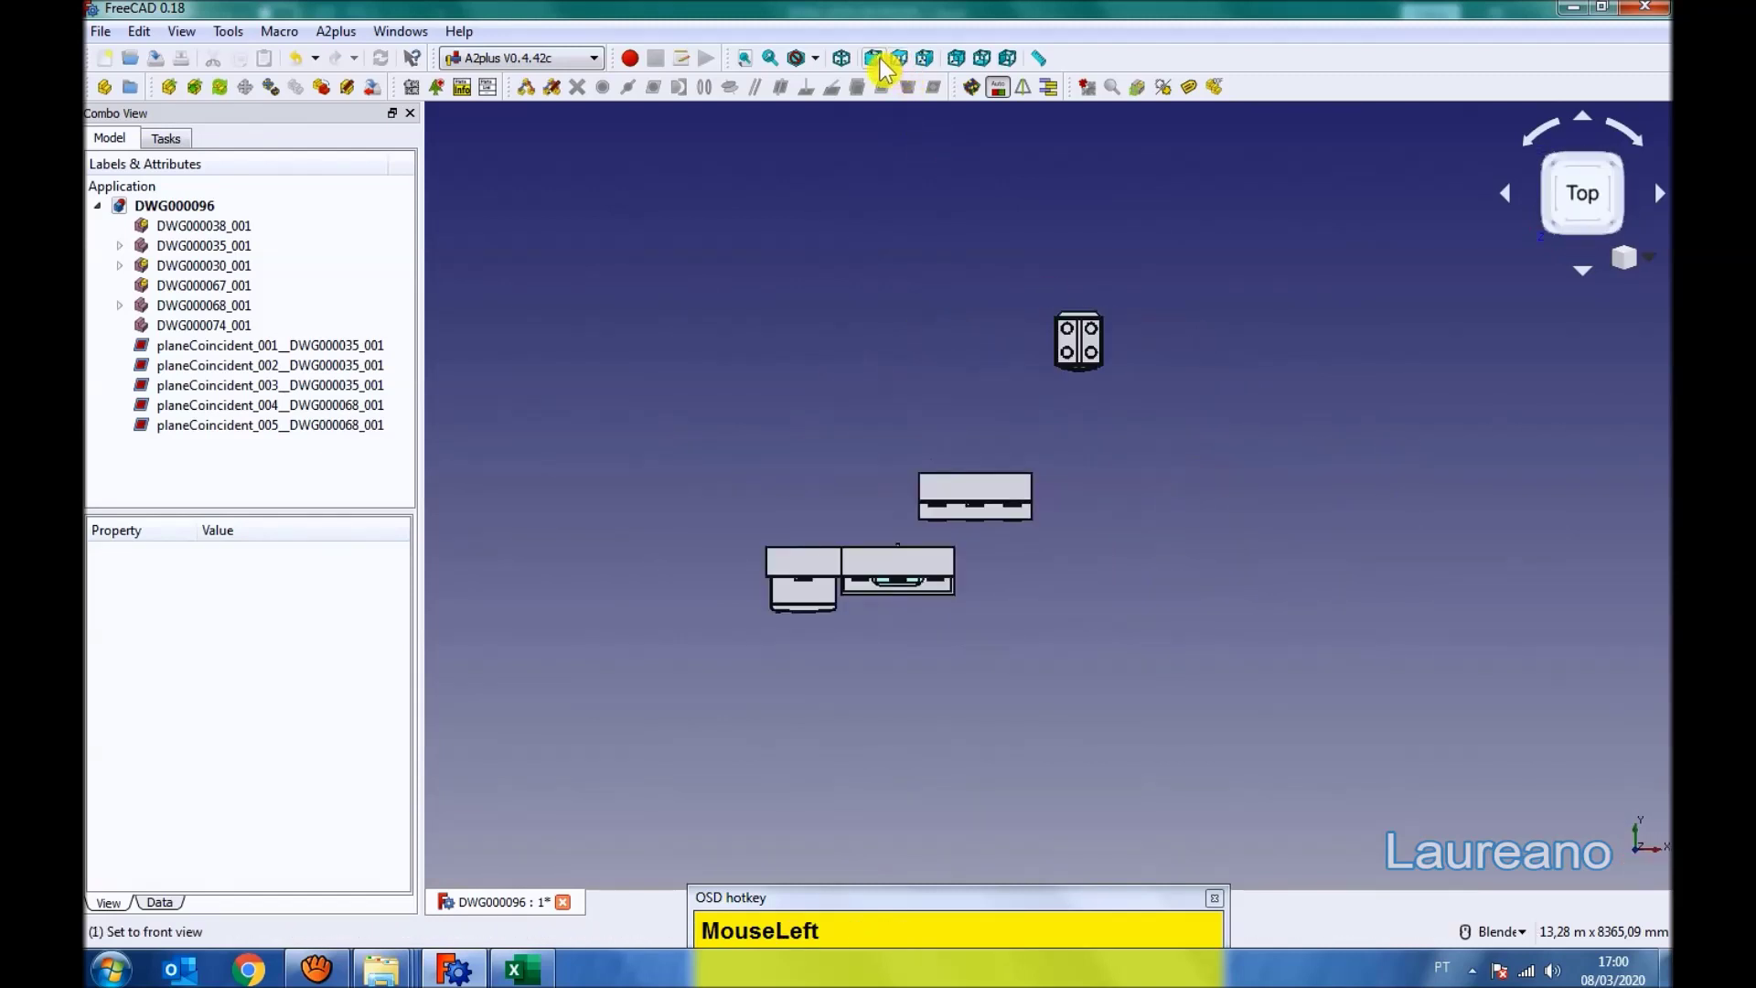
- Select the wall cabinet and the cabinet above the fridge faces to be aligned
scroll("up", 3)
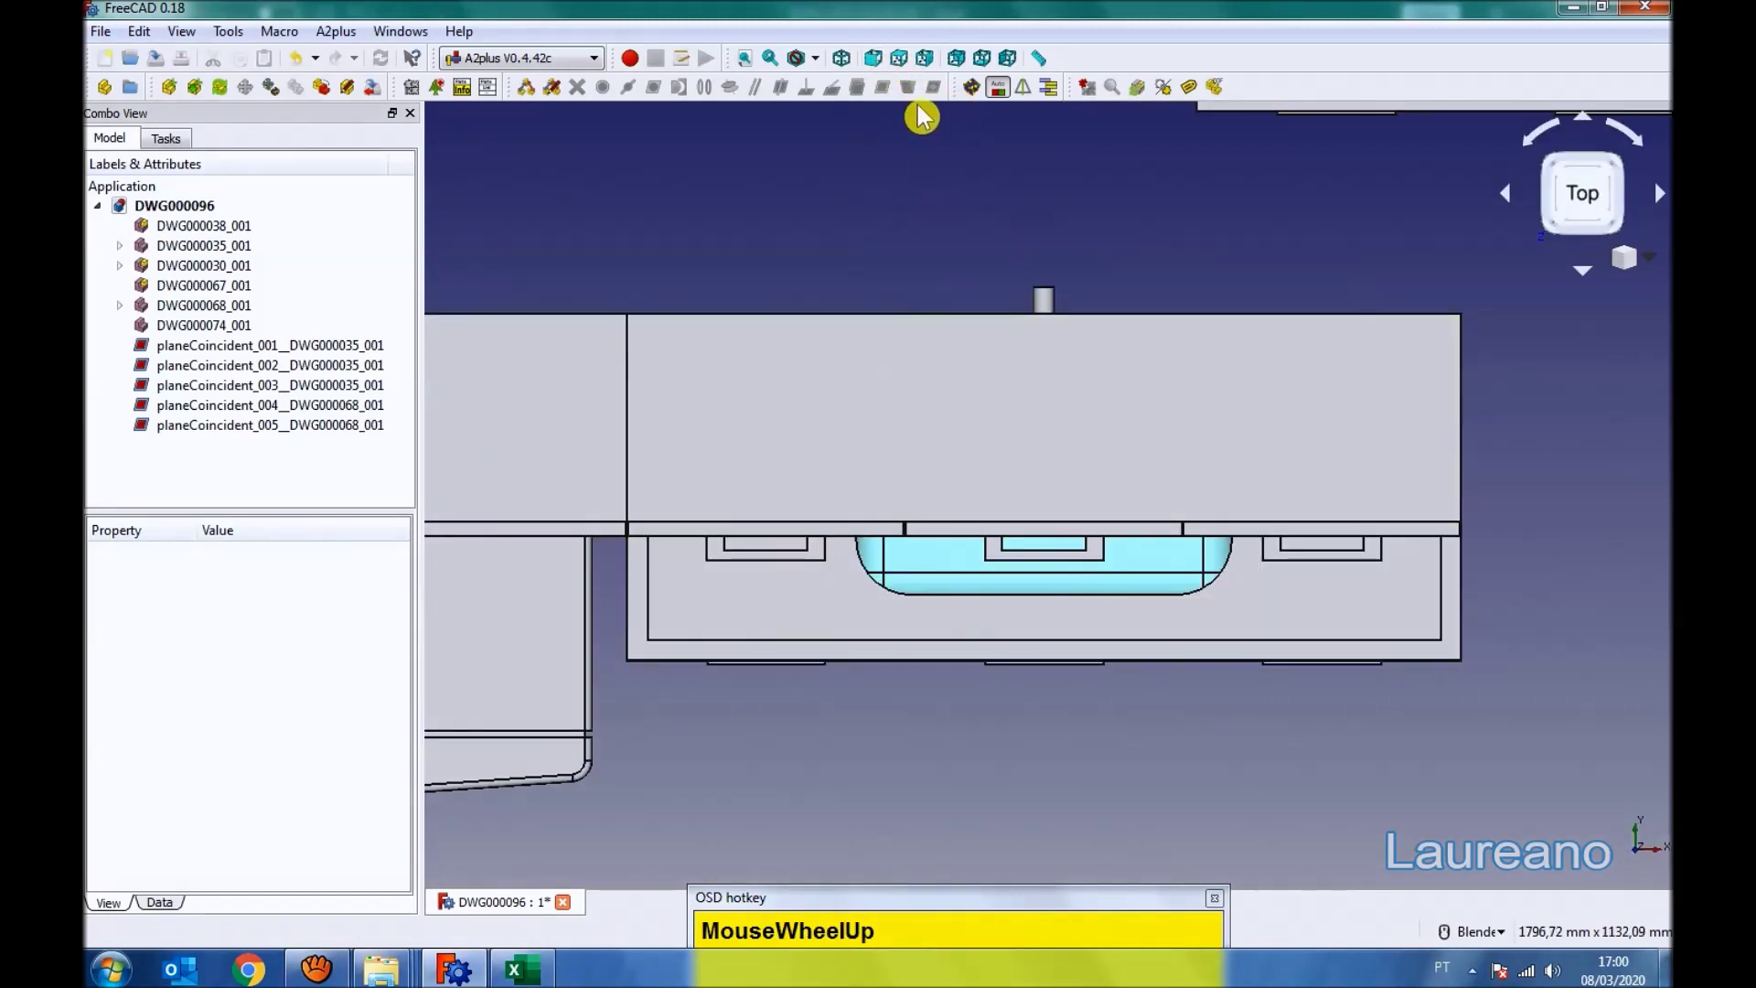
scroll("down", 3)
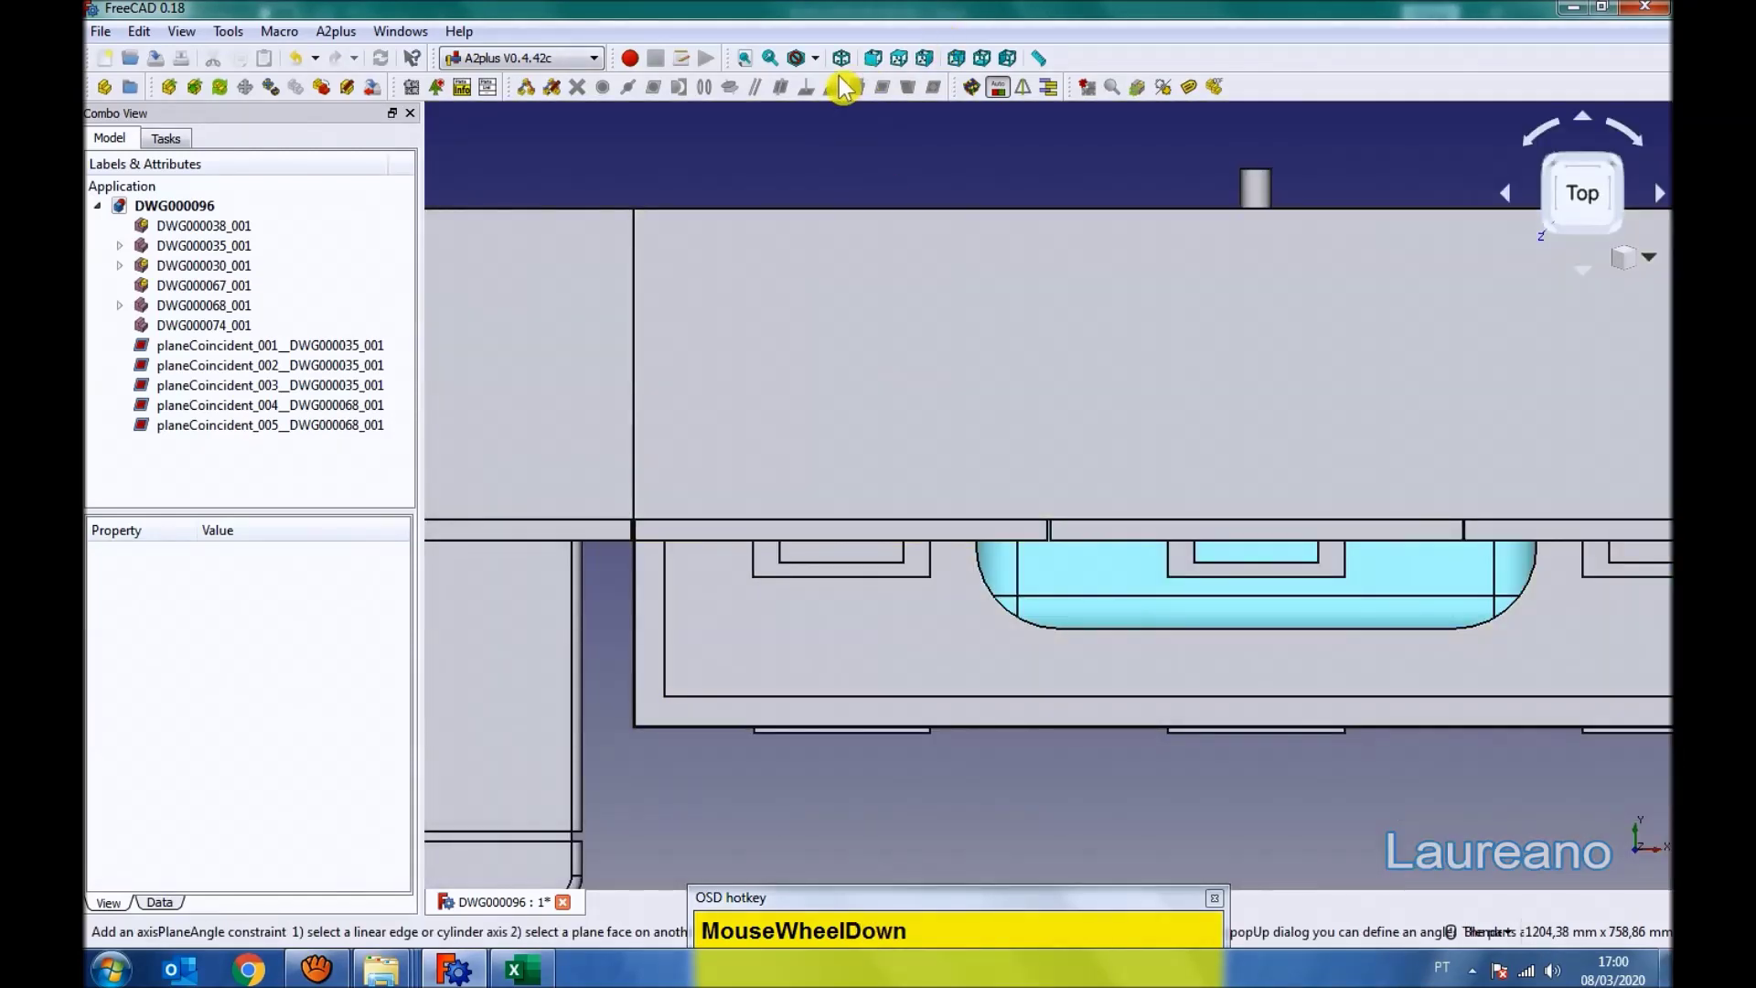
left_click(846, 71)
scroll("down", 3)
left_click(794, 478)
scroll("down", 3)
scroll("up", 3)
middle_click(1115, 641)
scroll("up", 3)
left_click(220, 335)
scroll("down", 3)
left_click(1187, 708)
middle_click(1193, 518)
scroll("up", 3)
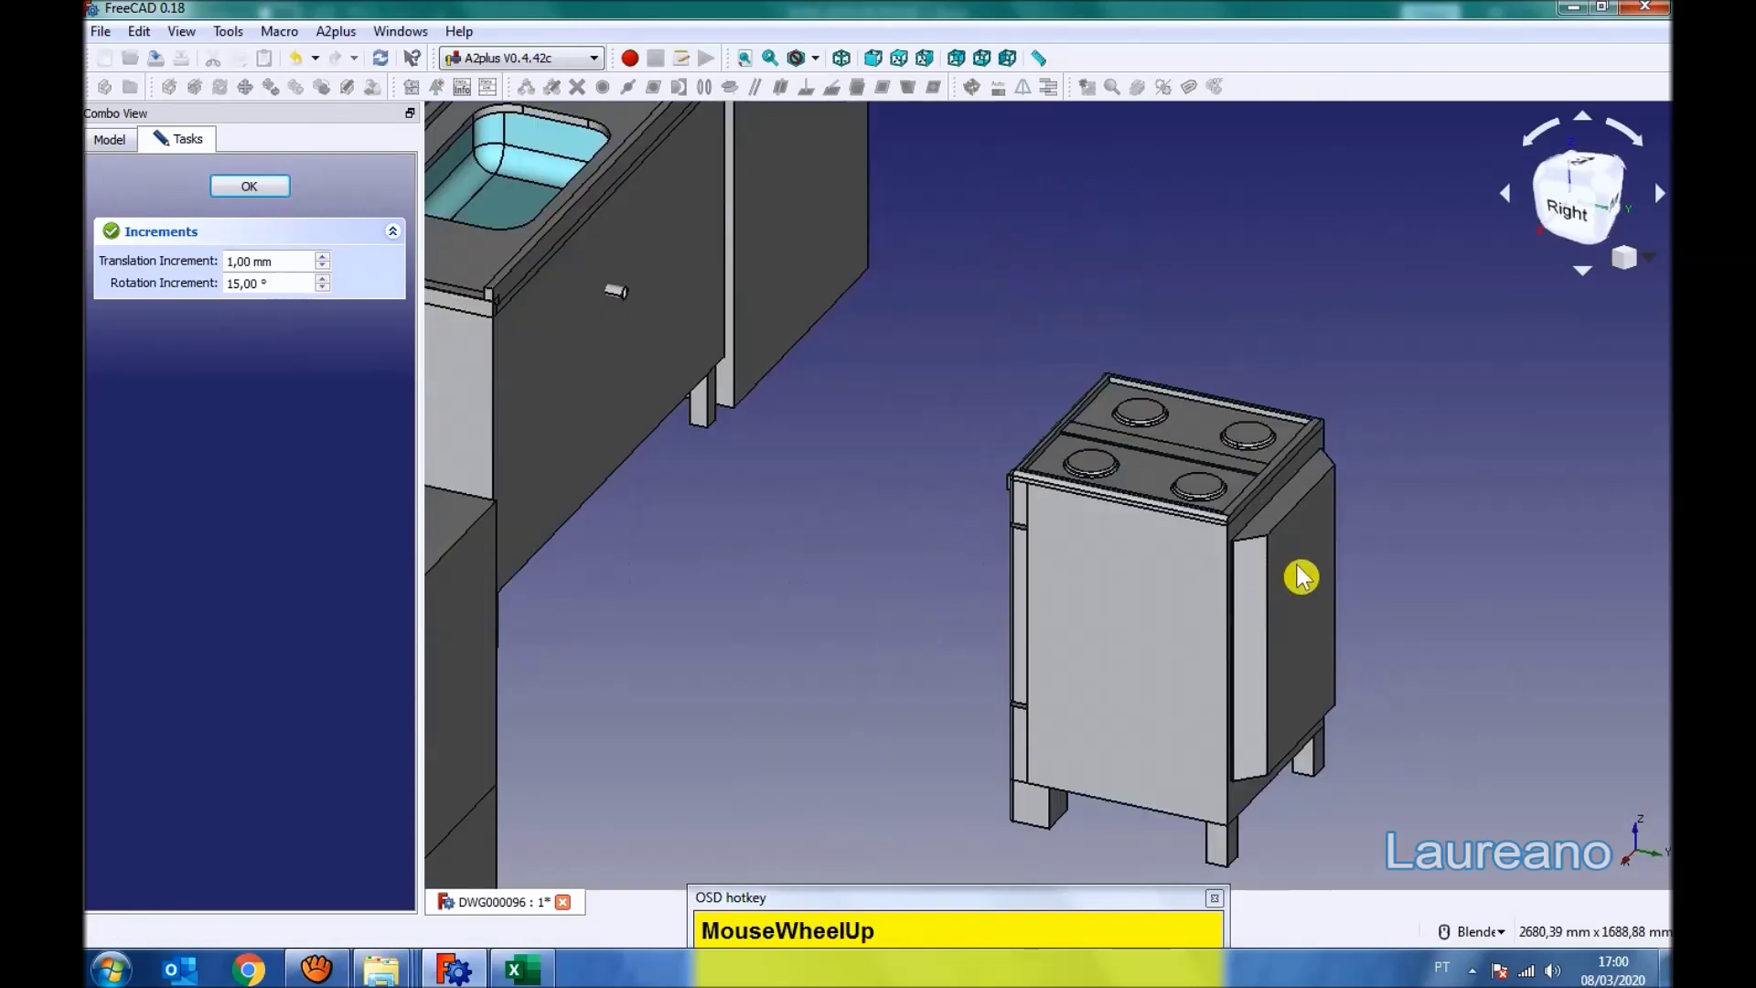
- Nudge the stove aside and accept the opposed-face constraint on the cabinets
left_click(1312, 576)
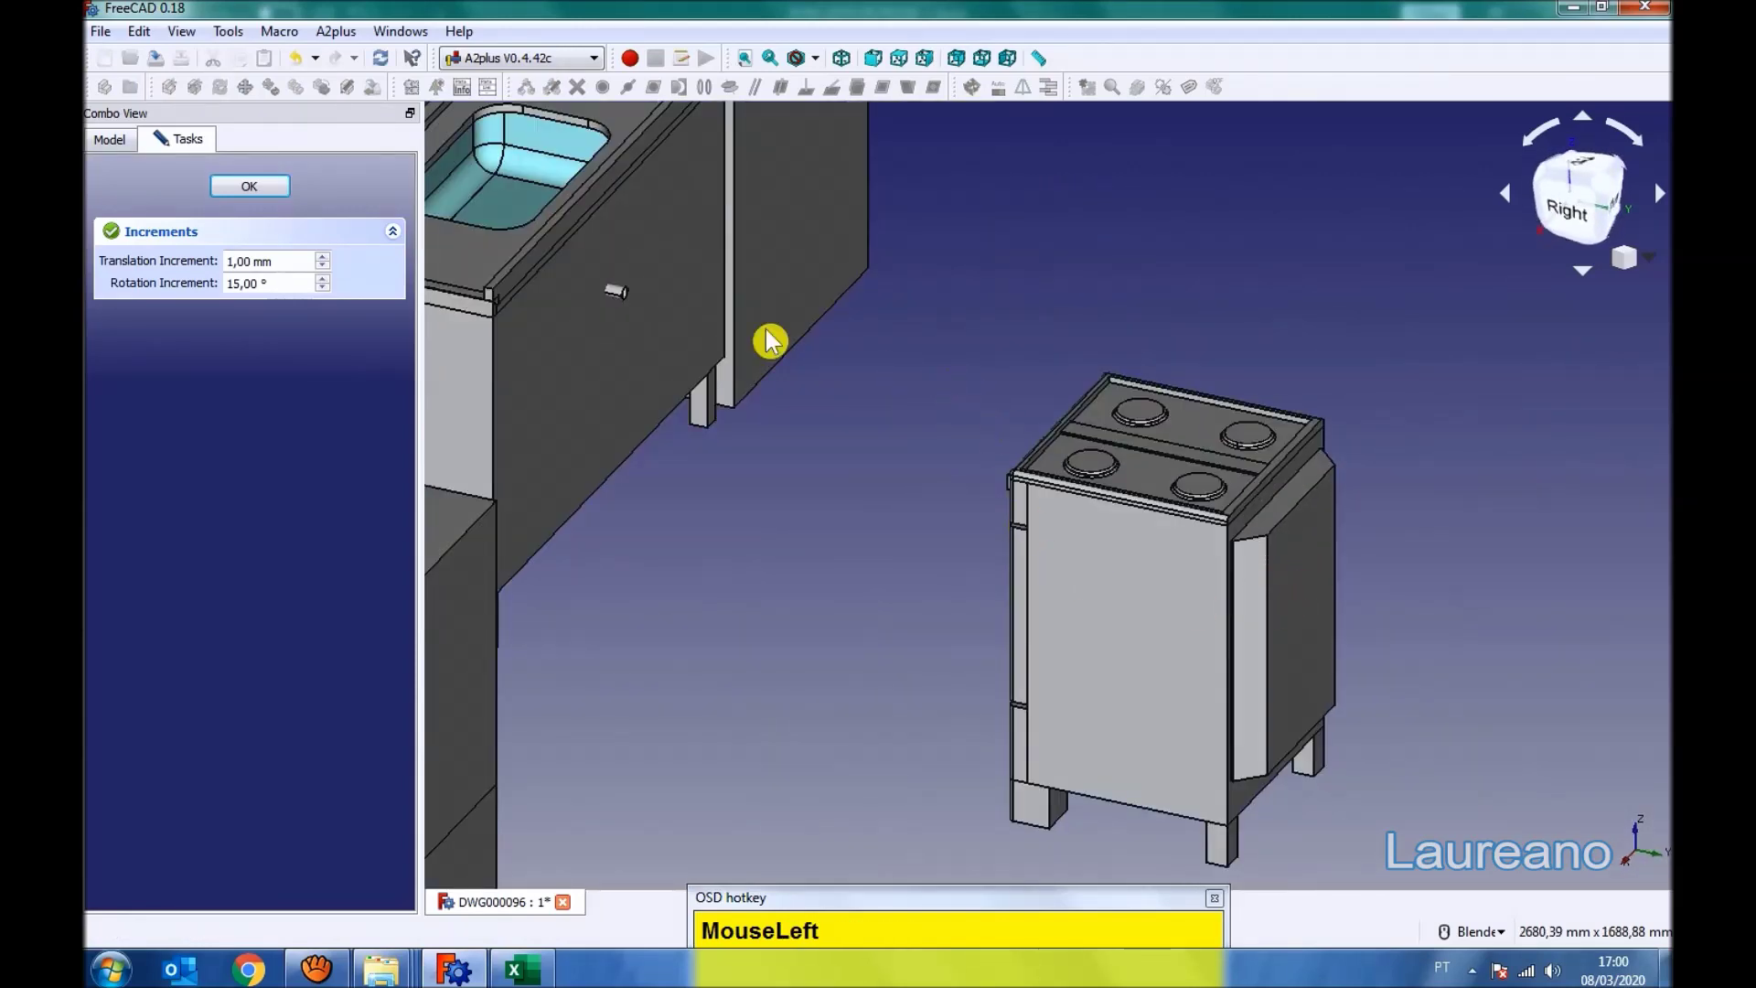
key("Escape")
left_click(1315, 597)
scroll("down", 3)
left_click_drag(932, 525, 888, 103)
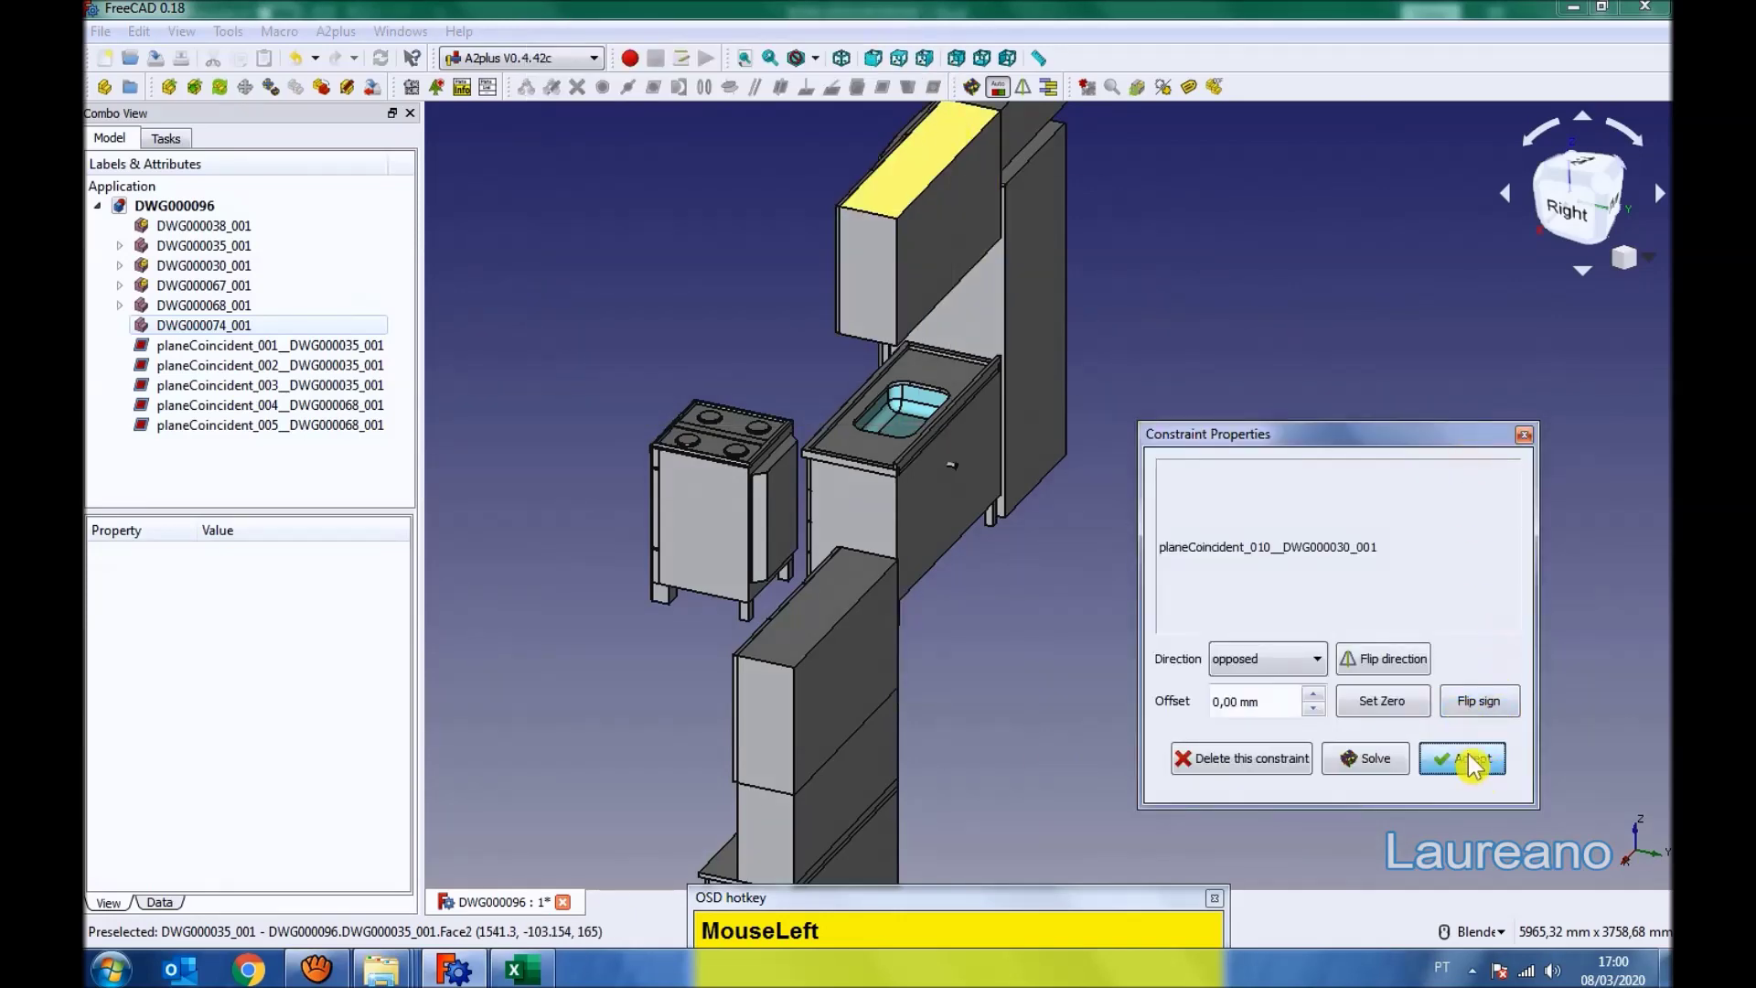
middle_click(900, 534)
scroll("up", 3)
left_click(1012, 389)
- Add a plane-coincident constraint joining the large wall cabinet to the small one and accept it
scroll("down", 3)
scroll("up", 3)
scroll("down", 3)
left_click(618, 727)
left_click(896, 91)
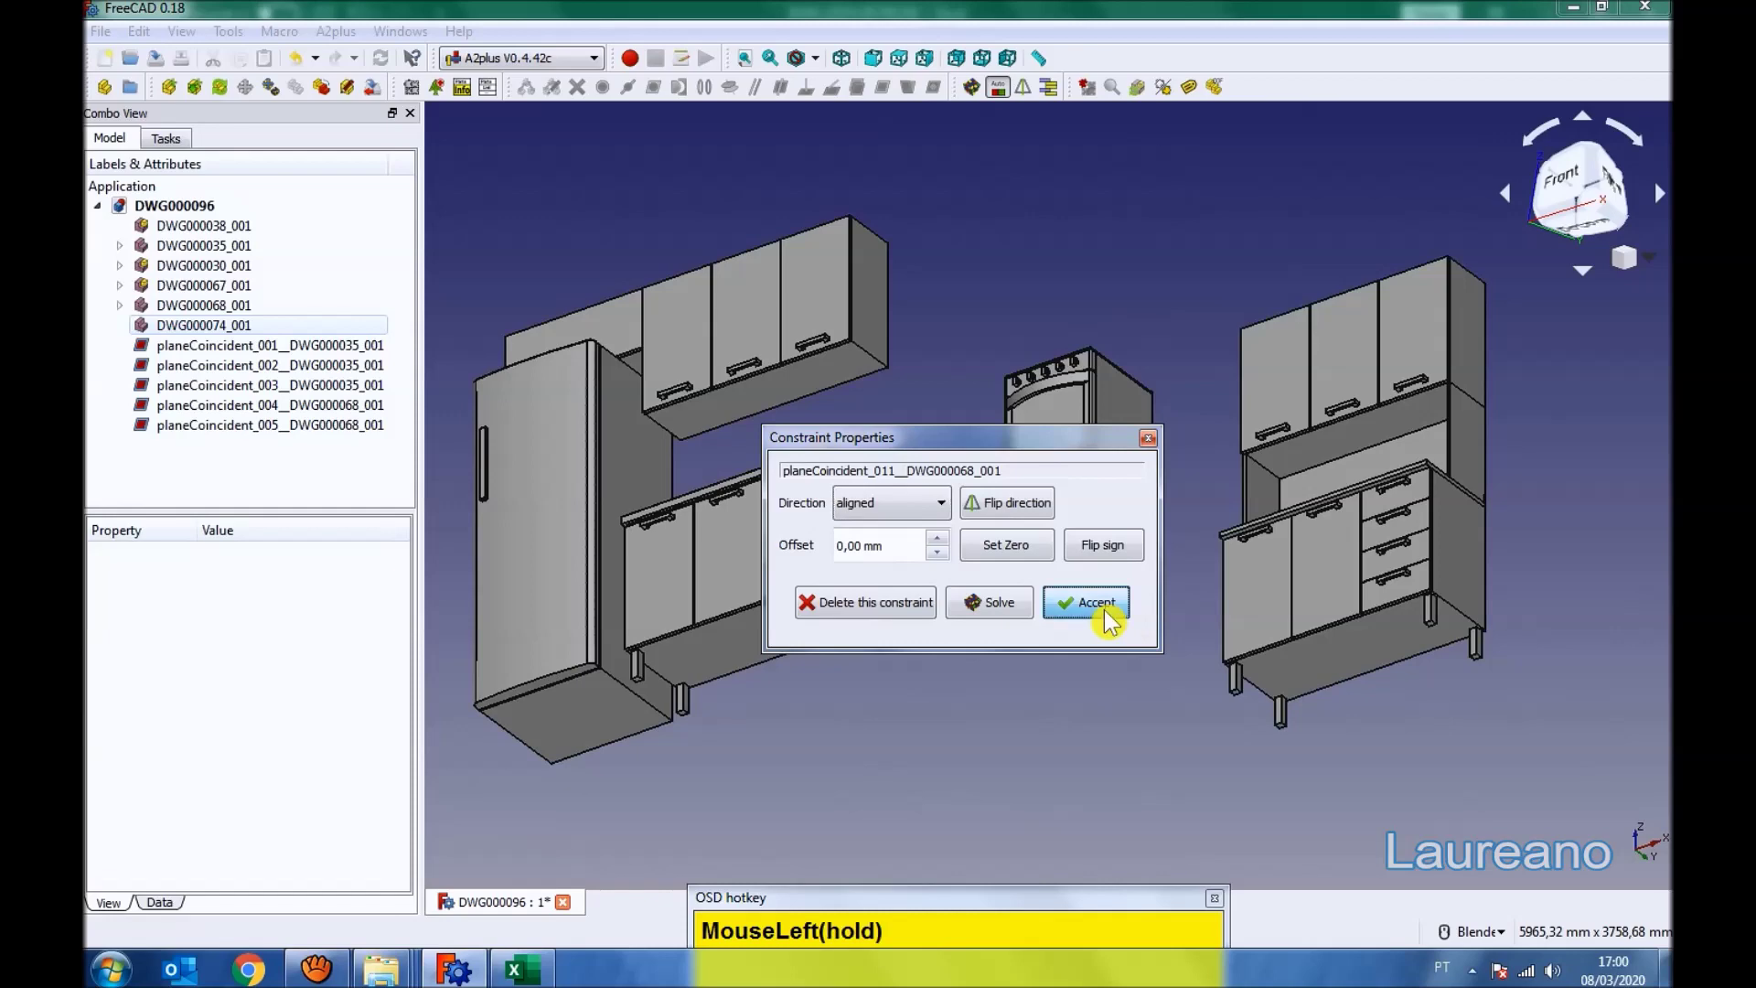
middle_click(1023, 533)
left_click(1345, 658)
middle_click(1341, 674)
- Add a second coincident constraint with a −50 mm offset so the wall units form one row, and check by orbiting
left_click(871, 666)
left_click(890, 99)
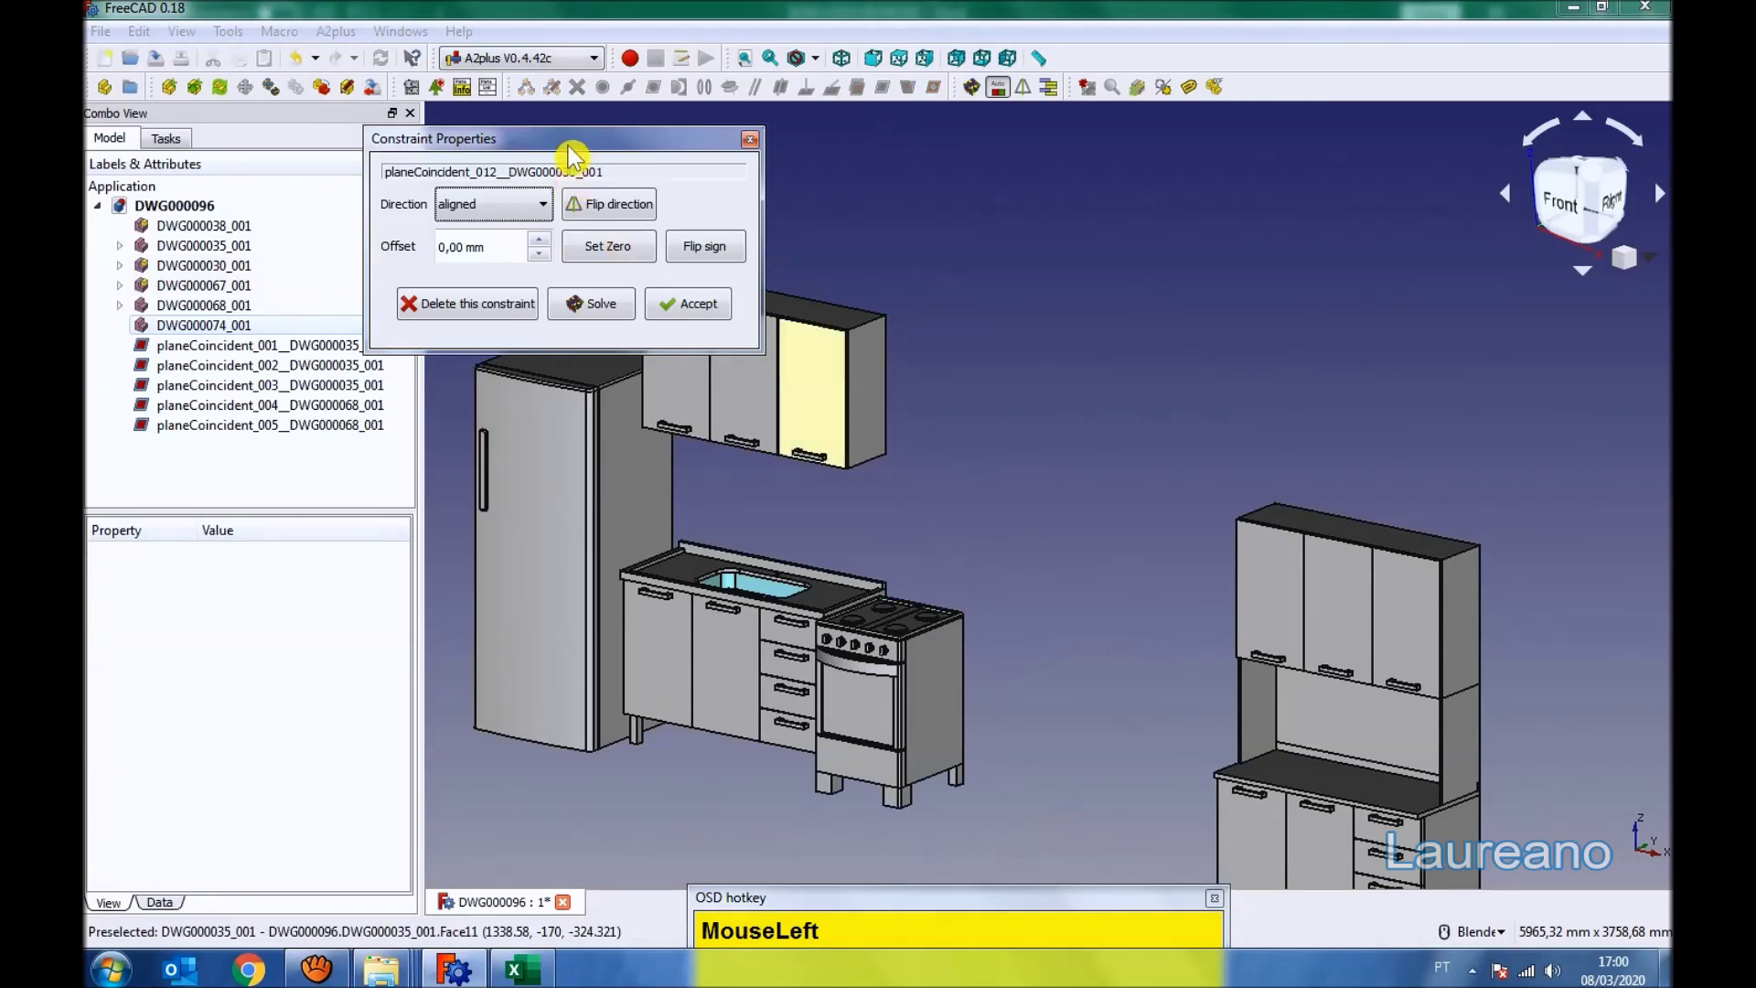
key("KP_5")
left_click(951, 371)
left_click_drag(1011, 593, 949, 428)
left_click(949, 428)
scroll("down", 3)
scroll("up", 3)
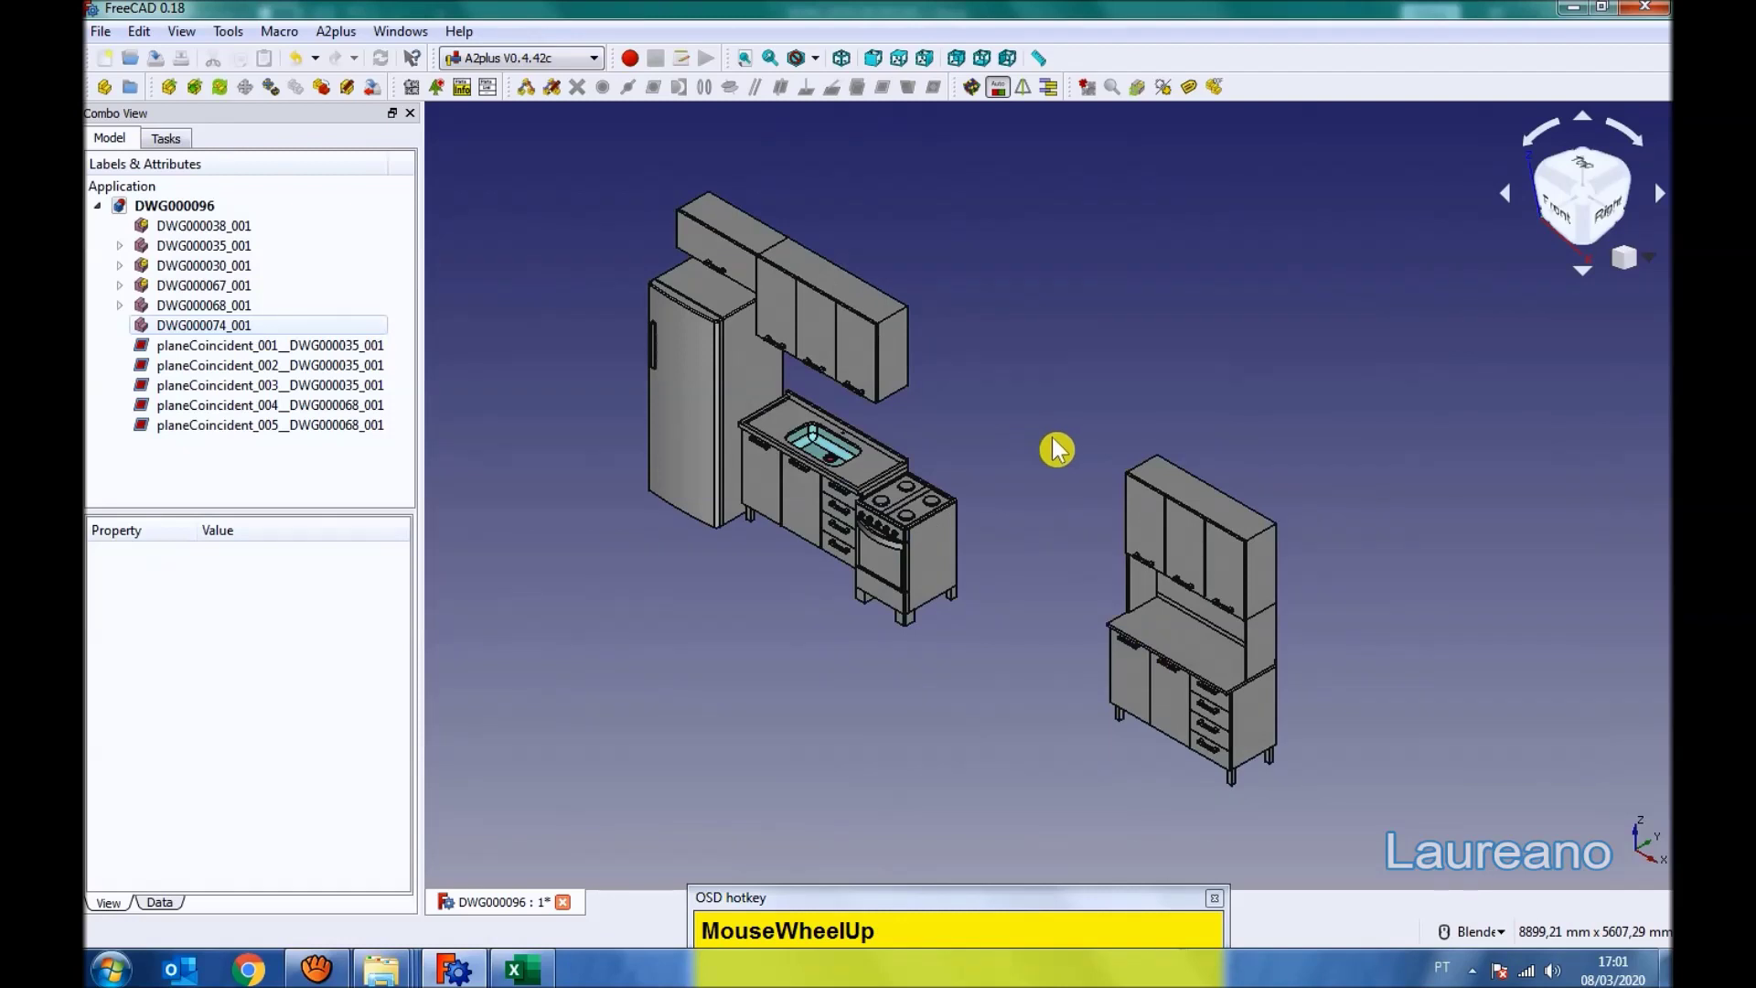
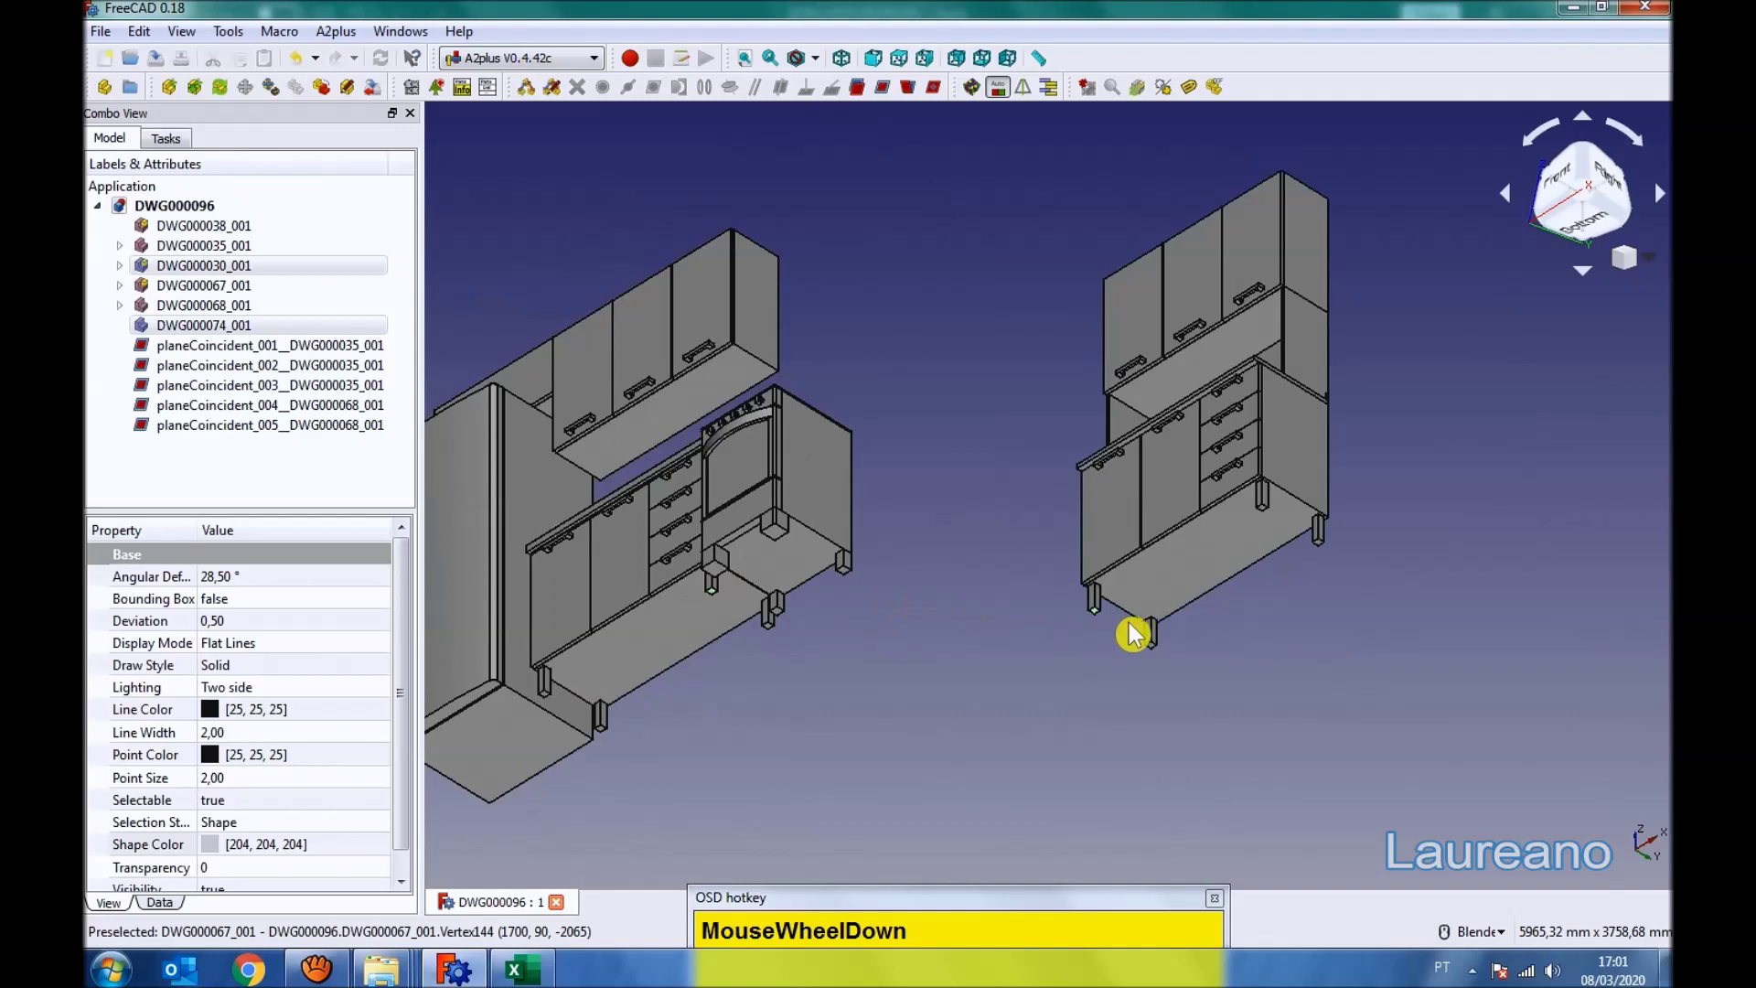
left_click_drag(887, 98, 946, 395)
scroll("down", 3)
middle_click(1015, 451)
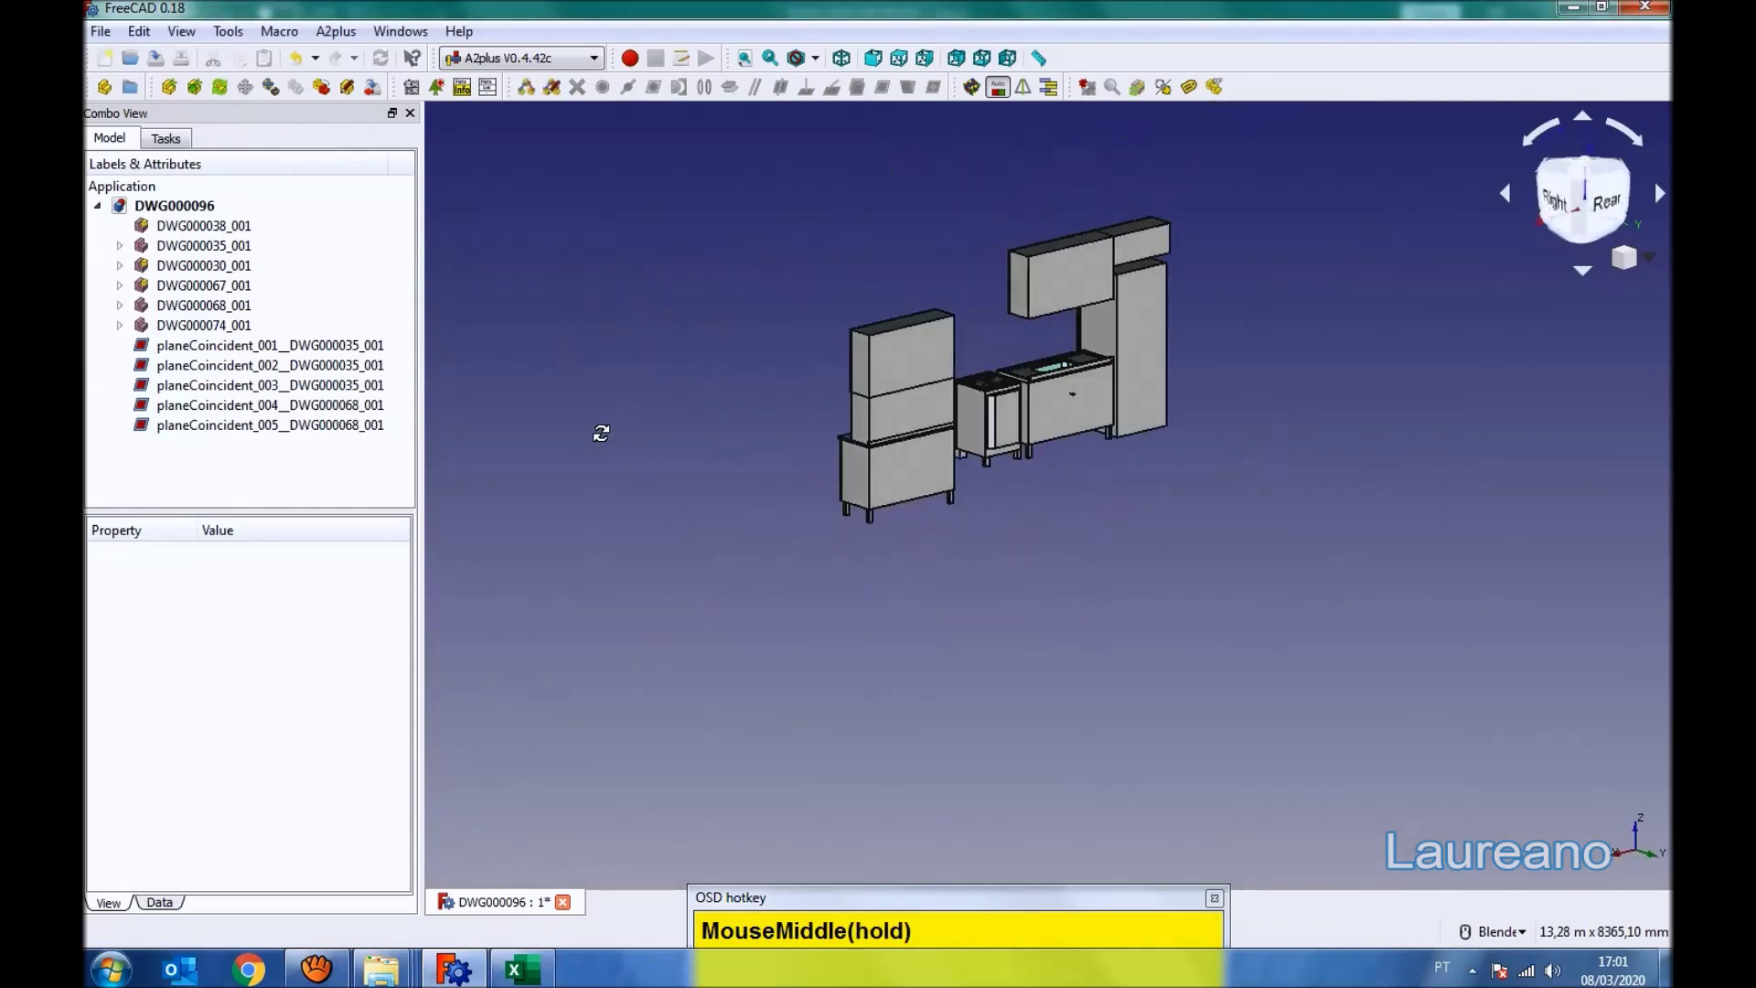
scroll("up", 3)
- Make the hutch cabinet's back face coincident with the sink unit's back and accept
left_click(913, 508)
left_click(1160, 414)
left_click(1123, 408)
left_click(890, 104)
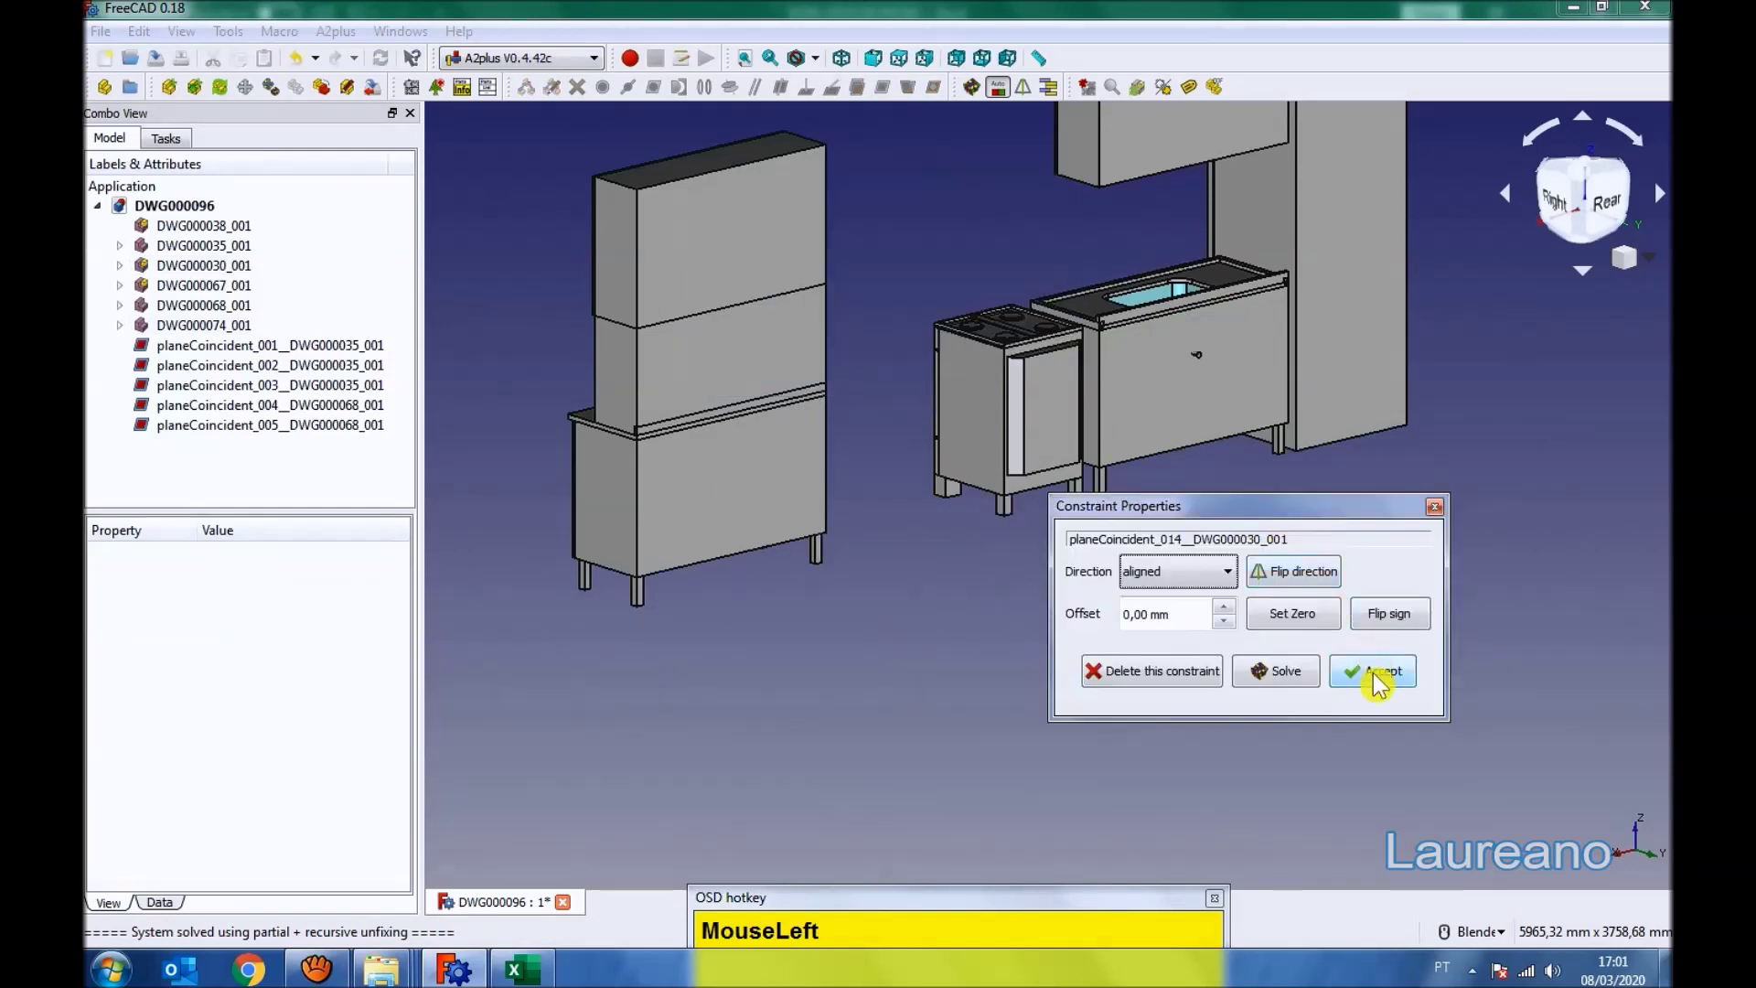
middle_click(865, 529)
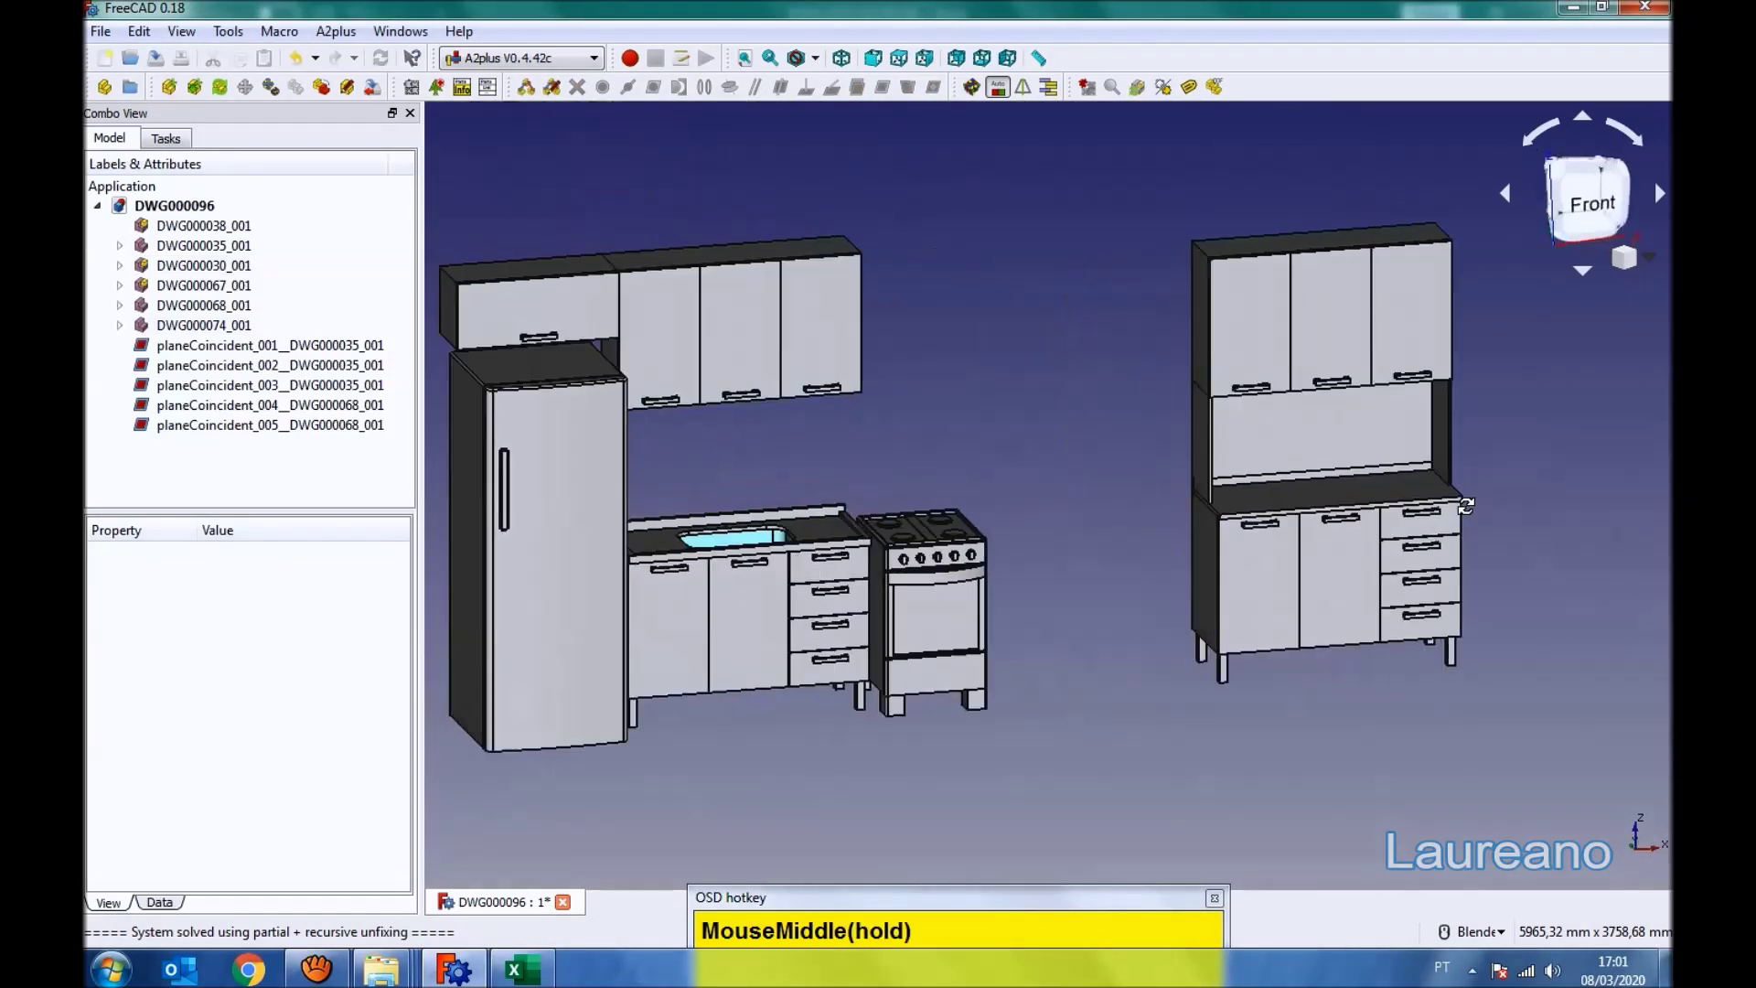
scroll("down", 3)
middle_click(1102, 576)
scroll("up", 3)
- Constrain the hutch's side face to the stove side with a 50 mm gap, completing the cabinet run
left_click(1225, 541)
middle_click(1131, 586)
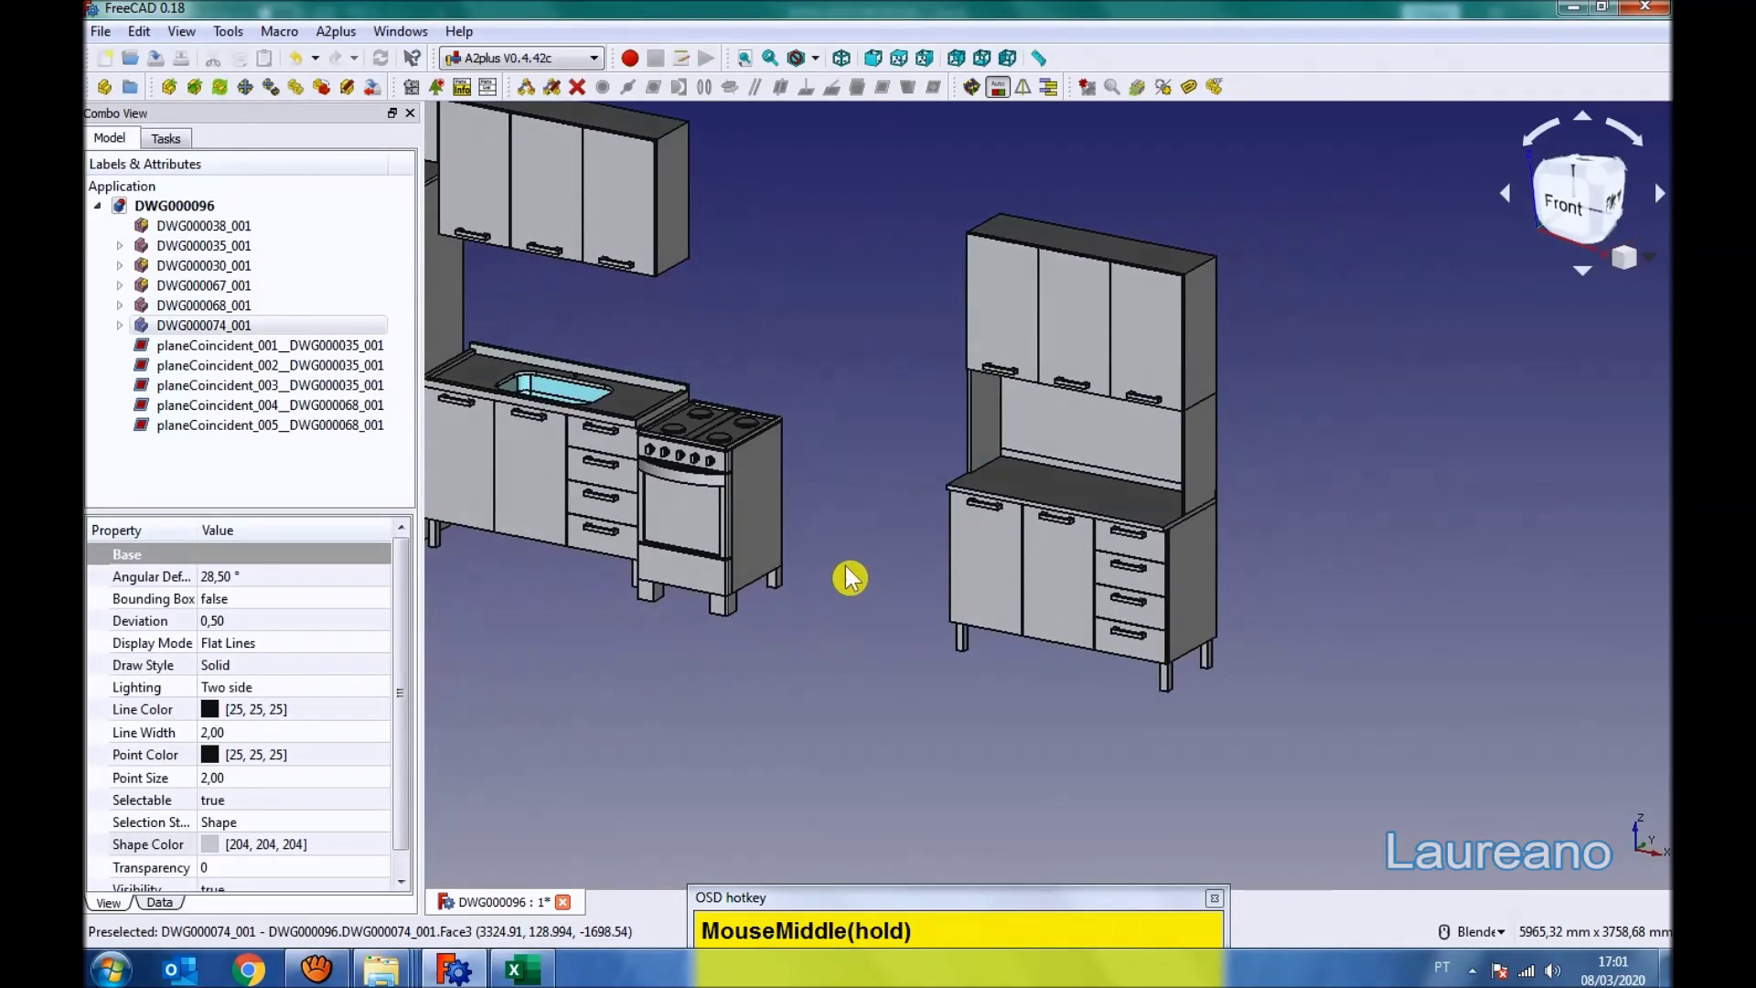
left_click(772, 521)
left_click(892, 102)
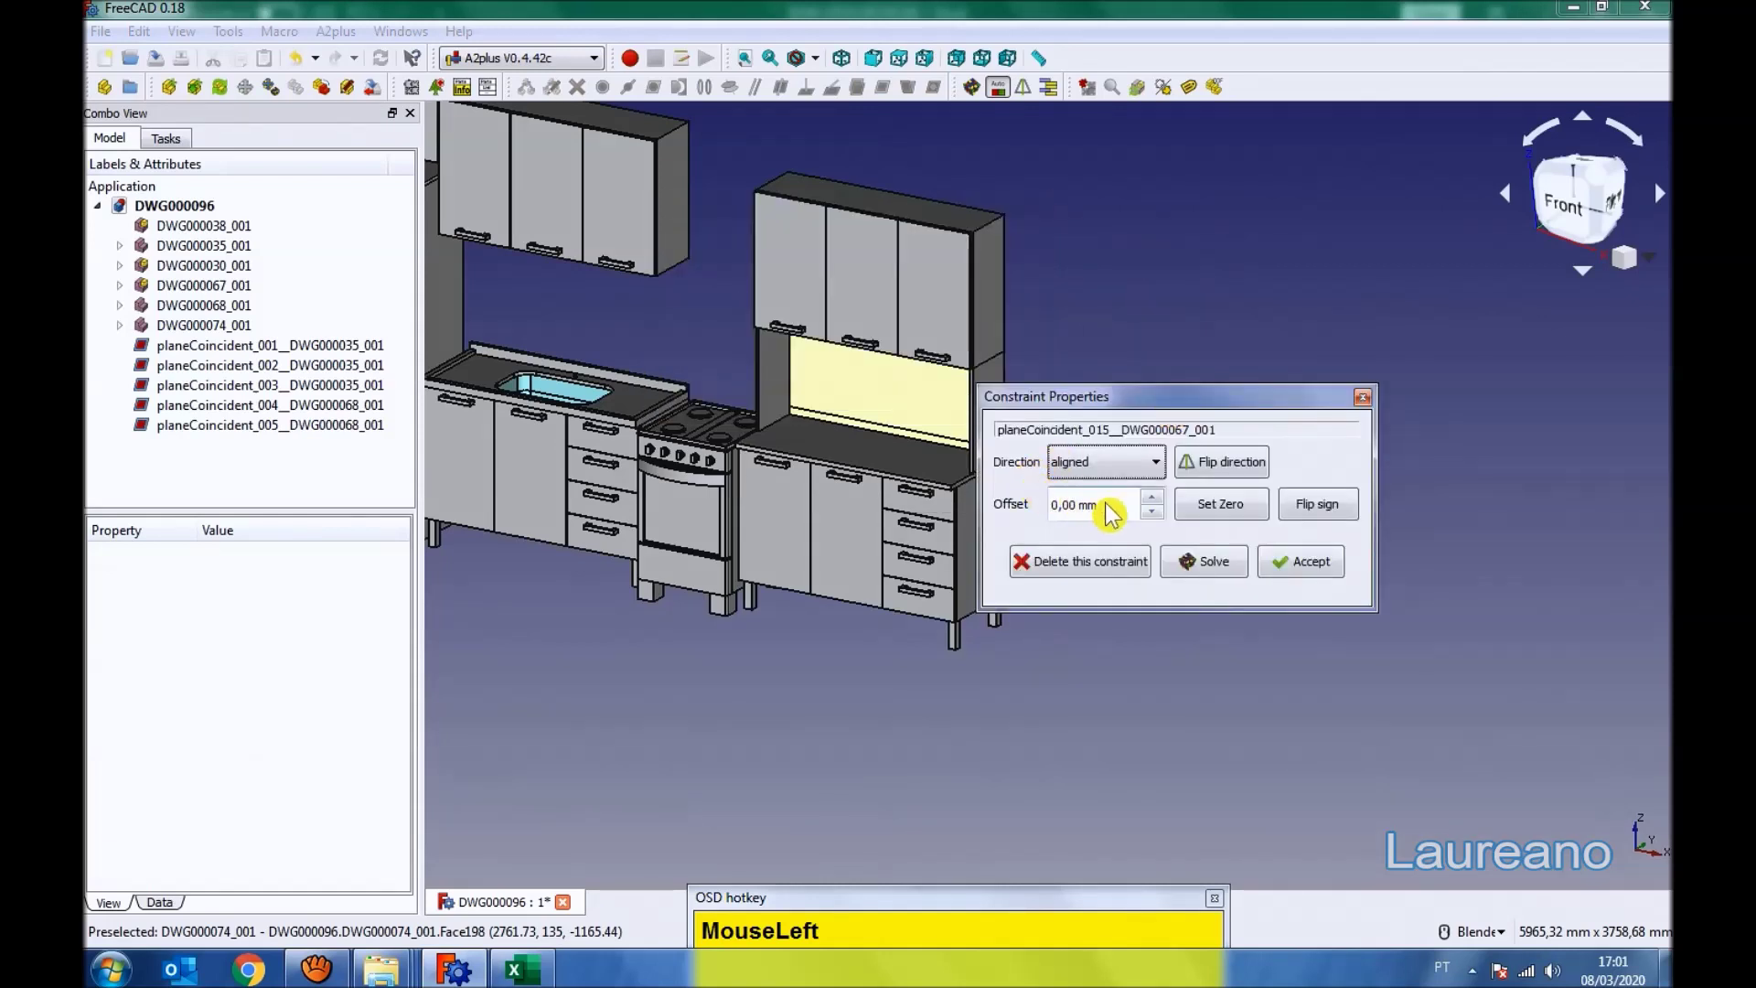
key("KP_5")
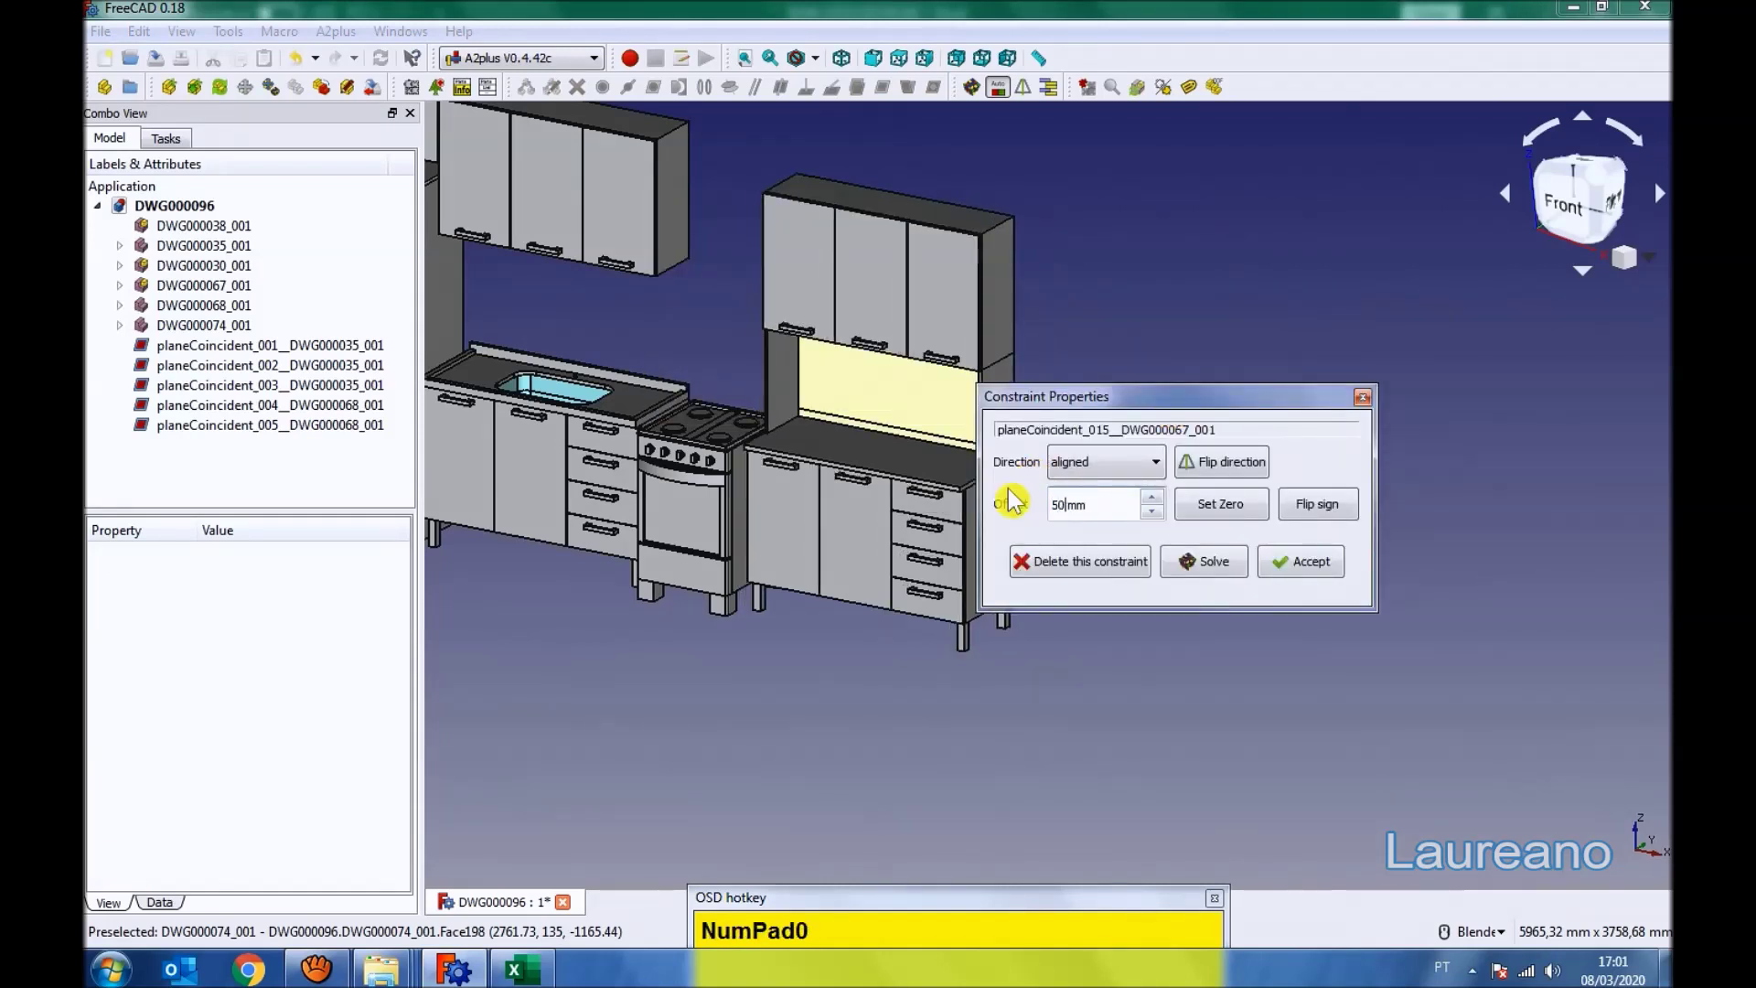
key("KP_0")
left_click(1328, 573)
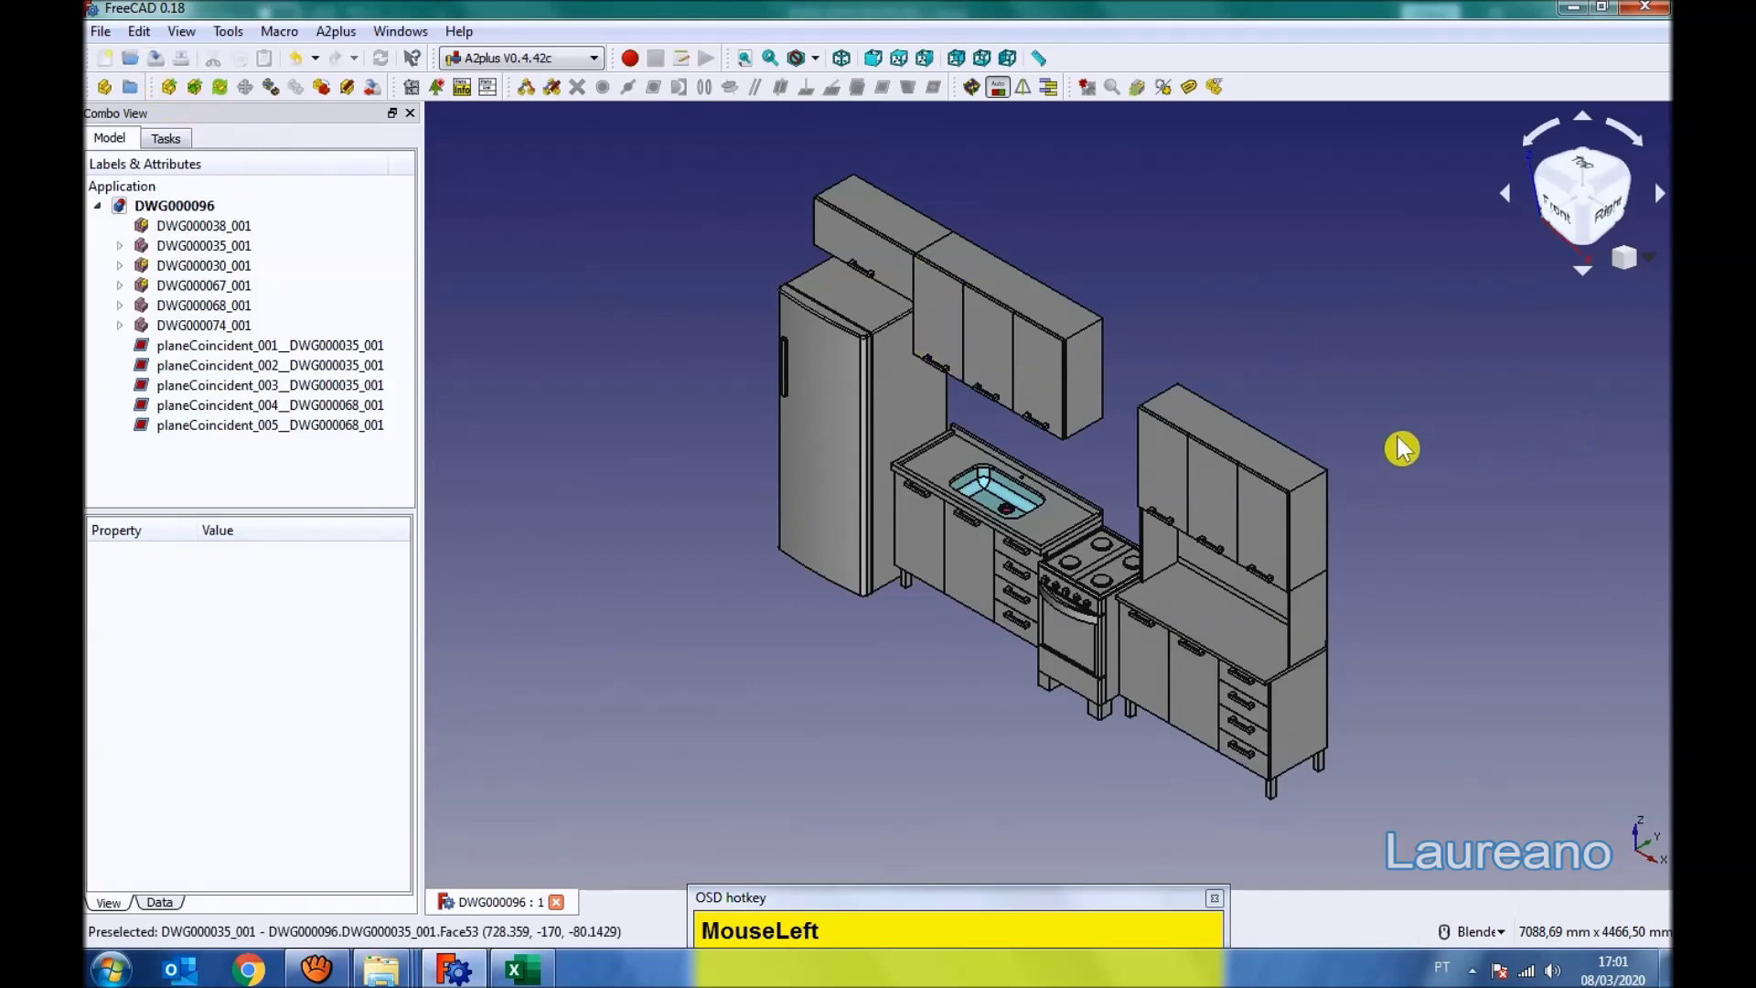
left_click_drag(1344, 698, 237, 44)
left_click(204, 43)
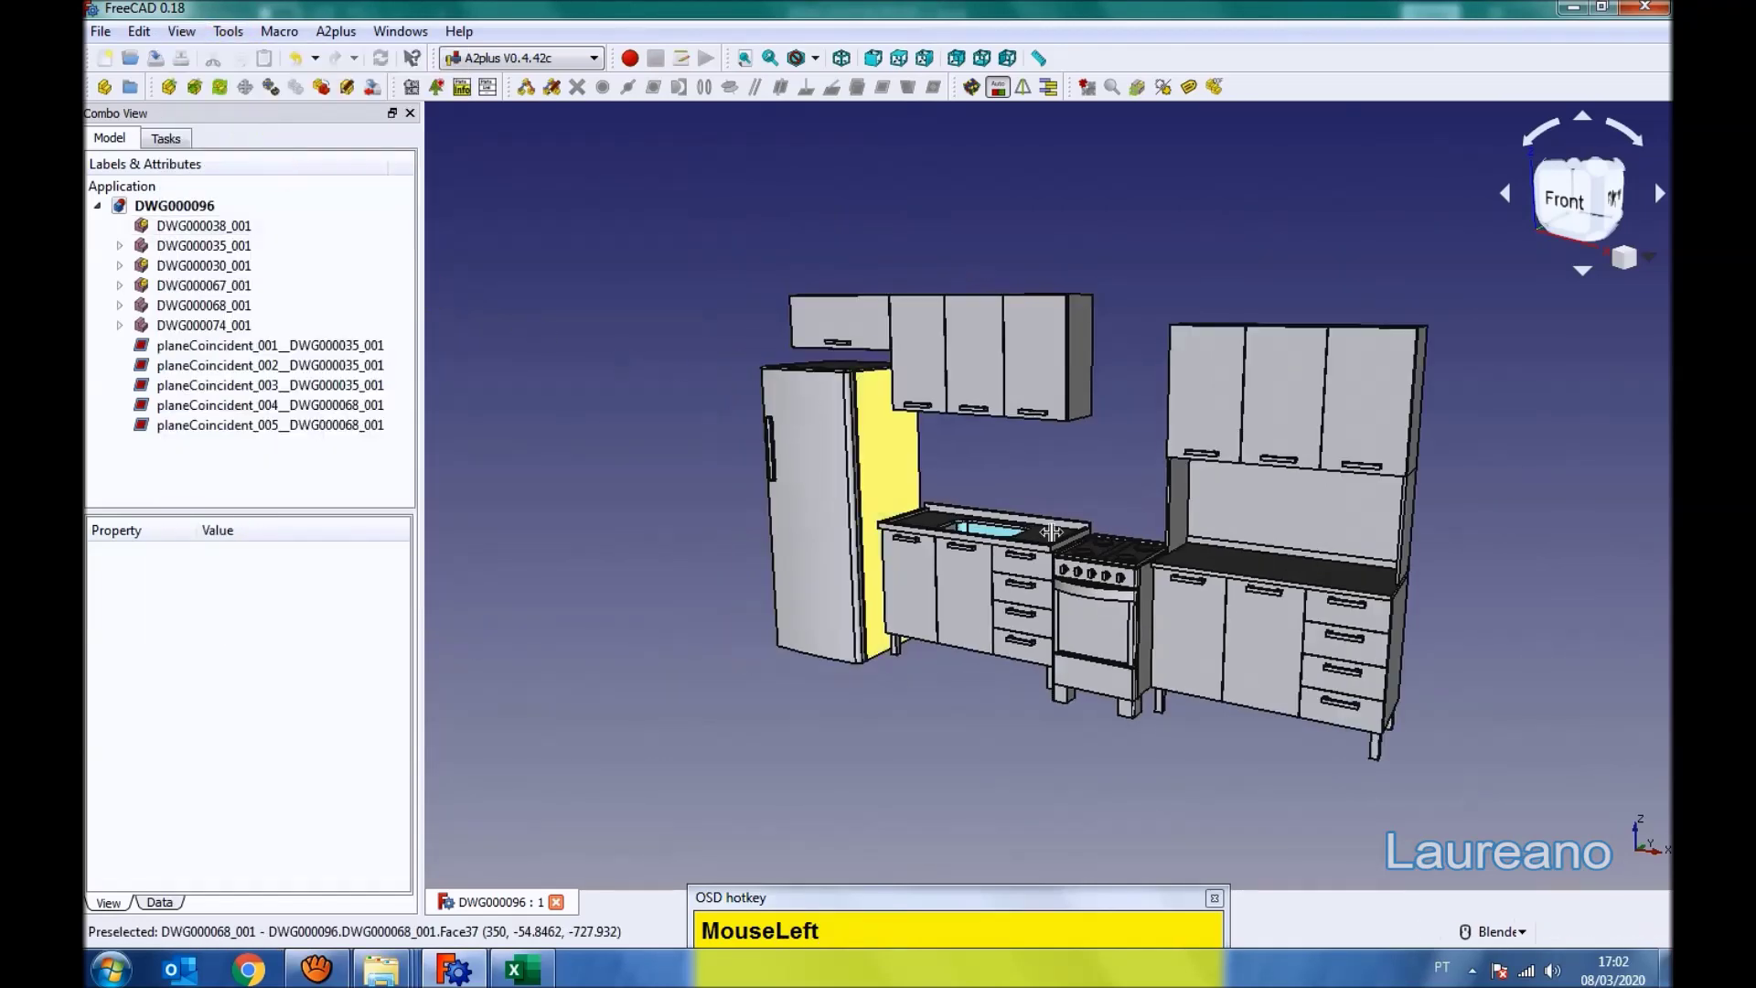
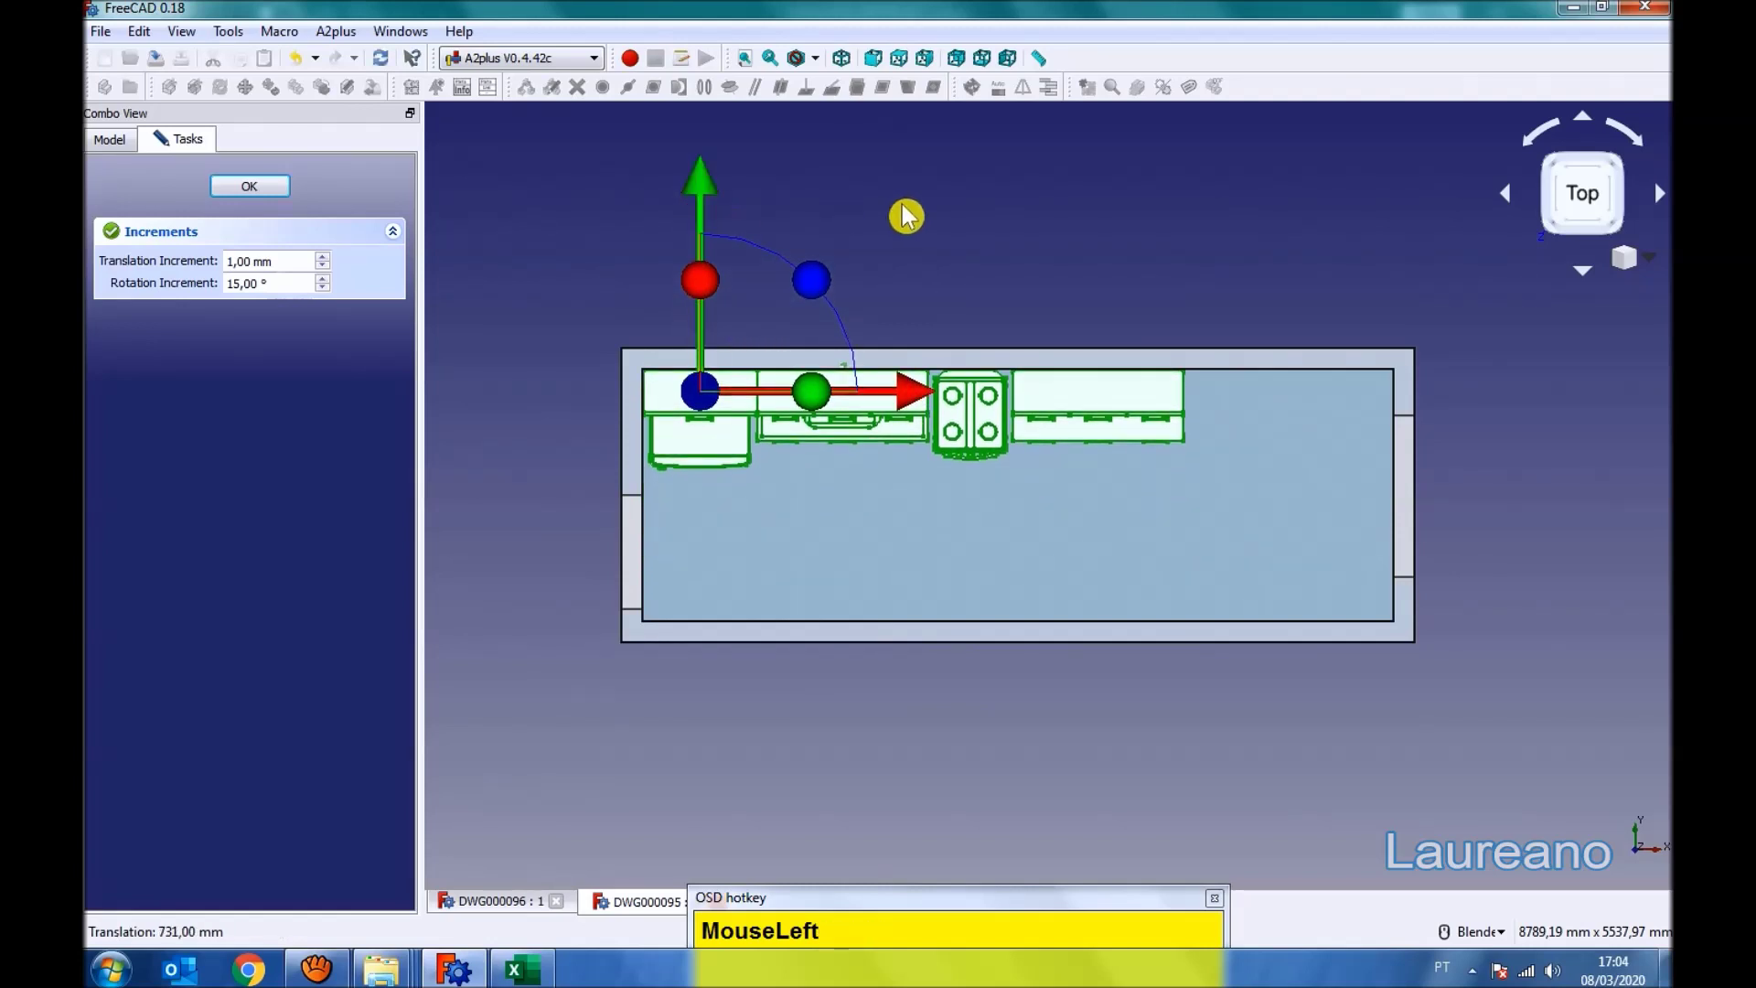
- Slide the imported DWG000096 kitchen assembly along the room's back wall with the Move handles
scroll("up", 3)
scroll("down", 3)
scroll("up", 3)
left_click_drag(914, 454, 1084, 637)
scroll("down", 3)
- From the Front view, drop the kitchen assembly 10 mm onto the room floor
left_click(258, 192)
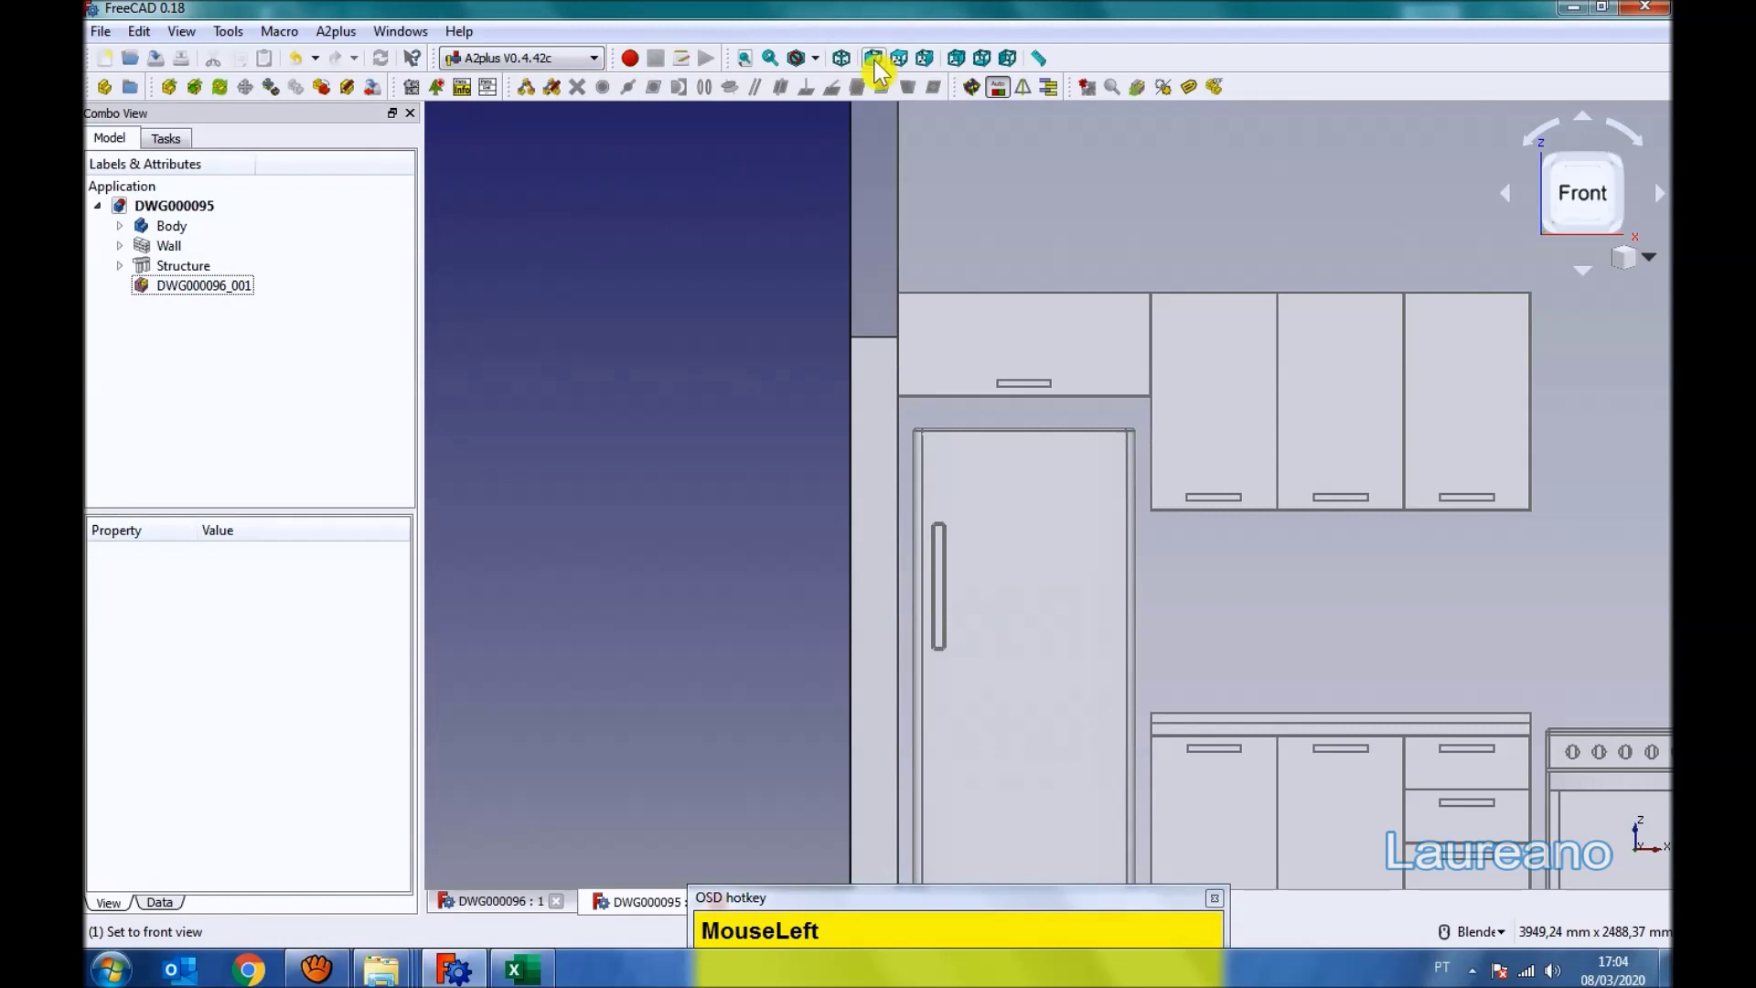
scroll("down", 3)
left_click(200, 298)
scroll("up", 3)
scroll("down", 3)
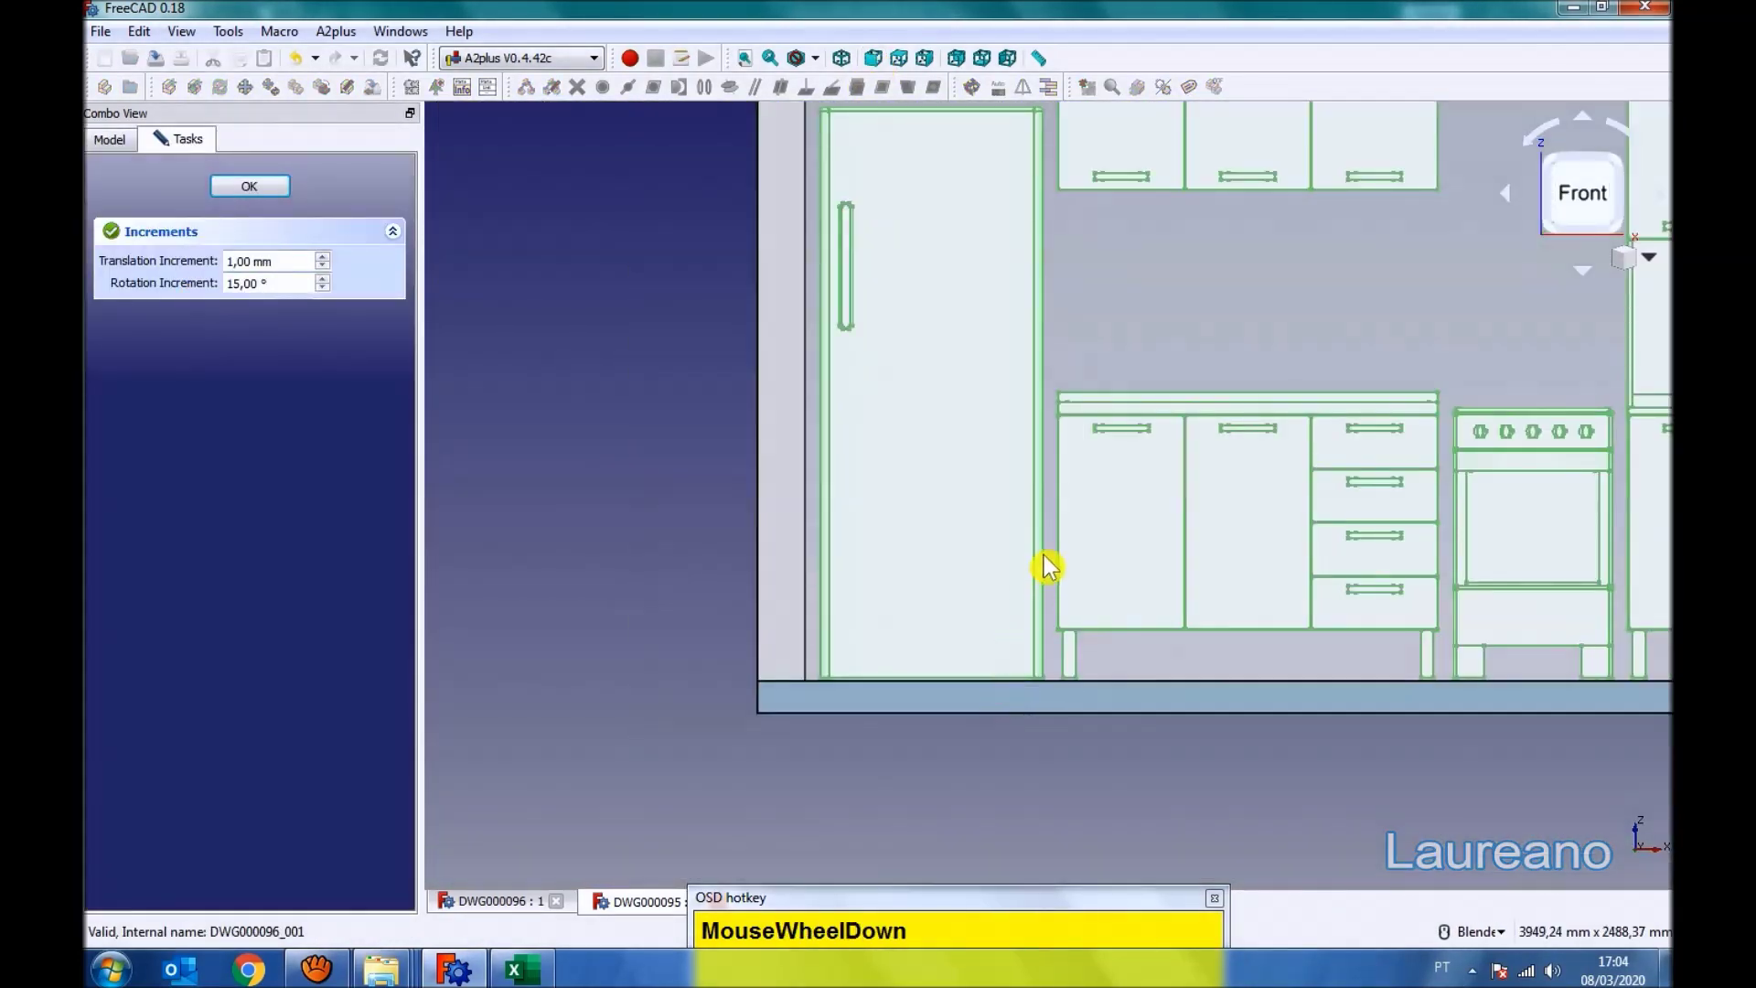
scroll("up", 3)
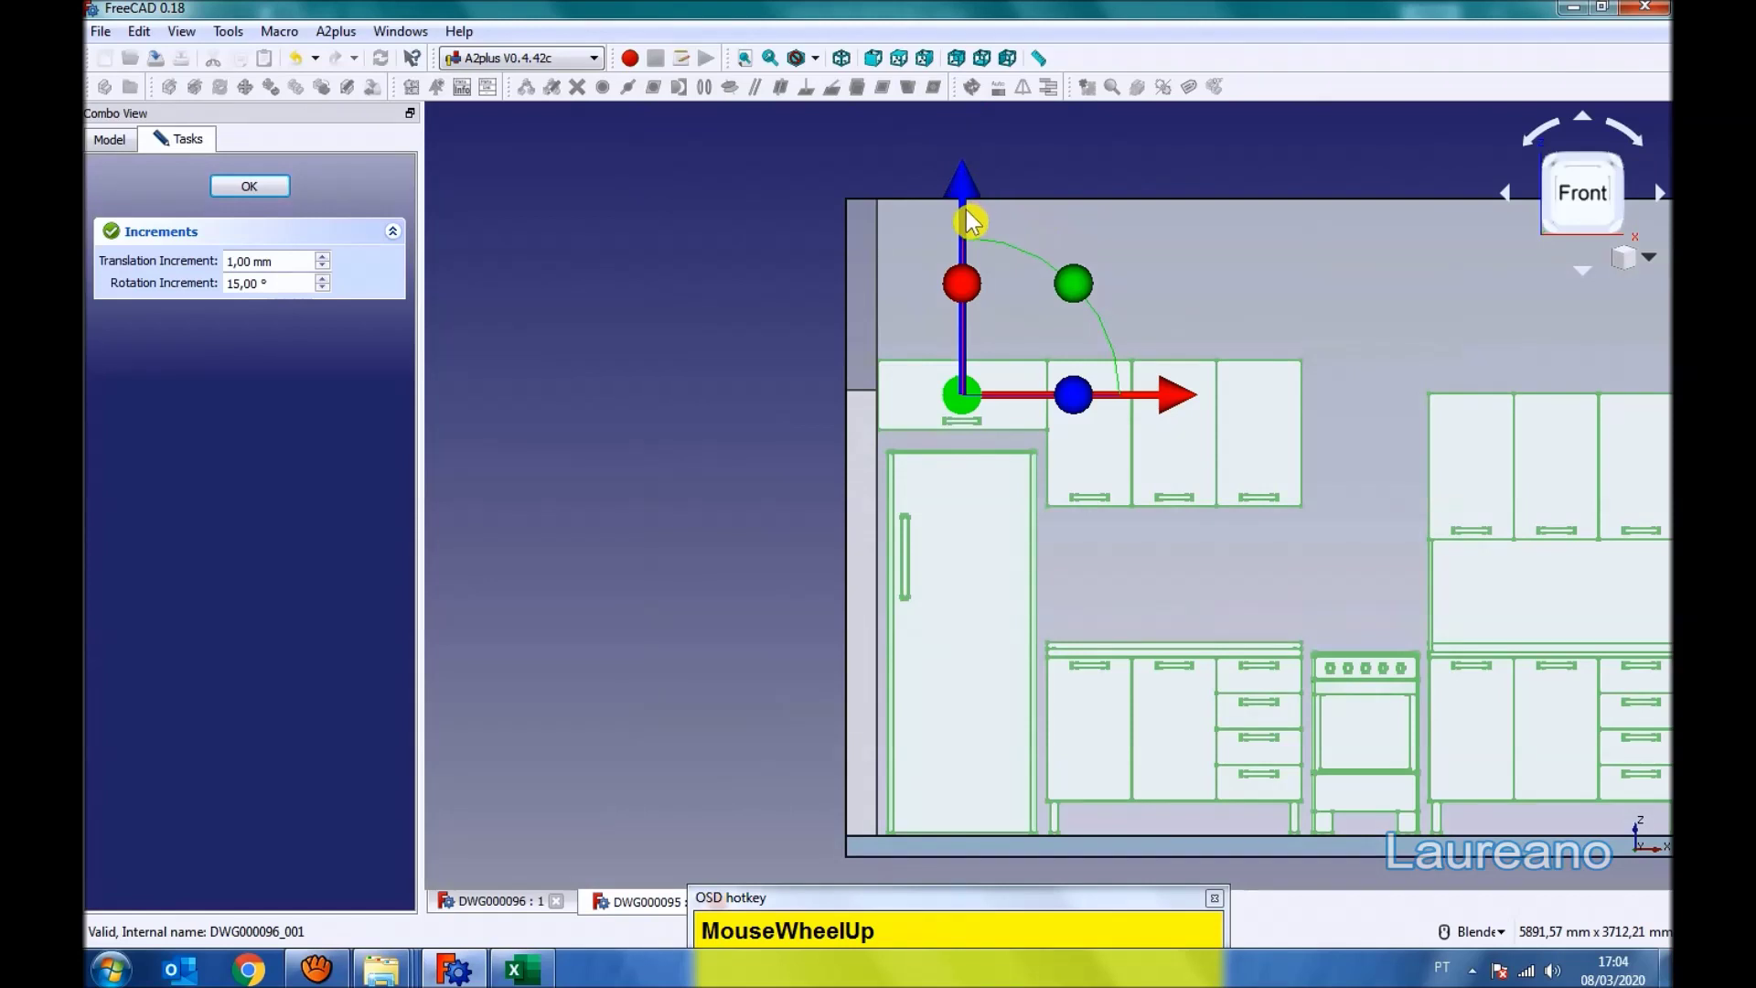
left_click_drag(972, 202, 275, 210)
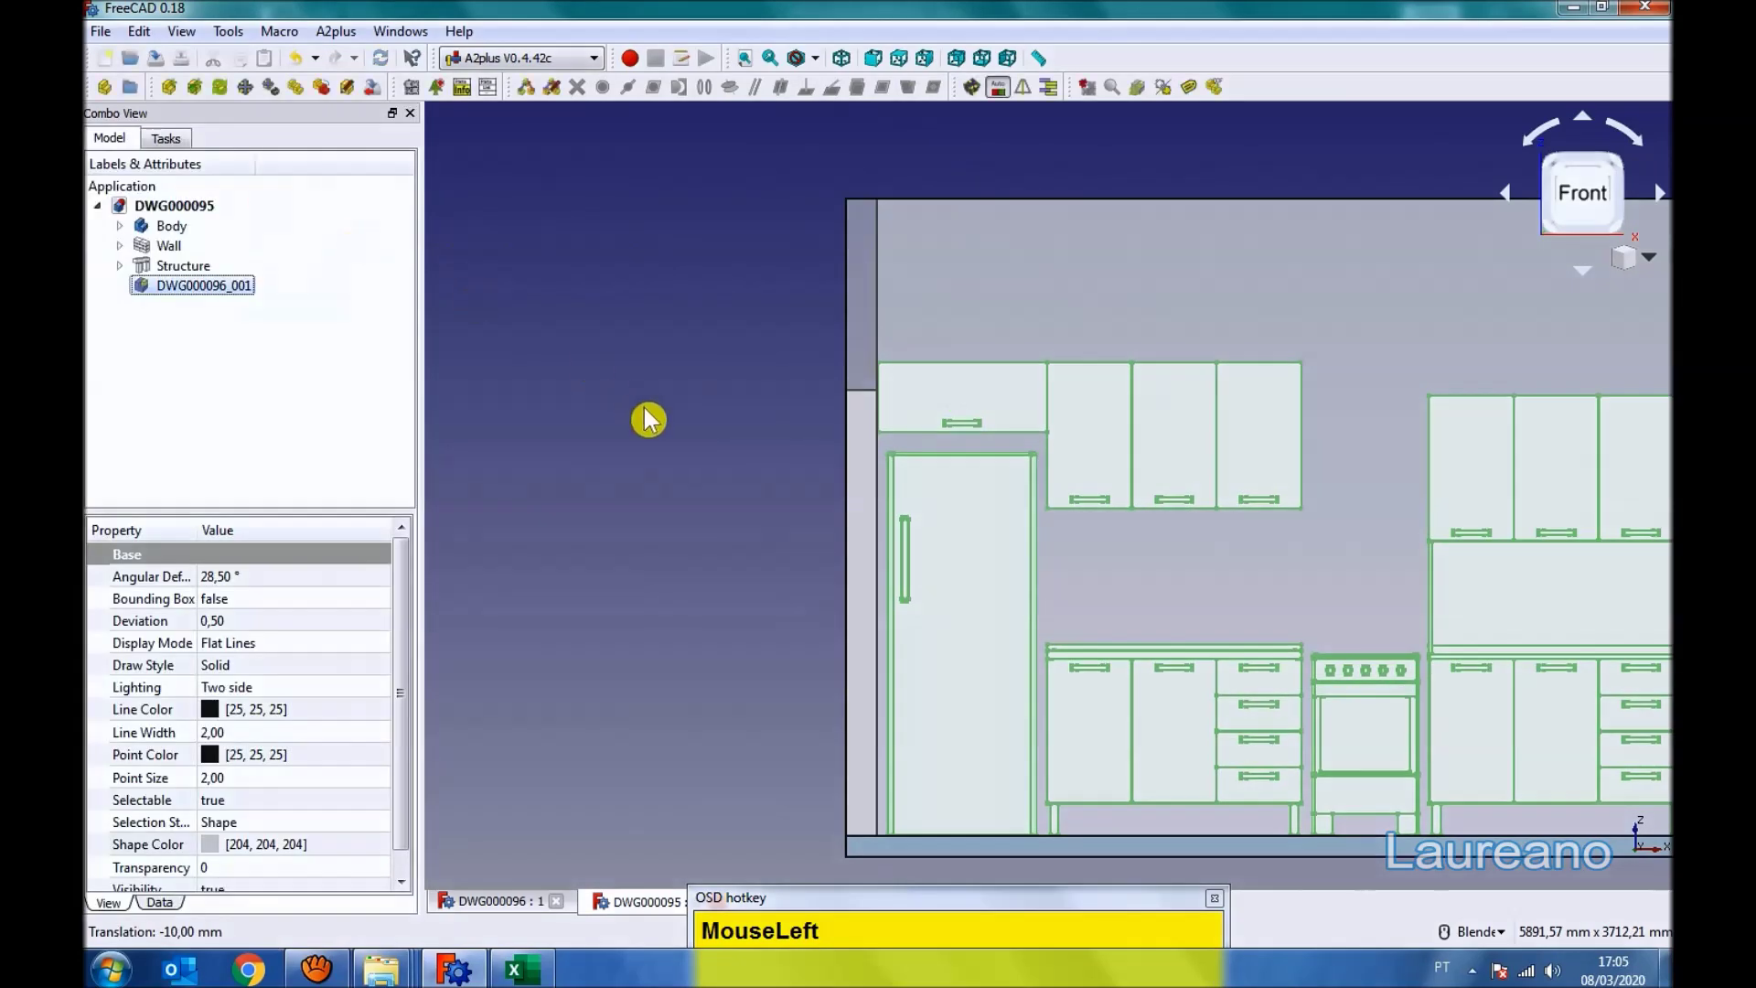
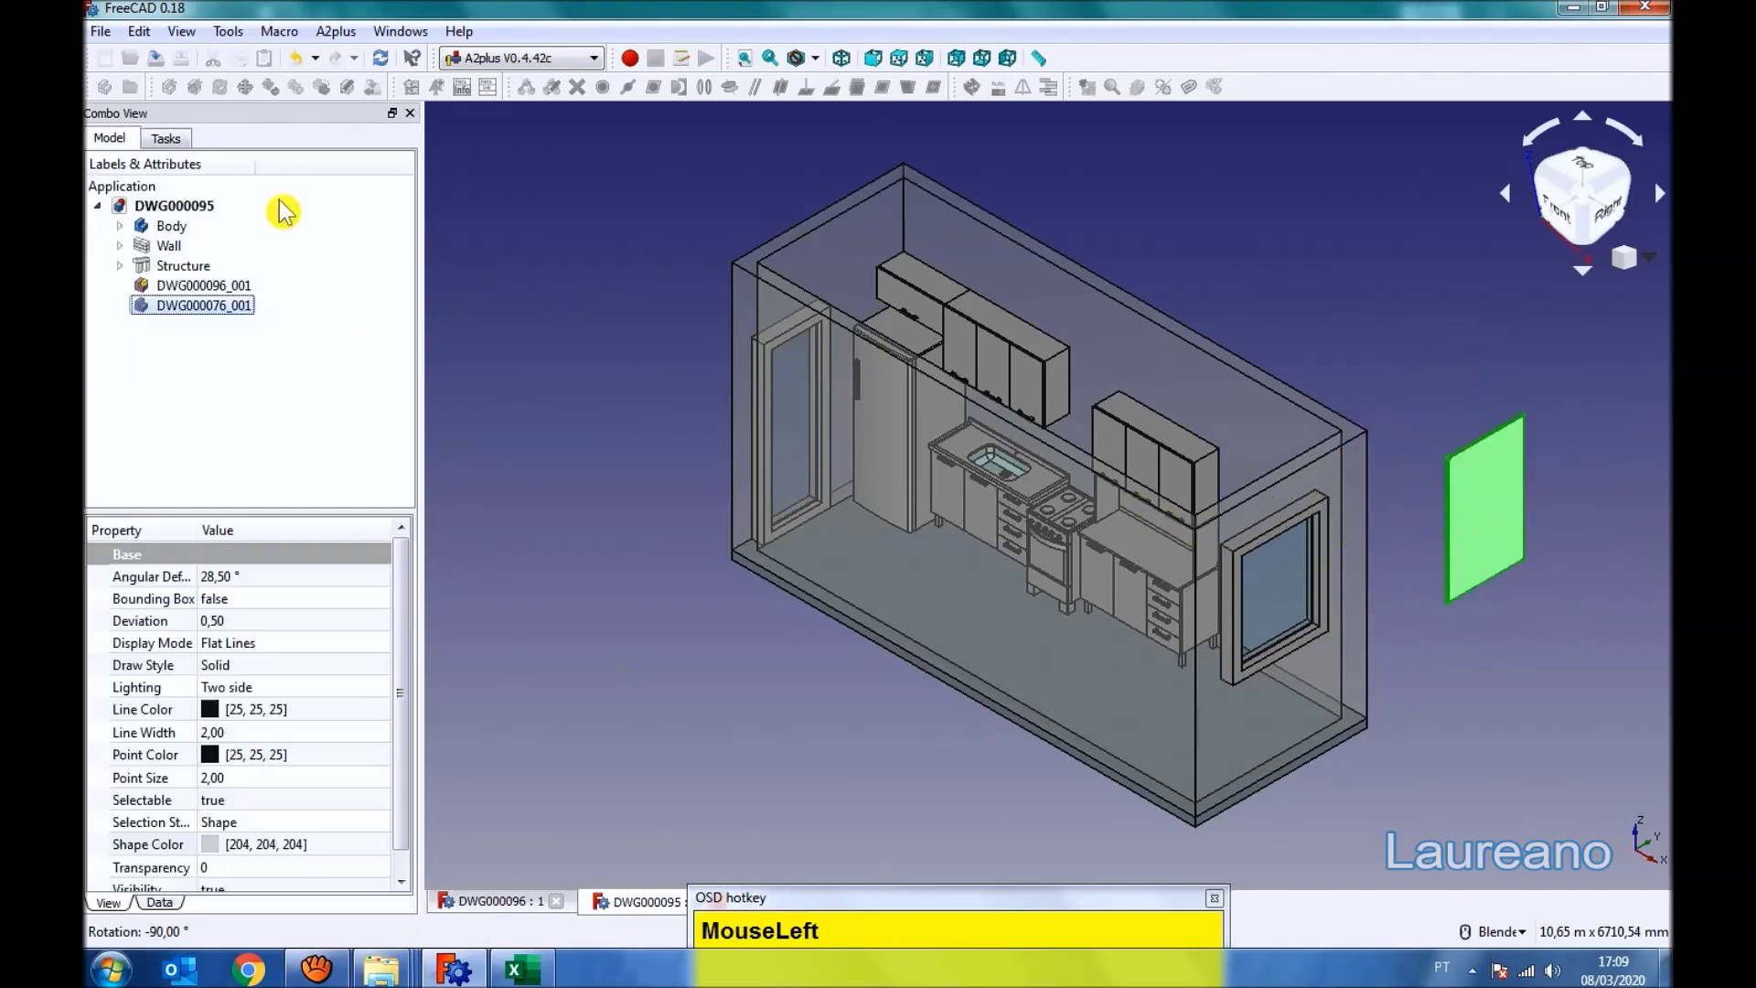
- Hide the floor Structure object and switch to the Arch workbench
middle_click(1350, 439)
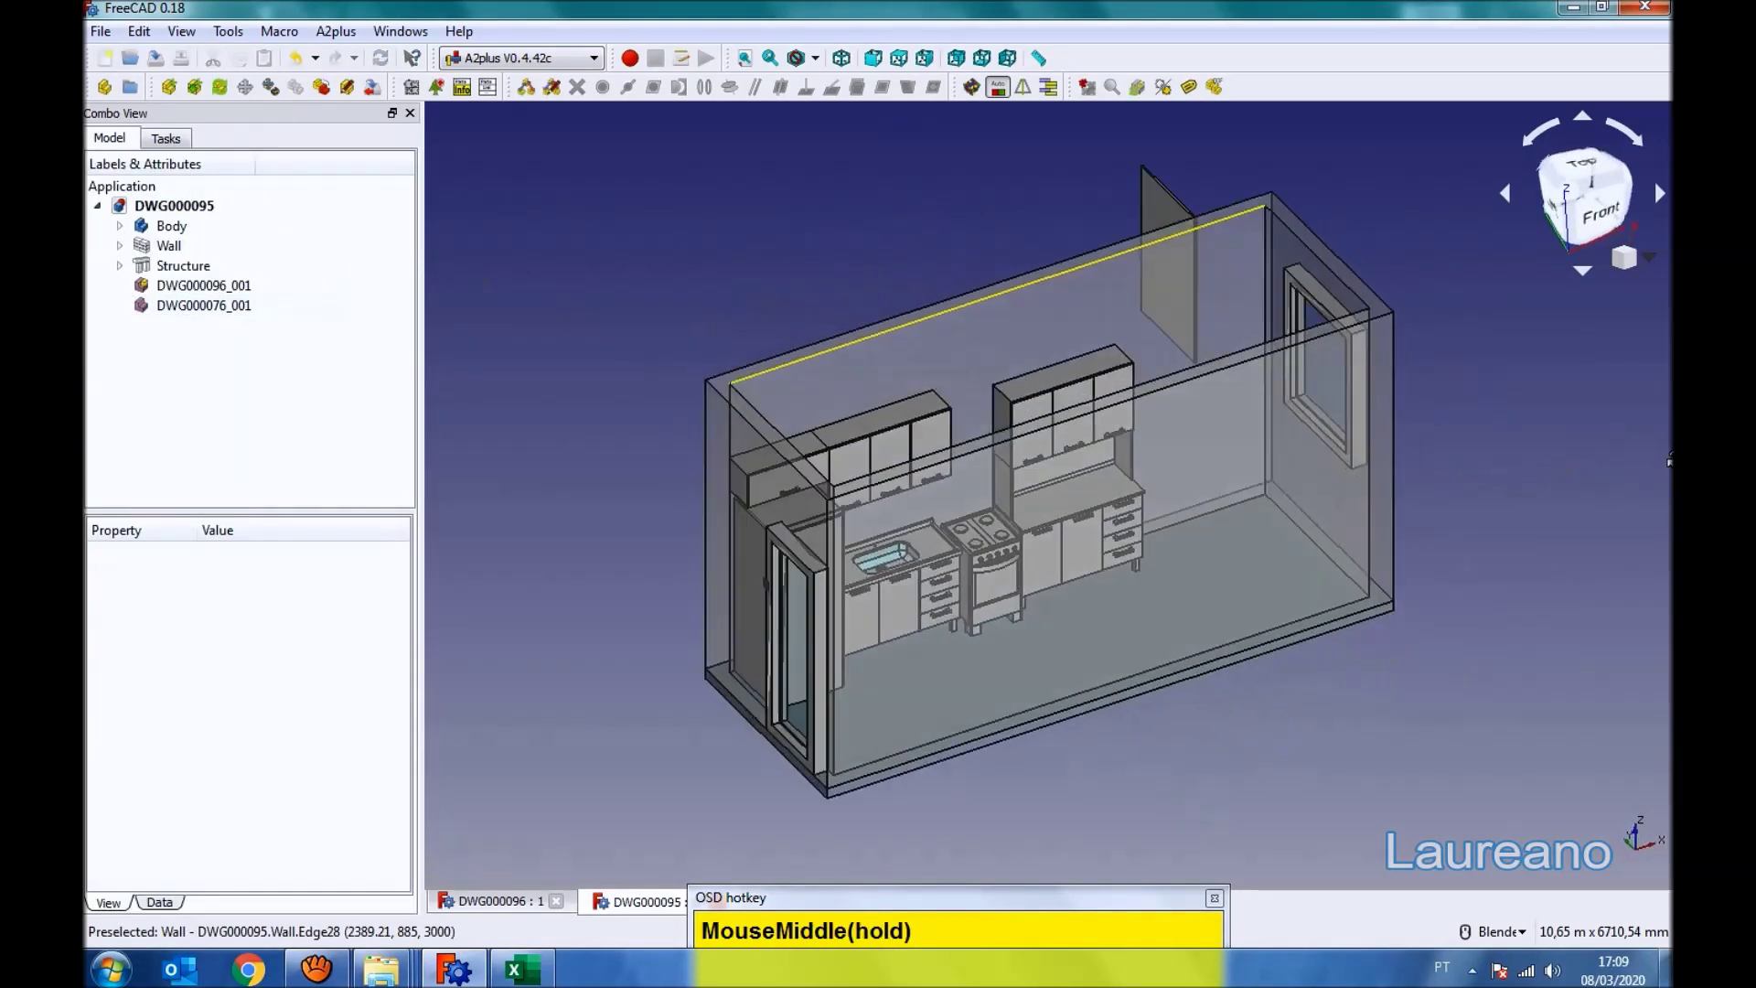
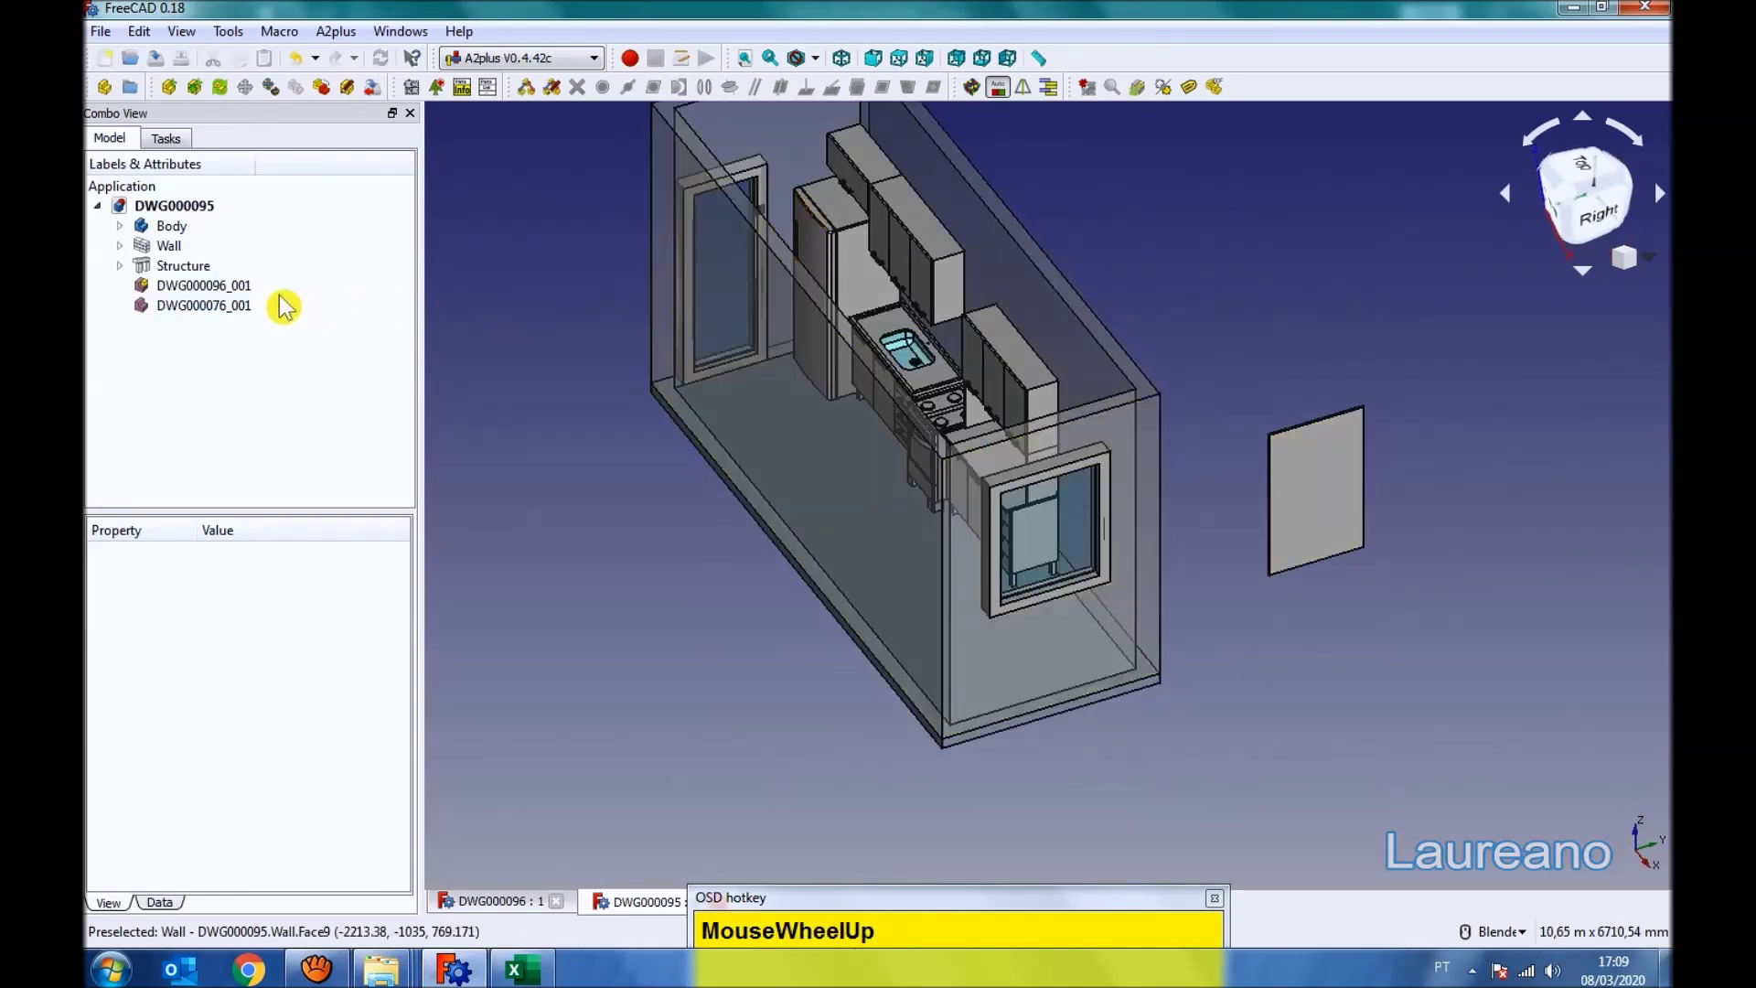
left_click(170, 282)
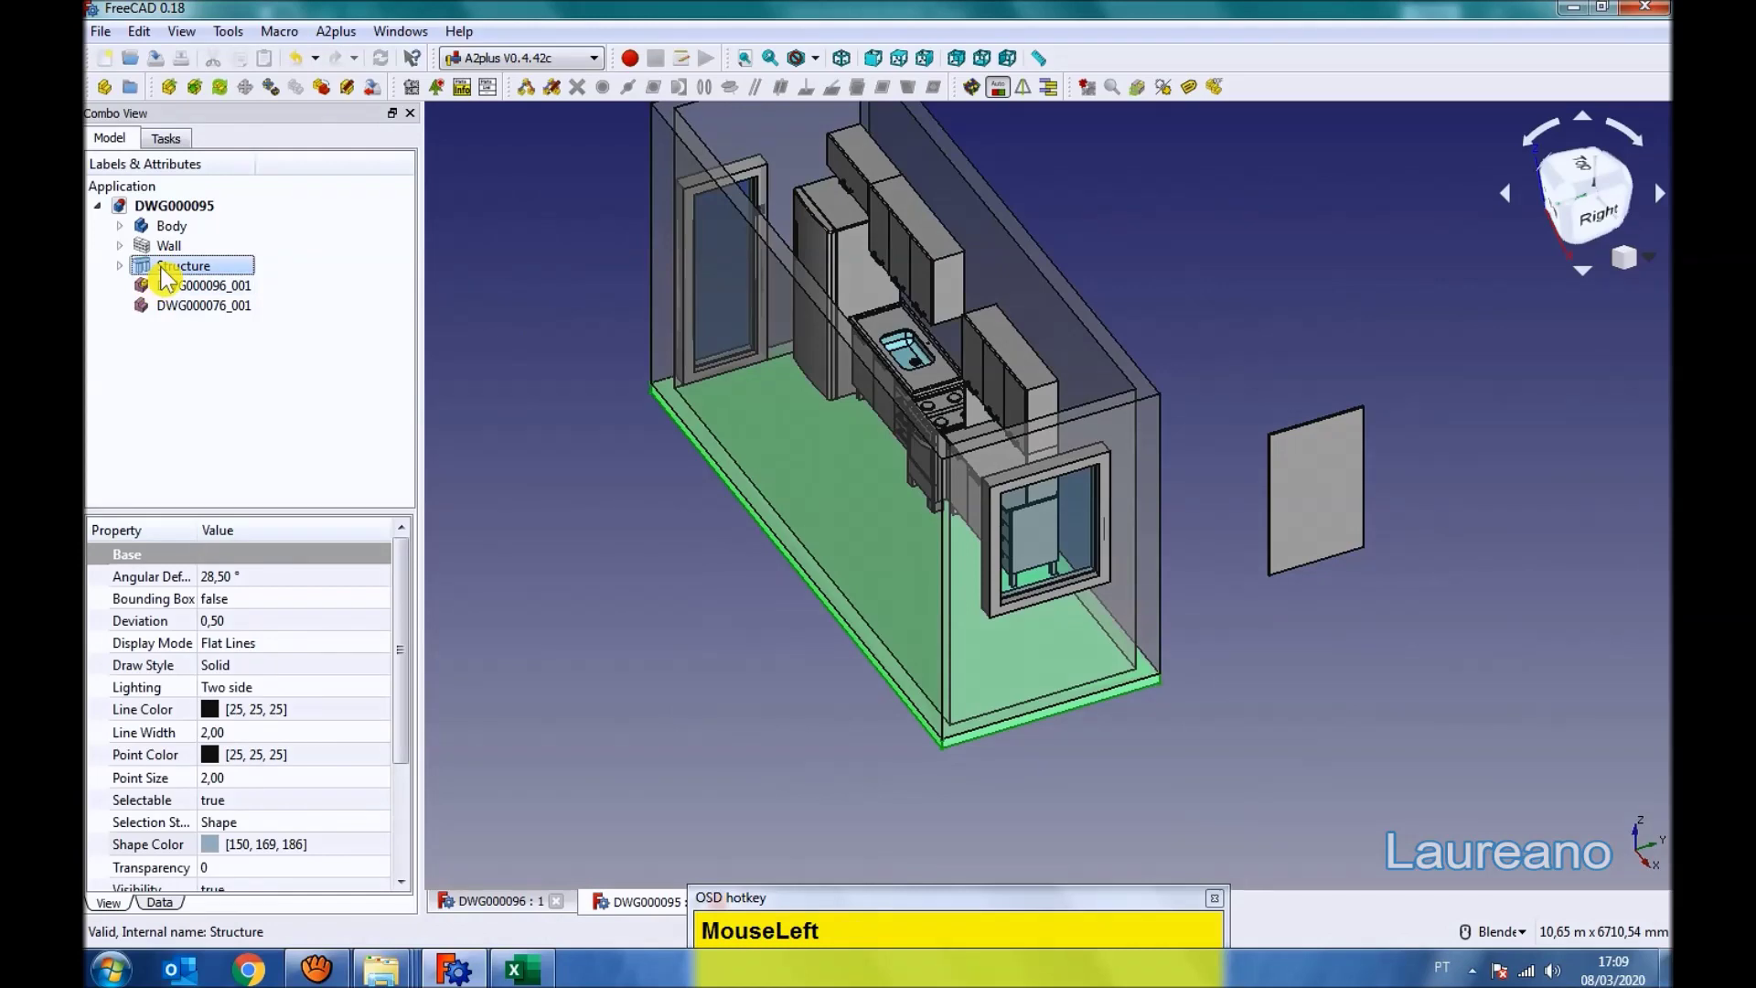
key("space")
left_click(1234, 282)
middle_click(1246, 340)
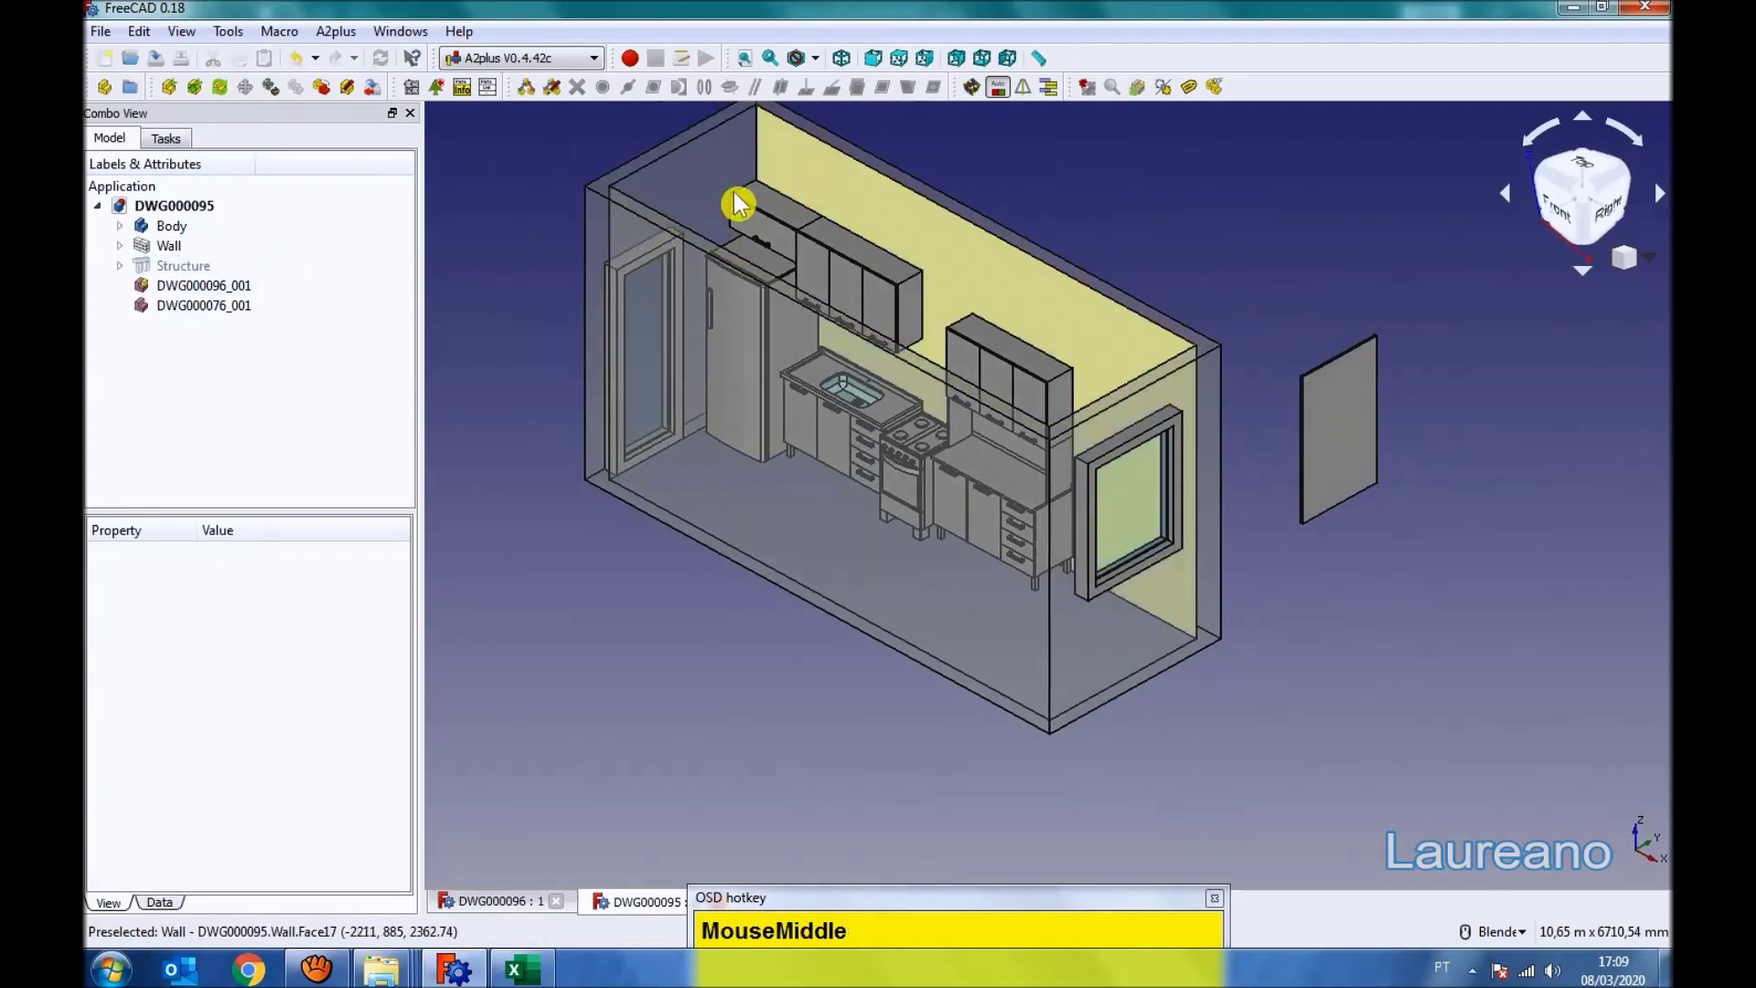
left_click(603, 74)
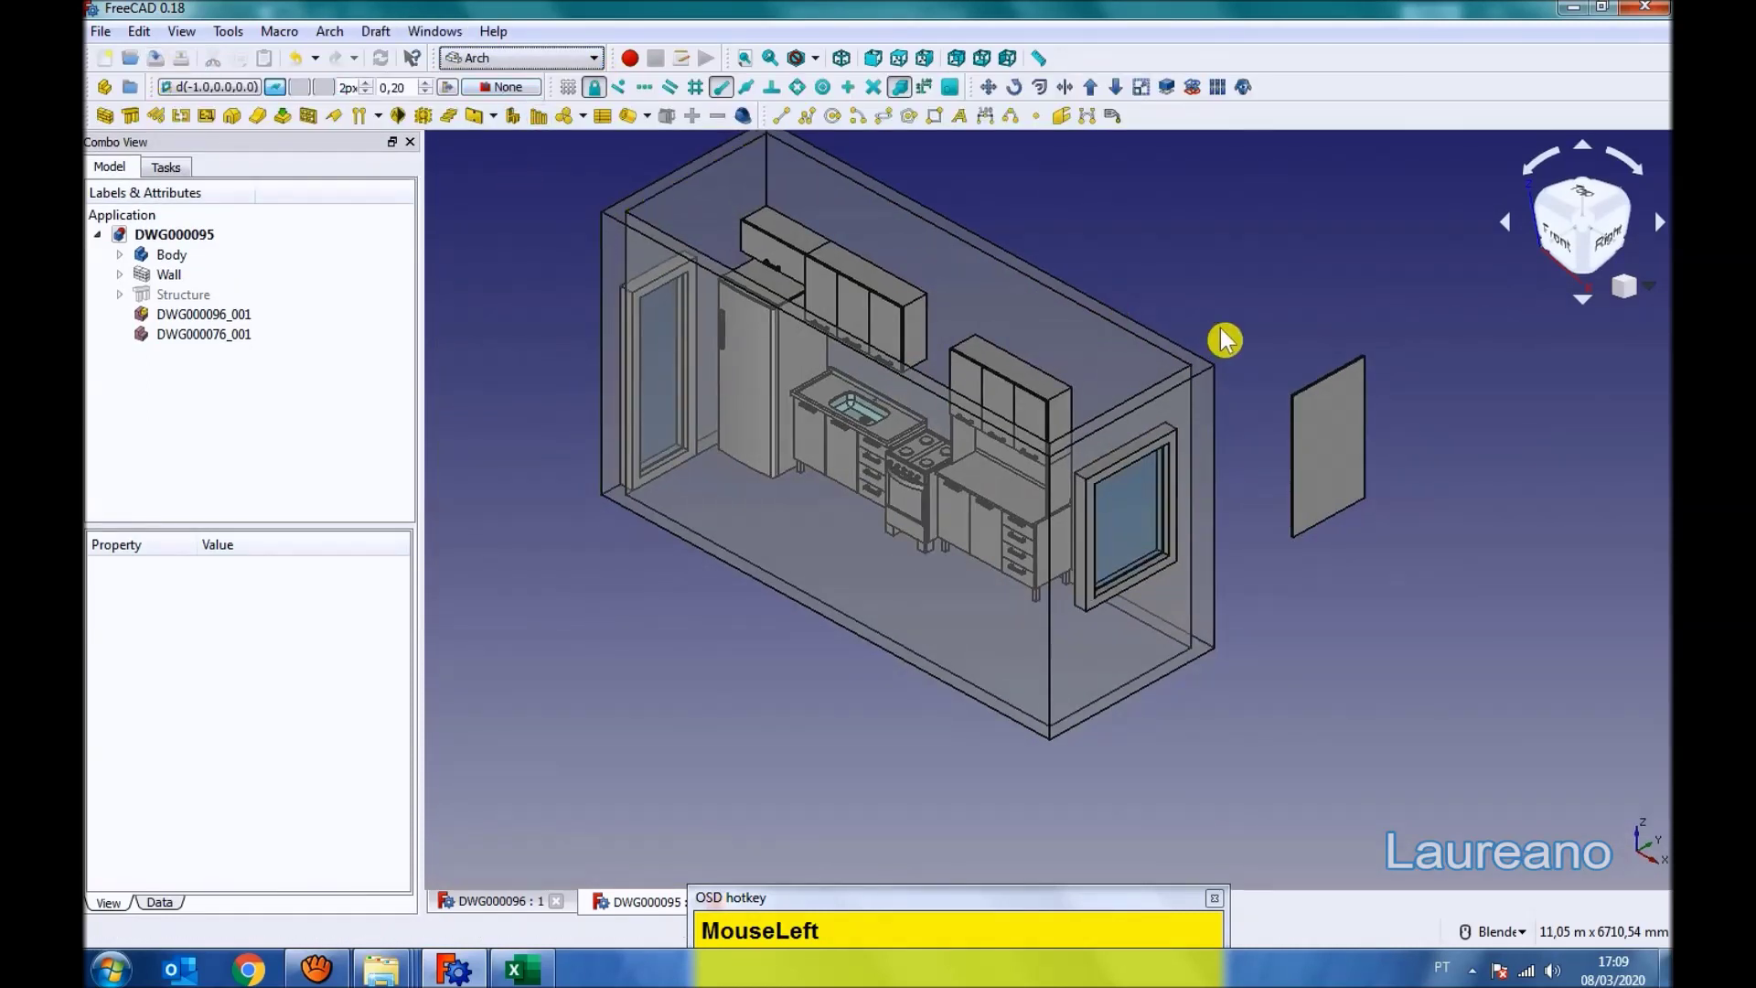
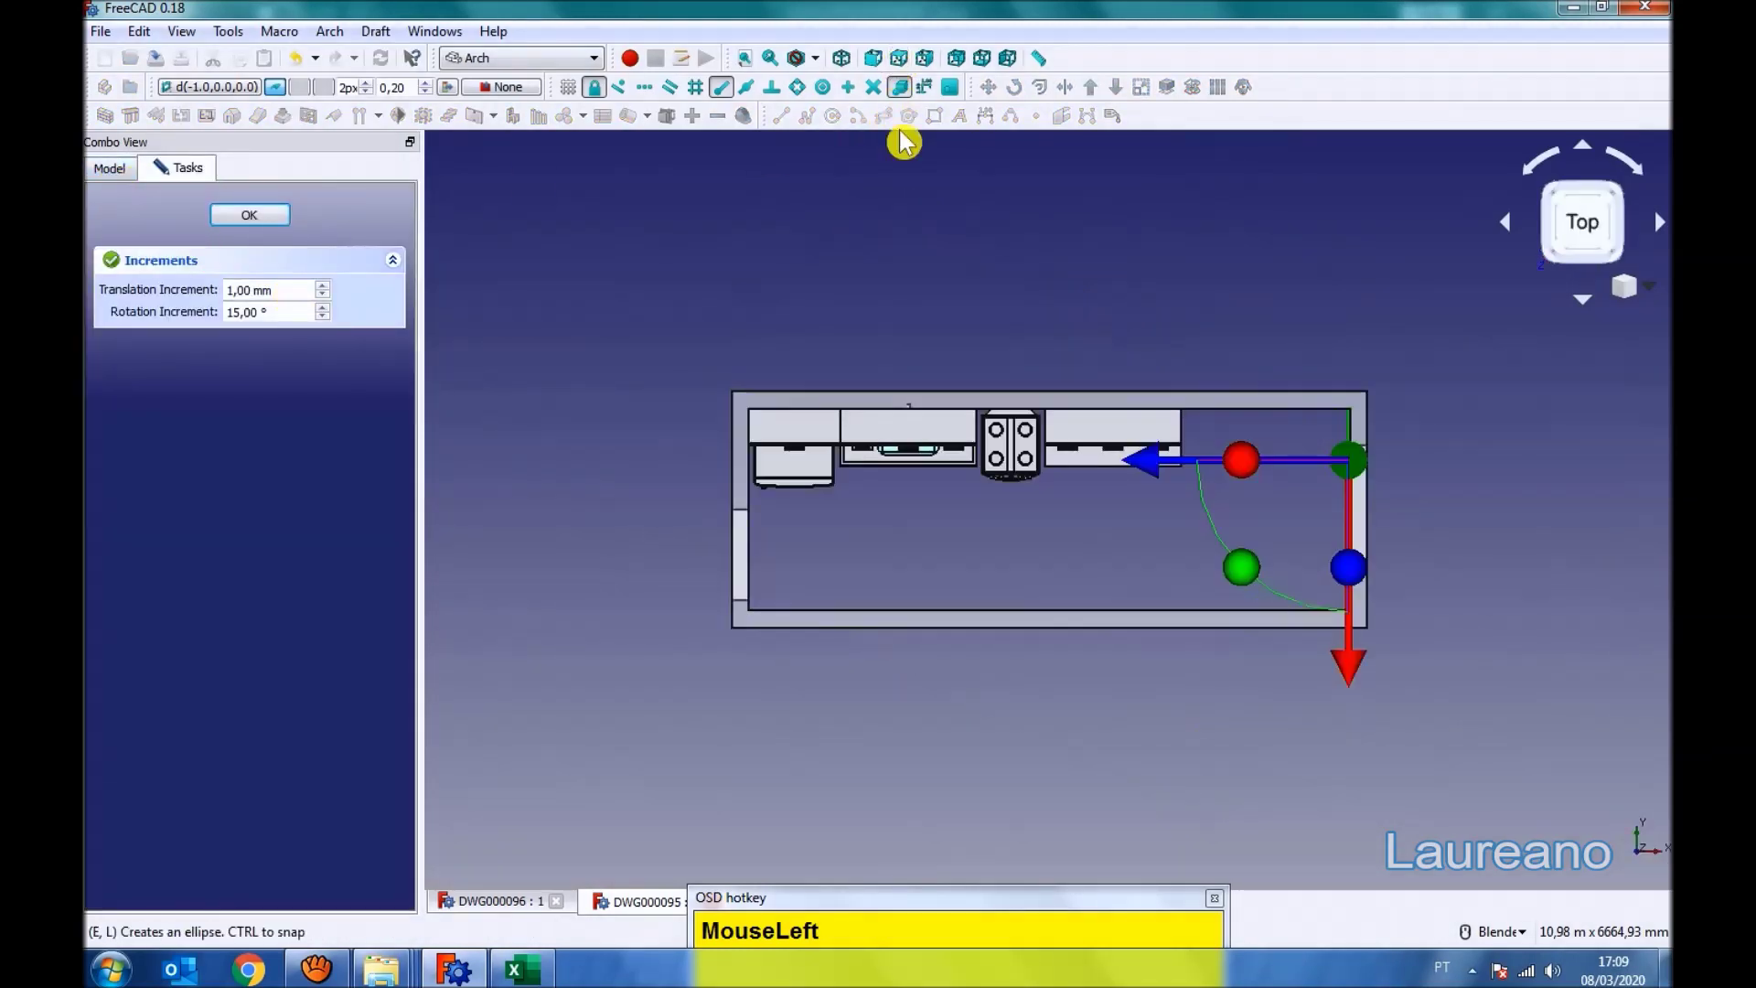
- Drag the DWG000076 door panel against the room's right-hand wall in Top view
scroll("up", 3)
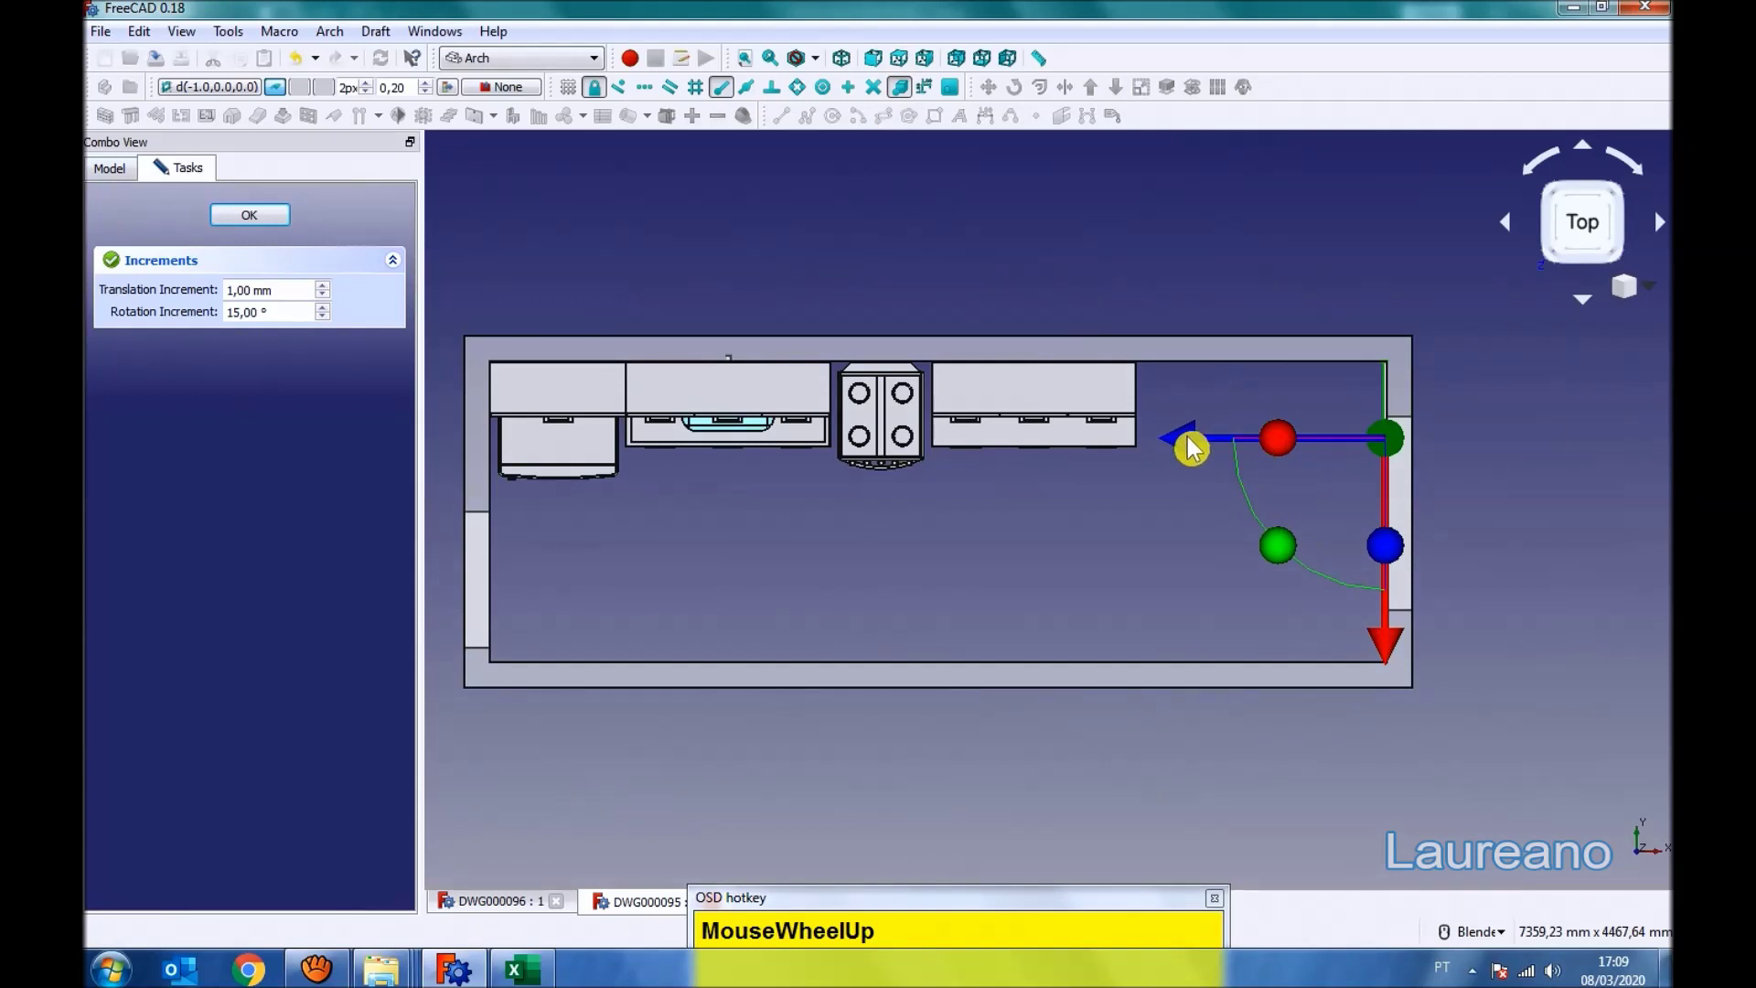
left_click_drag(1195, 449, 134, 713)
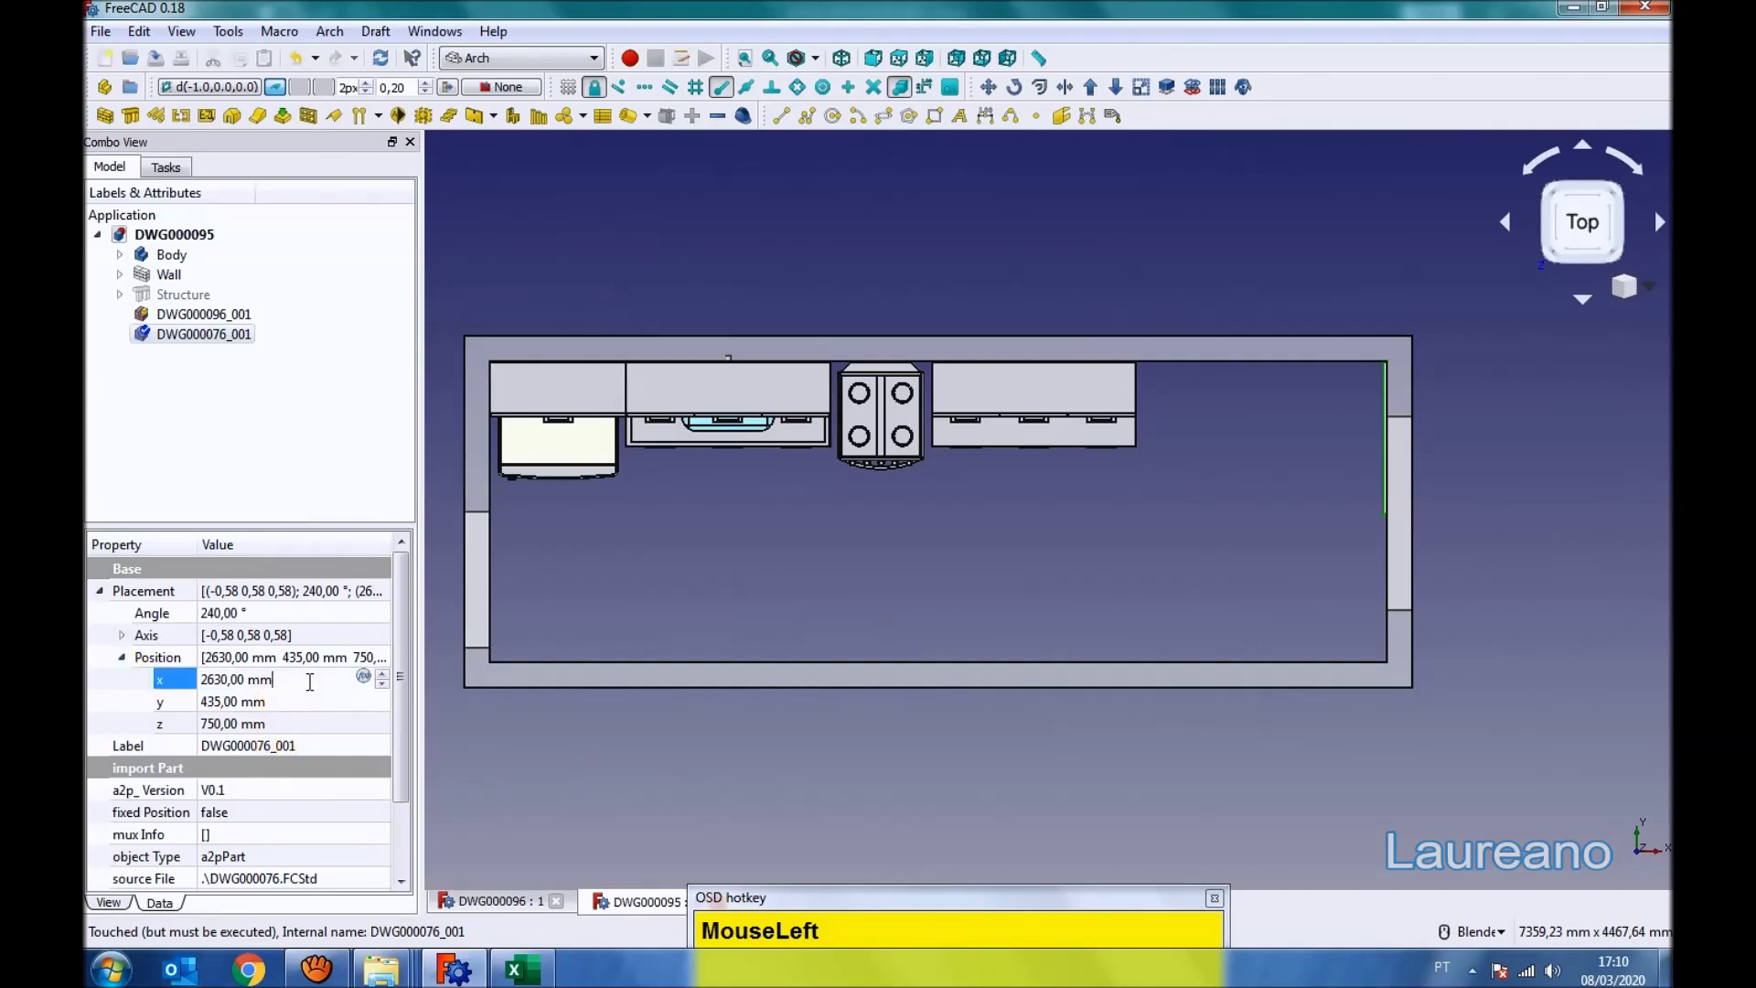
- Set the panel's Placement x to 2630 mm-1450, giving 1180 mm at the hutch cabinet's end
key("KP_1")
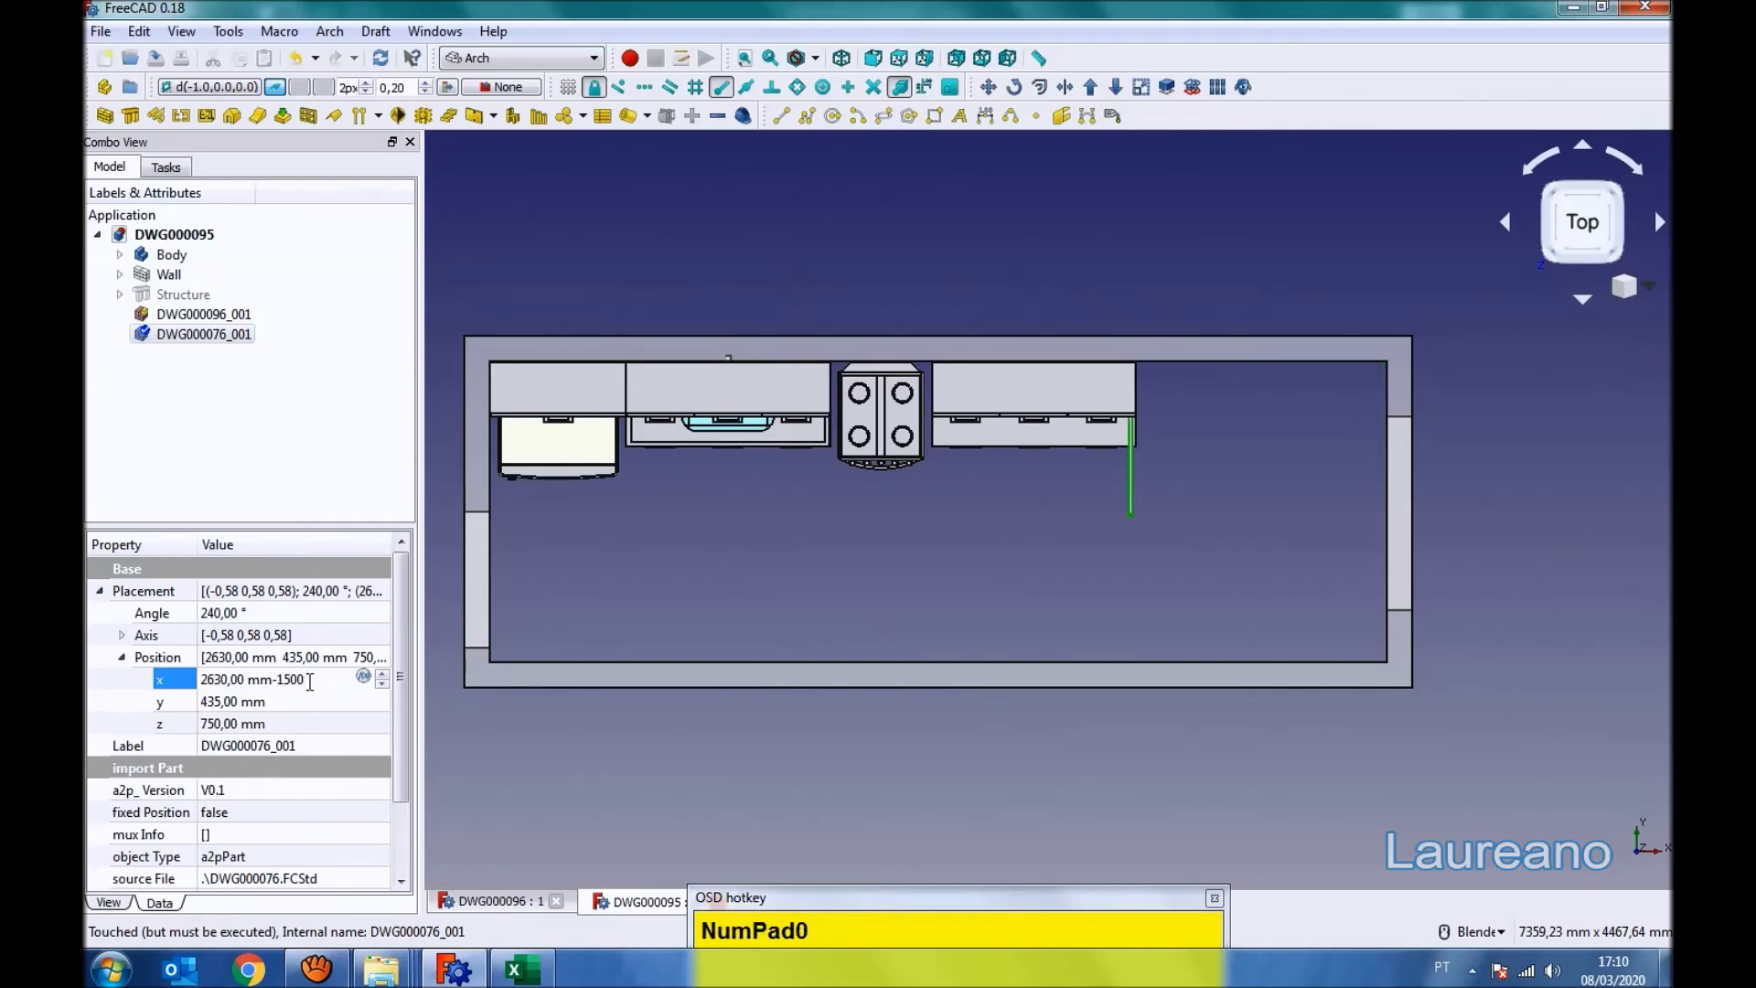
key("BackSpace")
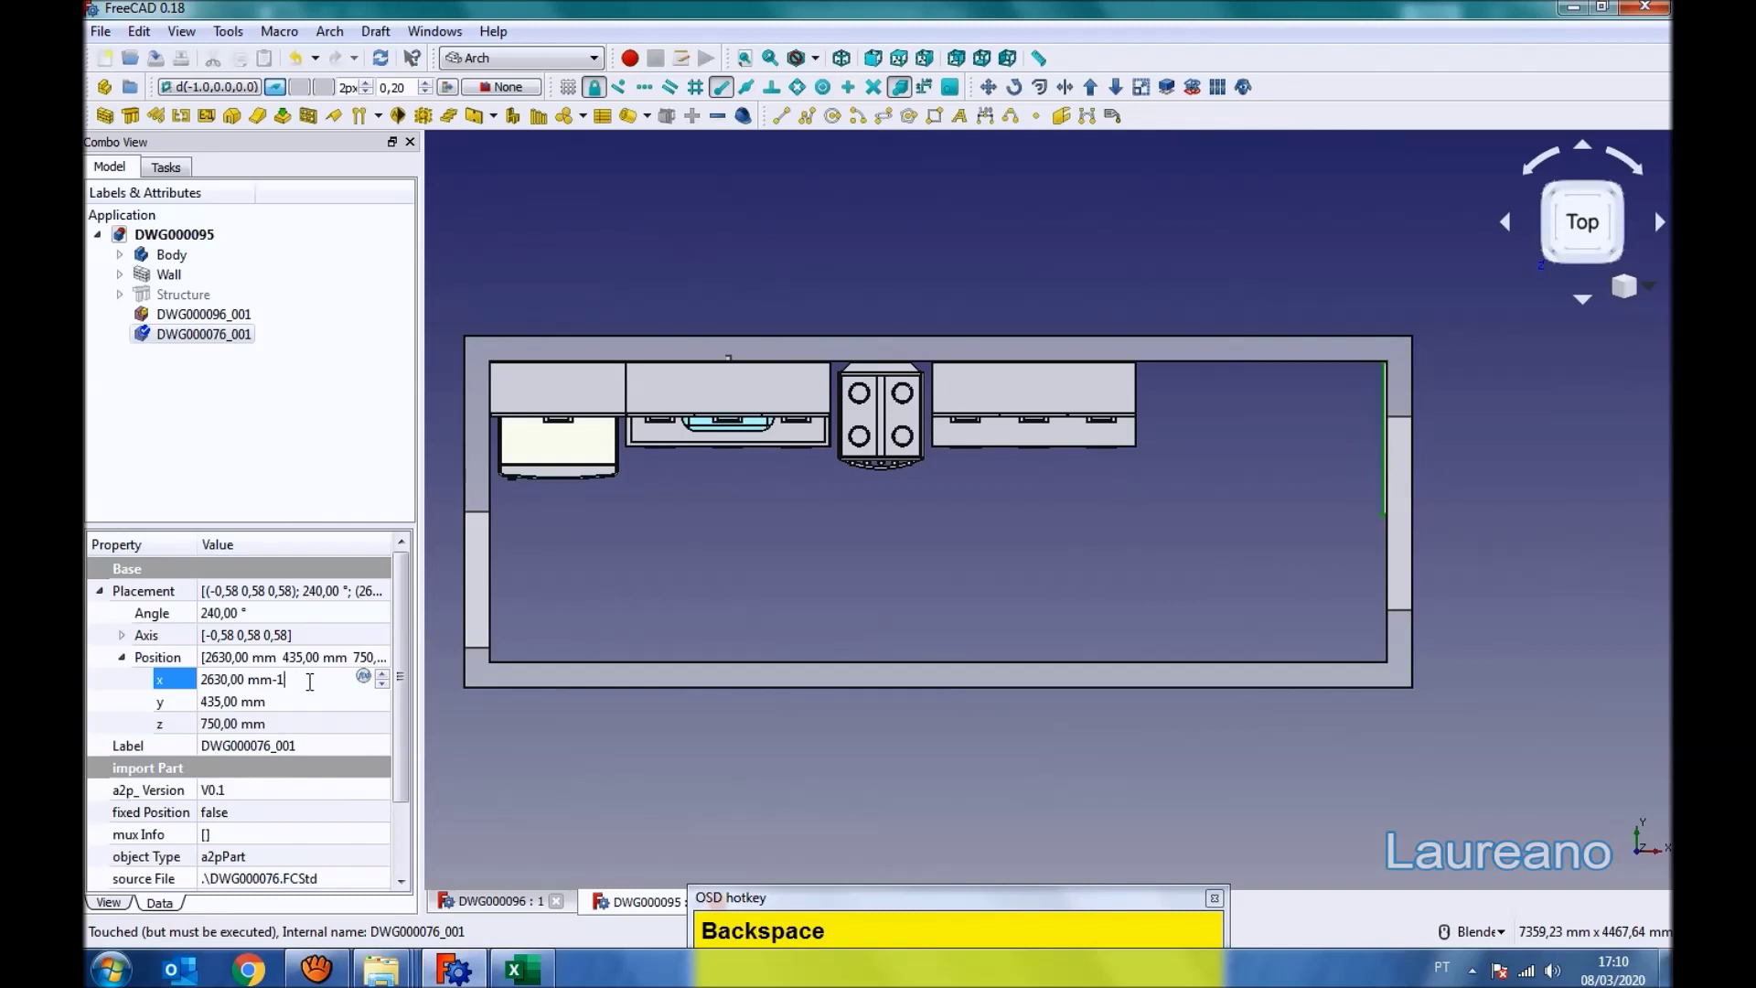
key("KP_4")
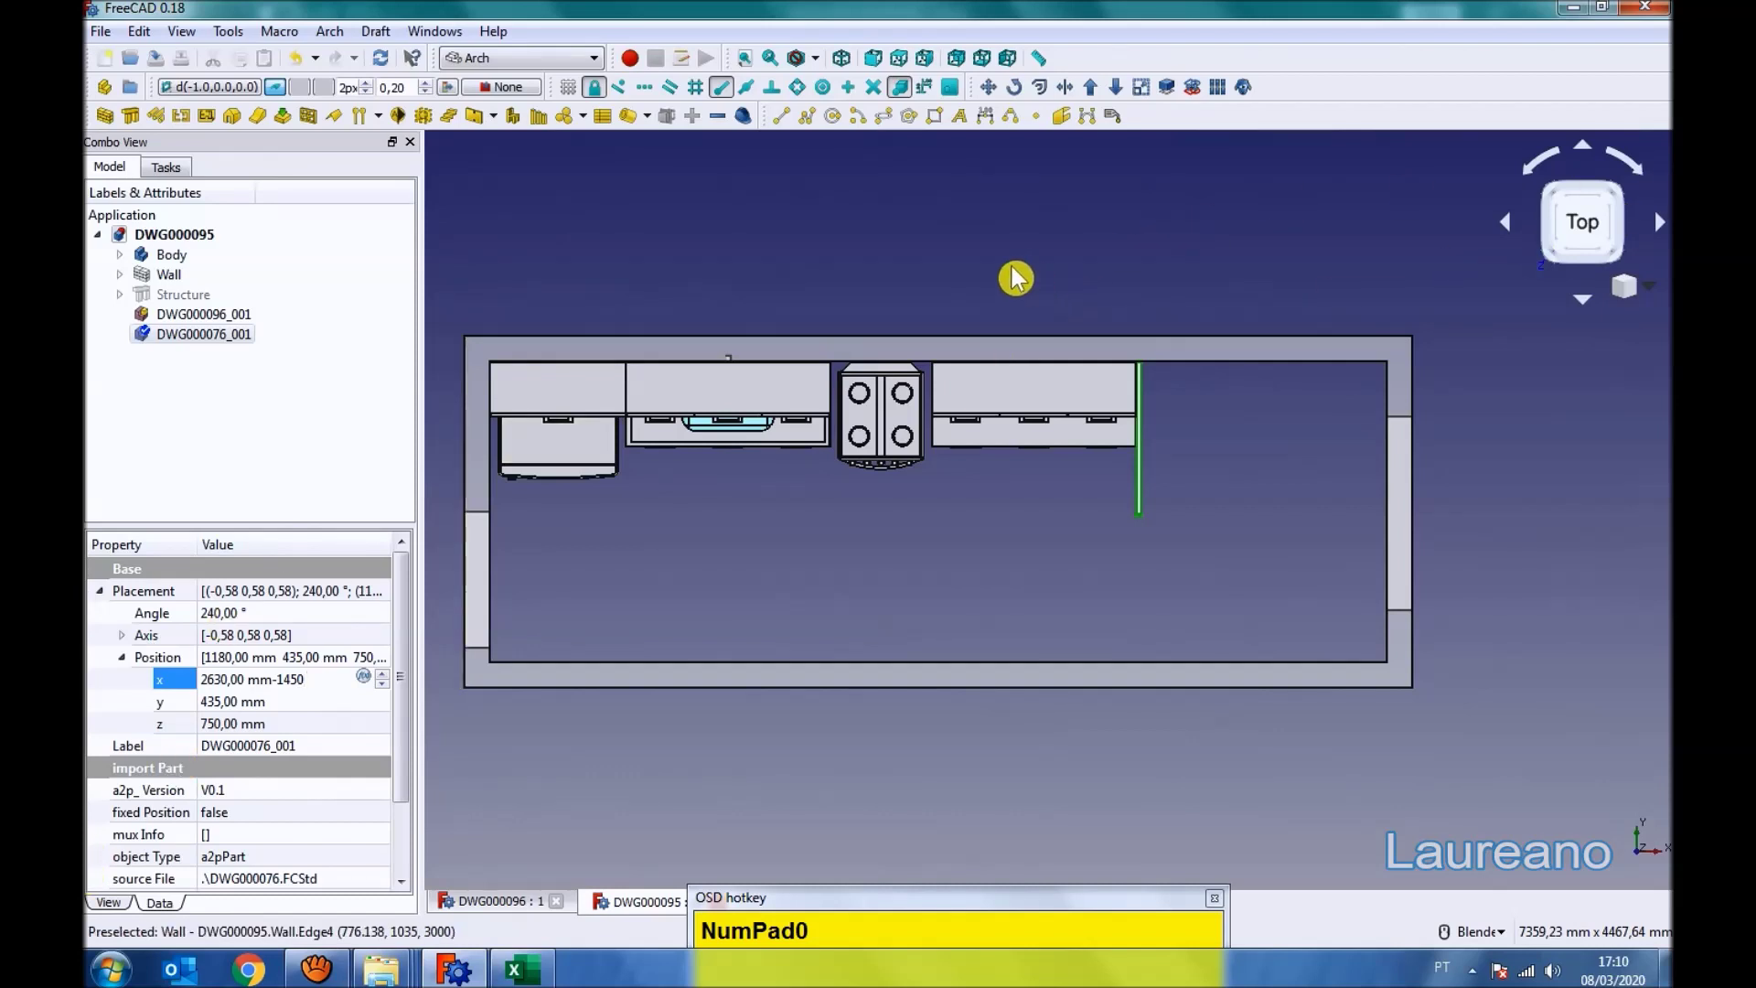
key("Return")
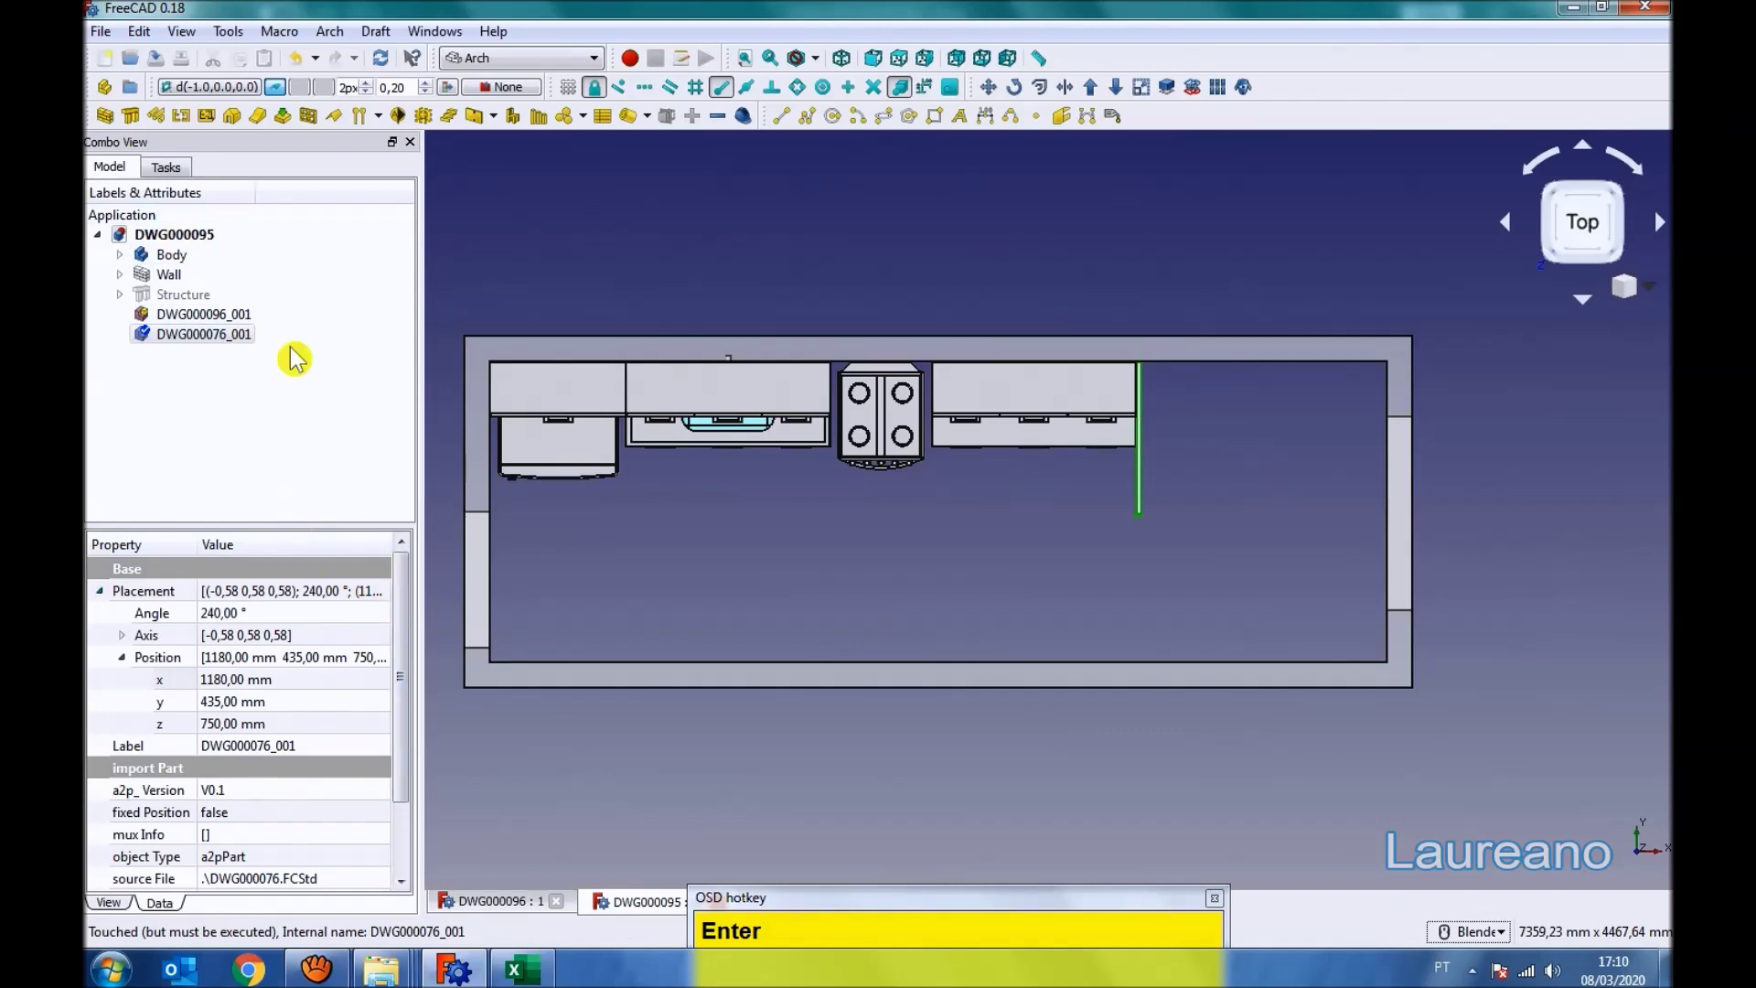
- Orbit to an axonometric view of the furnished room and bring up the workbench list
left_click(177, 183)
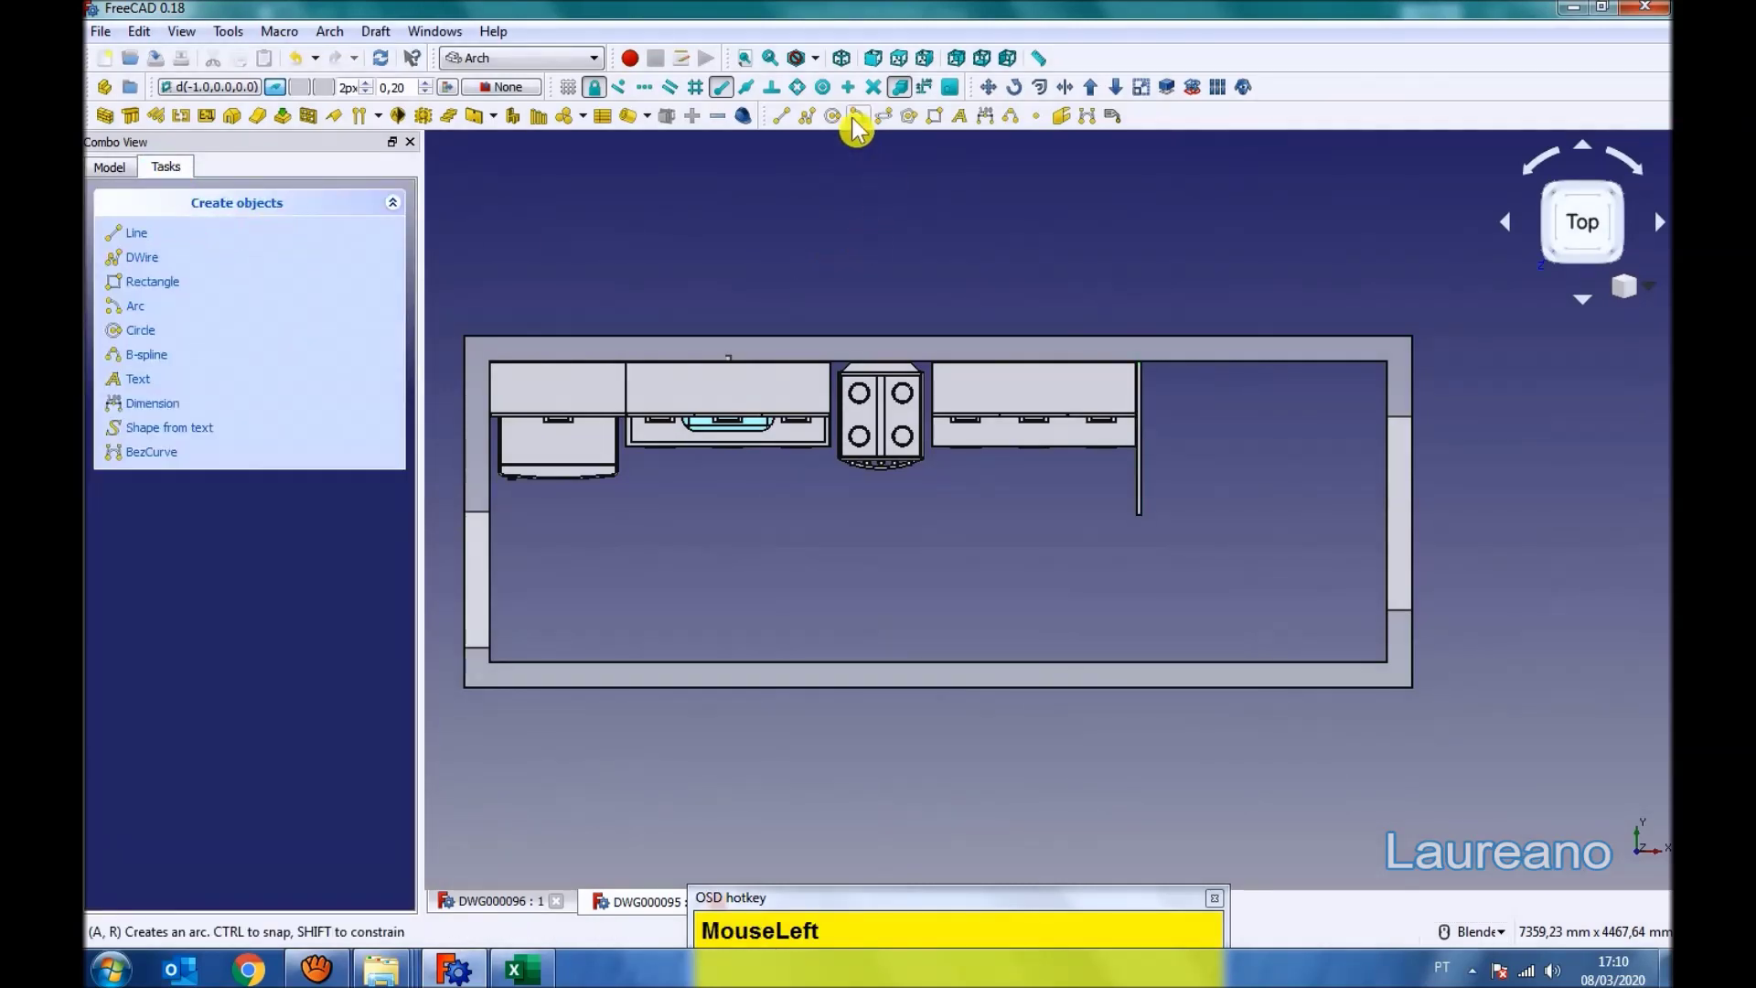
middle_click(1079, 677)
left_click(825, 409)
- Start a new assembly document and bring up the save dialog to name it DWG000097
middle_click(1069, 445)
left_click_drag(627, 420, 550, 329)
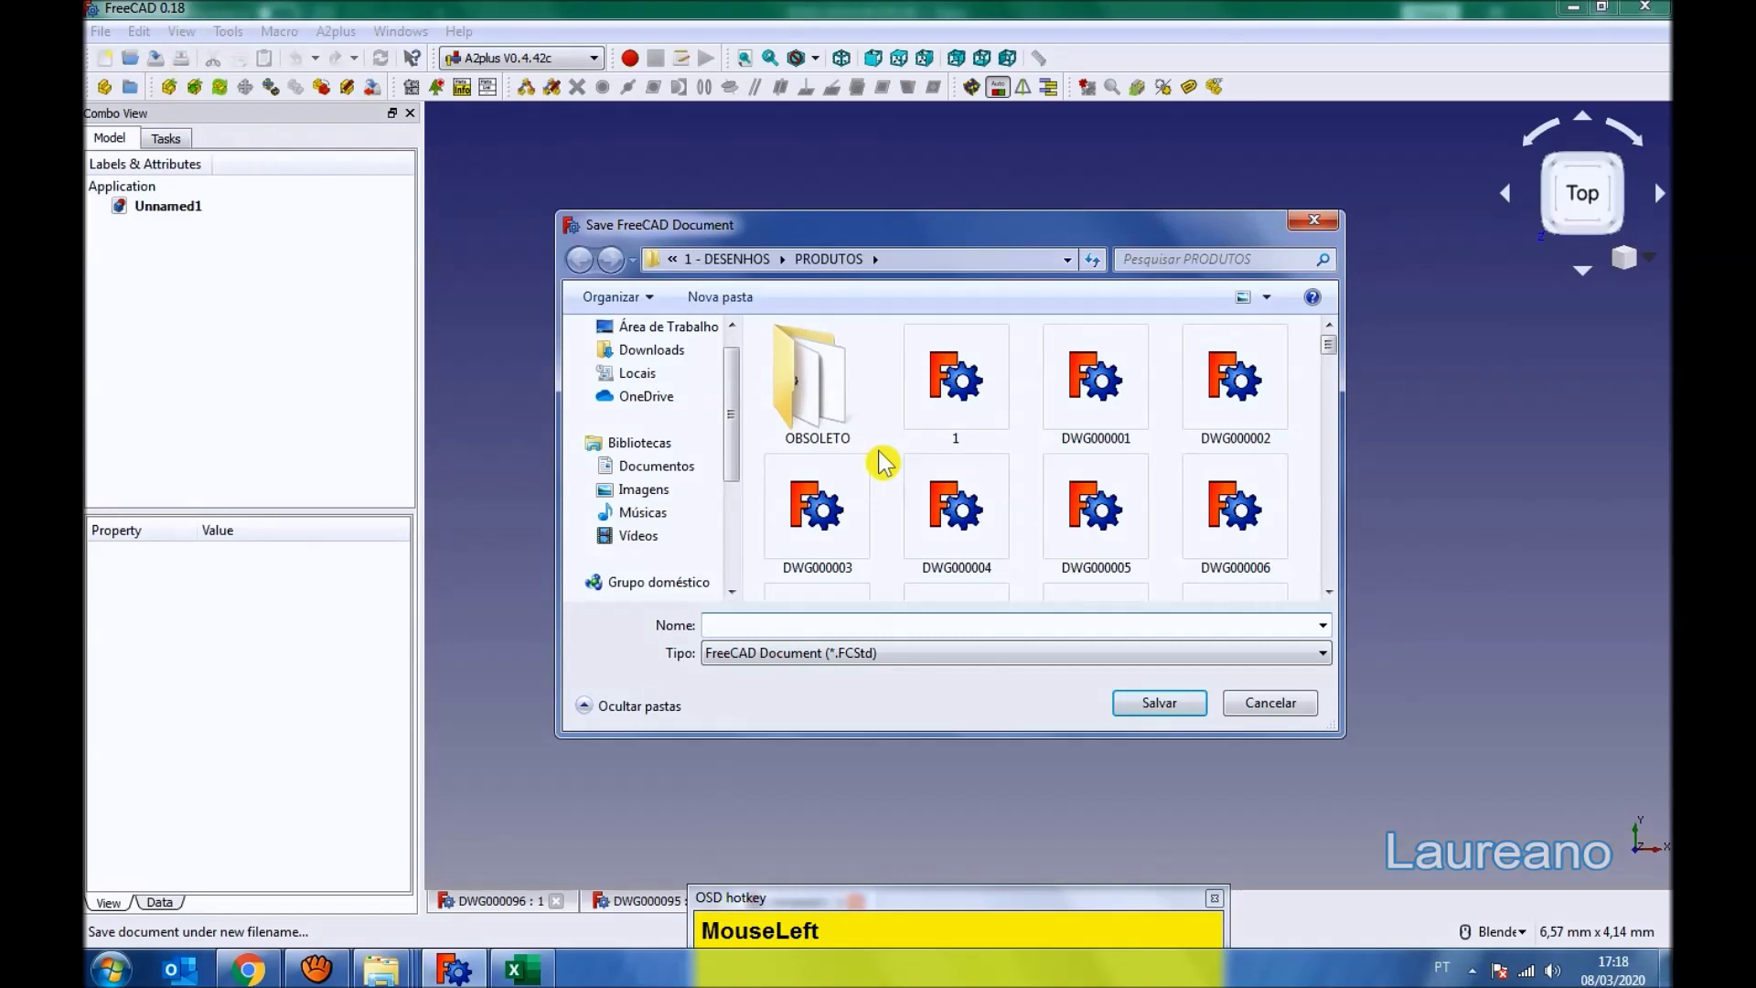
- Delete the duplicate sink copy DWG000085_002, leaving only DWG000085_001 in the assembly
left_click_drag(1168, 721, 1168, 509)
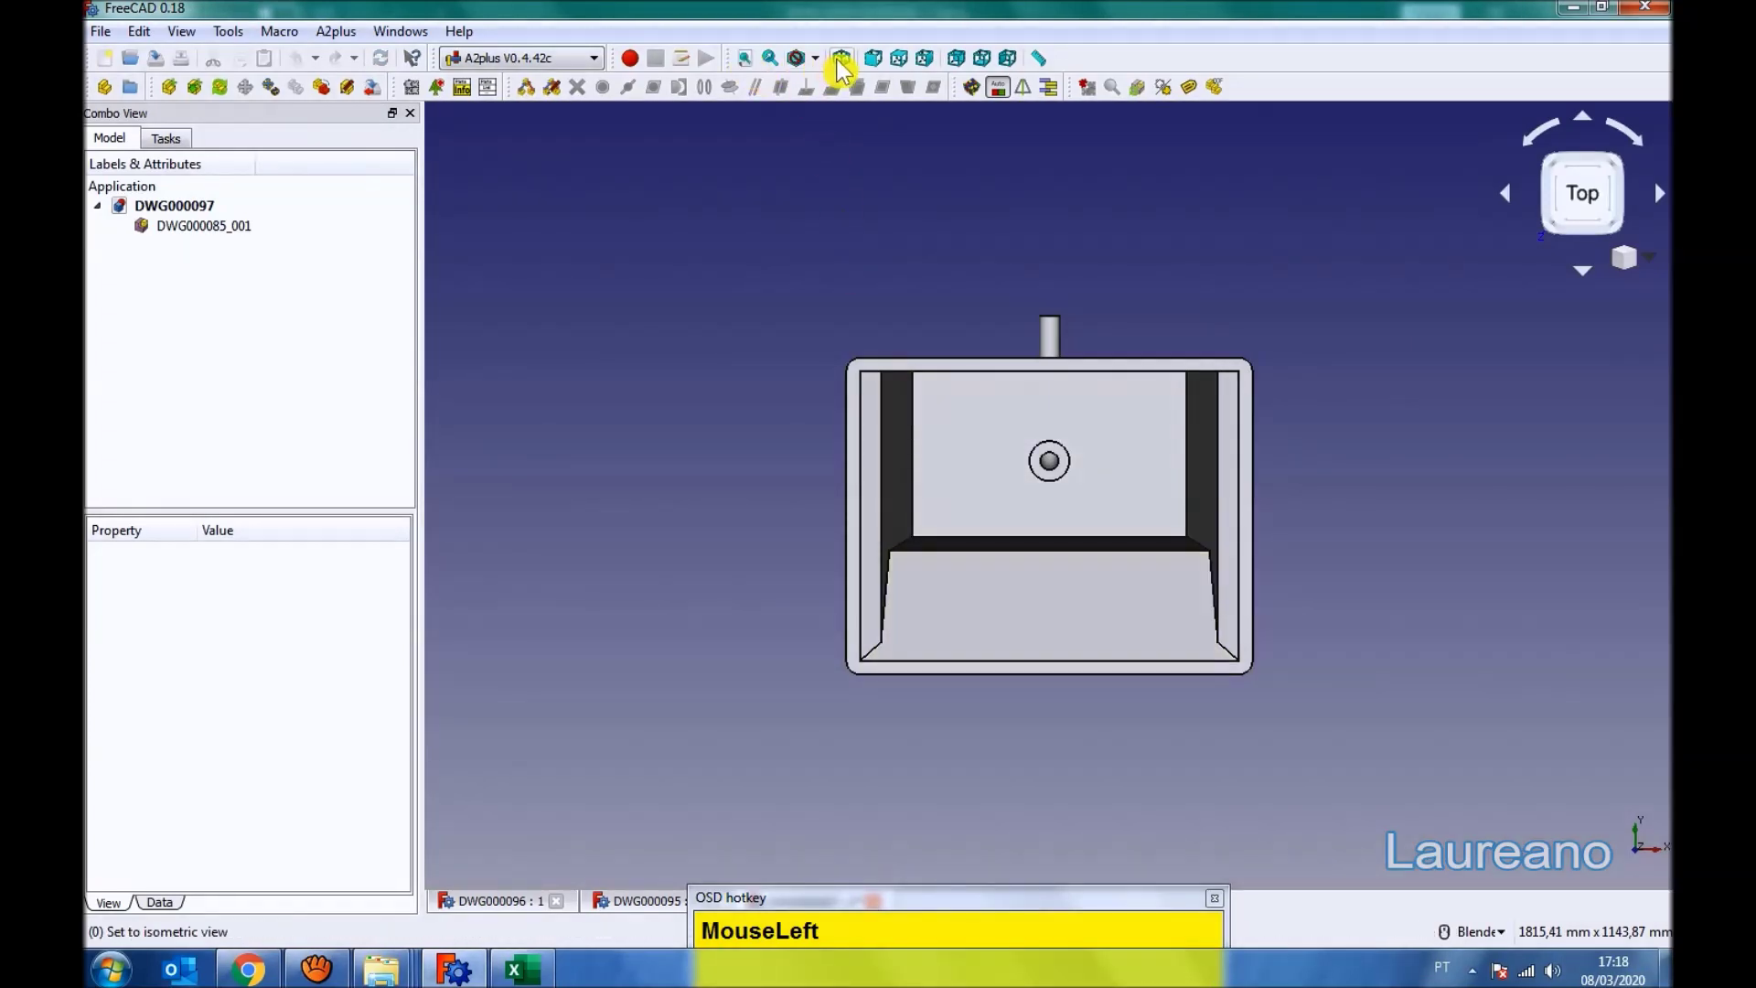
scroll("down", 3)
scroll("up", 3)
left_click_drag(180, 105, 1081, 555)
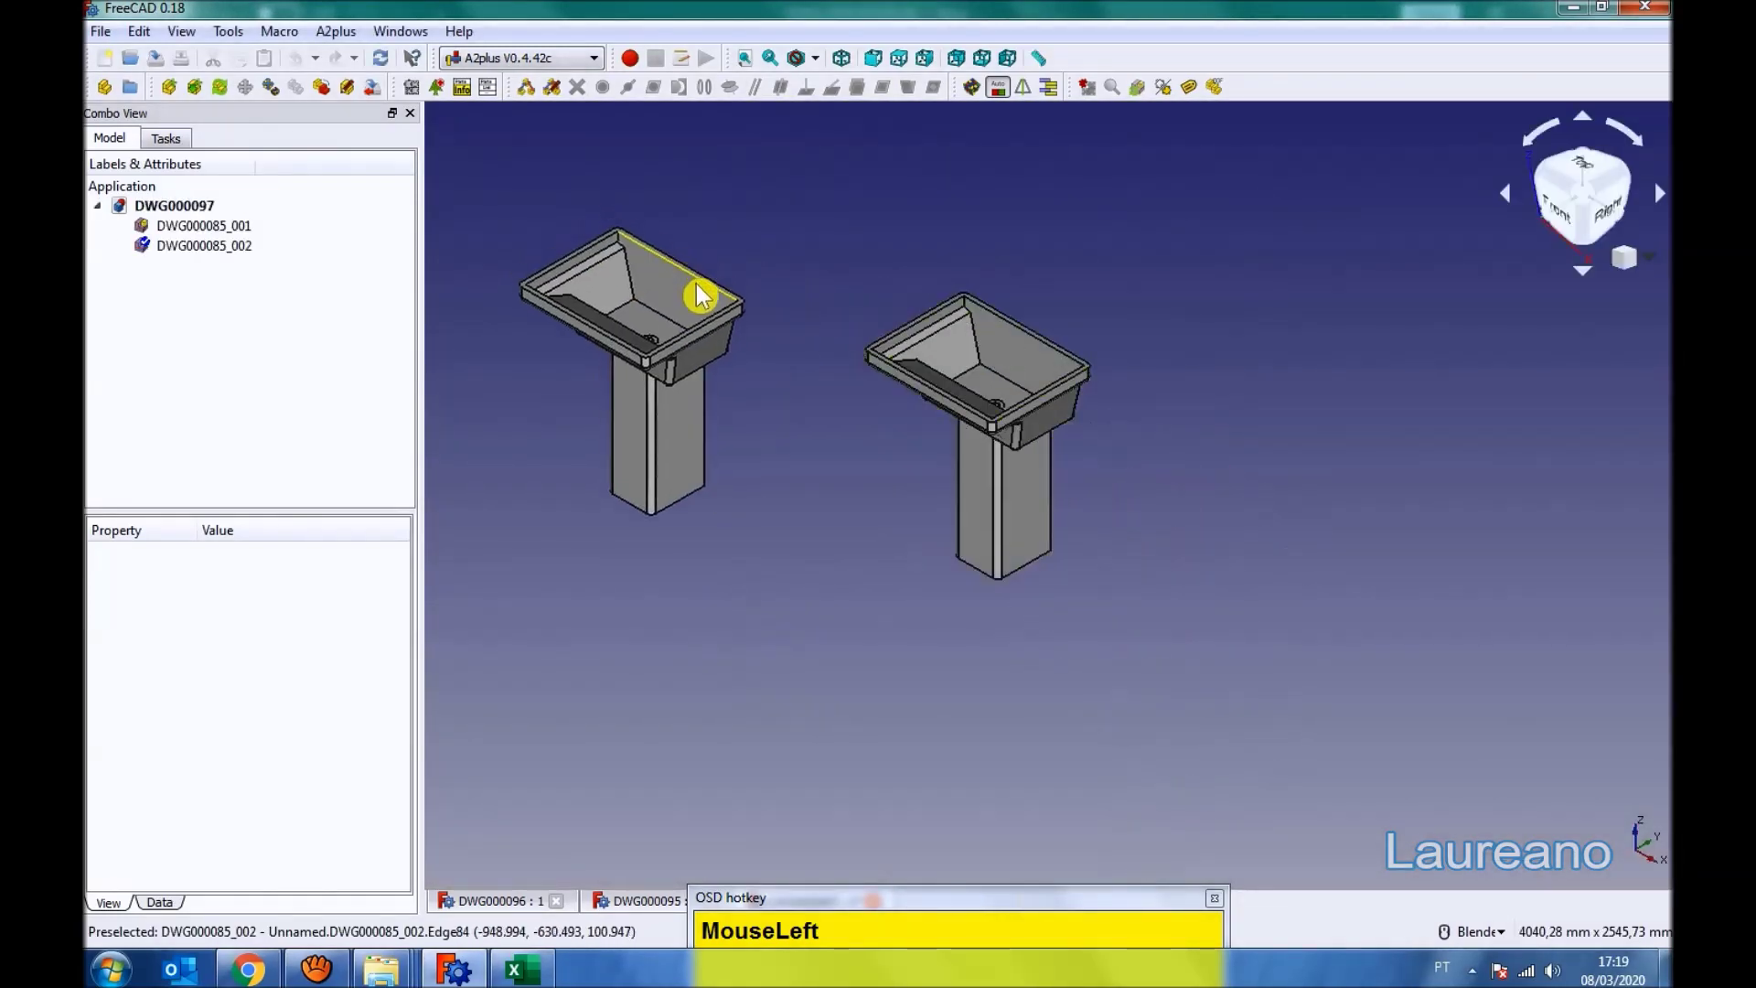
key("Escape")
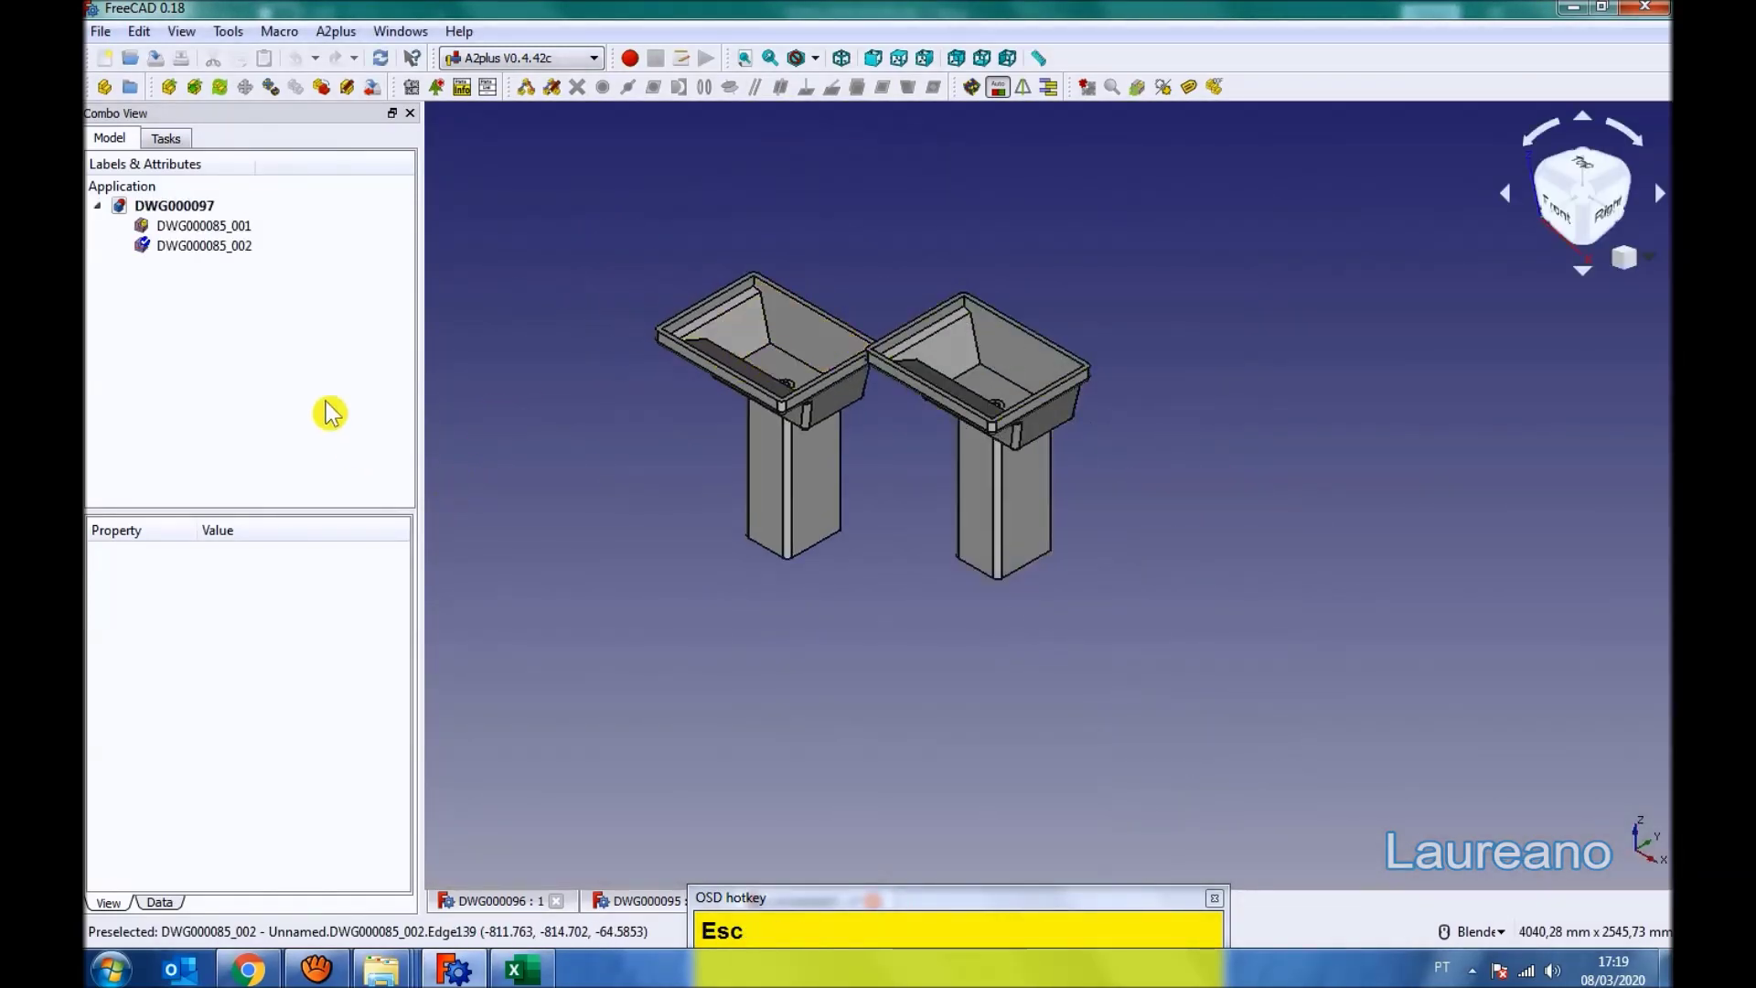
left_click(183, 253)
key("Delete")
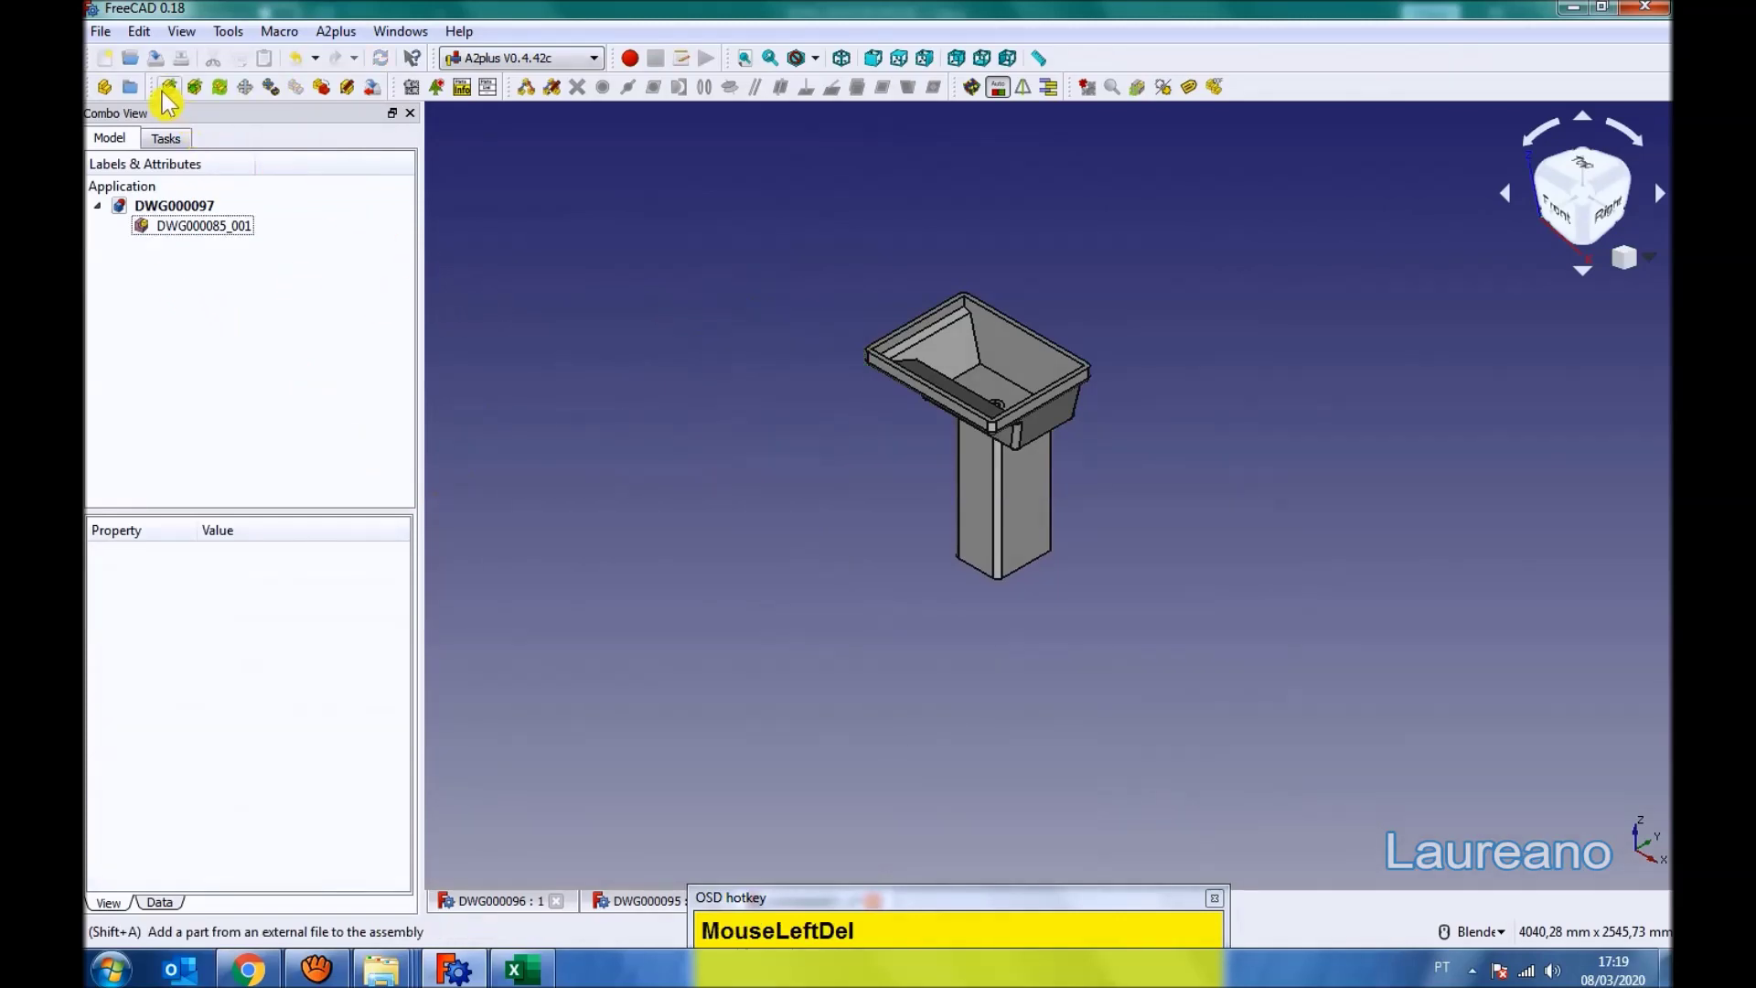
- Browse the PRODUTOS folder for the washing machine and water heater part files to import
left_click_drag(181, 104, 1129, 498)
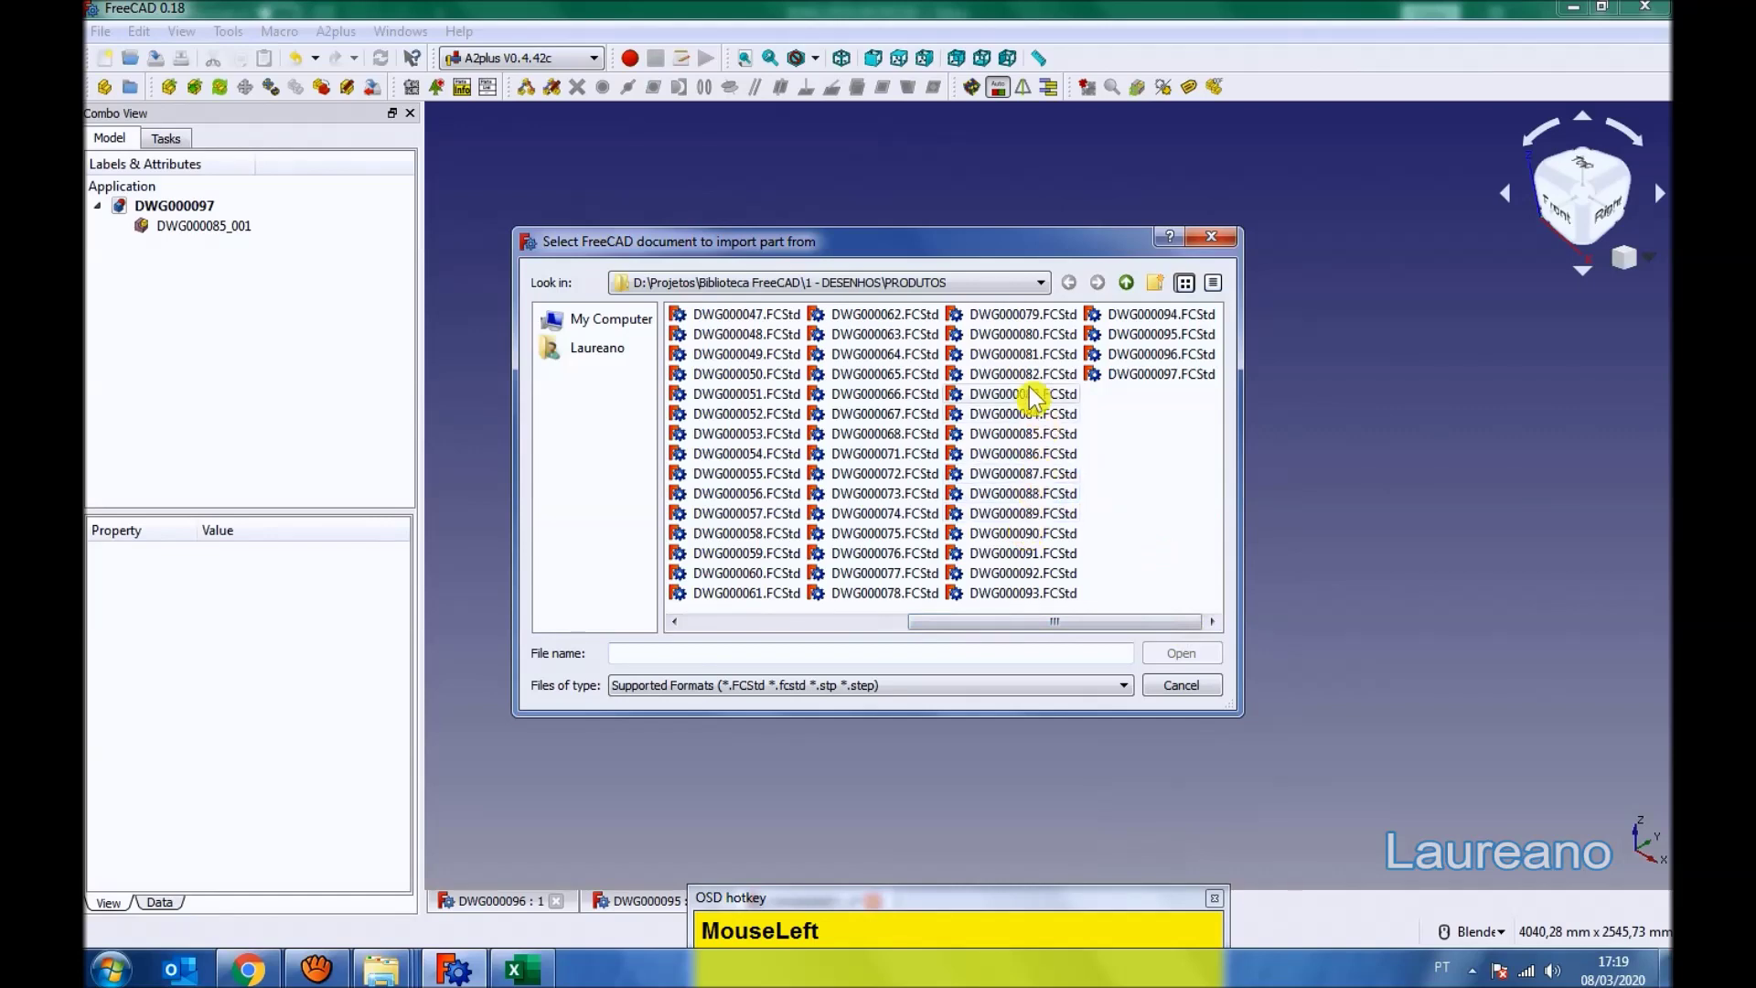
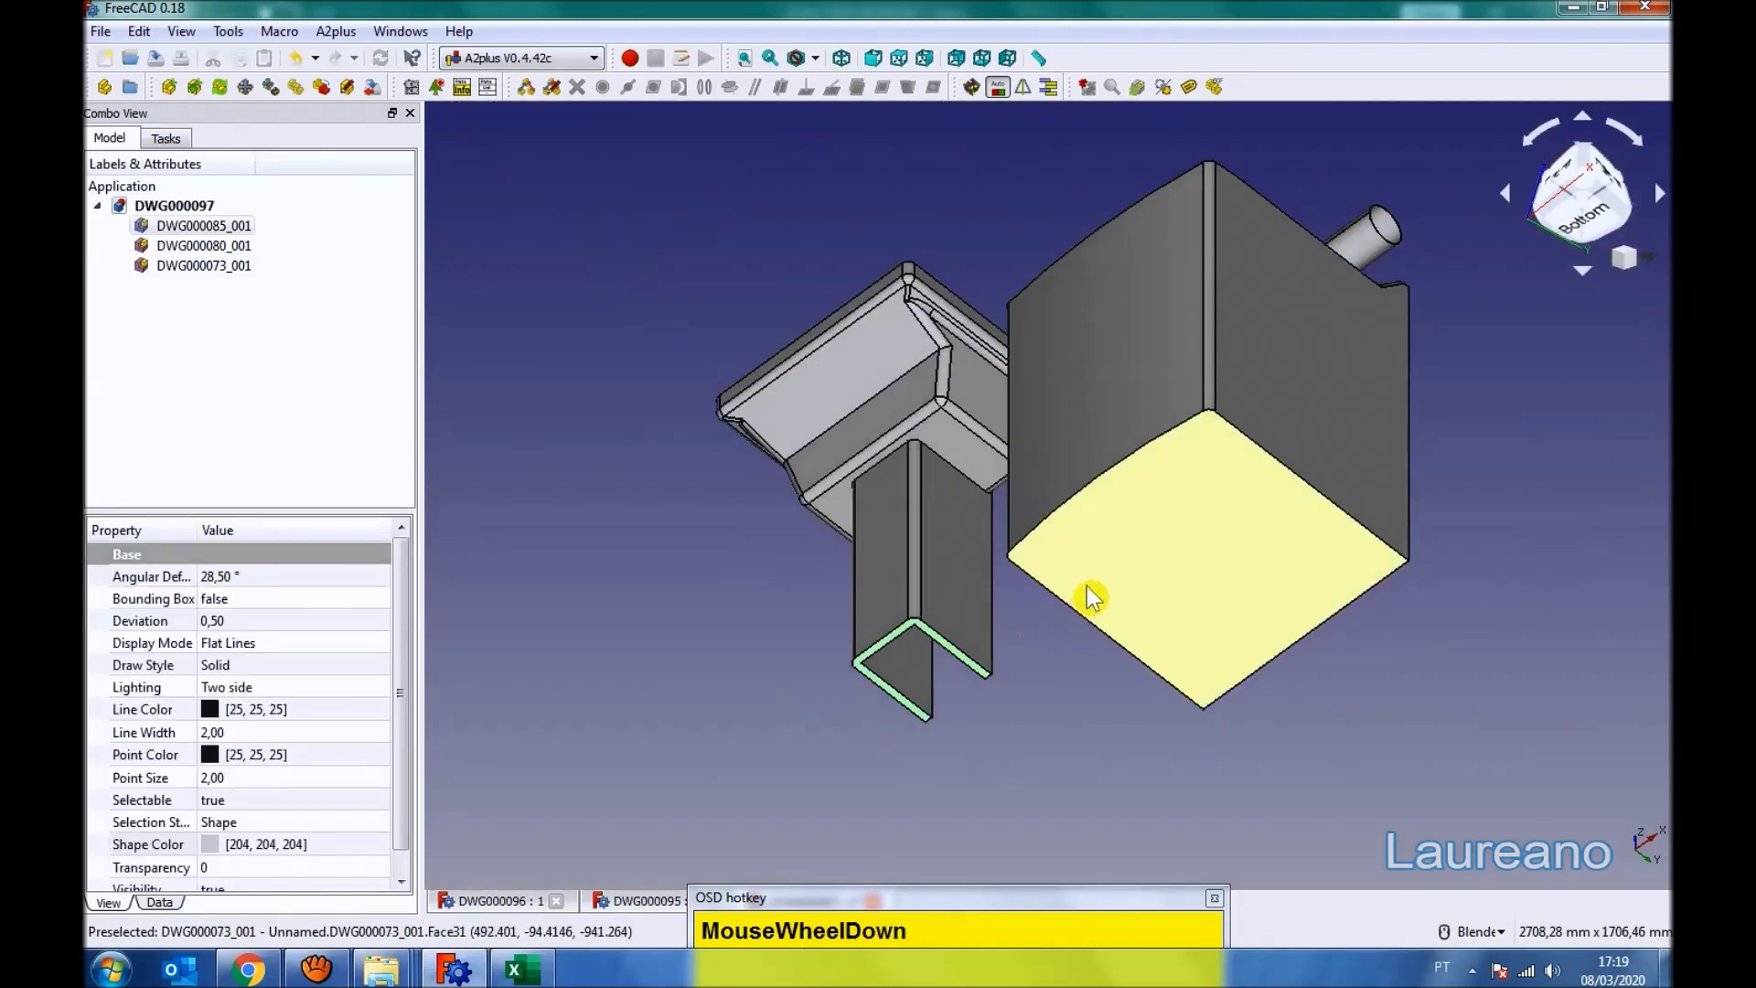
- Constrain the washing machine's bottom face plane-coincident with the sink and start a second face pair
left_click(1095, 601)
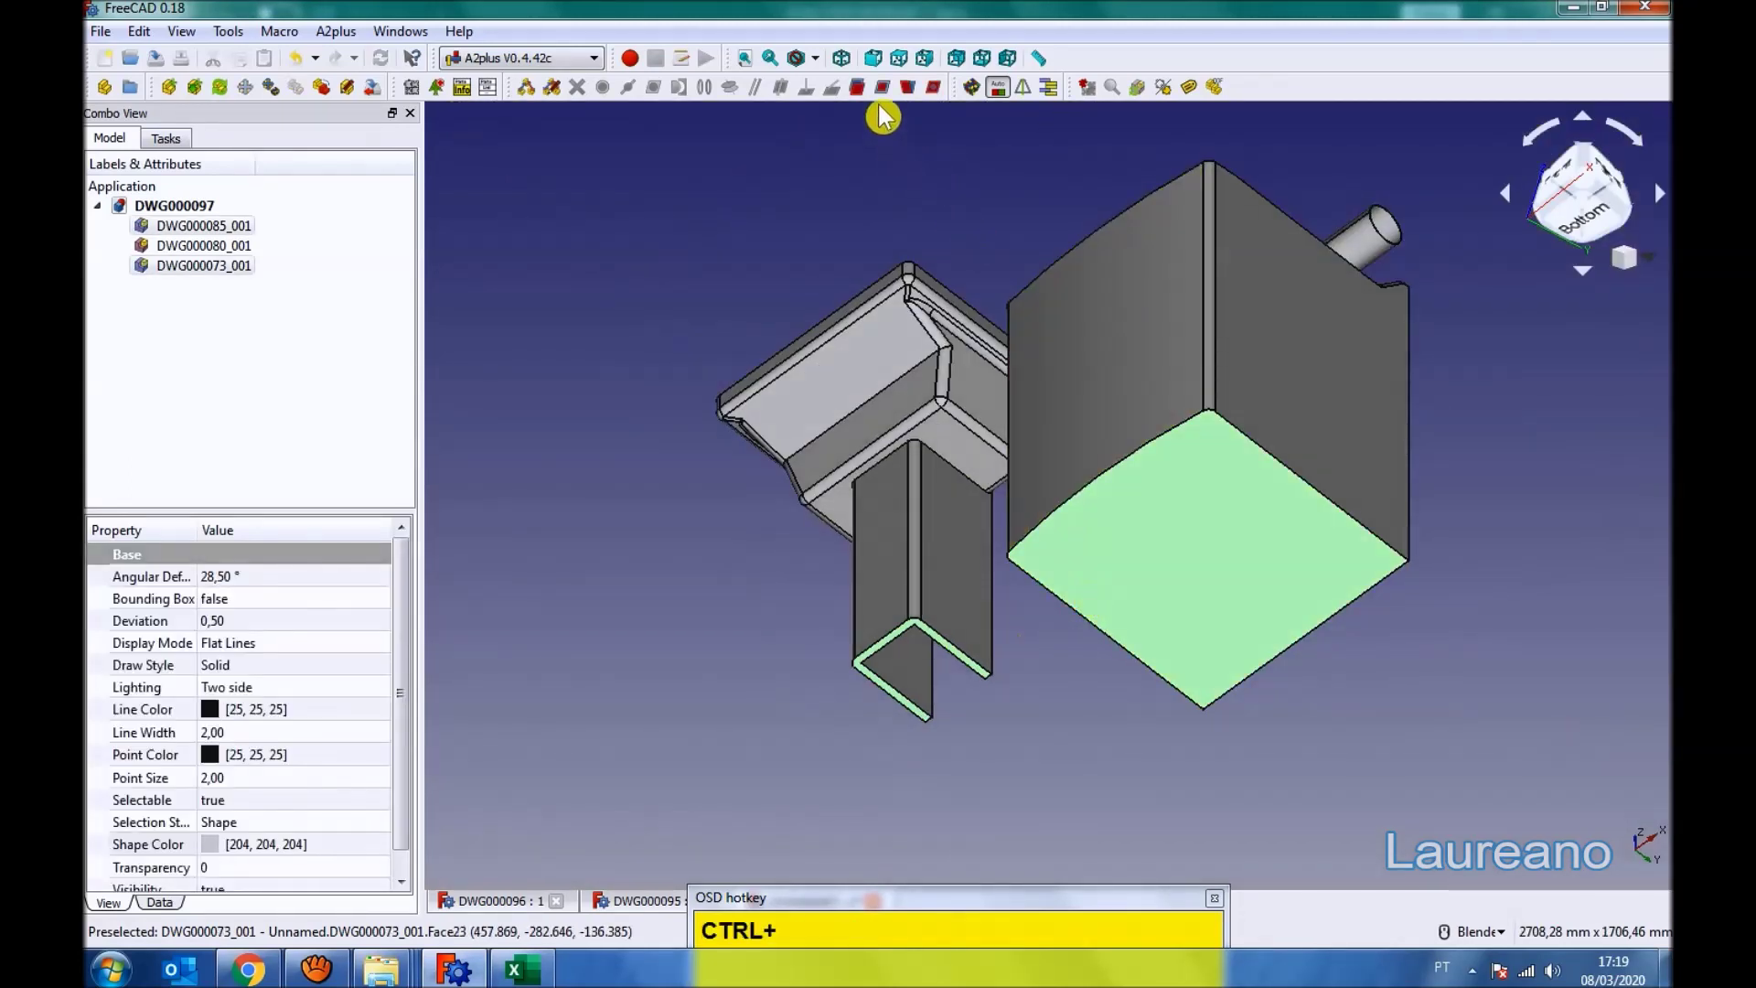
left_click_drag(888, 97, 820, 109)
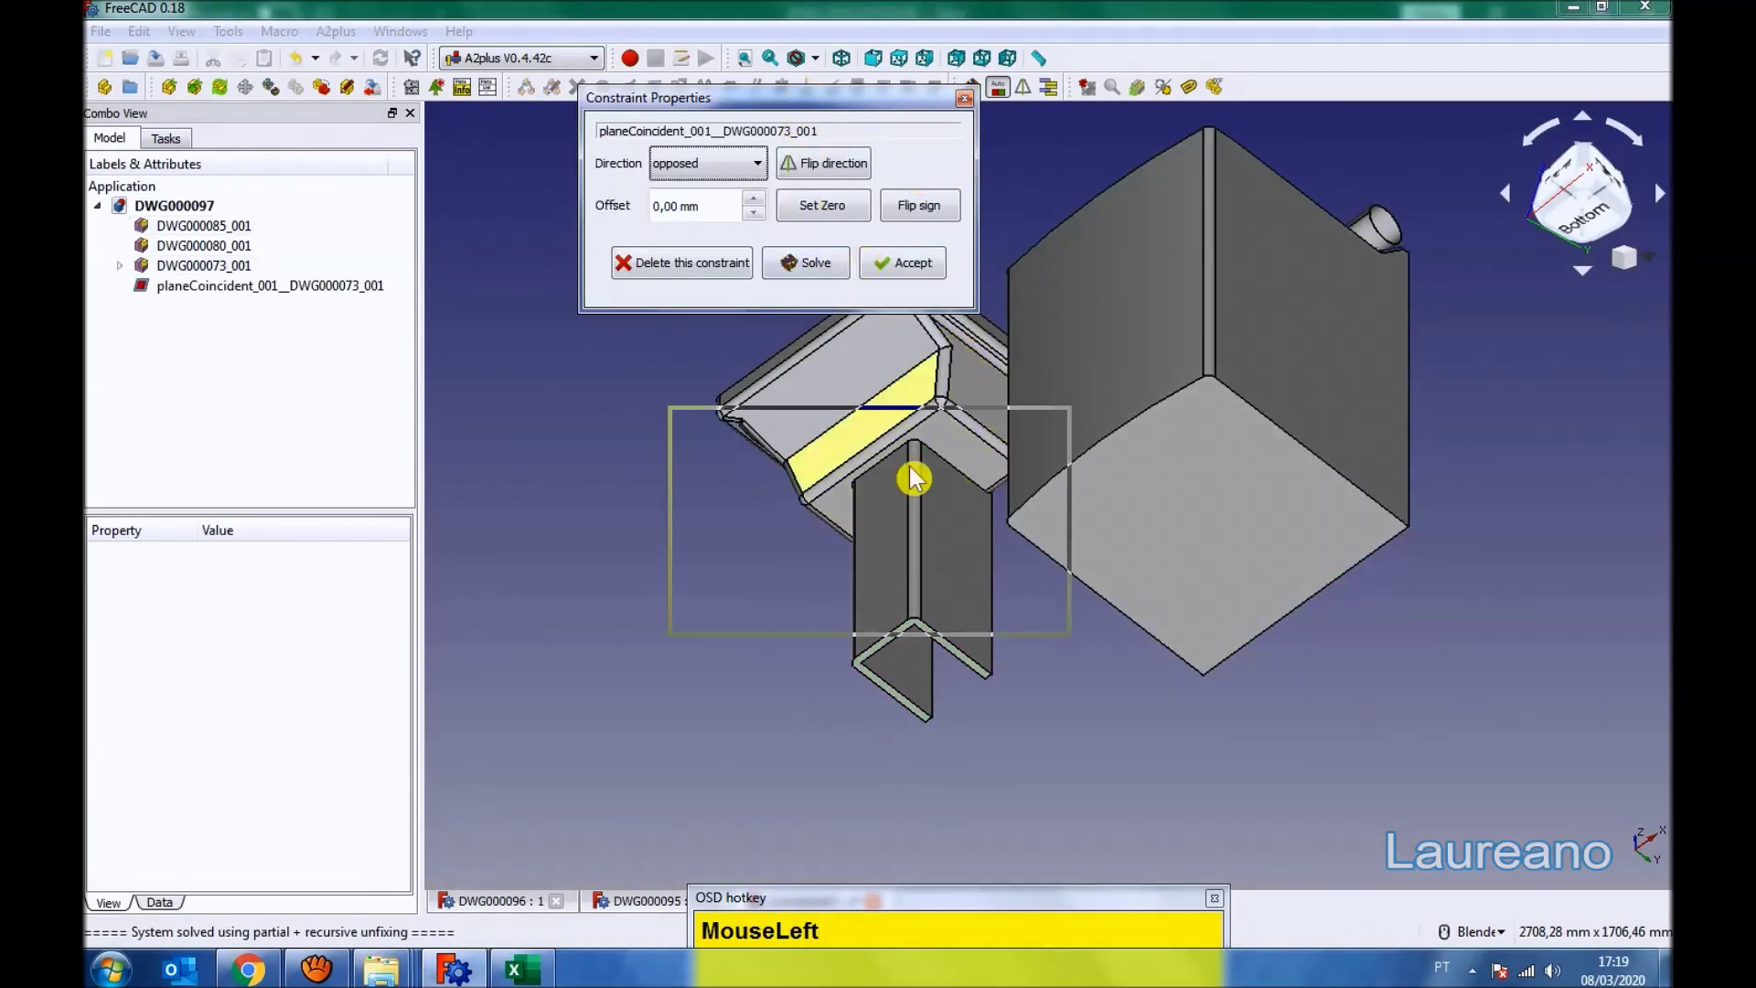
middle_click(1112, 457)
left_click(1131, 641)
left_click(1132, 310)
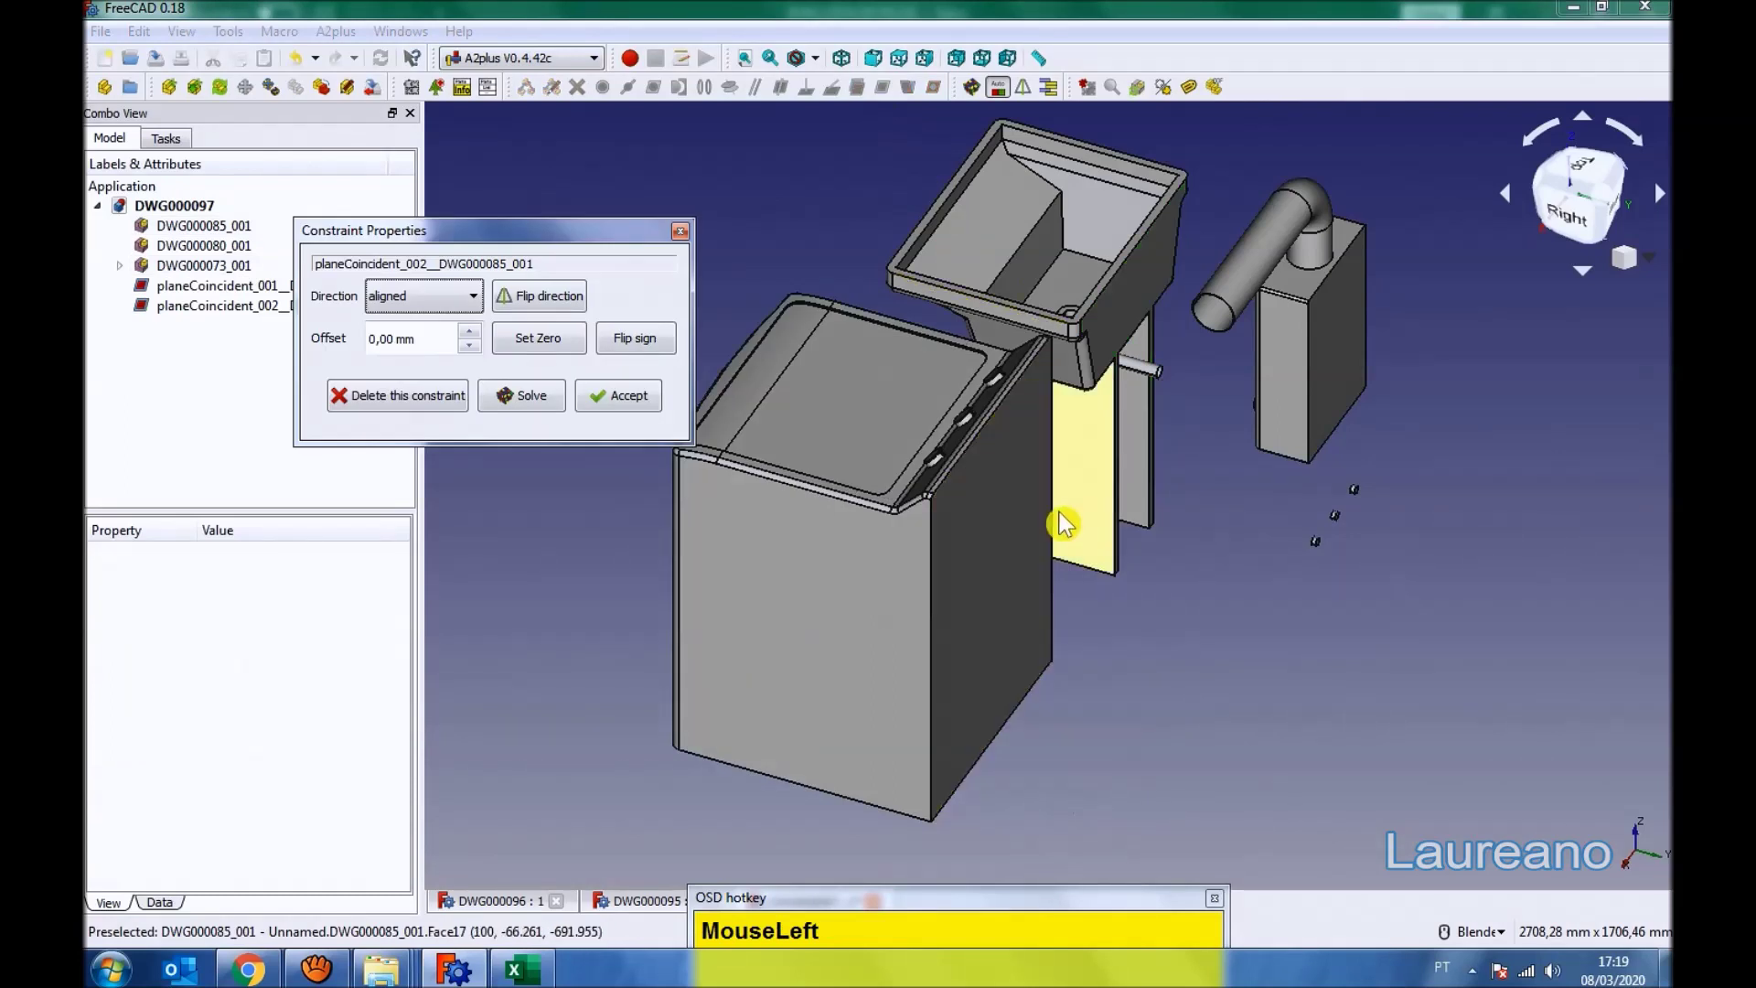
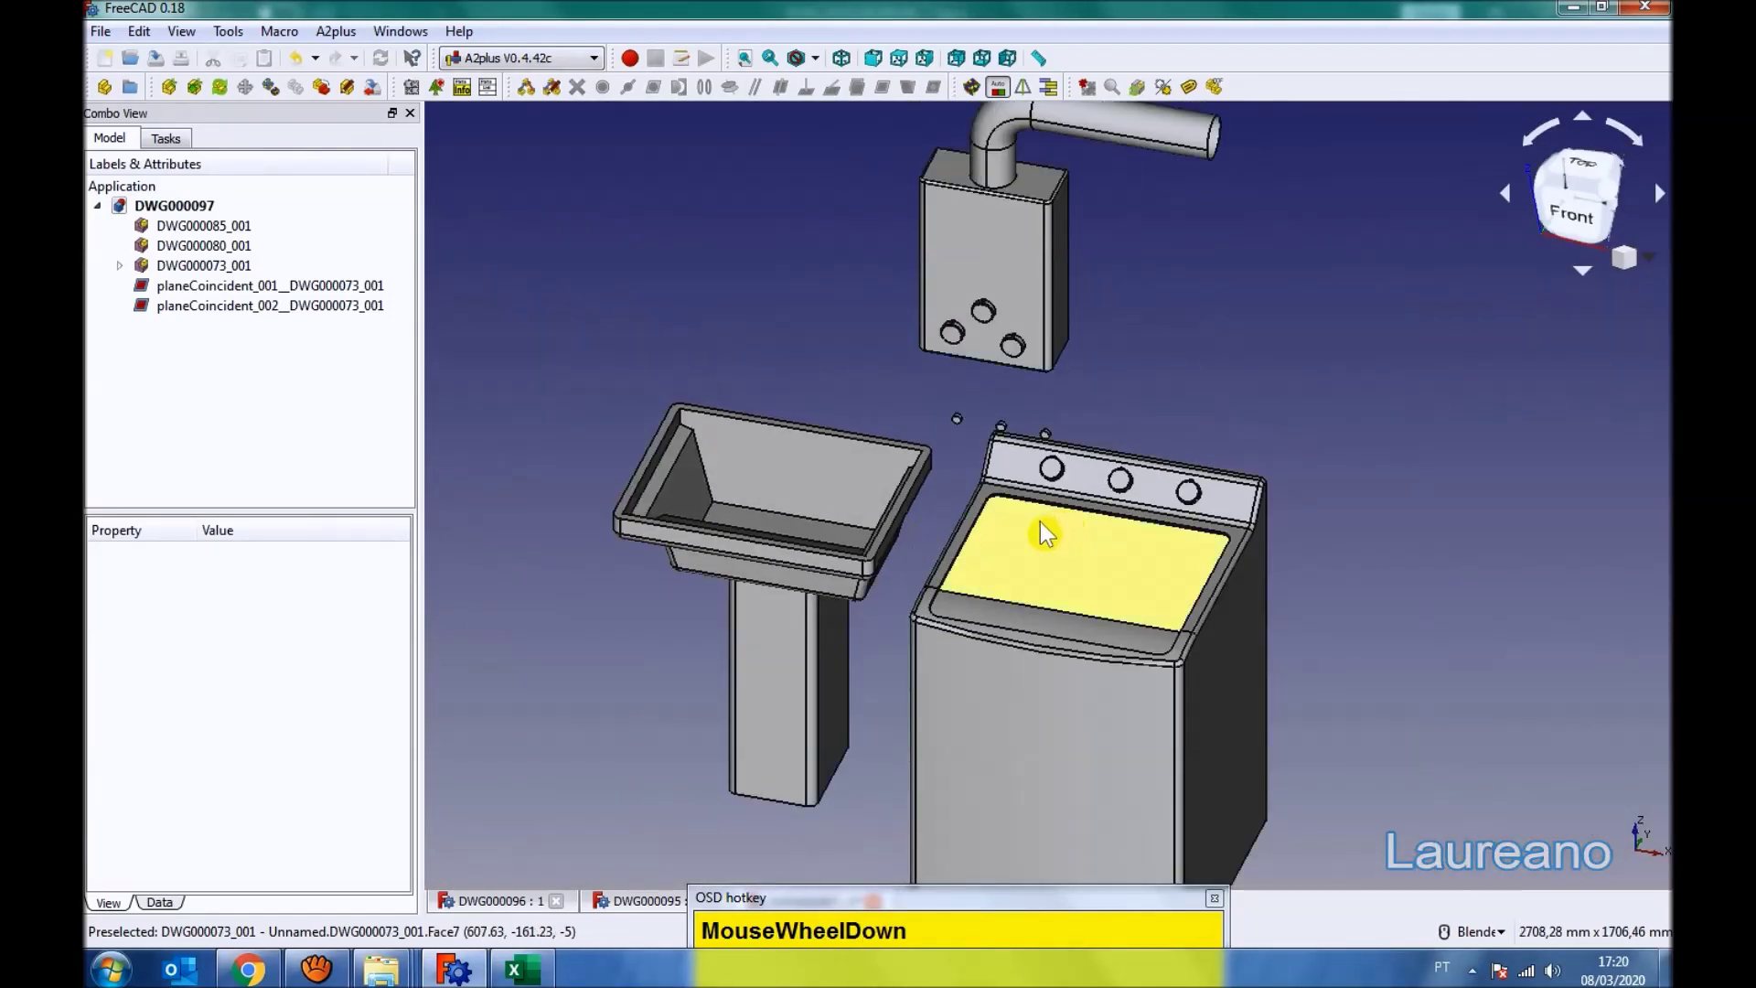
- Add a plane-coincident constraint between sink side and washing machine side with a 100 mm offset
scroll("up", 3)
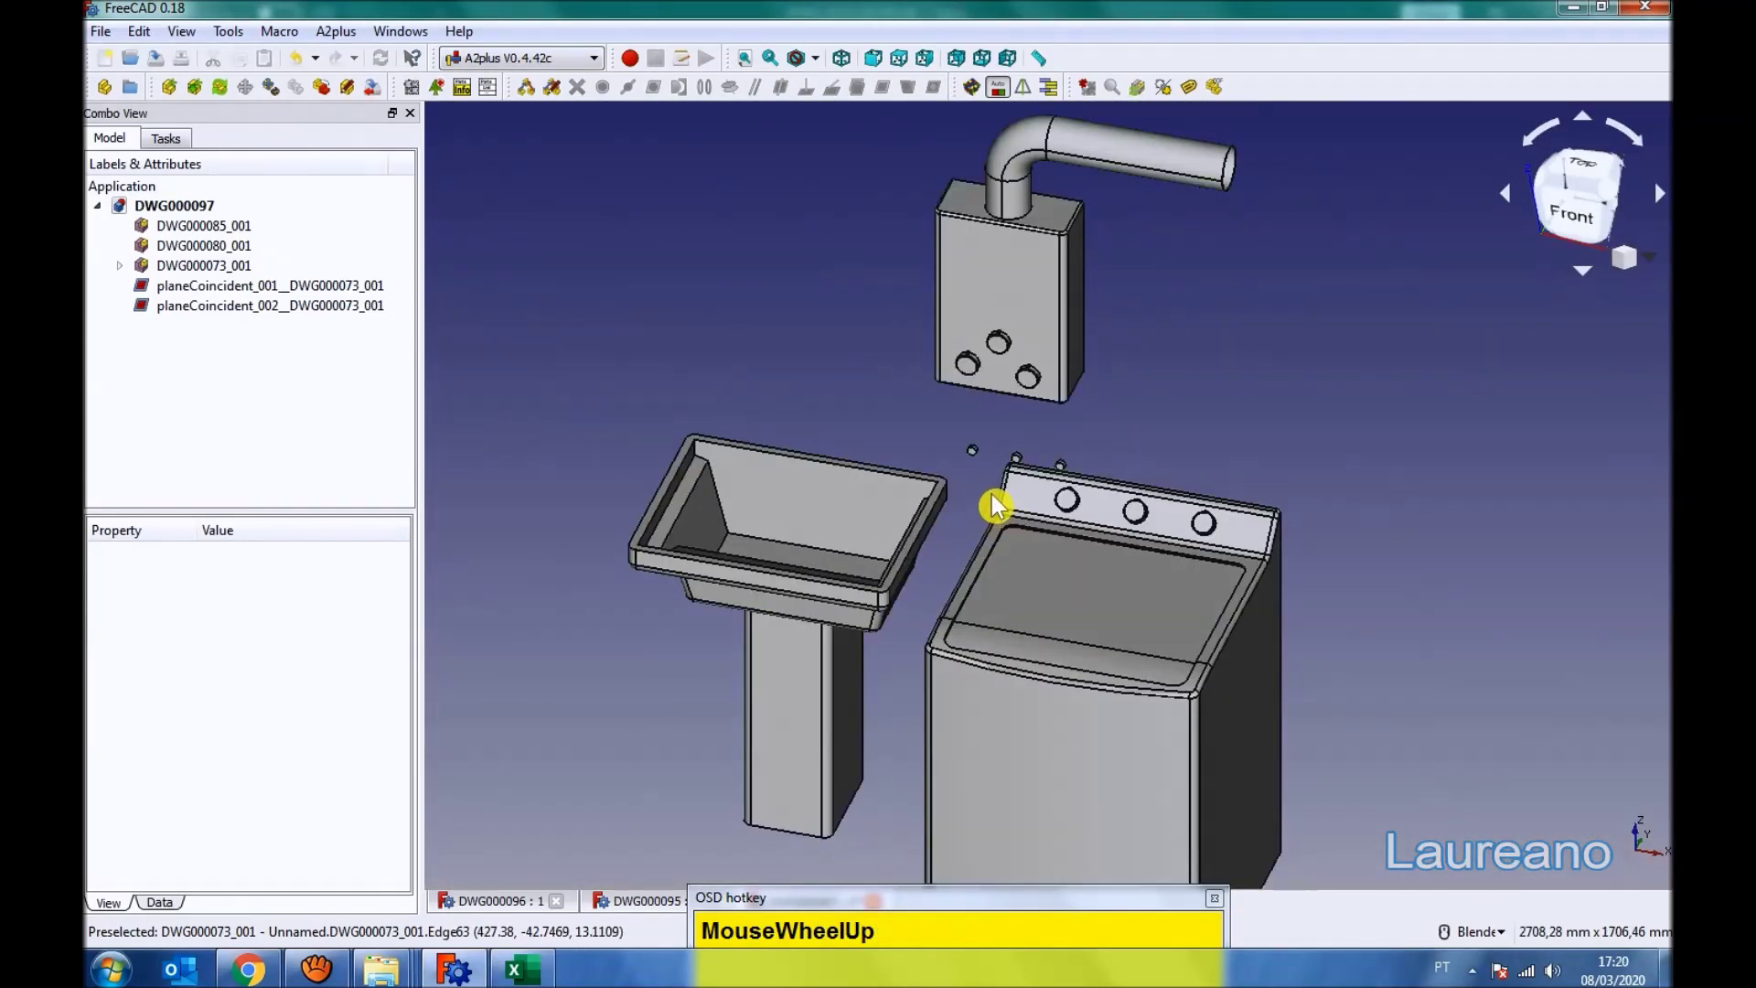
left_click(950, 537)
scroll("down", 3)
middle_click(980, 574)
left_click(1294, 571)
scroll("down", 3)
left_click(894, 98)
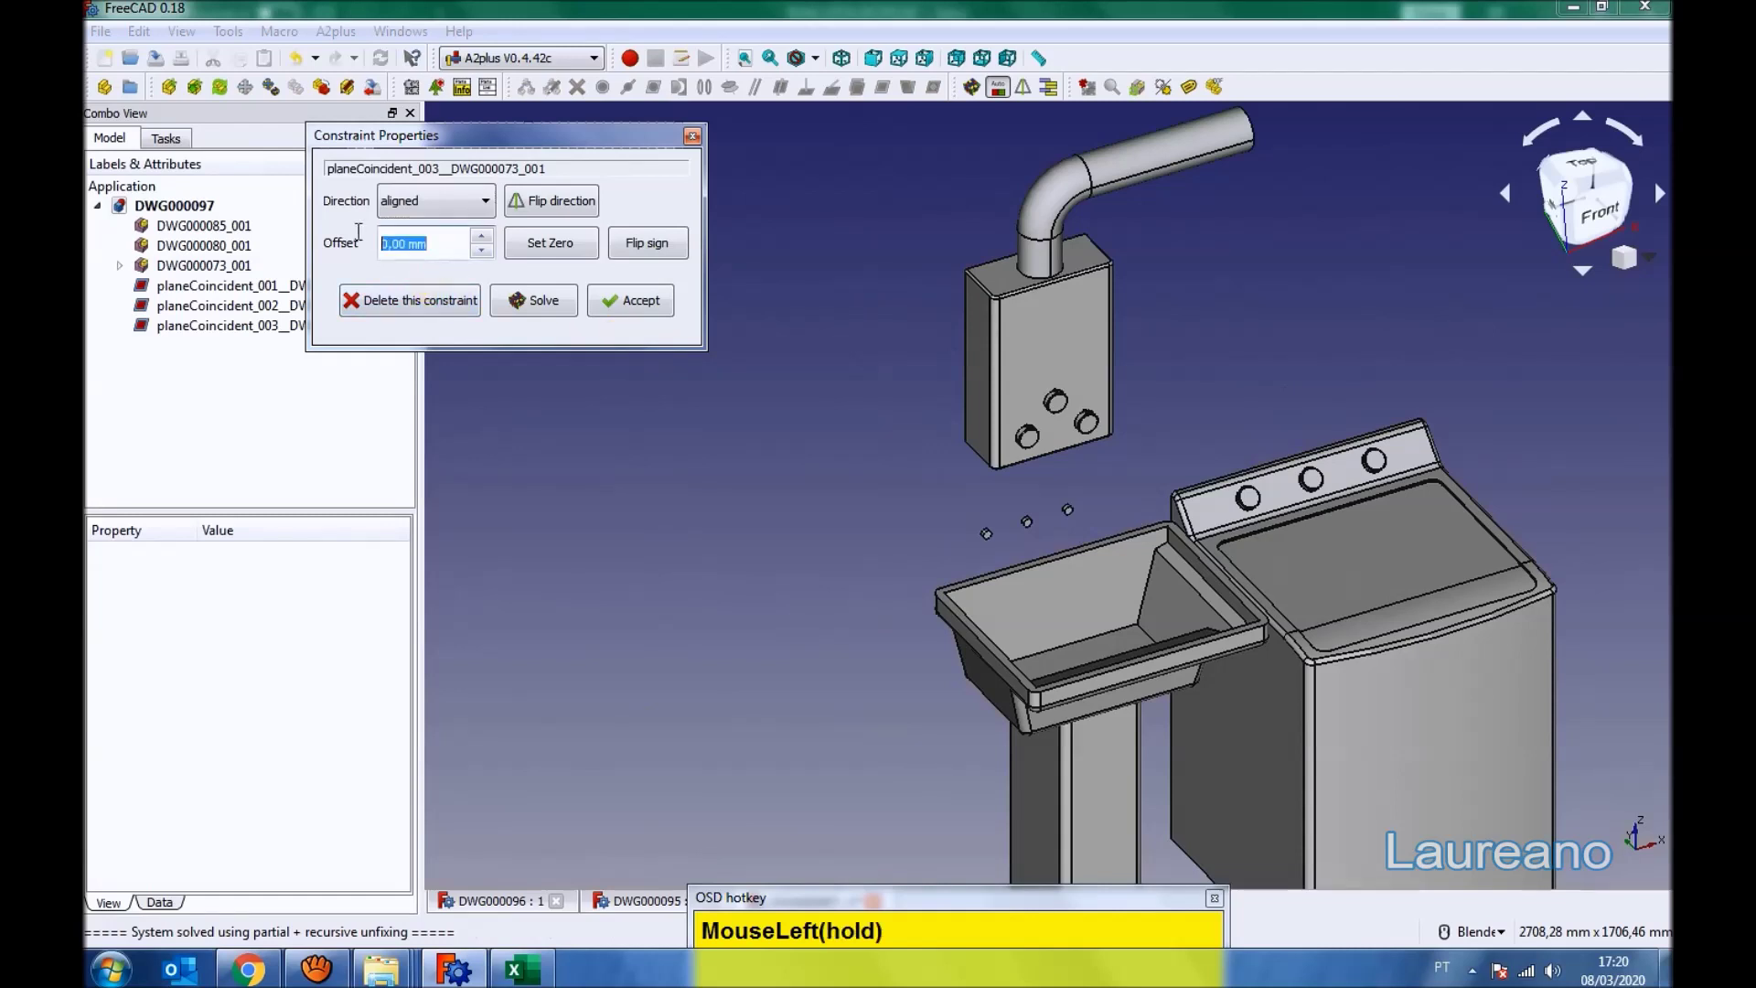
key("KP_1")
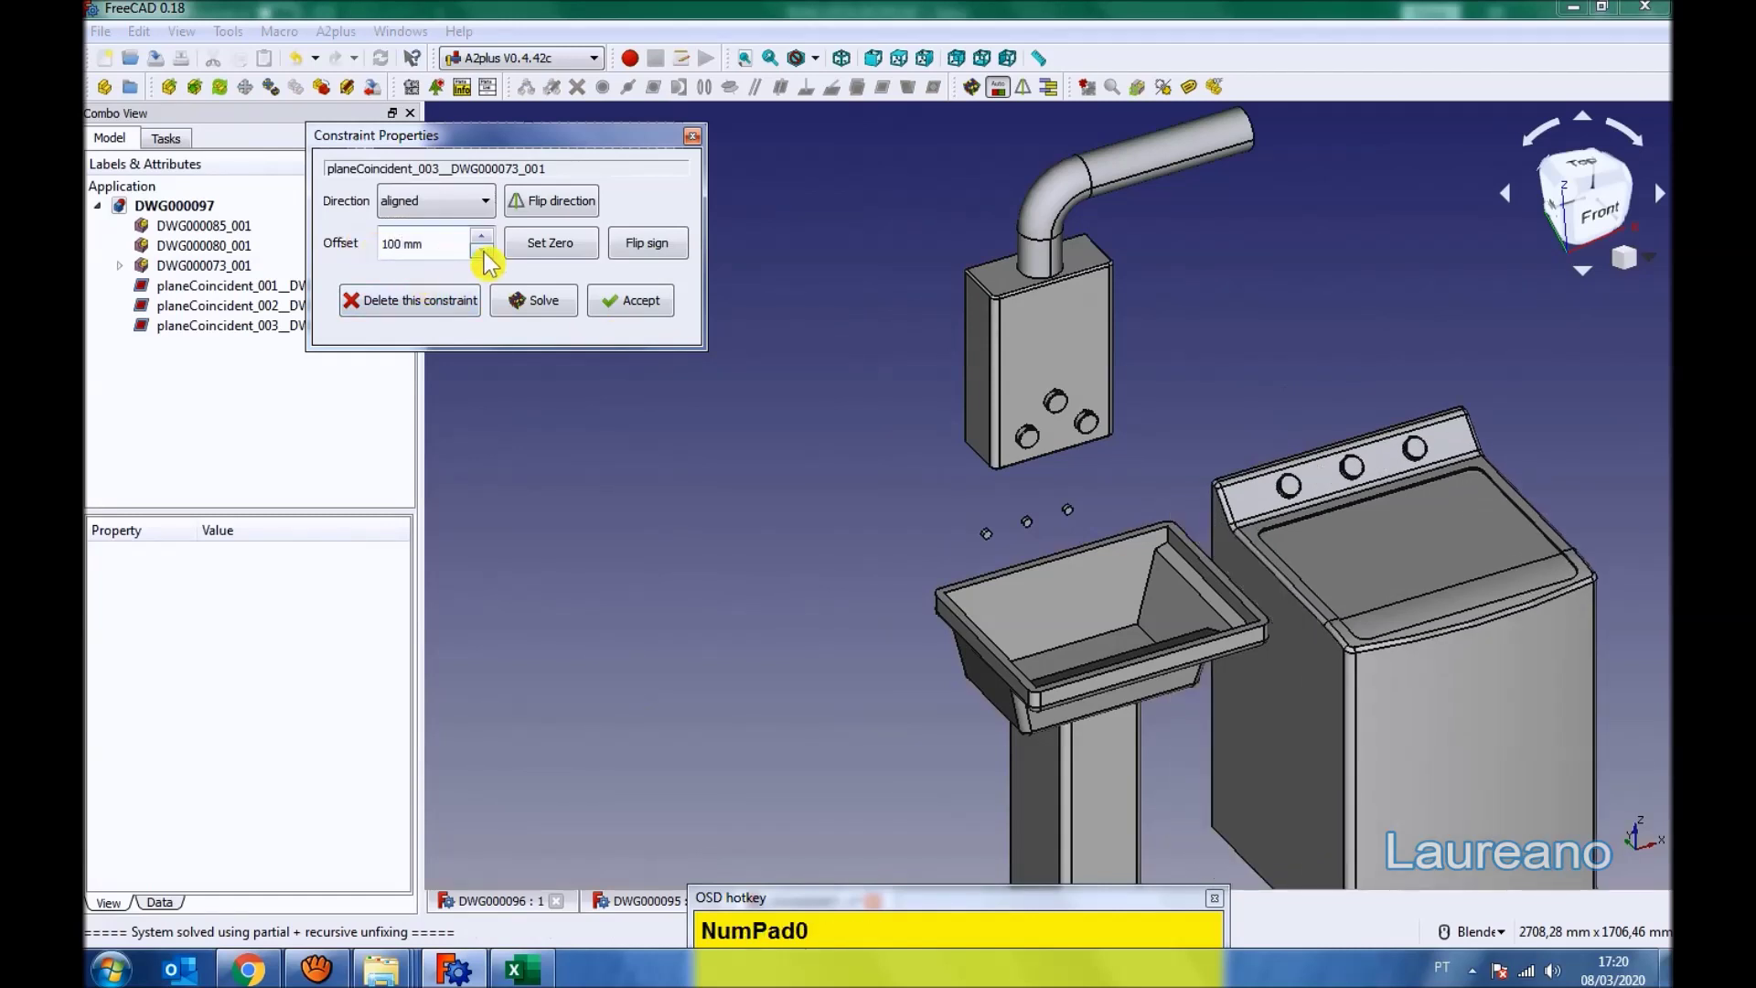
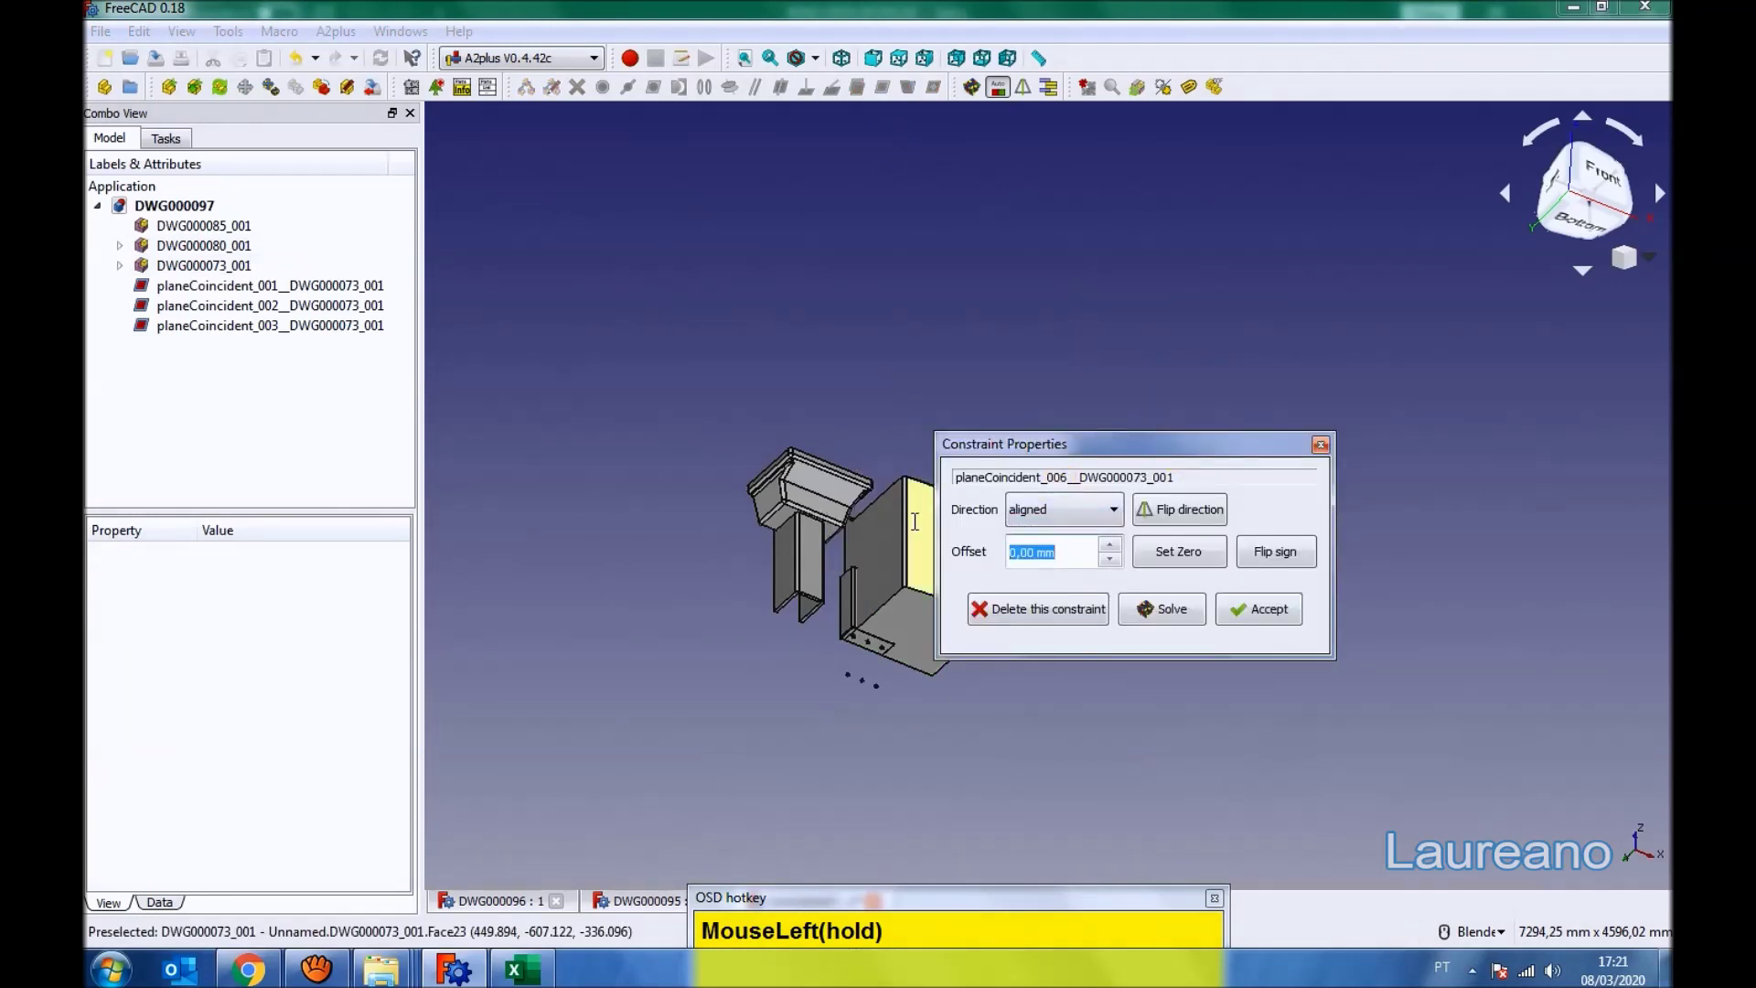
- Give the water heater constraint a 1450 mm offset with flipped sign so the heater sits above
key("KP_1")
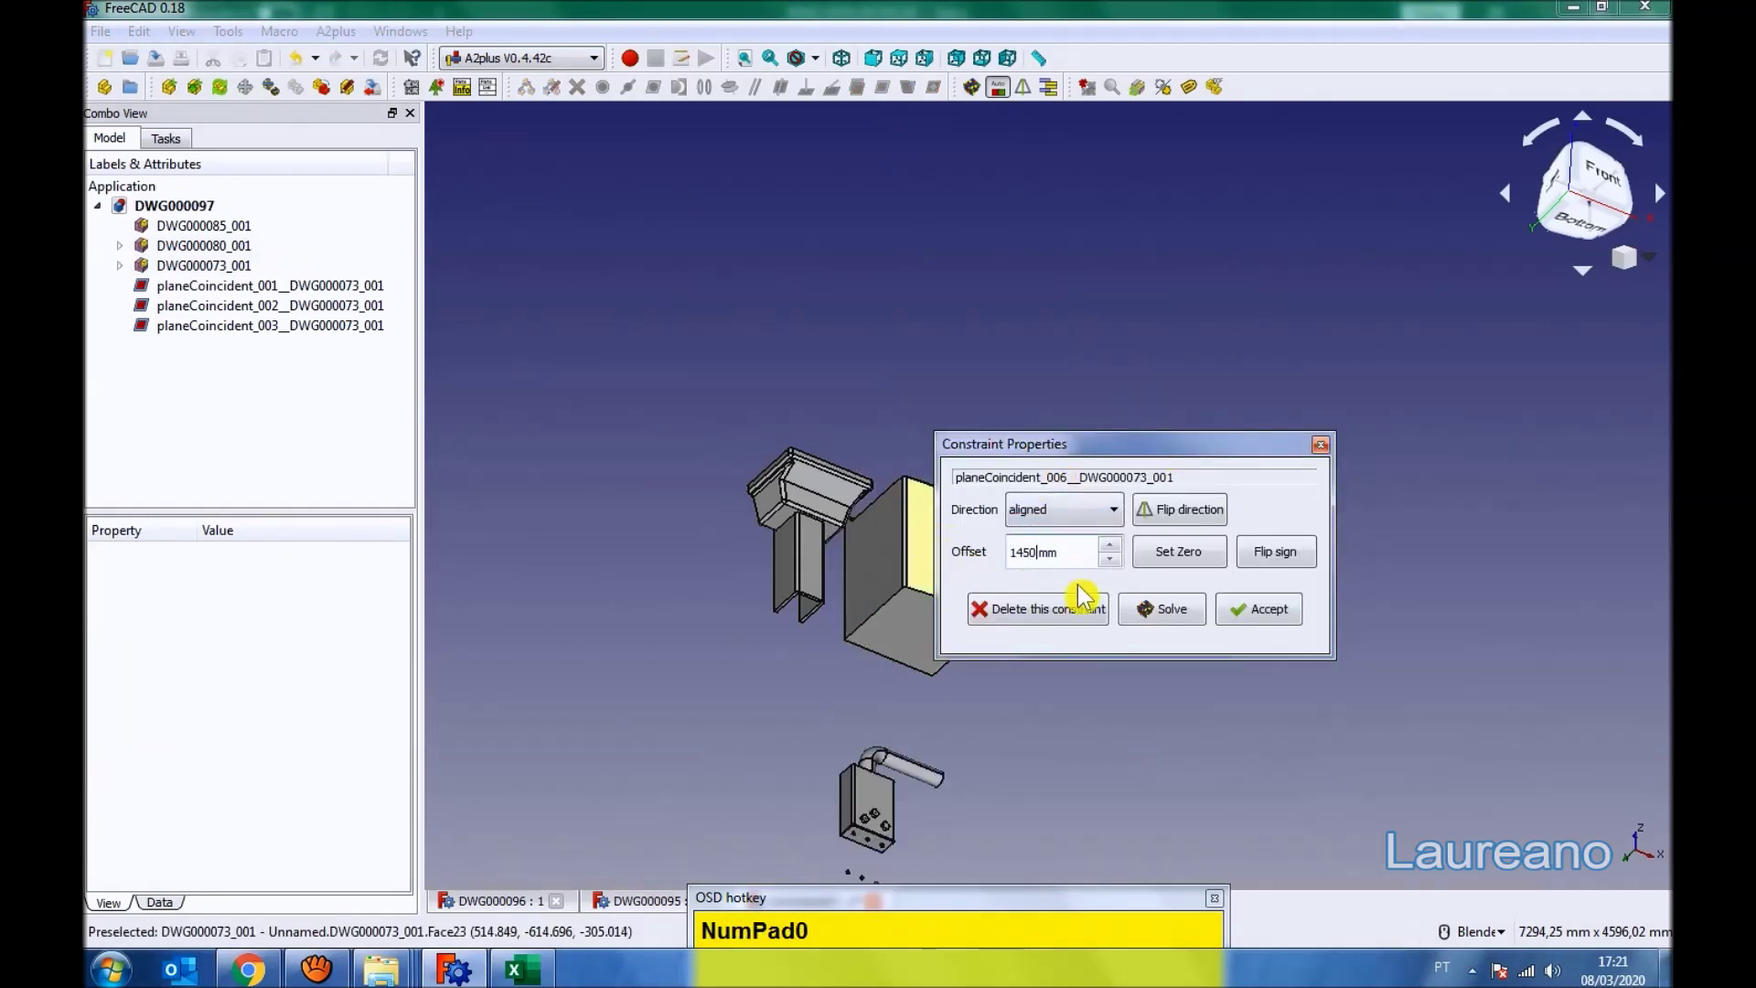
left_click(1269, 577)
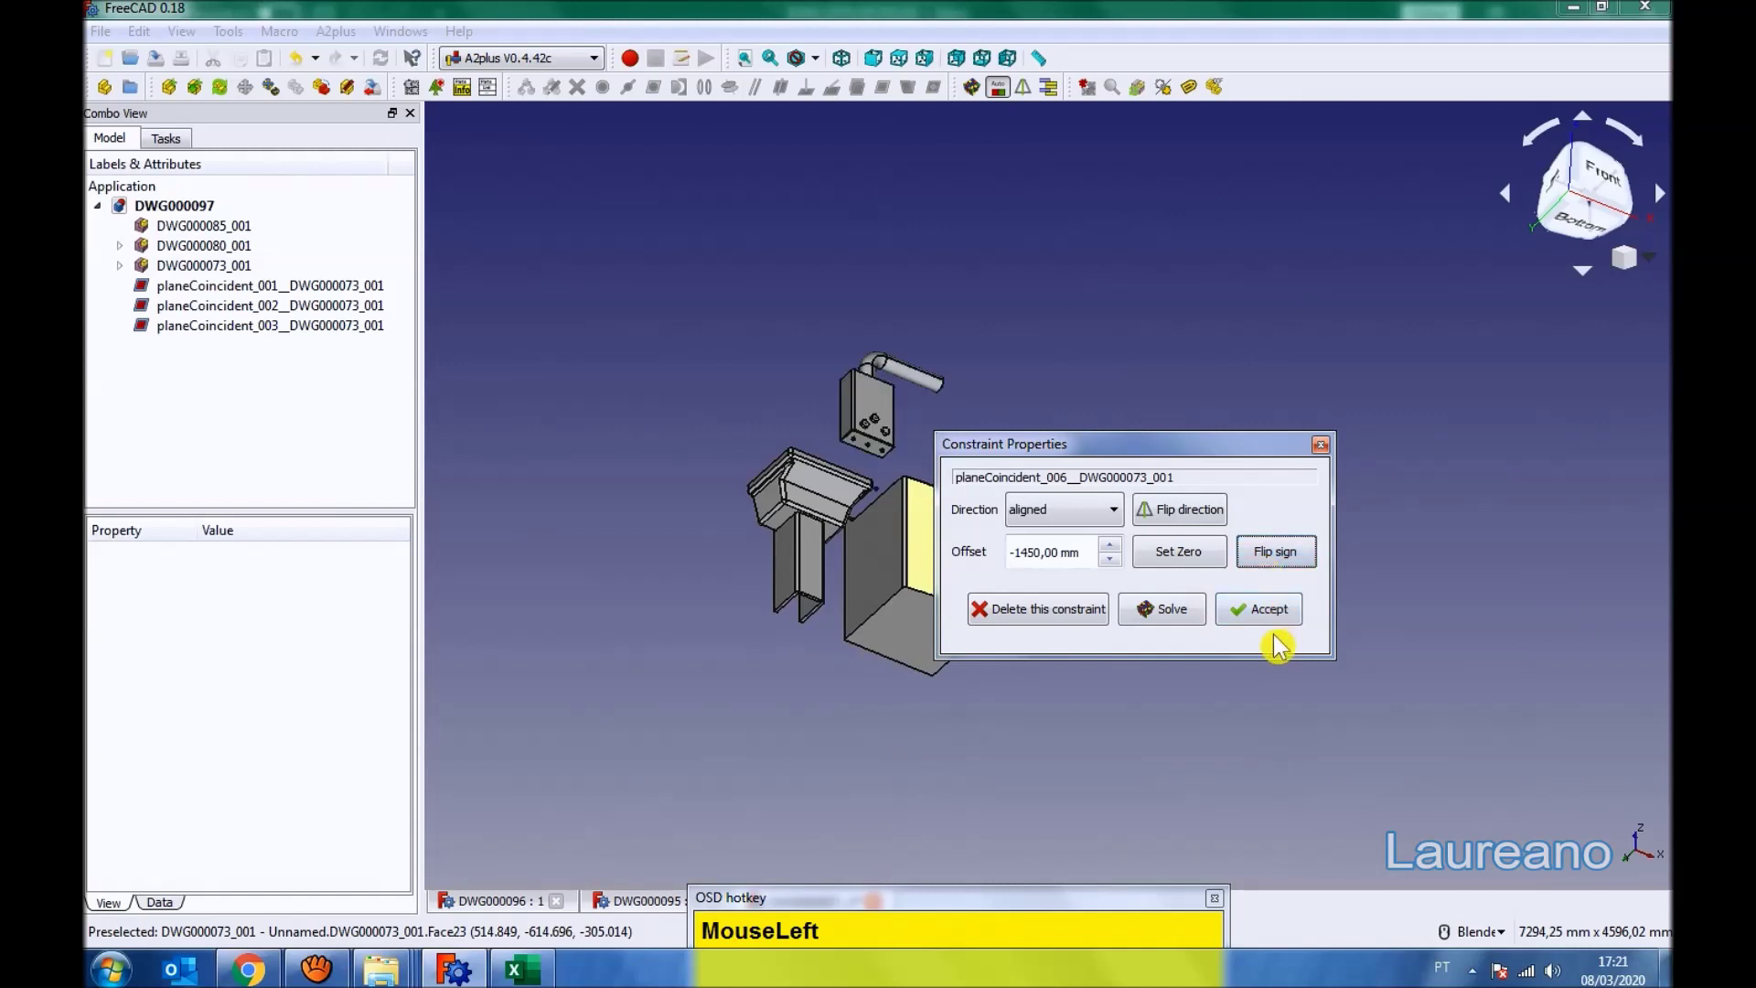
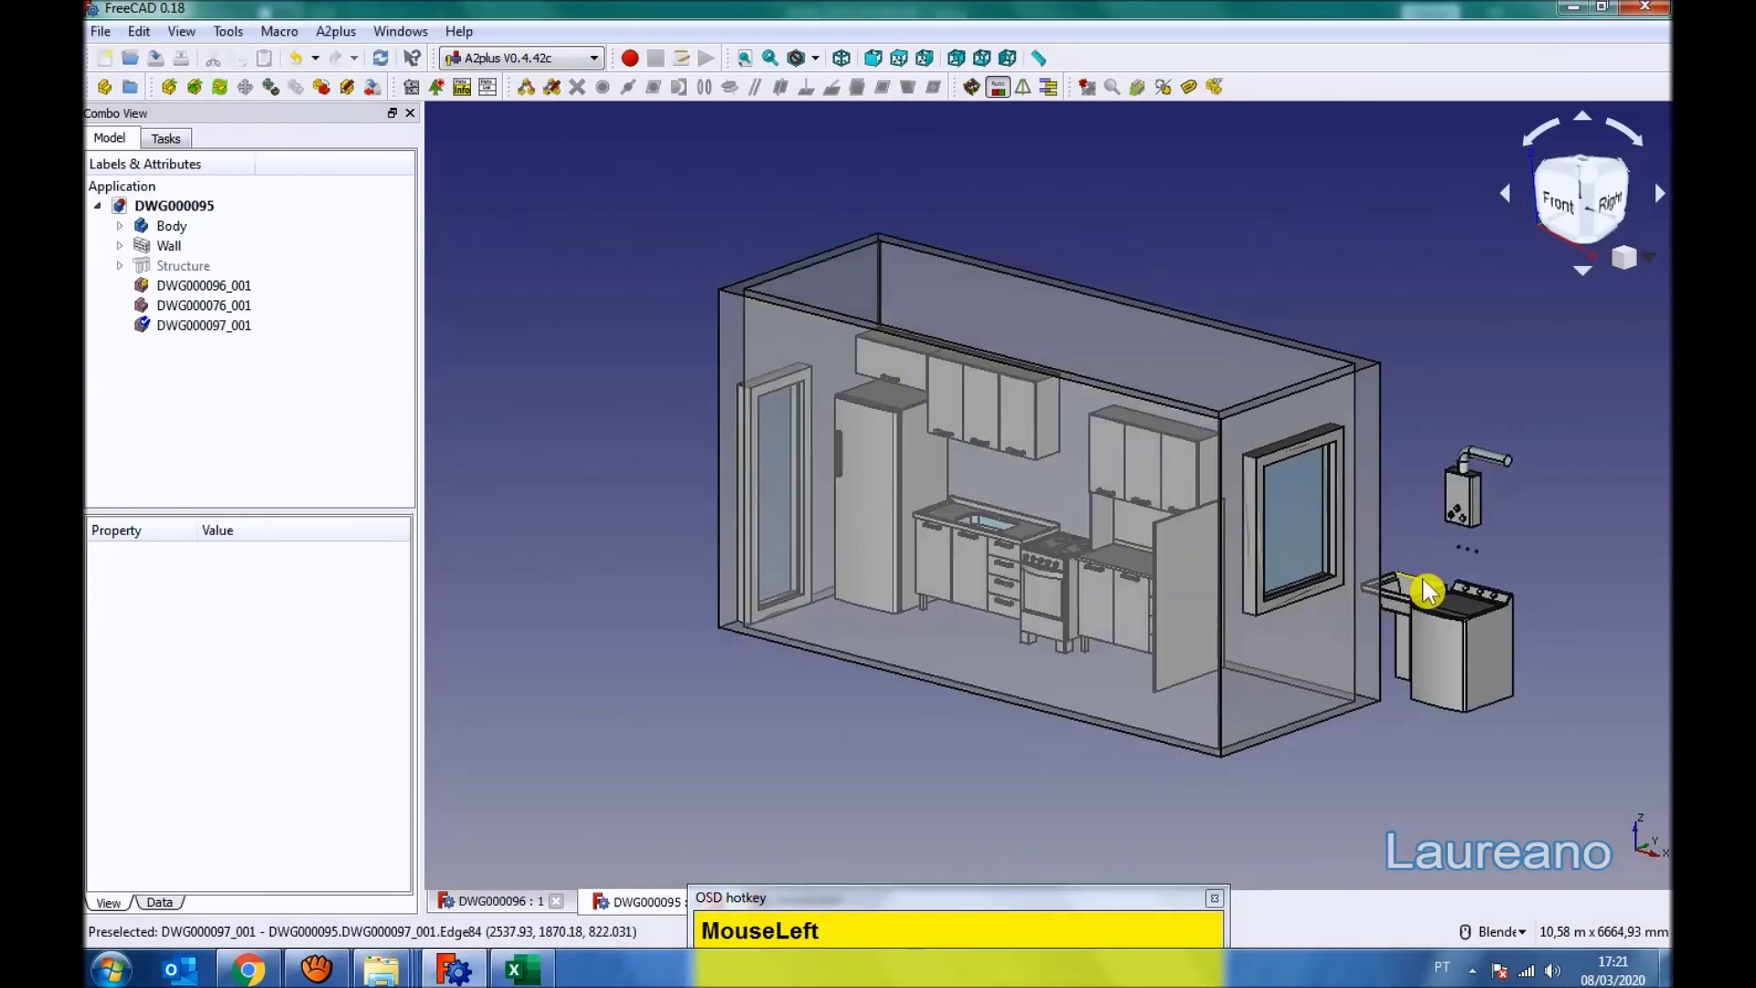
- Orbit and zoom the kitchen room to view the imported laundry set from above
scroll("down", 3)
left_click_drag(1255, 614, 816, 77)
left_click_drag(914, 73, 1376, 439)
scroll("up", 3)
left_click_drag(979, 271, 988, 264)
scroll("up", 3)
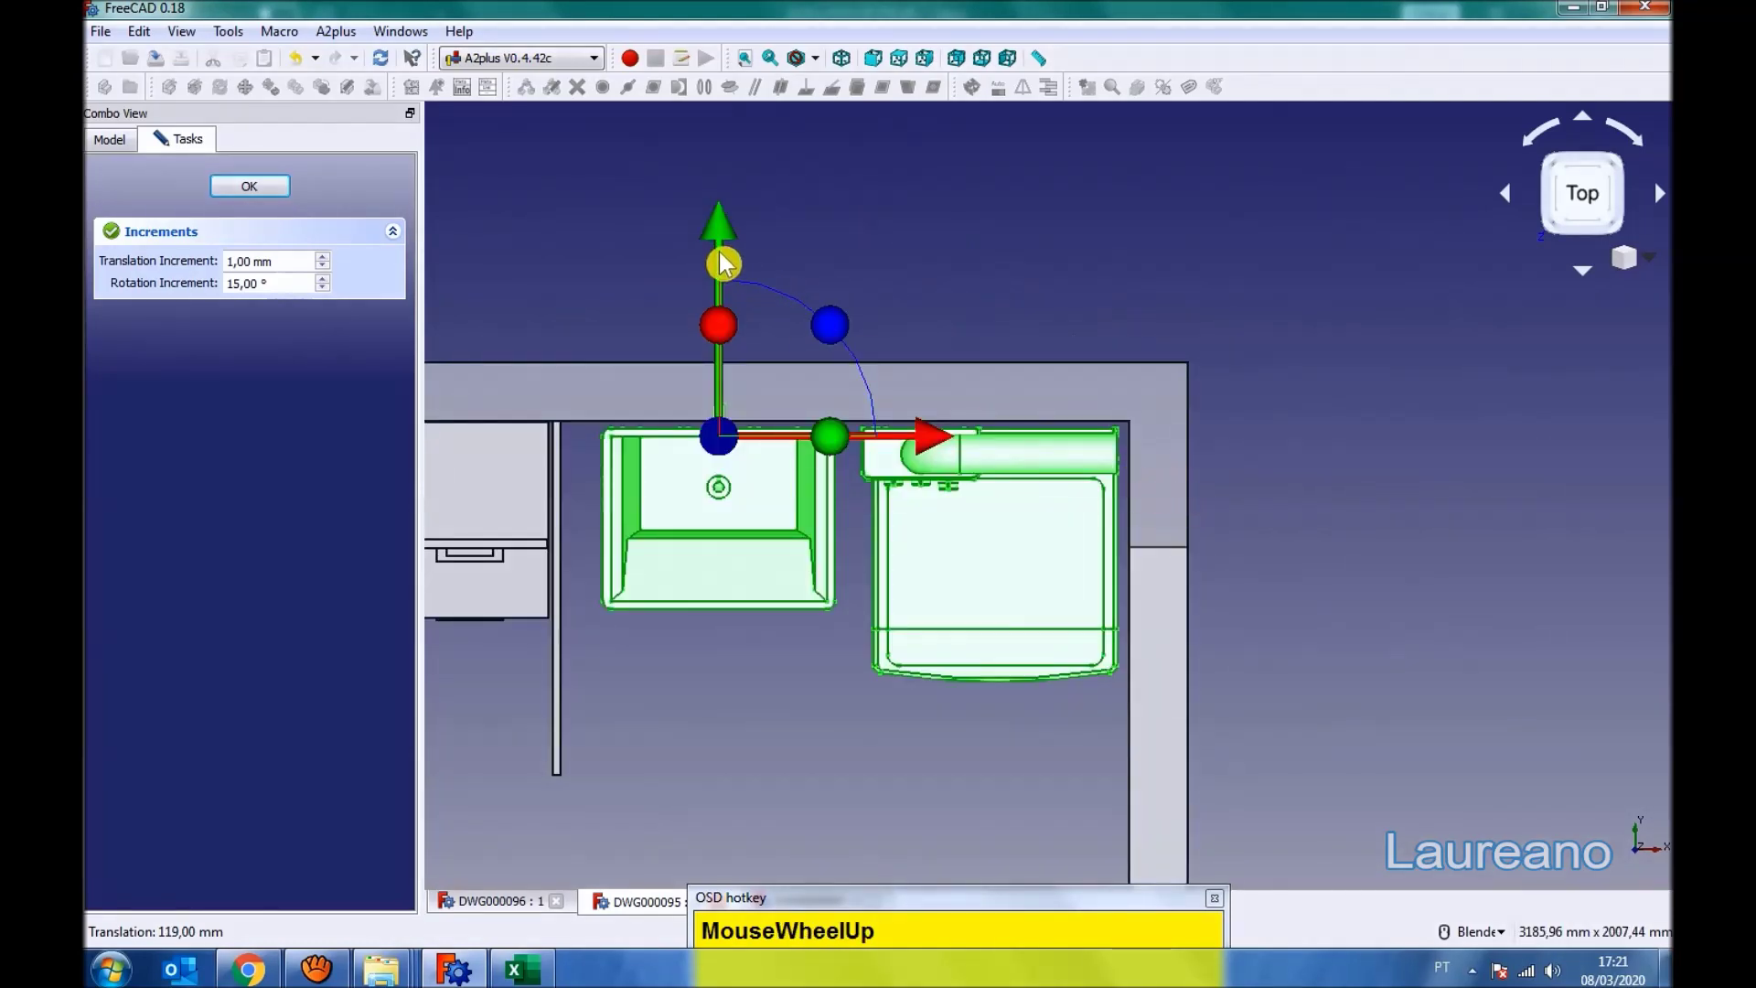
- Drag the laundry set DWG000097_001 into the room against its right-hand end wall
left_click_drag(727, 240, 1238, 649)
left_click_drag(1239, 649, 404, 236)
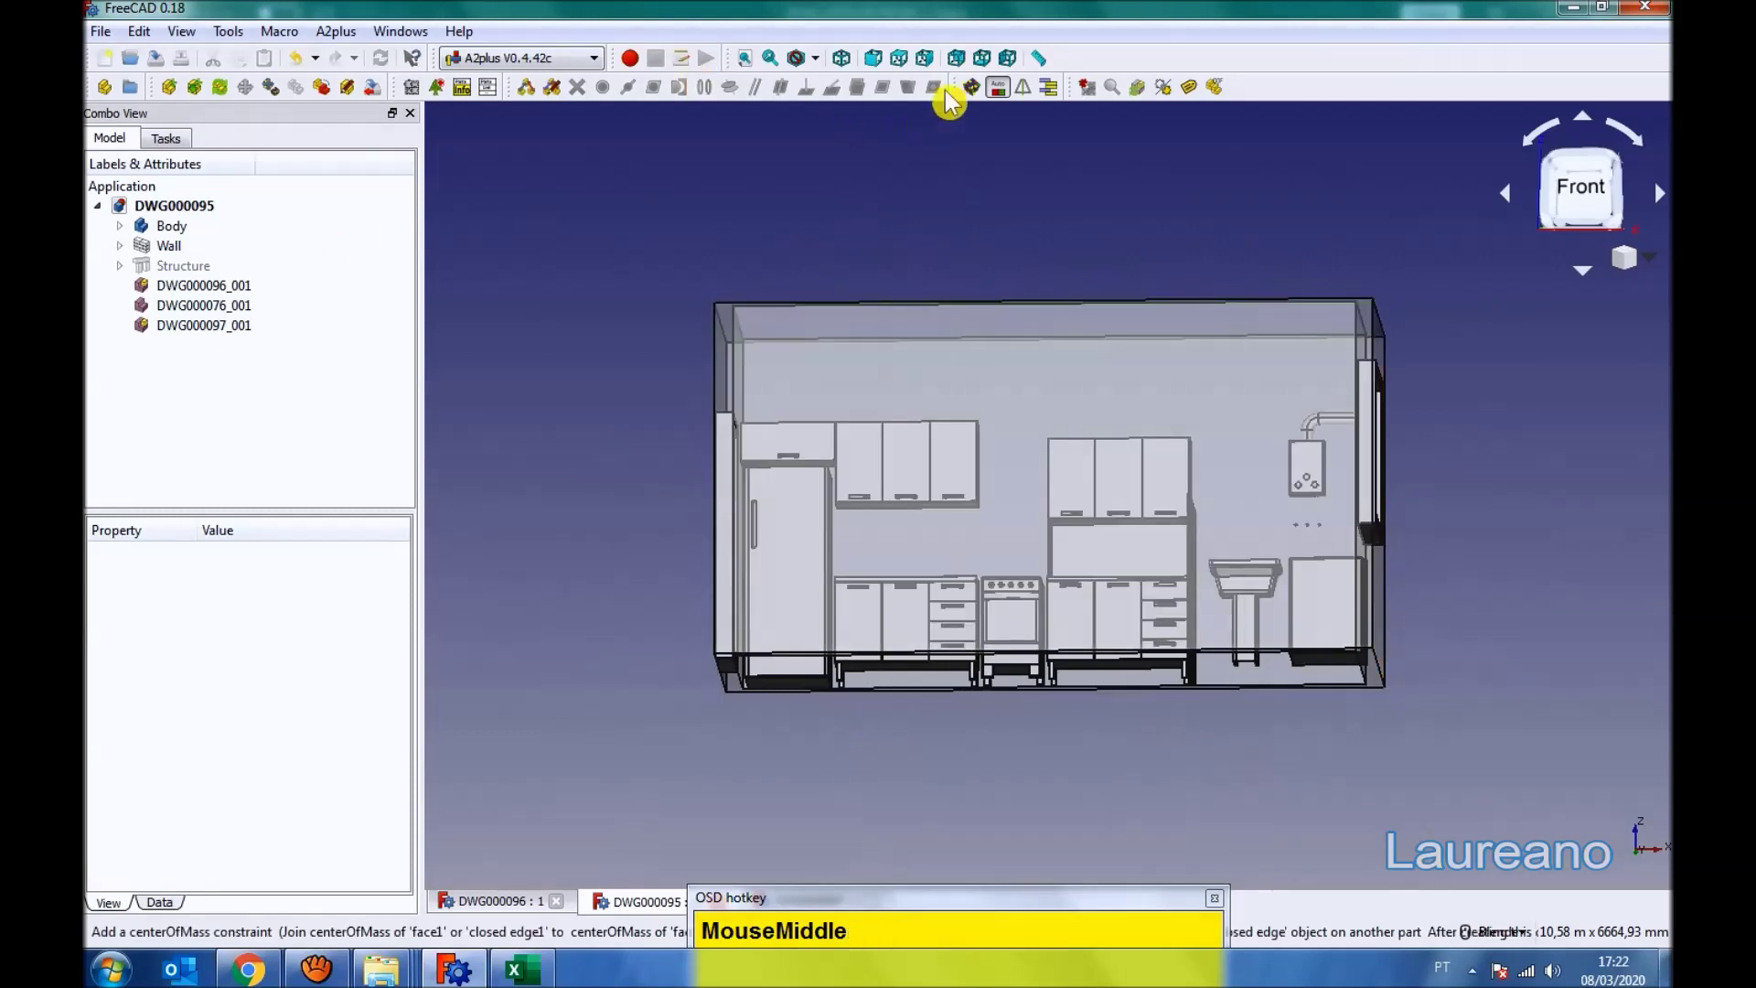
- Return to the DWG000097 assembly and open constraint planeCoincident_005 for editing
left_click(906, 68)
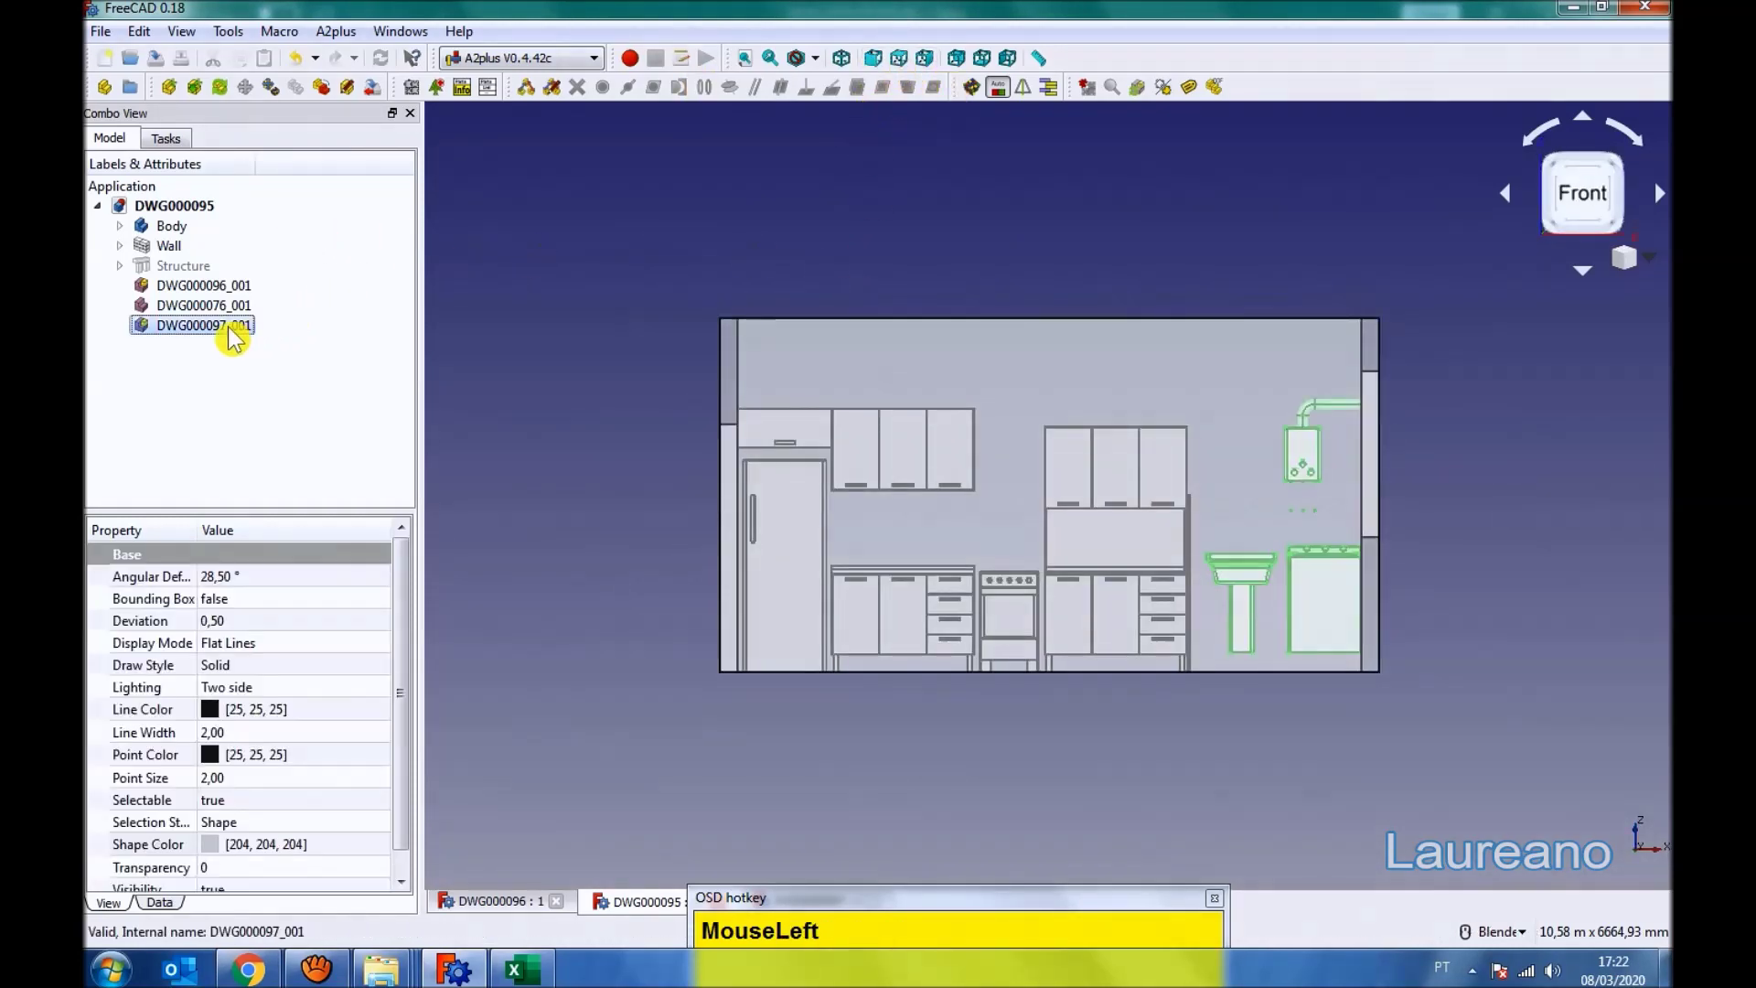
scroll("up", 3)
scroll("down", 3)
scroll("up", 3)
left_click_drag(1141, 241, 1177, 686)
scroll("up", 3)
- Set the constraint offset to 100 mm, accept it, and switch back to the DWG000095 room document
left_click_drag(261, 202, 938, 730)
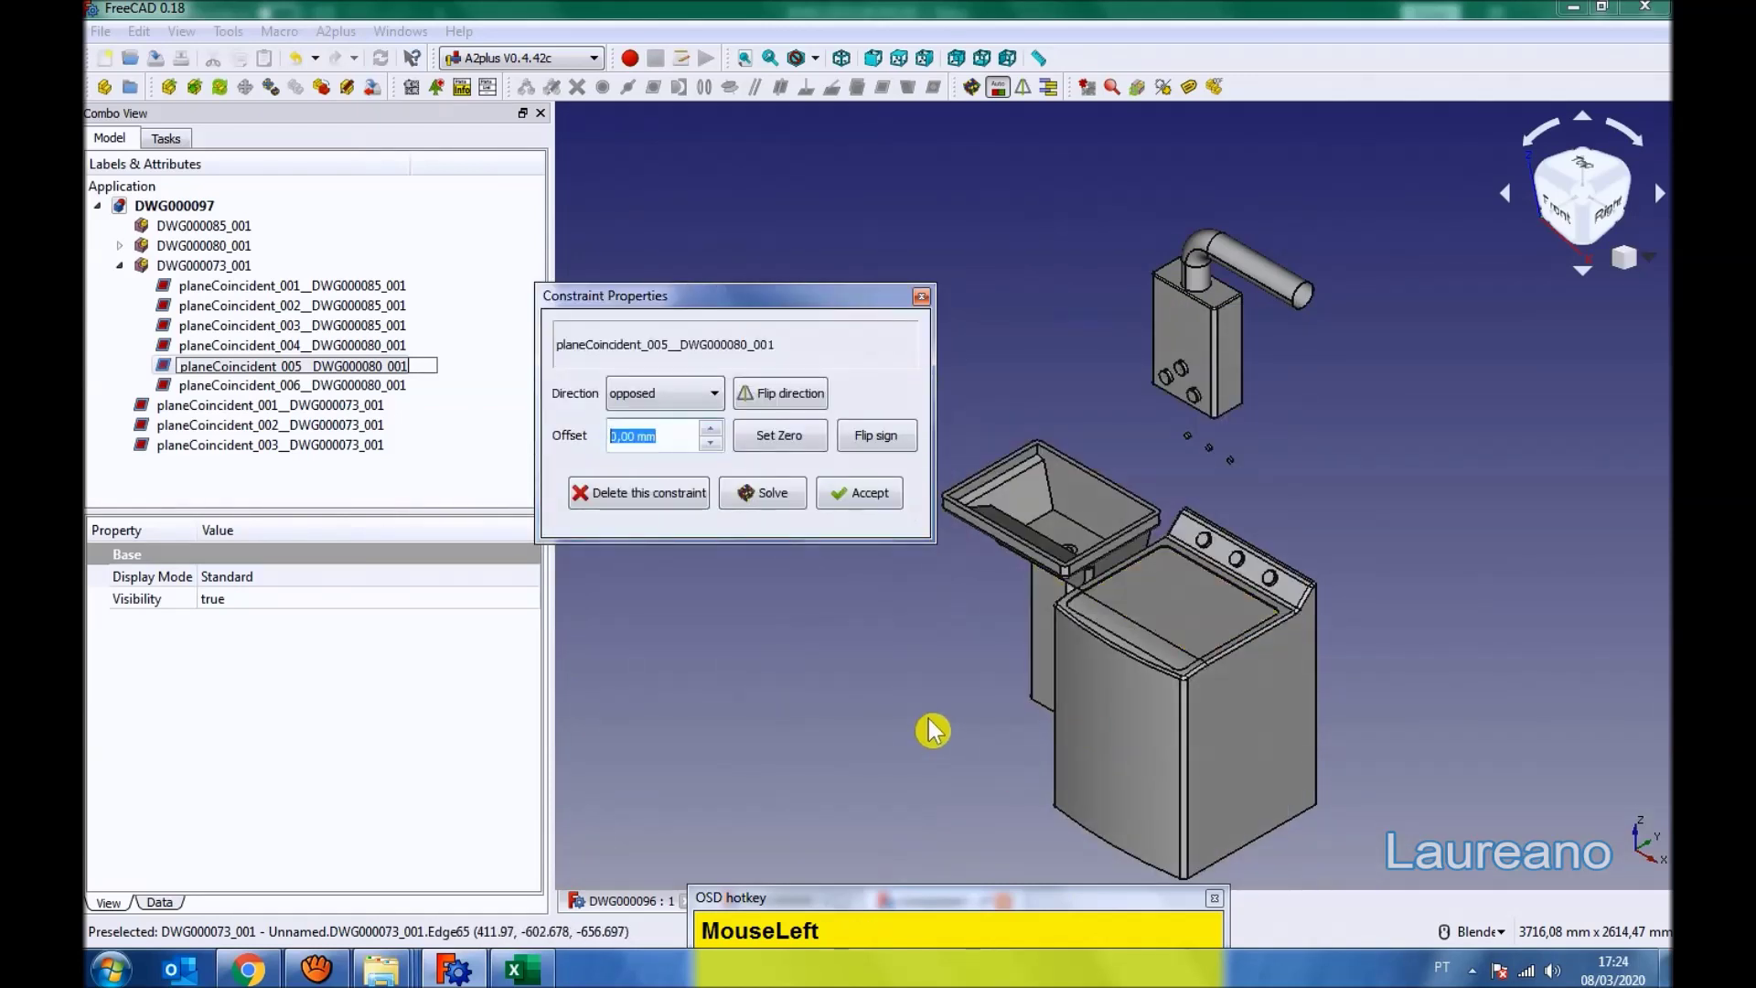
key("KP_1")
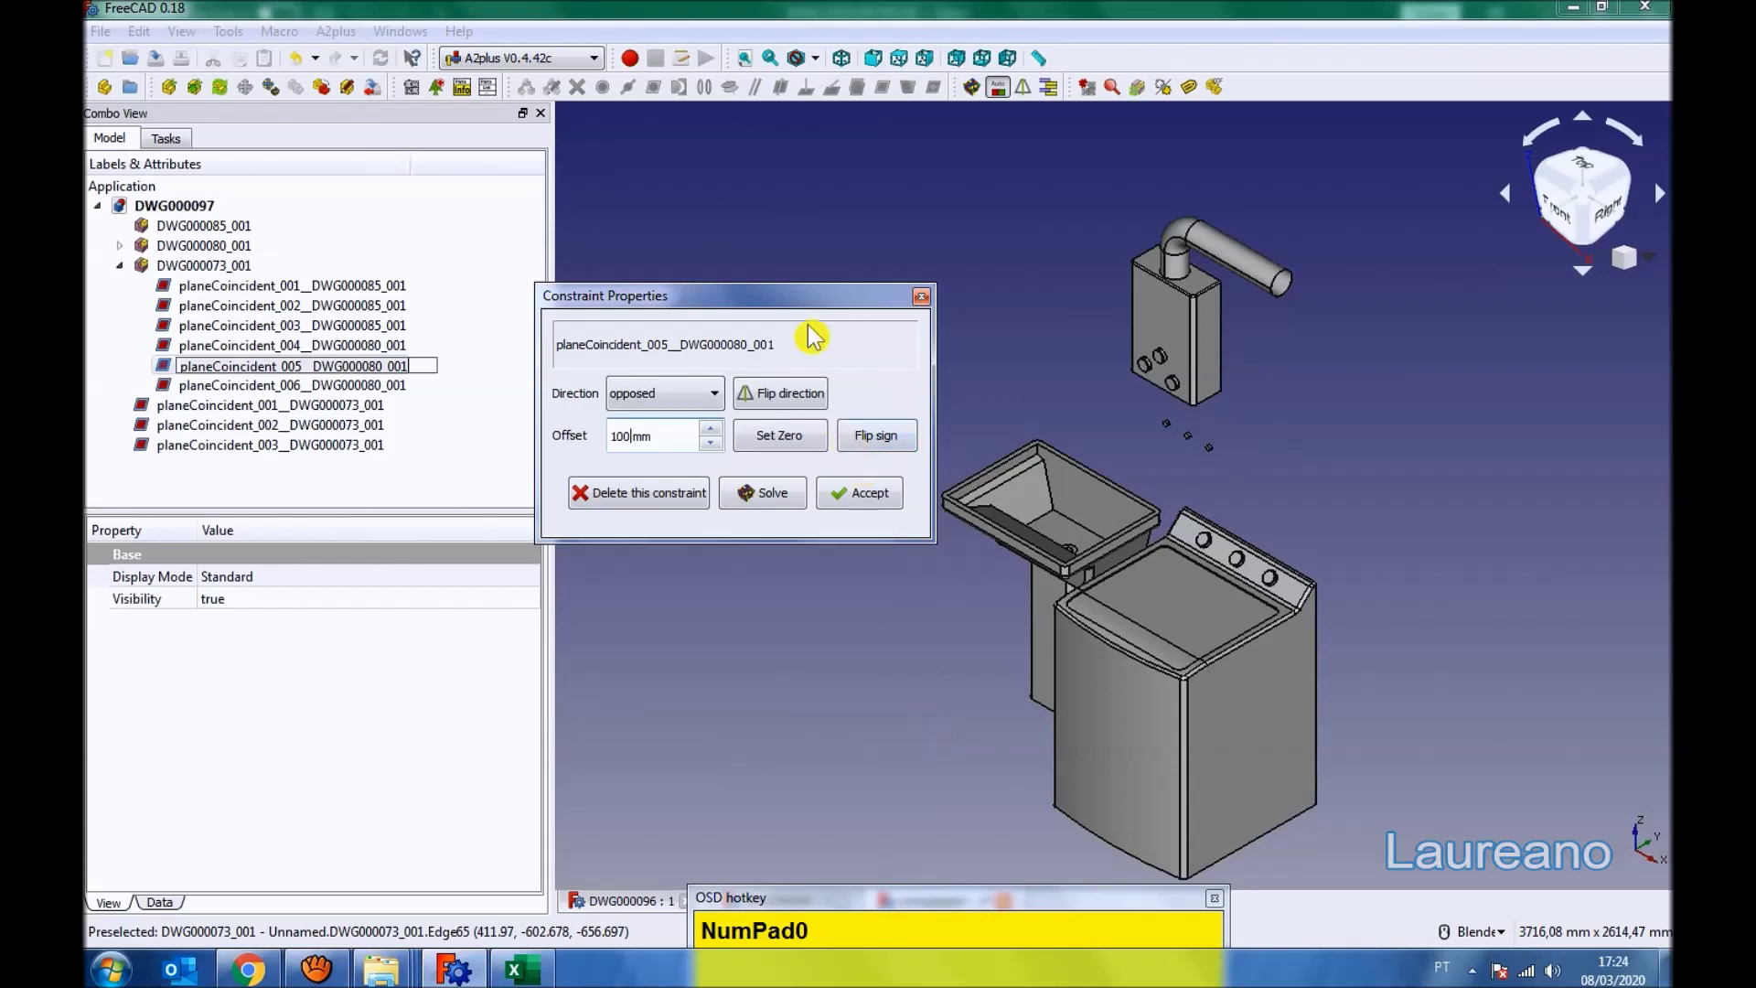
left_click_drag(879, 455, 886, 64)
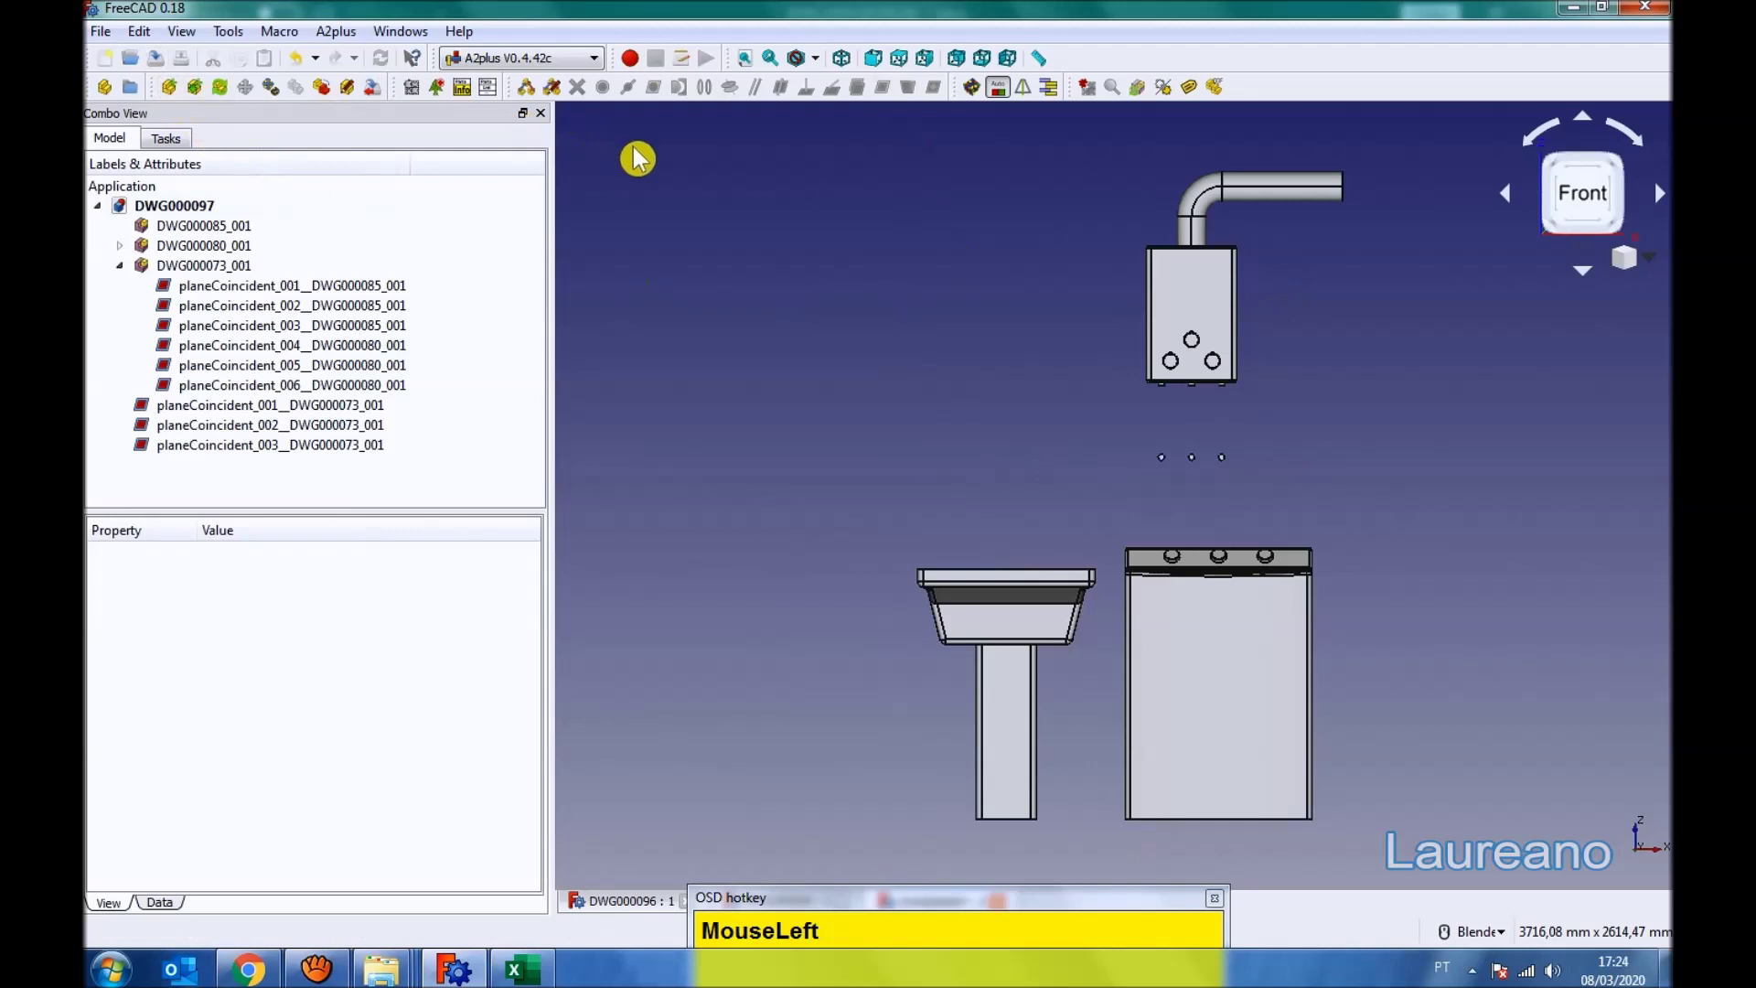
key("Tab")
left_click(189, 327)
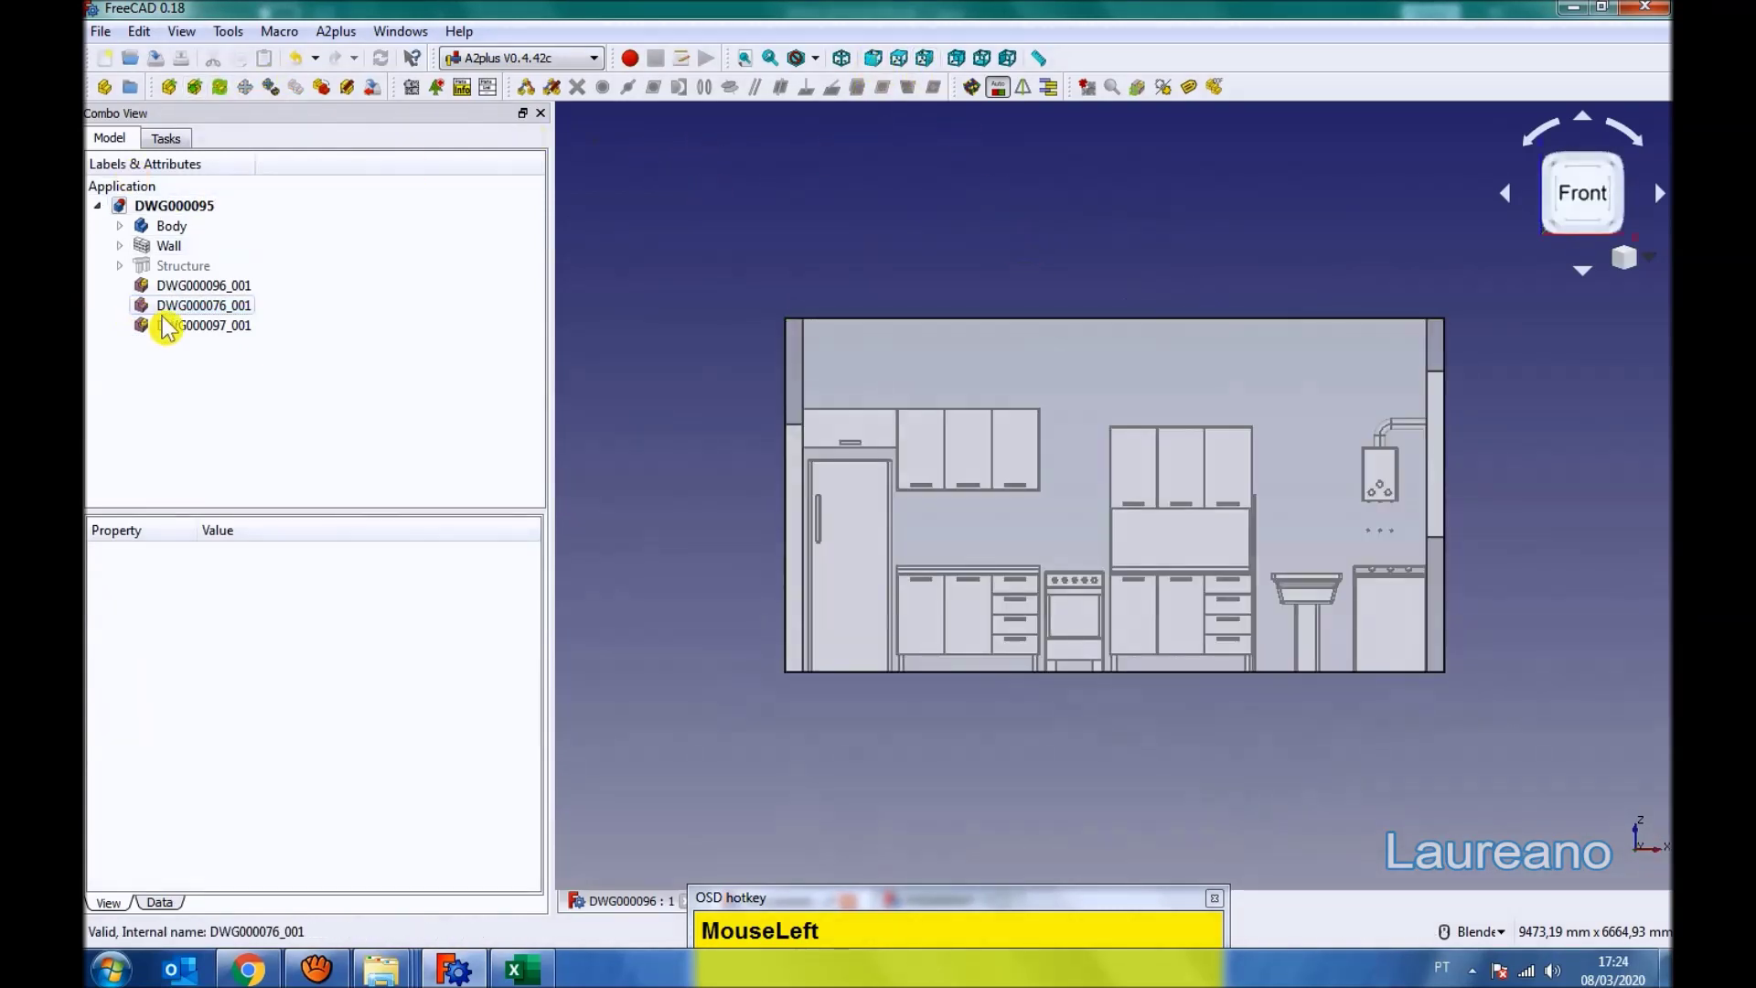
scroll("up", 3)
left_click_drag(1403, 595, 366, 294)
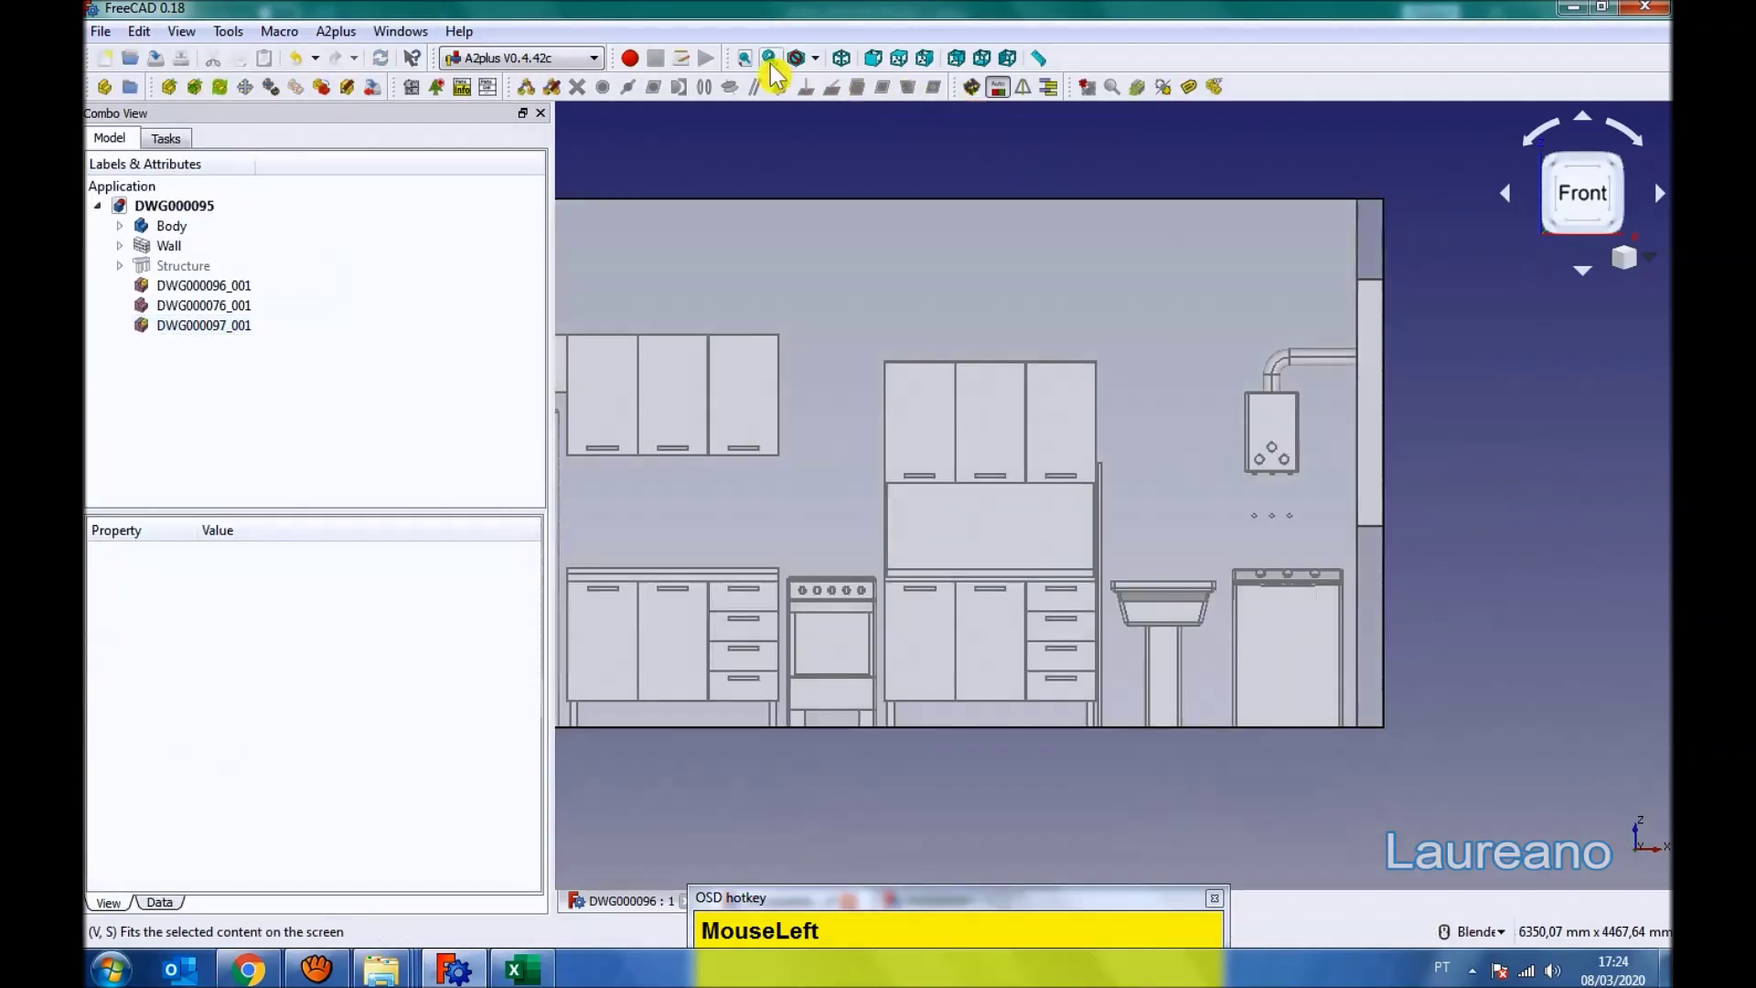
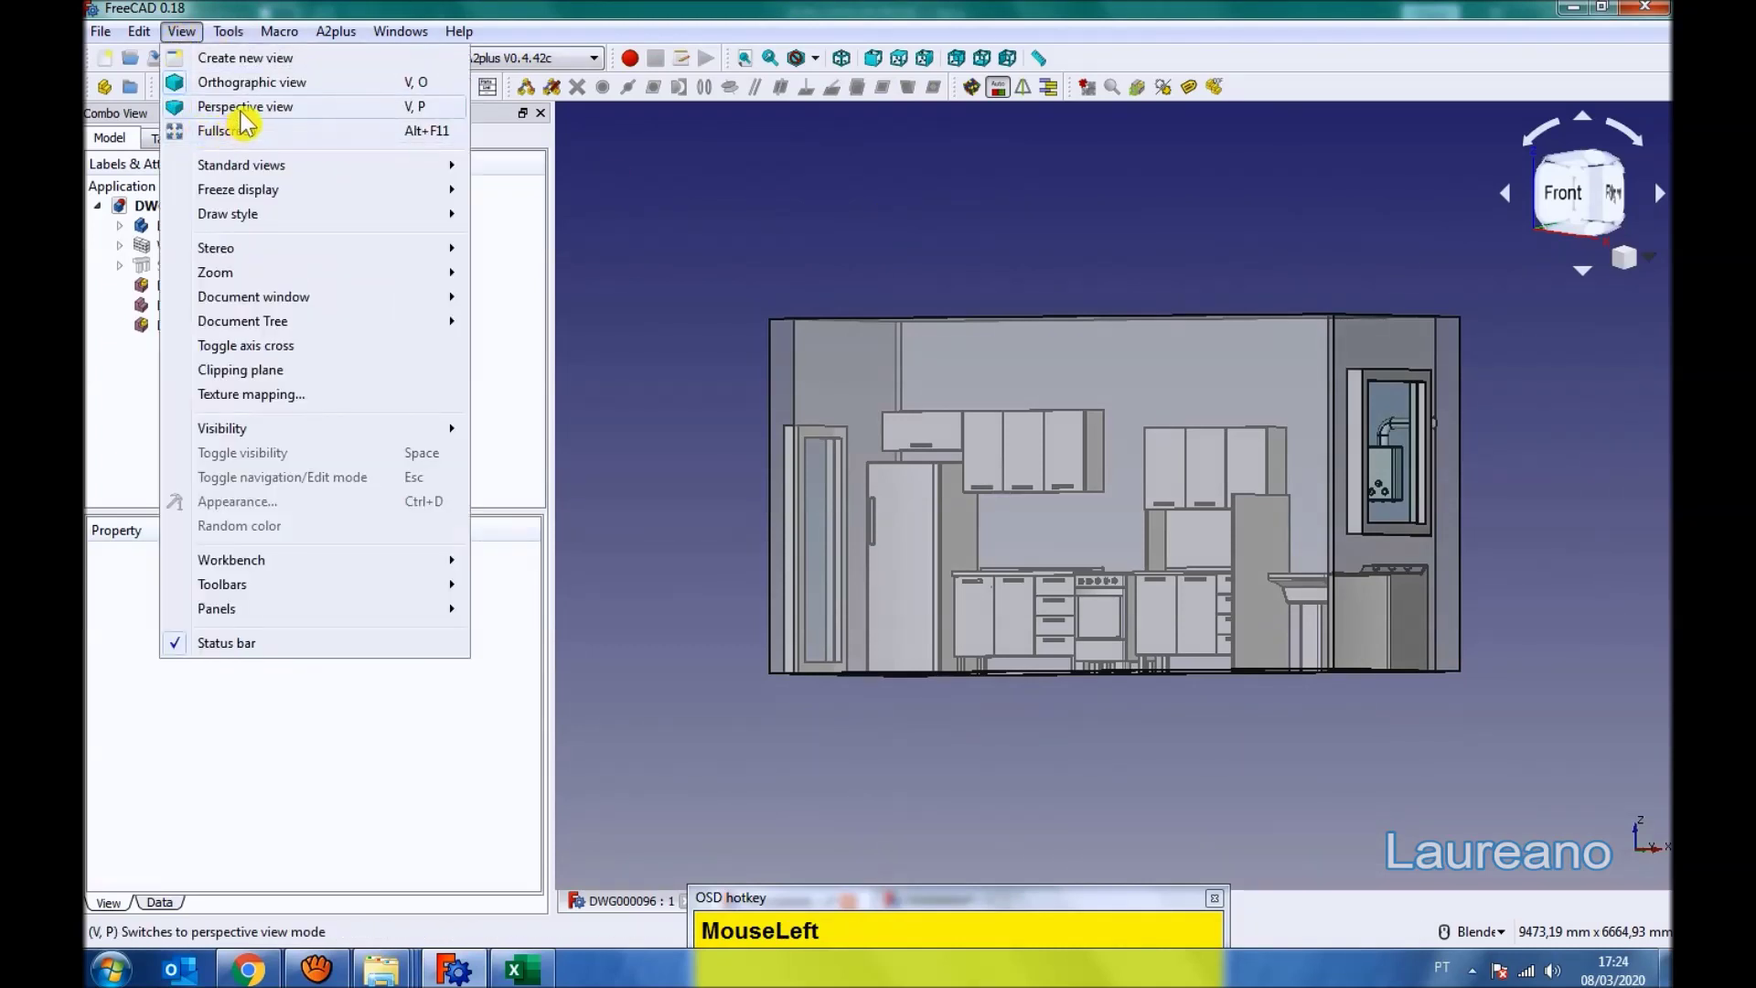
- Switch the furnished kitchen room to perspective view, adjust the zoom and save the document
middle_click(953, 734)
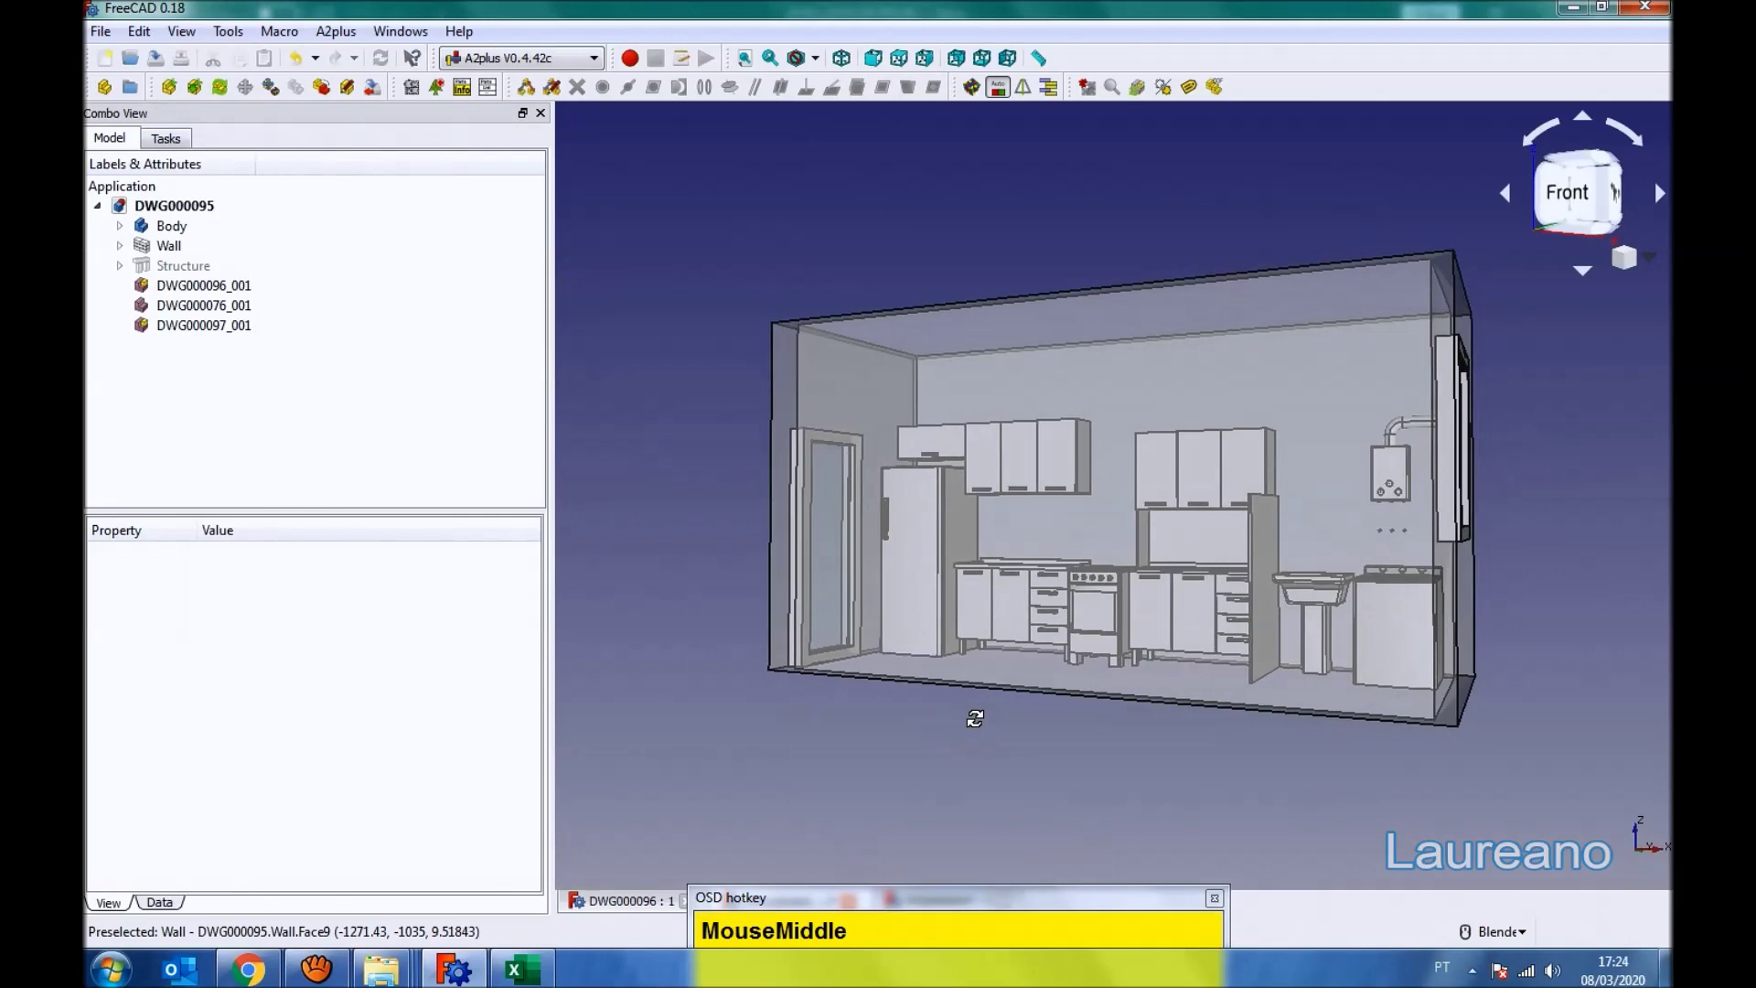
scroll("up", 3)
left_click(919, 826)
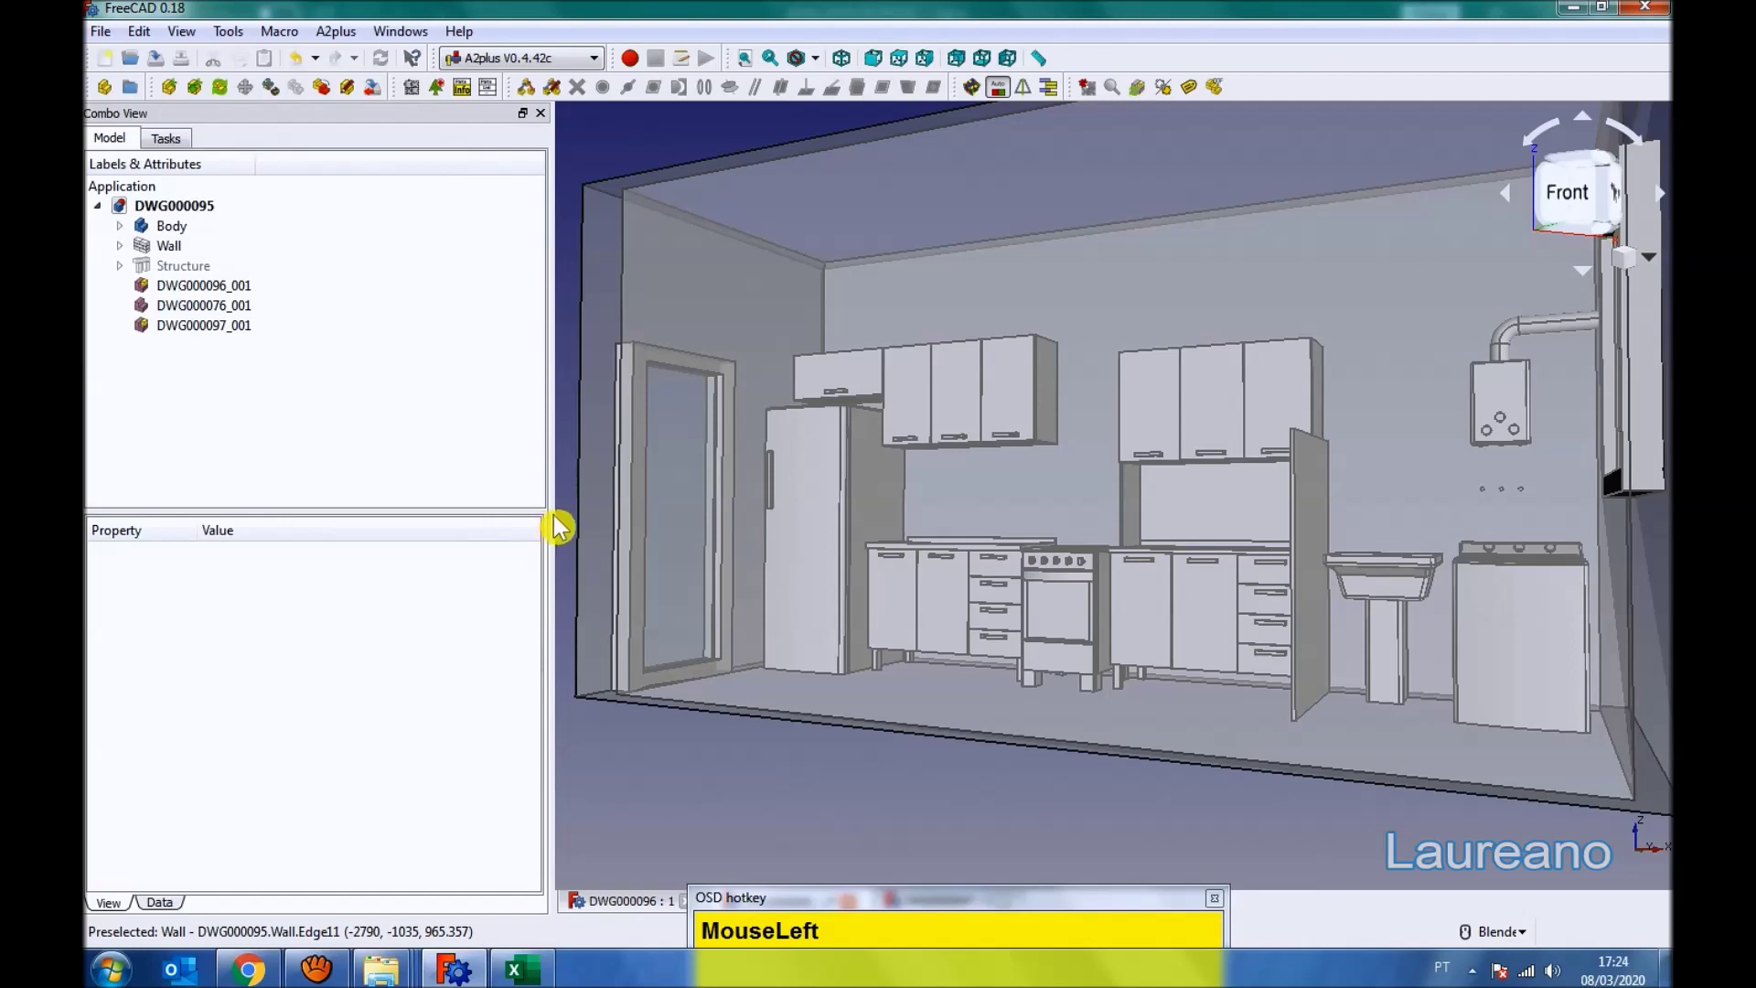
scroll("down", 3)
scroll("up", 3)
left_click(562, 167)
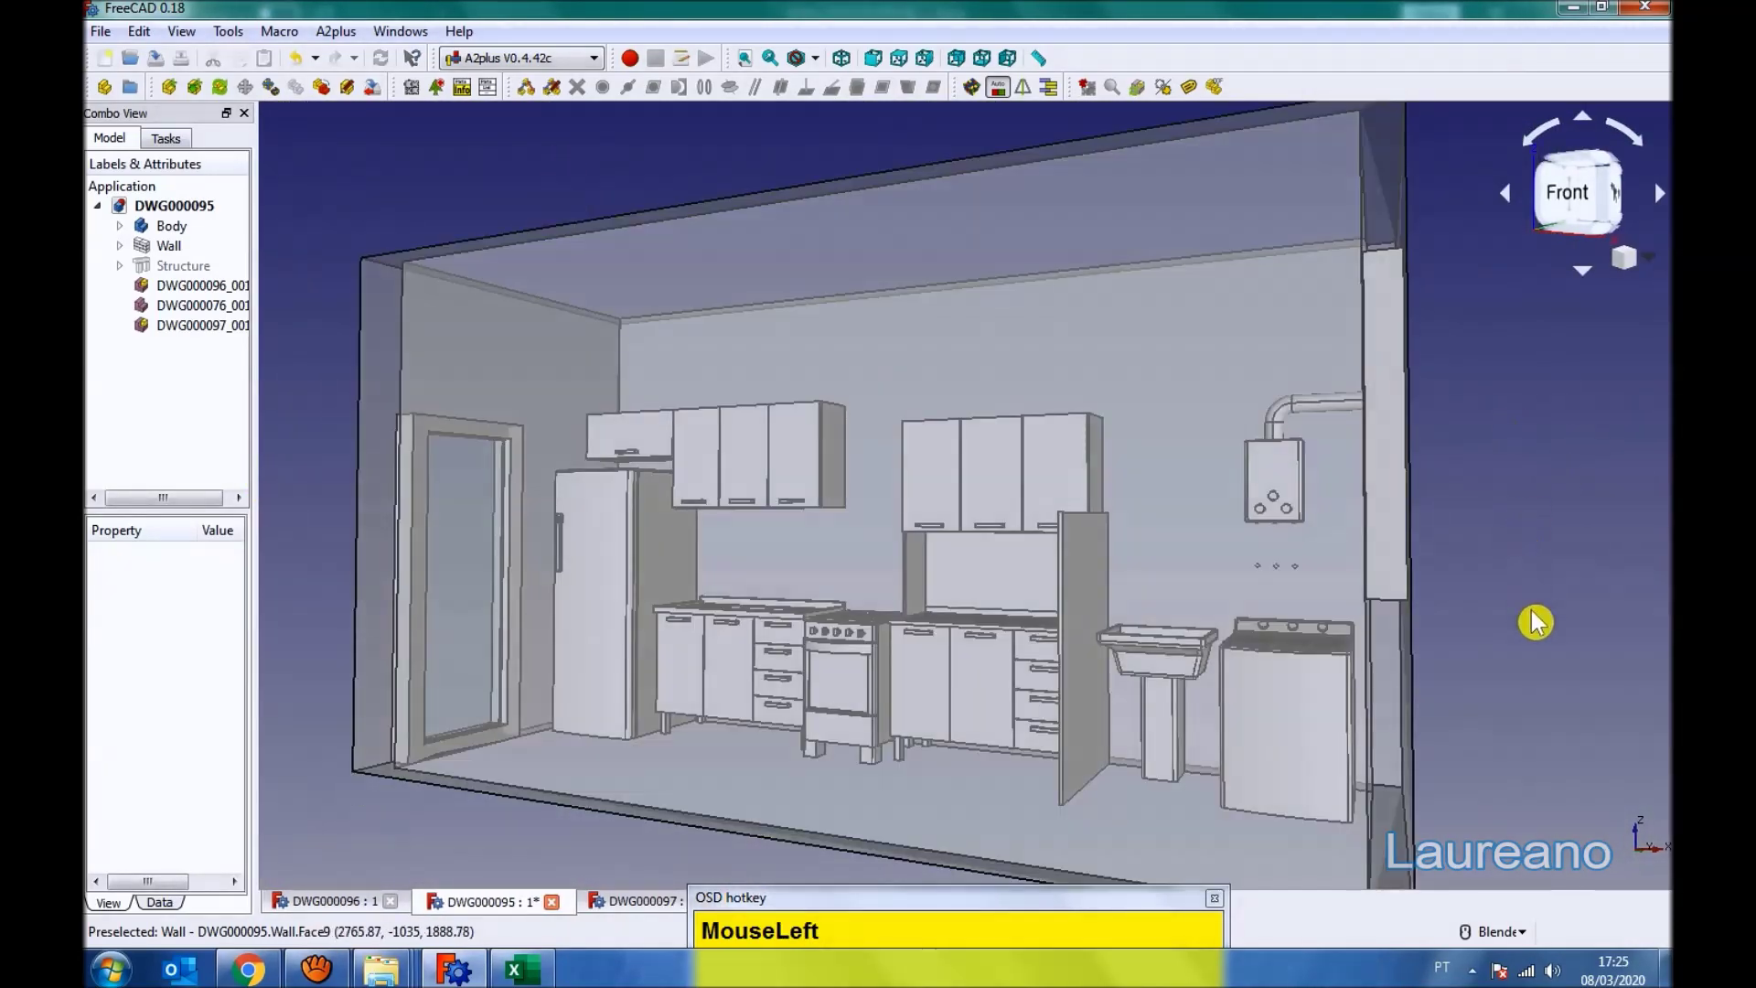